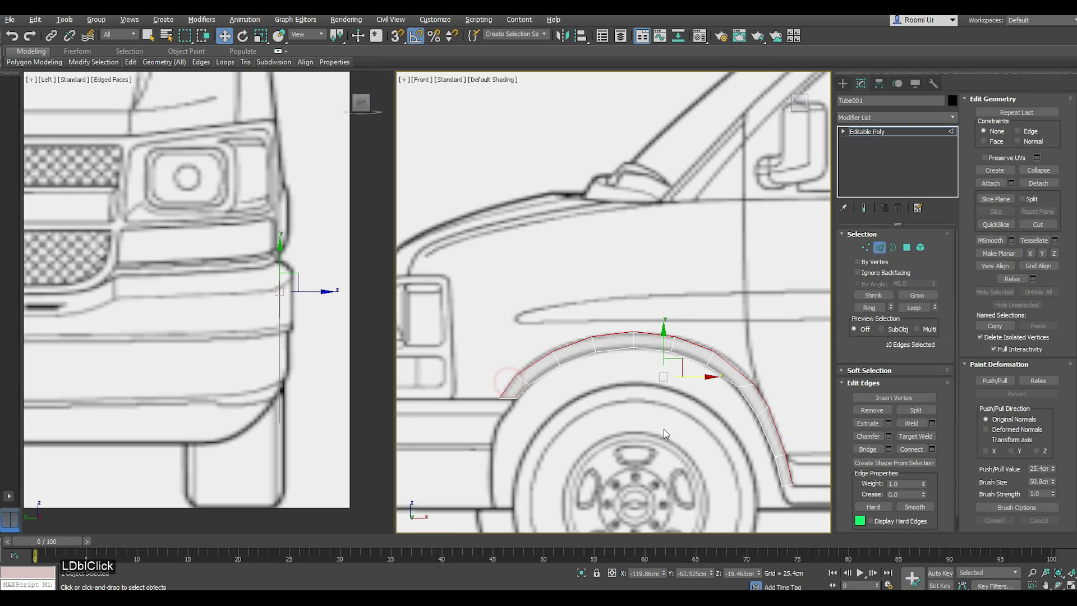
- Pan the front view from the wheel arch up toward the hood
middle_click(673, 424)
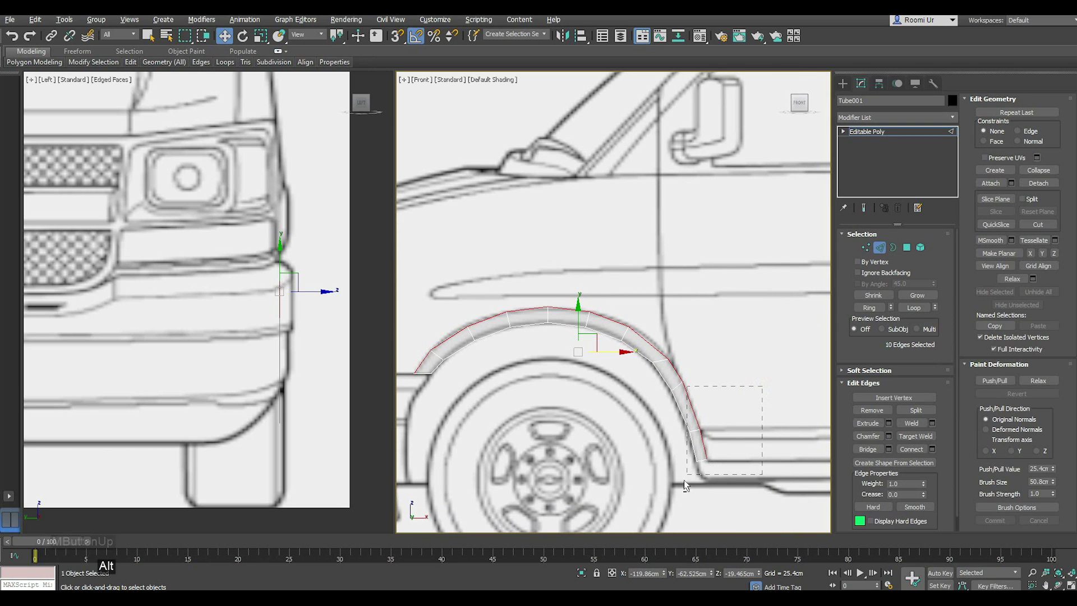
middle_click(585, 392)
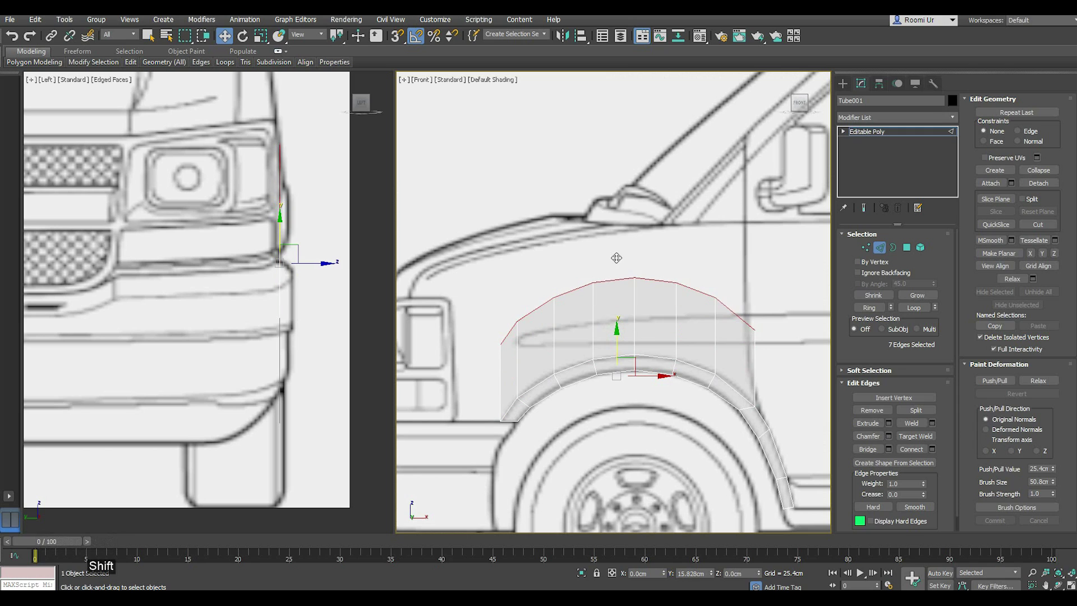
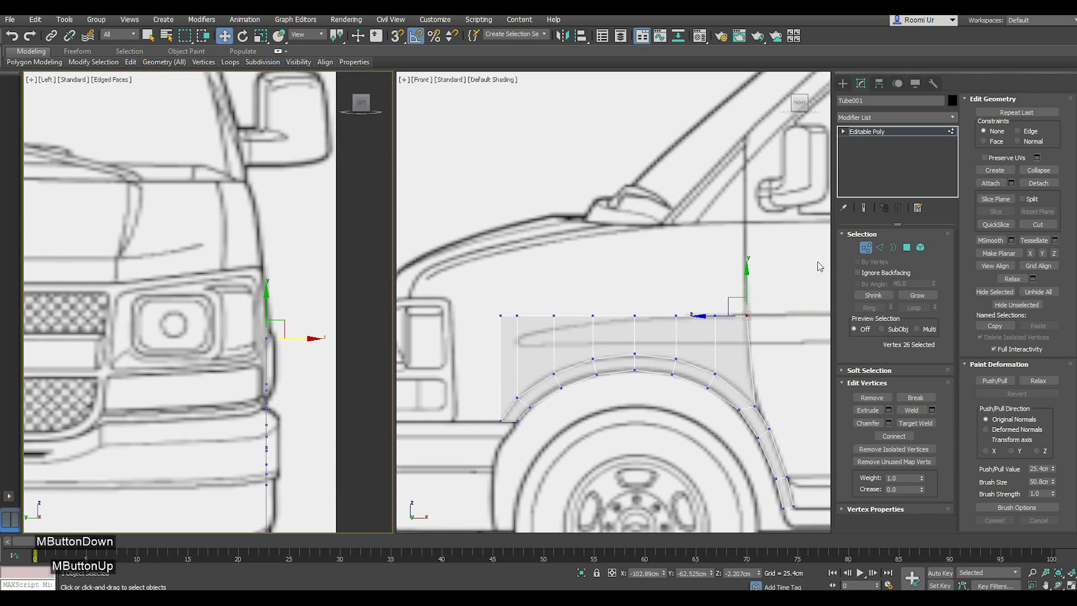
- Extrude the fender's top edge loop and move its top vertices onto the blueprint hood line
click(890, 252)
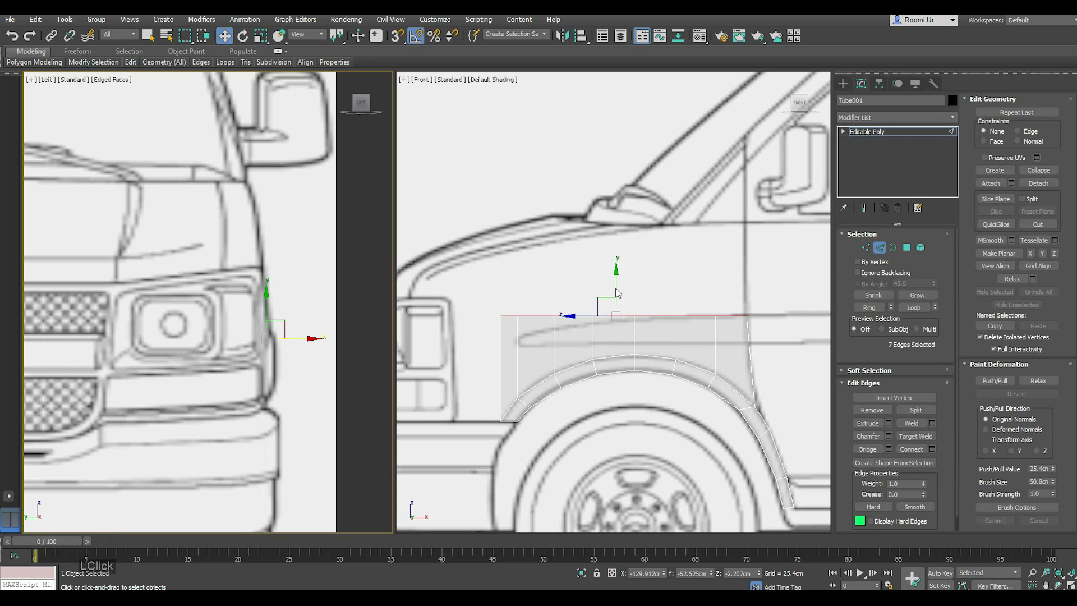
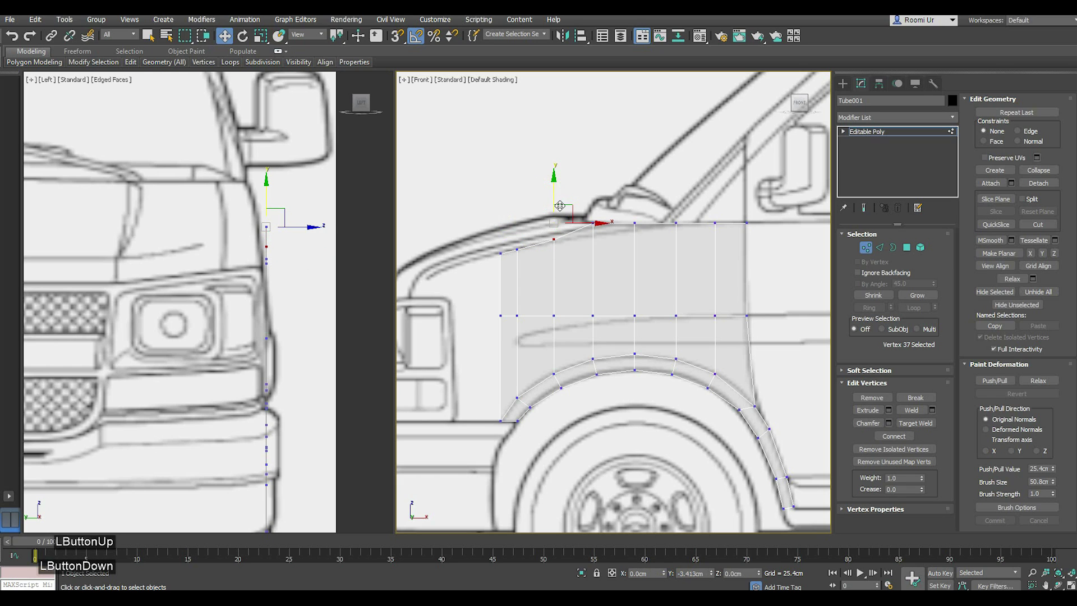
click(599, 208)
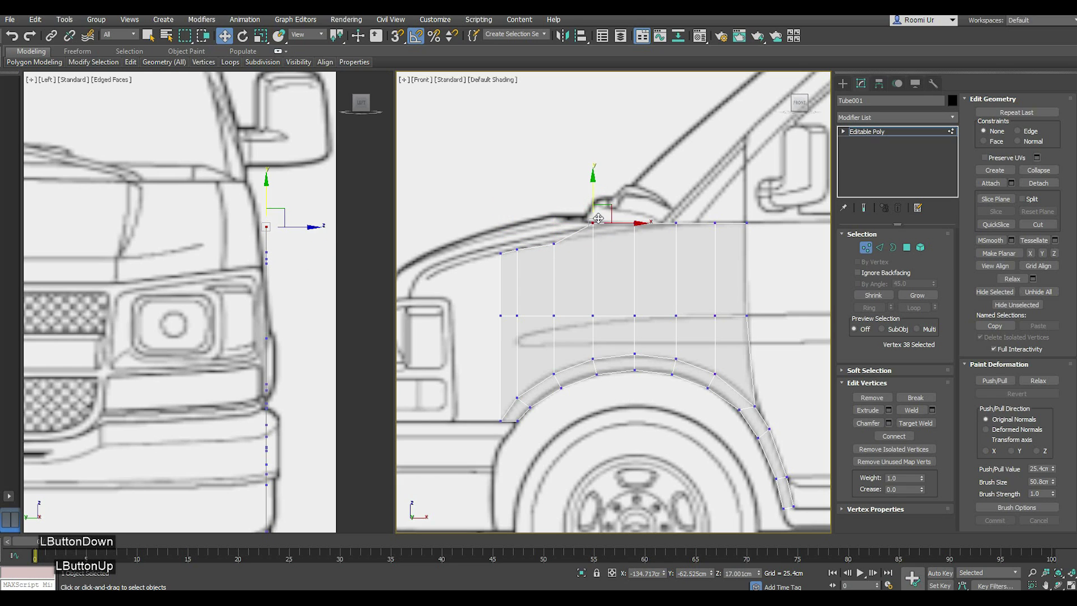
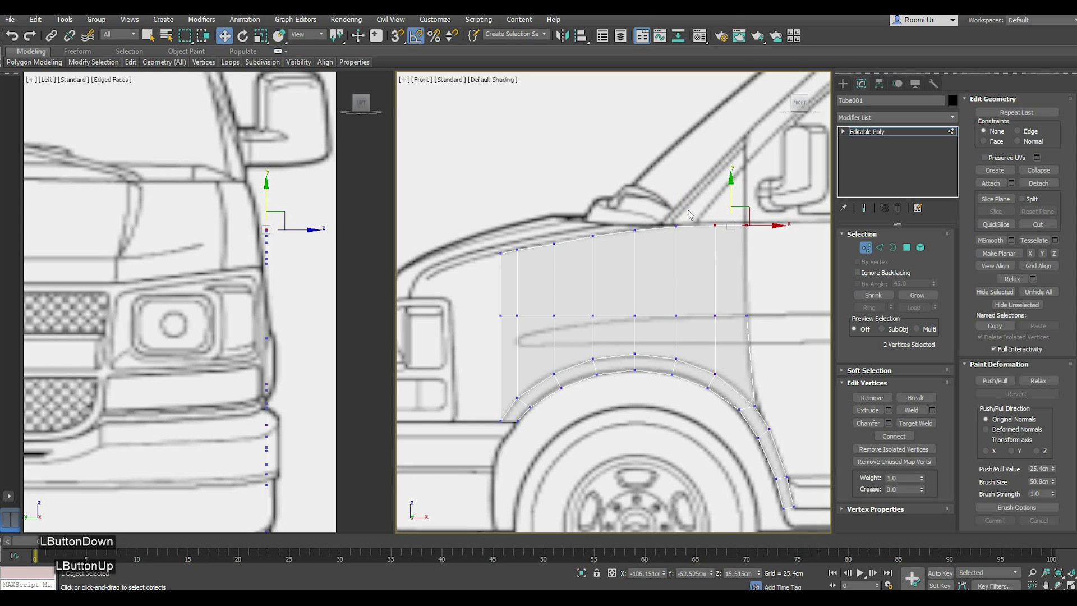
click(890, 245)
middle_click(247, 290)
click(285, 293)
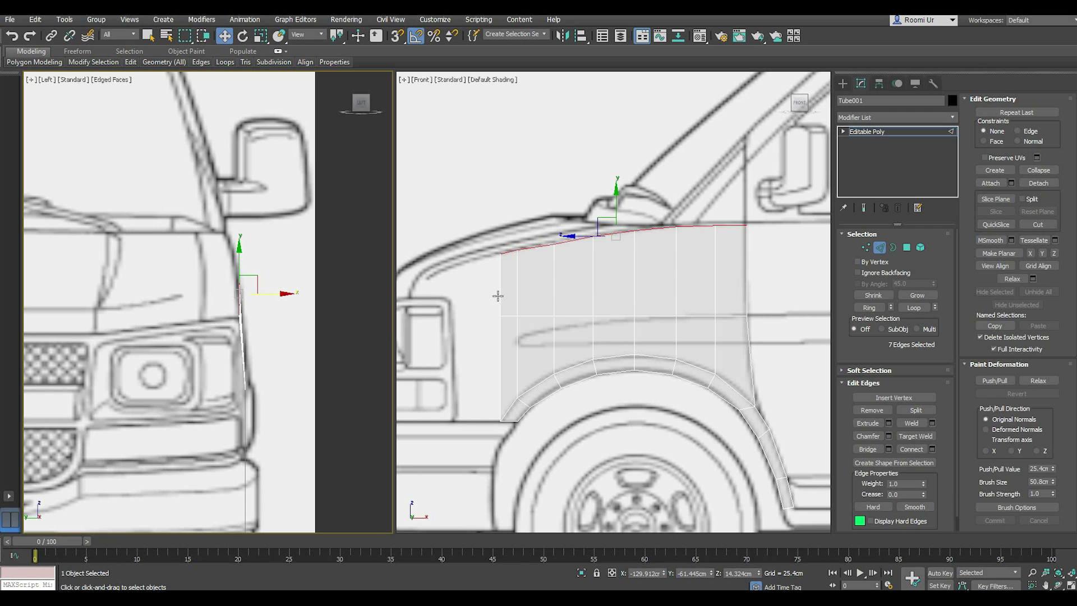
- Pan and zoom the front view toward the nose for the inward hood-edge strip
middle_click(515, 310)
middle_click(233, 314)
middle_click(265, 326)
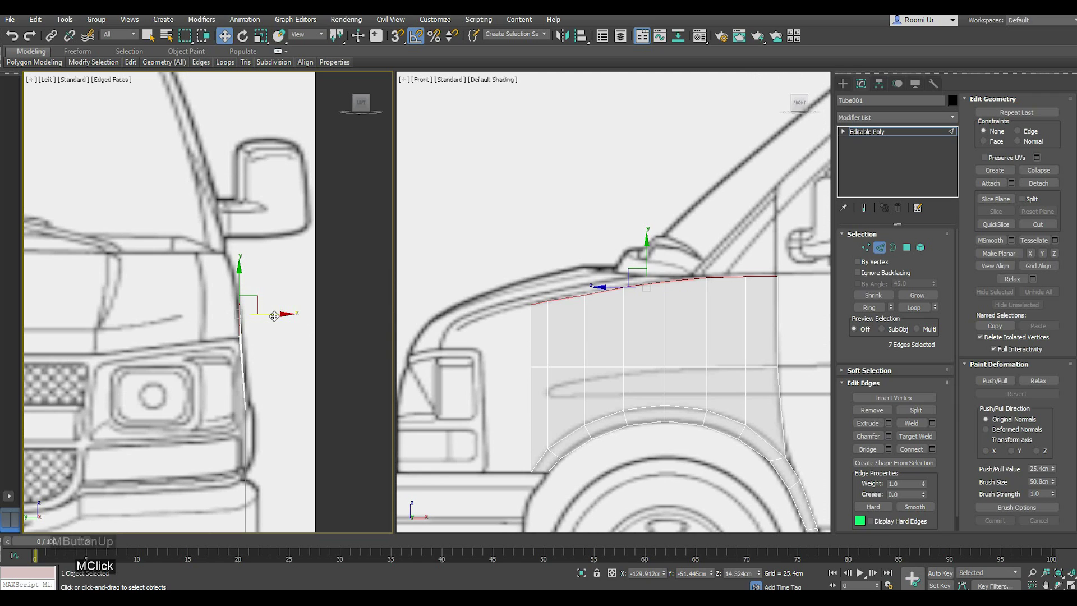
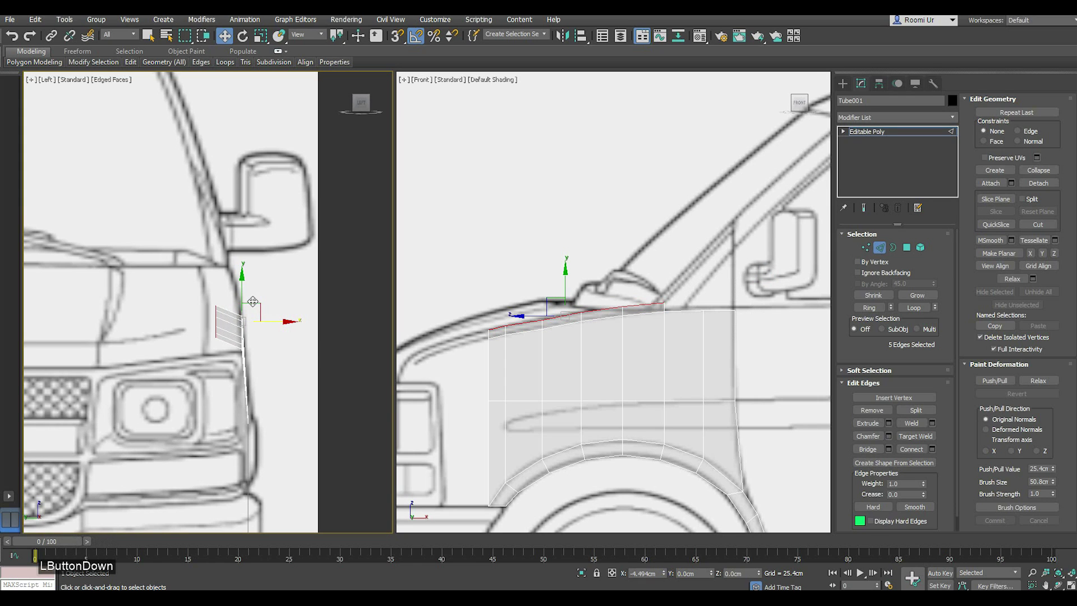
scroll(up, 3)
scroll(up, 3)
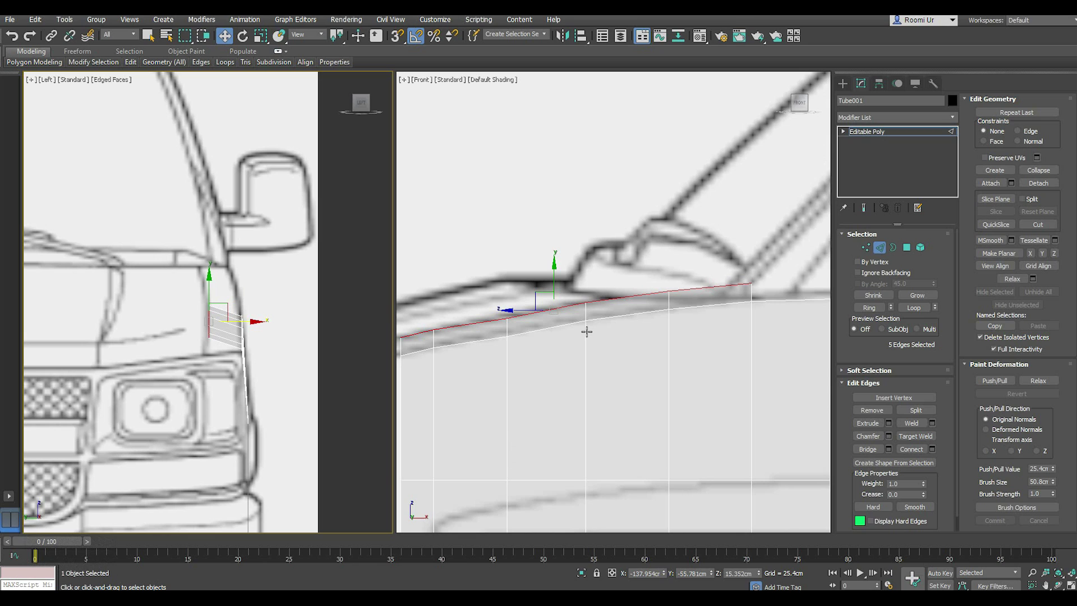
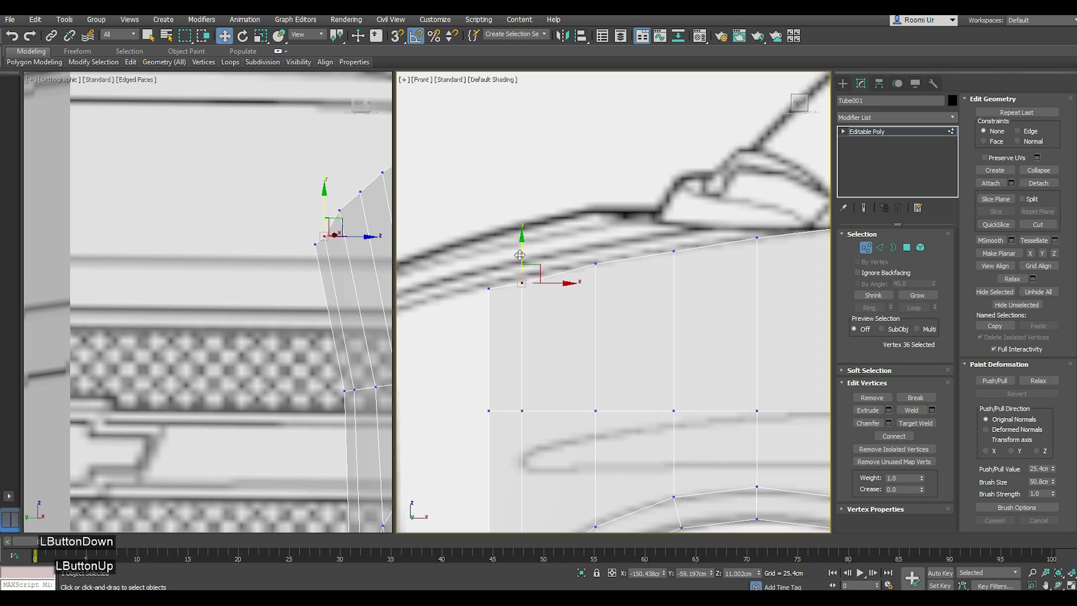
- Select the vertices of the panel's front column and move them toward the headlight
click(590, 296)
scroll(down, 3)
scroll(up, 3)
click(594, 265)
click(702, 246)
scroll(down, 3)
middle_click(576, 307)
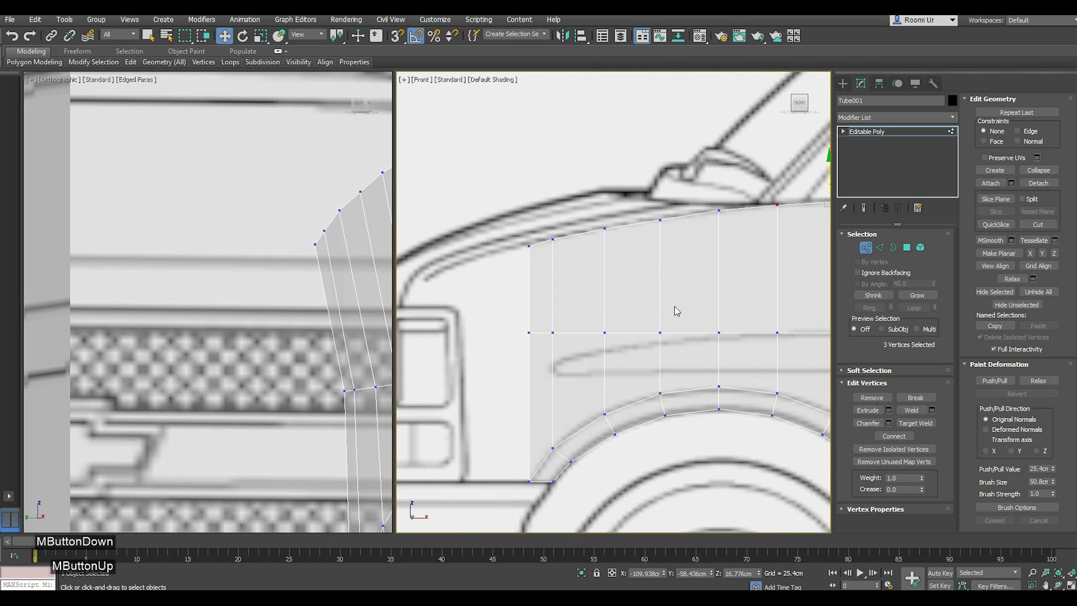
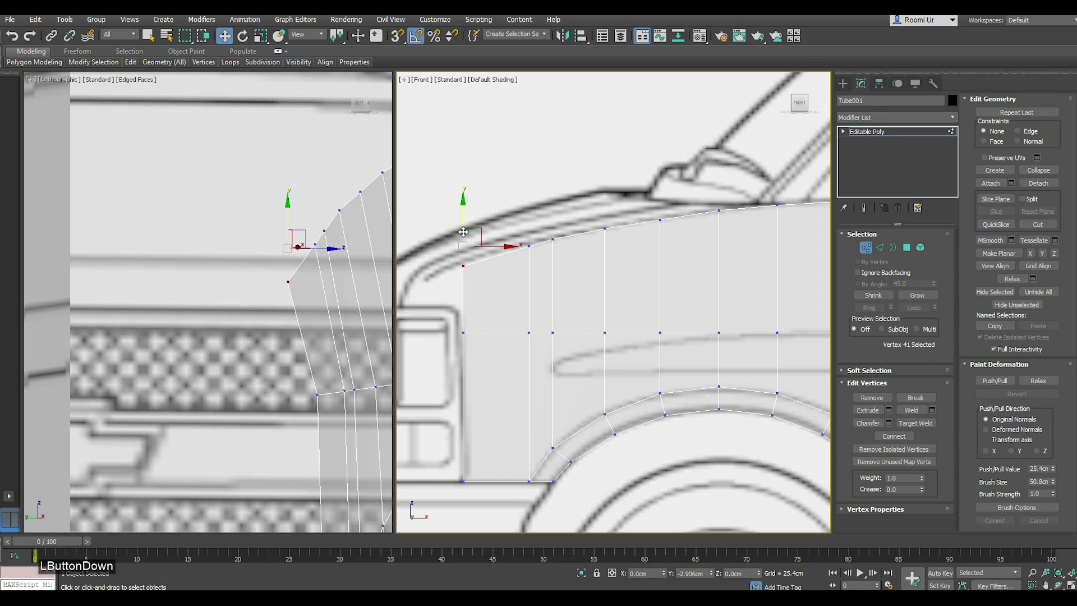
- Place the front top vertex along the hood, then frame the whole fender again
click(531, 244)
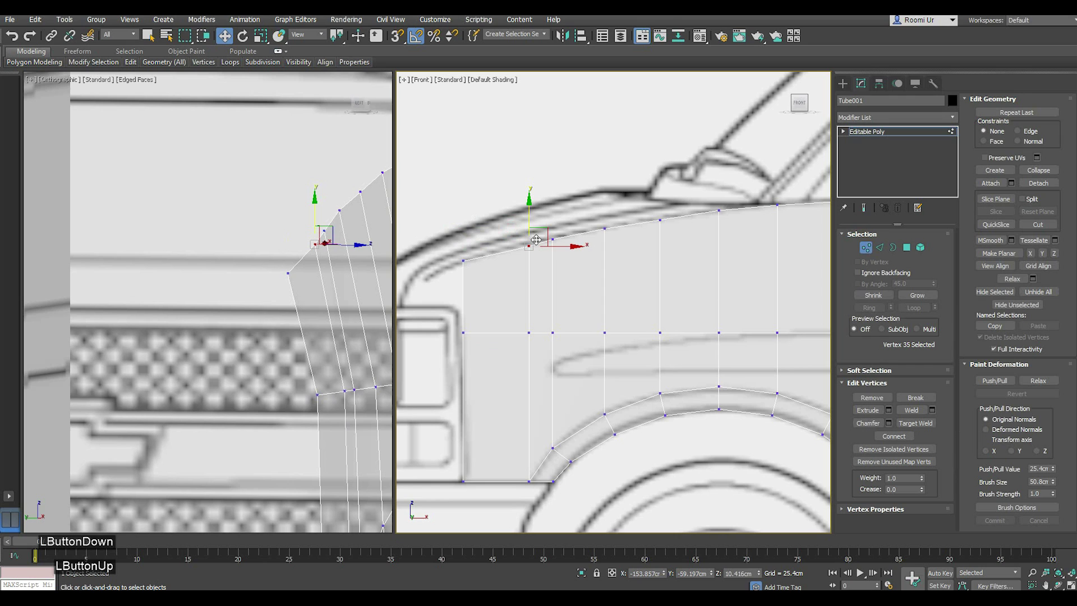
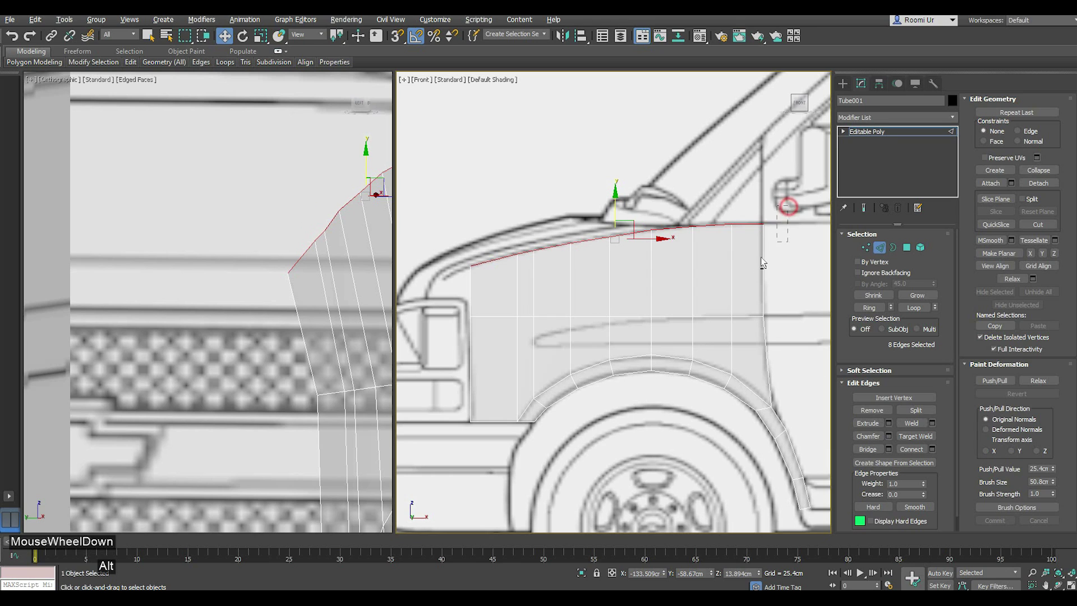
middle_click(299, 327)
middle_click(263, 406)
scroll(up, 3)
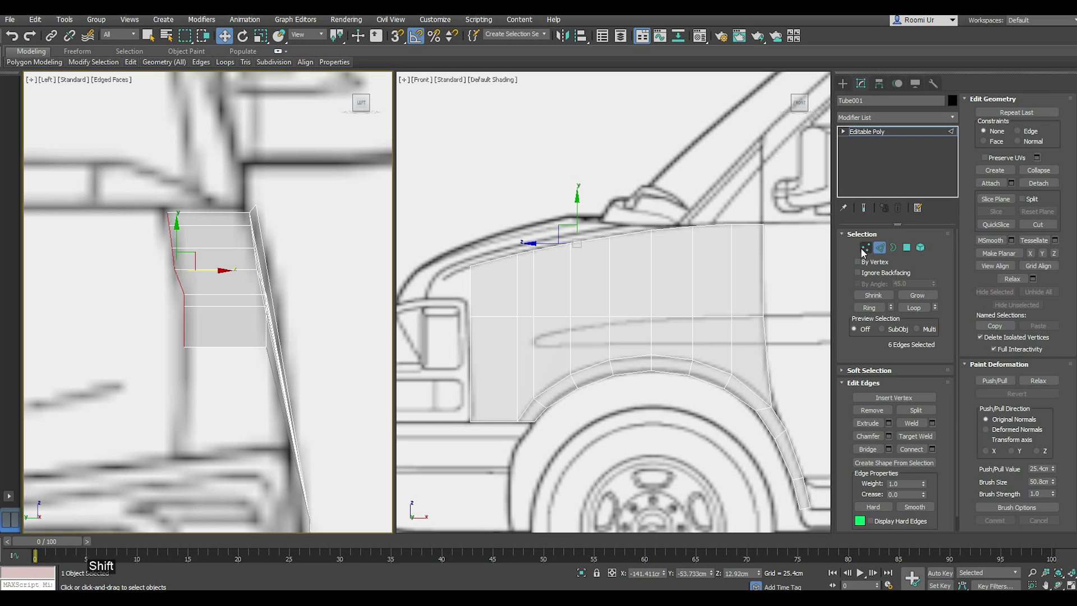
- In Vertex mode, move the lower and middle front vertices onto the nose profile in the side view
click(867, 250)
scroll(up, 3)
click(197, 310)
click(220, 316)
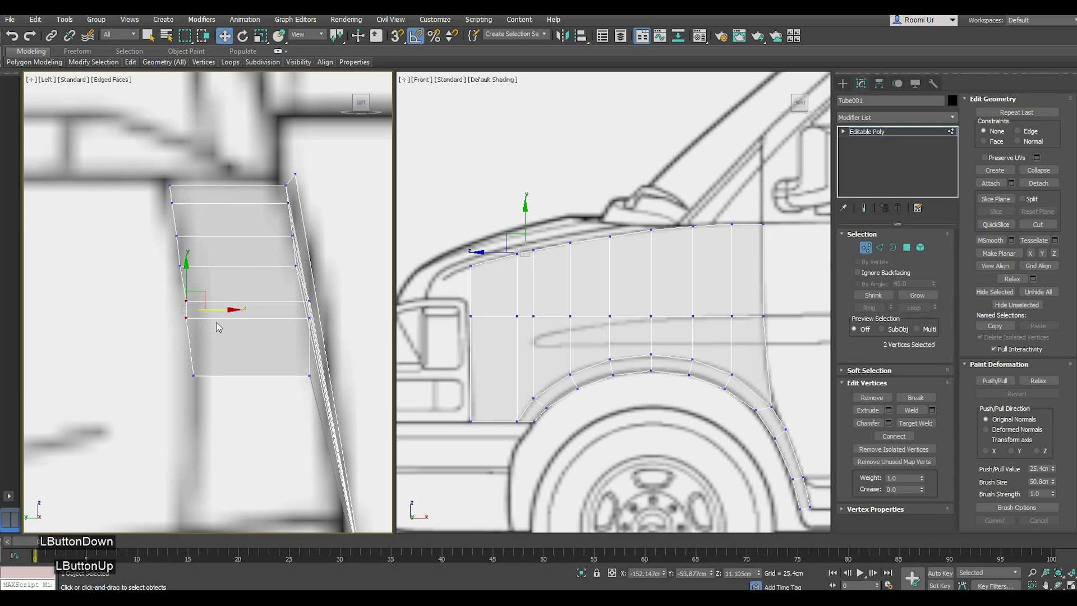
click(170, 318)
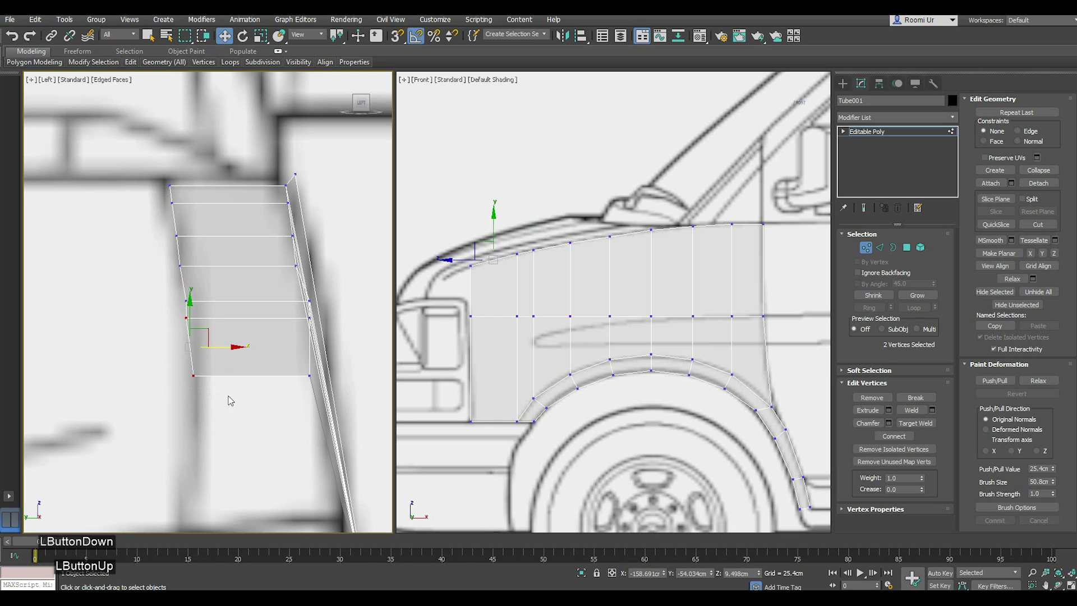
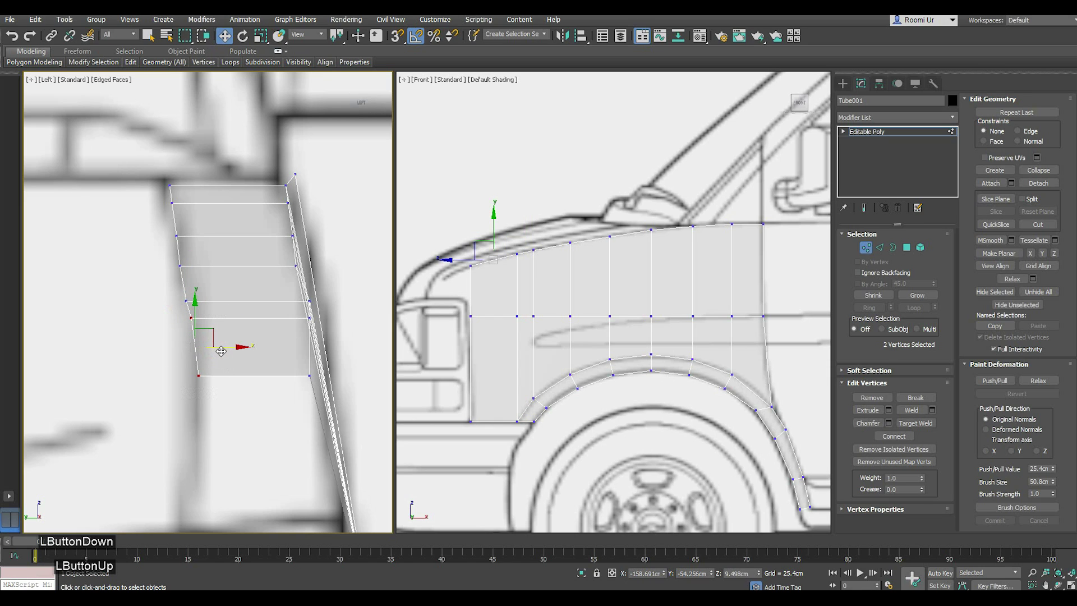
click(445, 264)
click(349, 303)
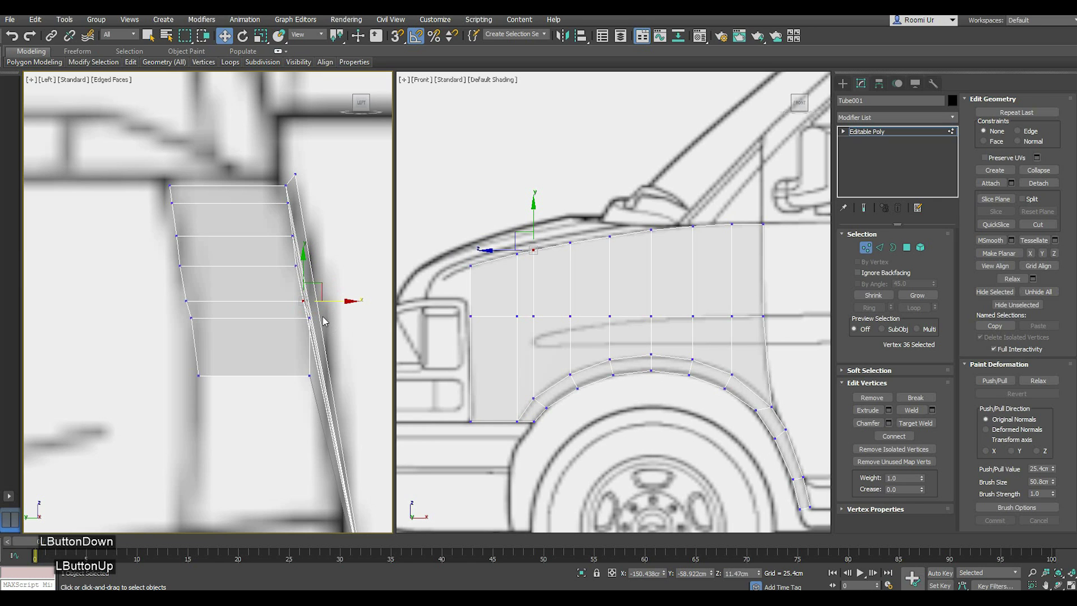
click(534, 193)
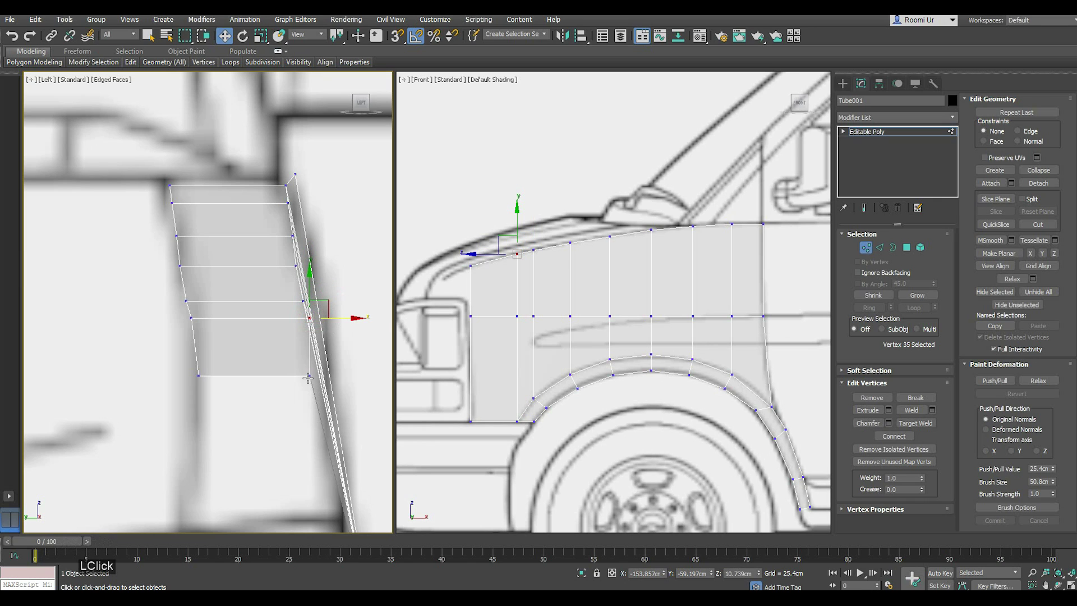
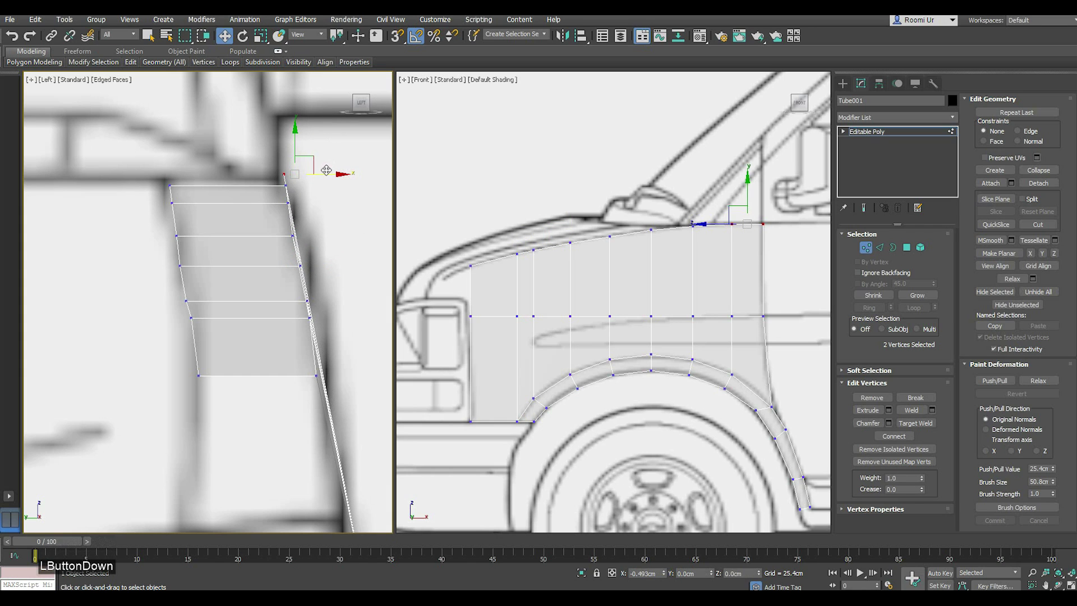
- Align the top hood-corner and front-edge vertices to the nose outline, then view the shell in Perspective
click(327, 196)
click(315, 152)
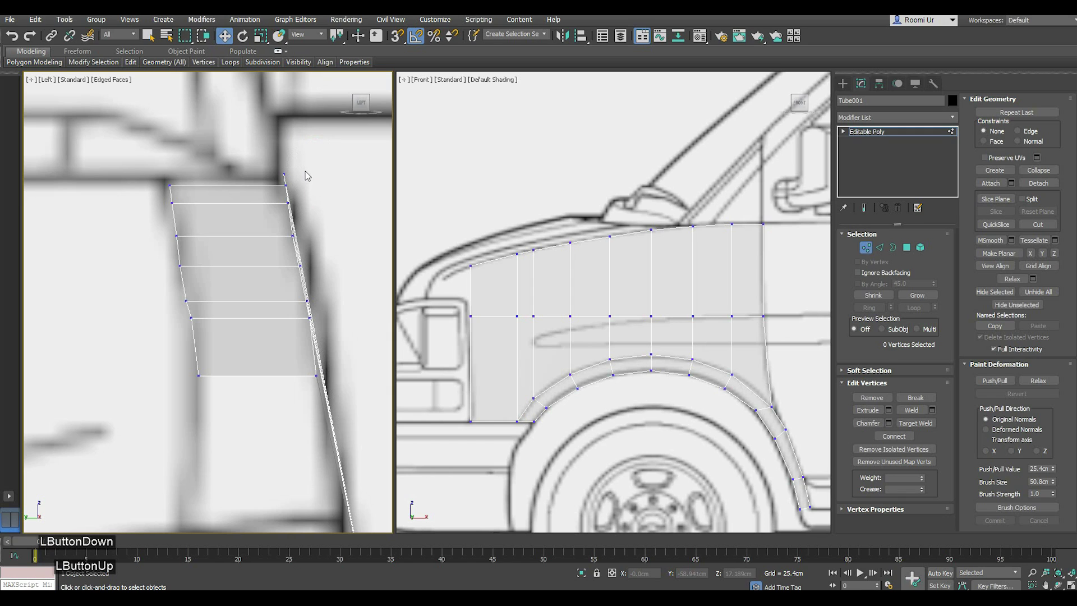
click(322, 173)
click(325, 183)
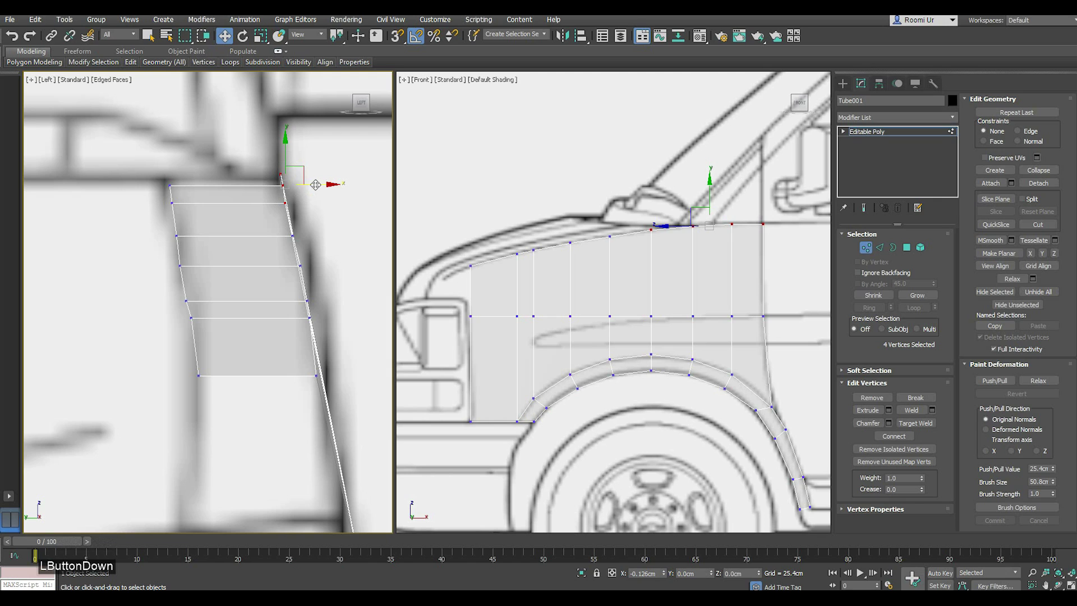
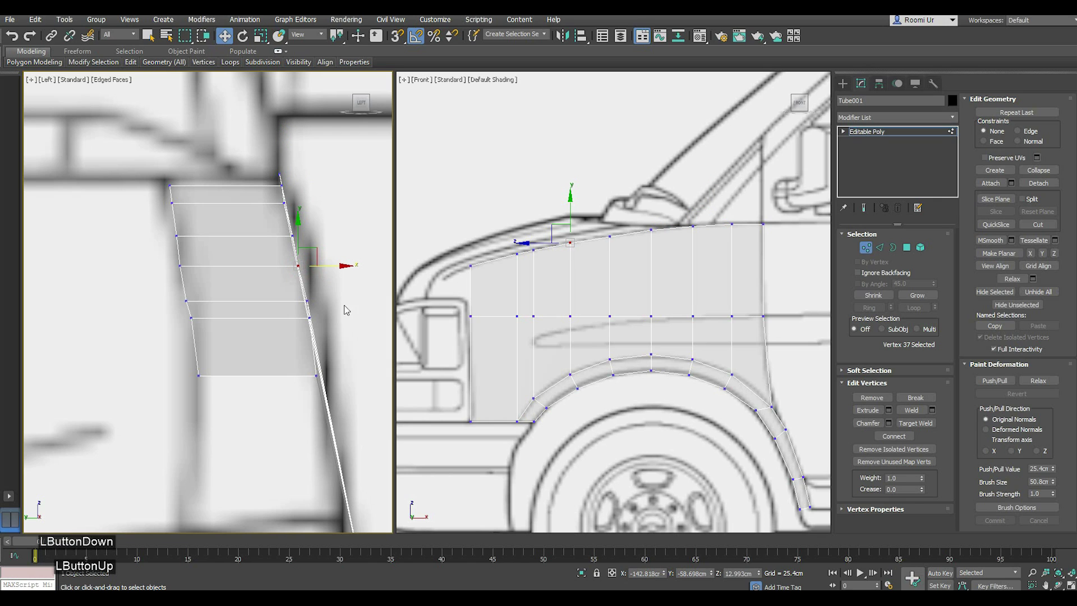
click(331, 307)
click(344, 306)
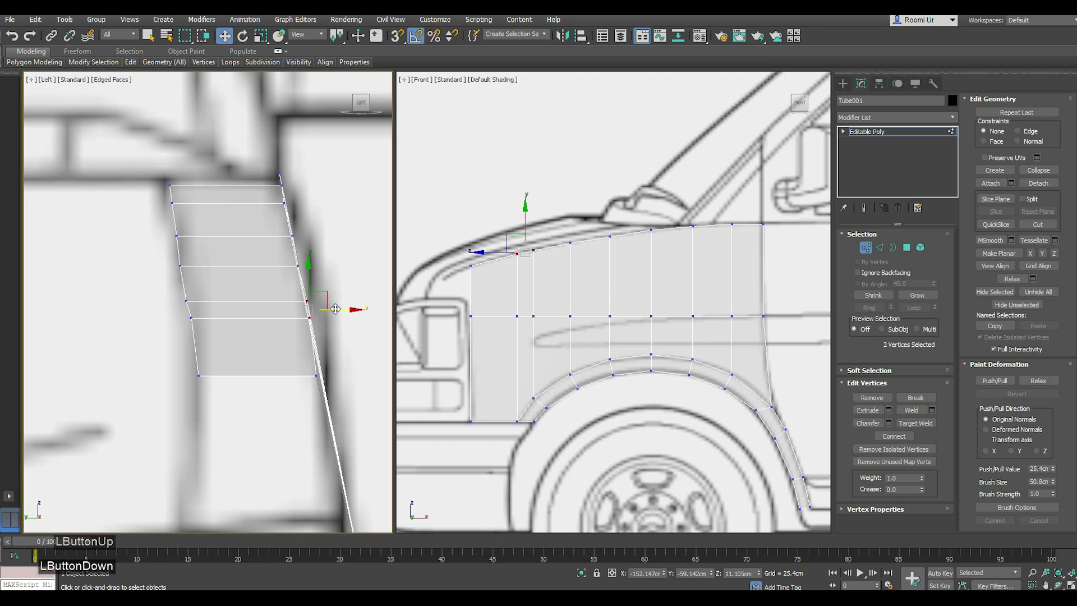
scroll(down, 3)
click(478, 367)
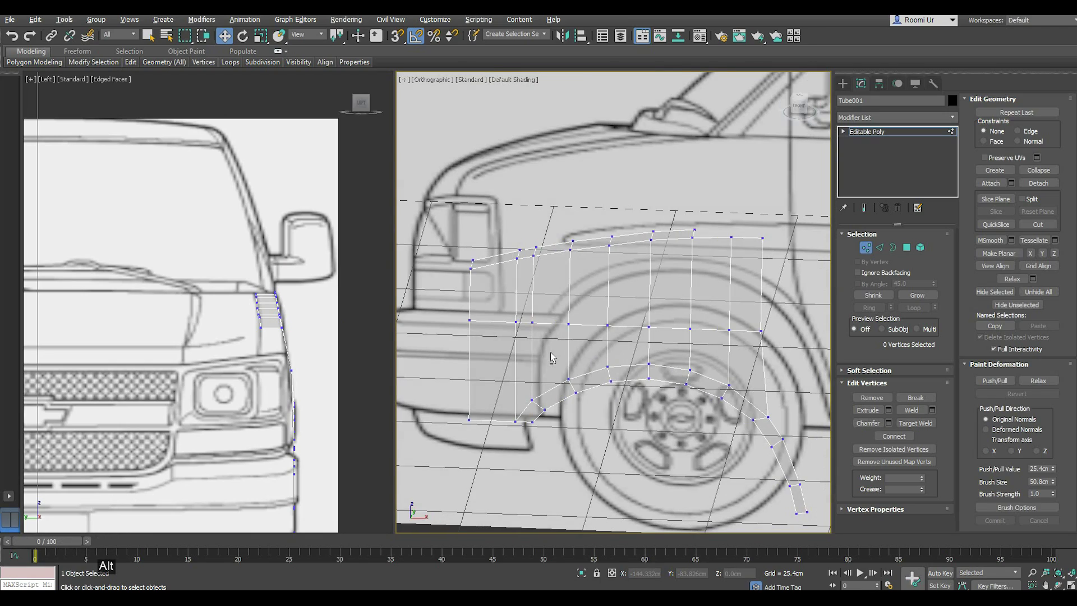
- Return to the straight Front view and pick the mesh's top front corner edge
key(f)
click(571, 350)
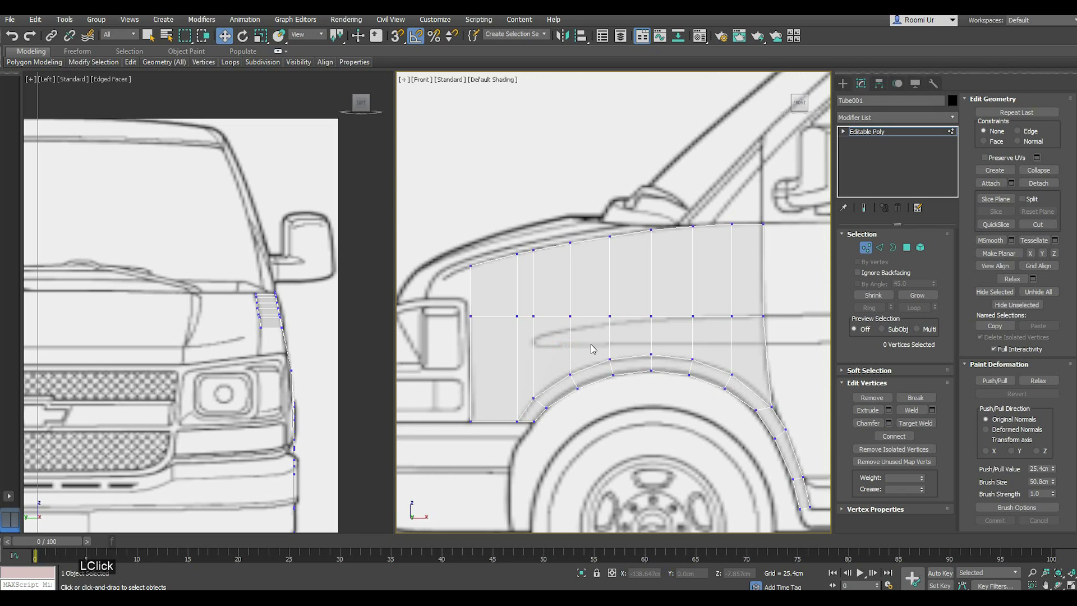
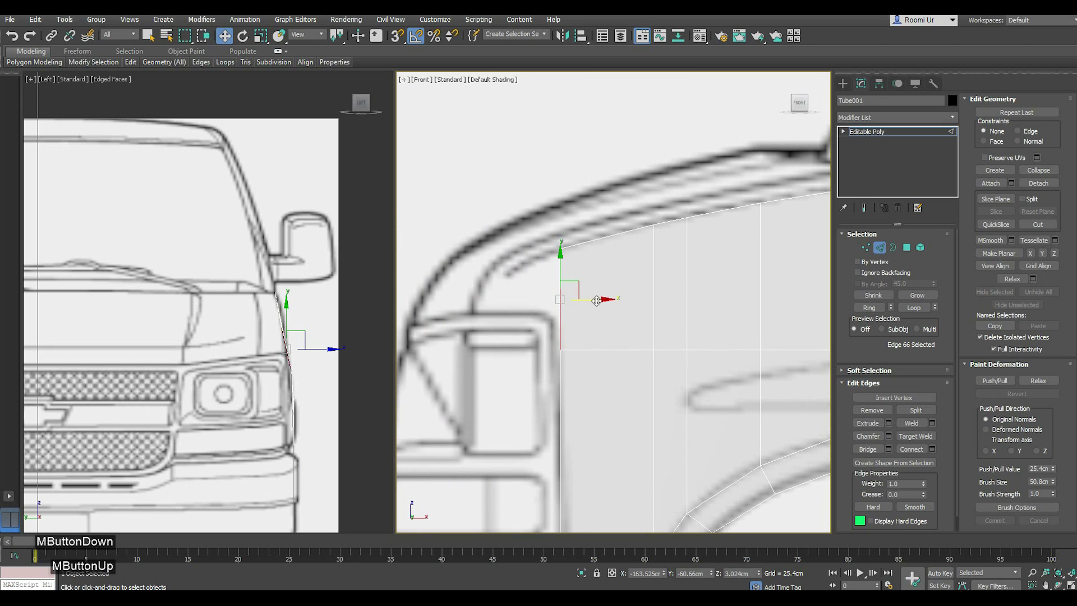
- Extrude the front edge into a new face and select its corner vertices to place on the hood outline
scroll(down, 3)
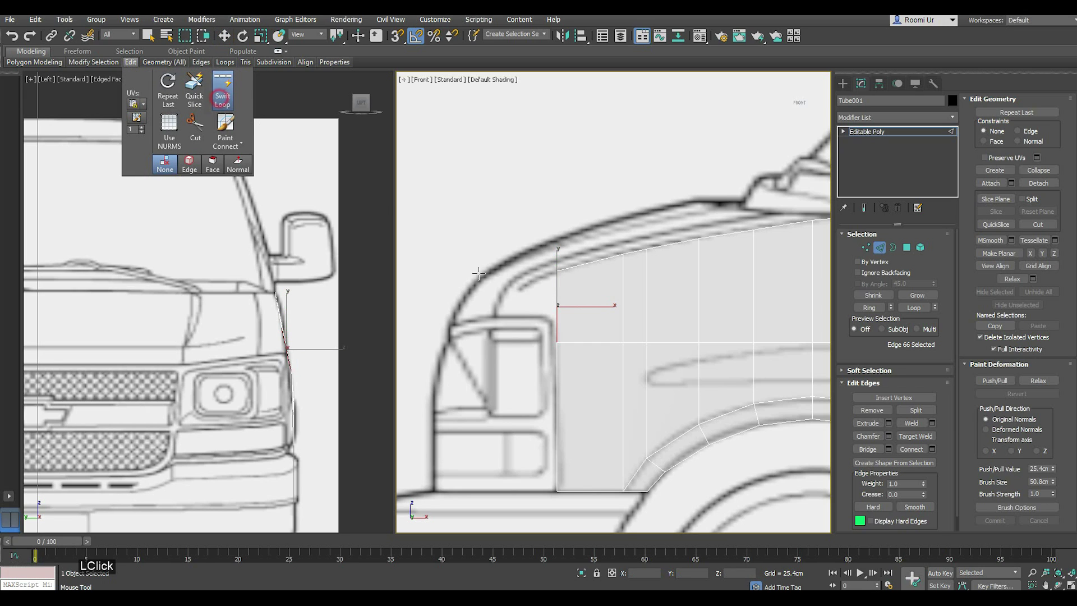
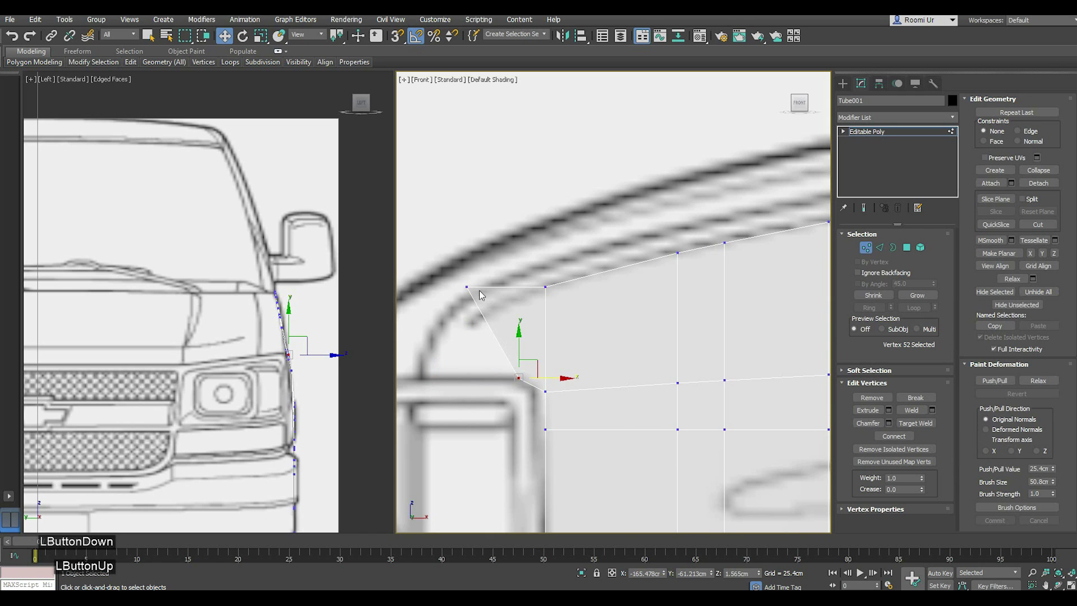
double_click(479, 289)
click(523, 293)
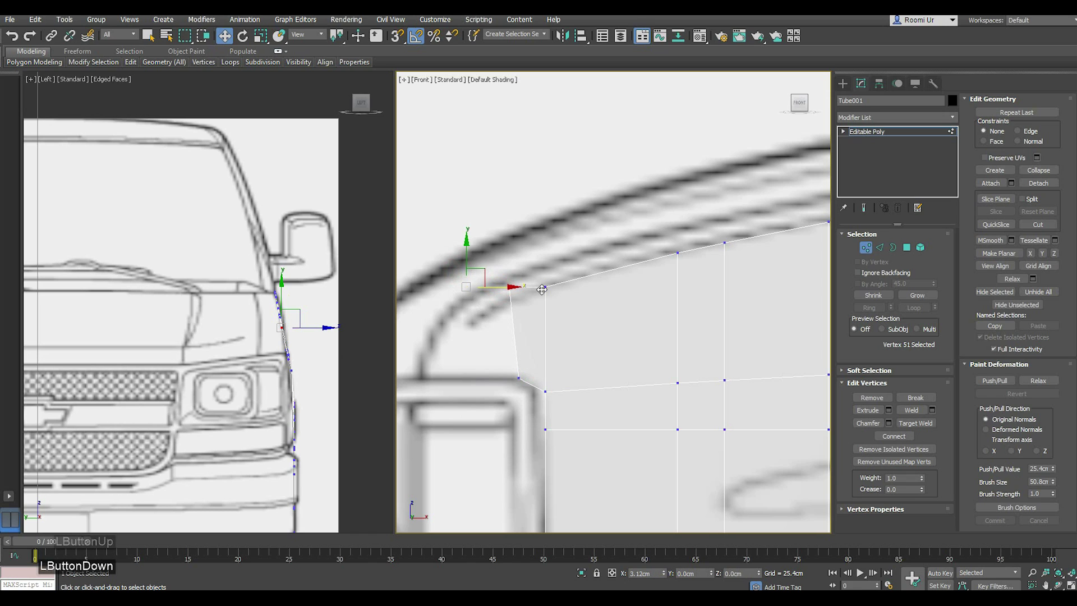
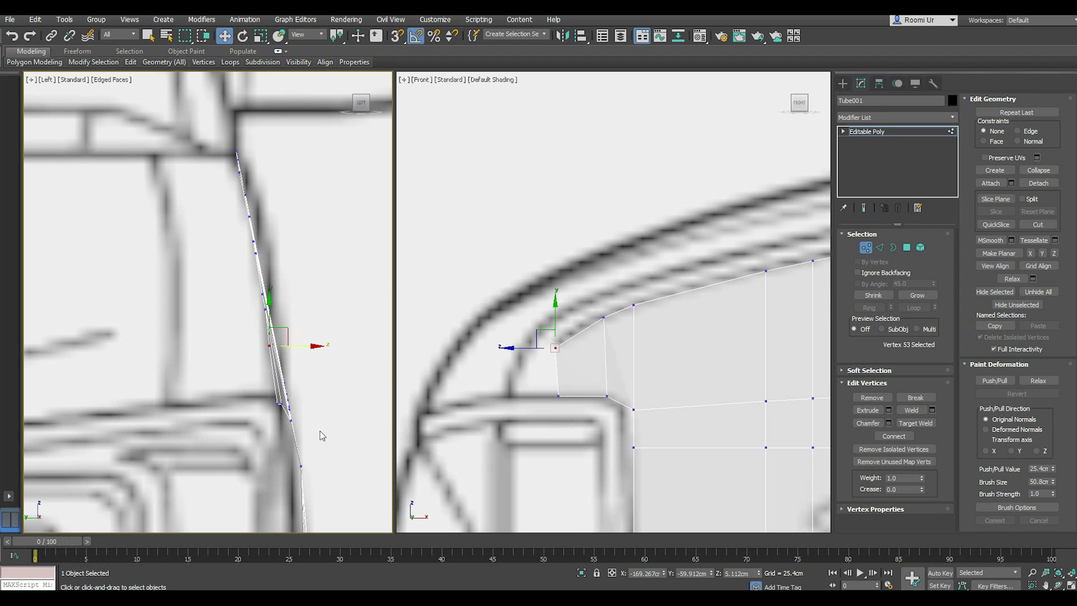
- Move the front strip's lower and bottom vertices in Left and Front views to match the blueprint
middle_click(317, 409)
click(311, 382)
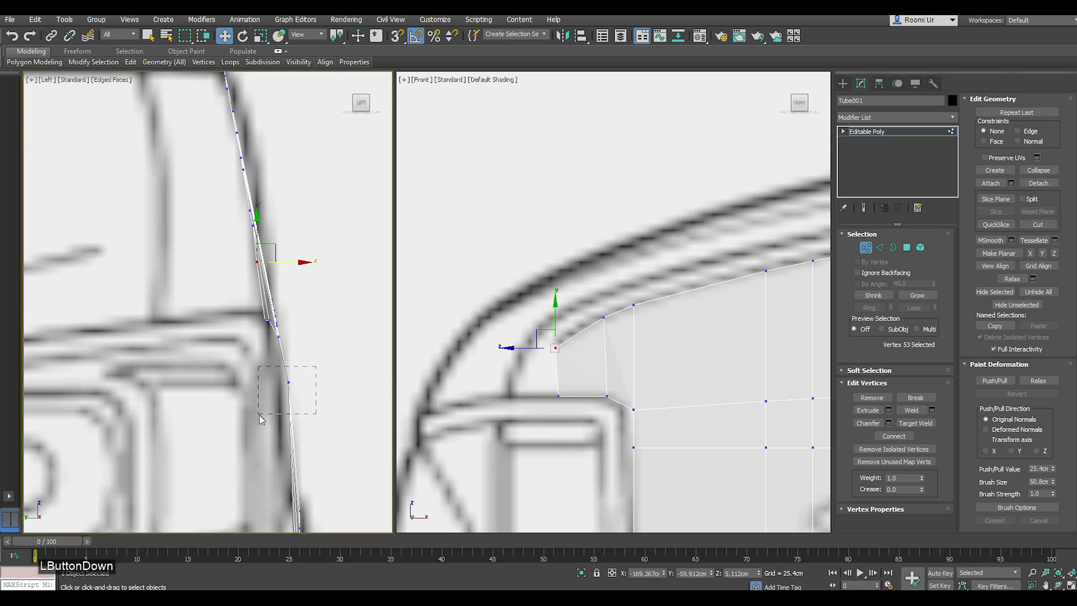
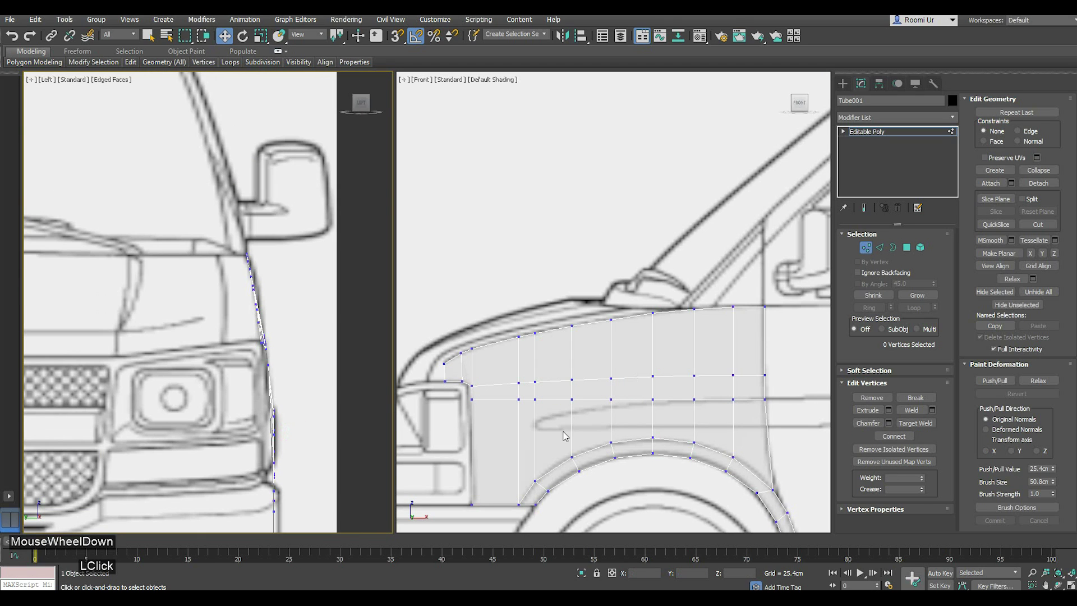
middle_click(591, 434)
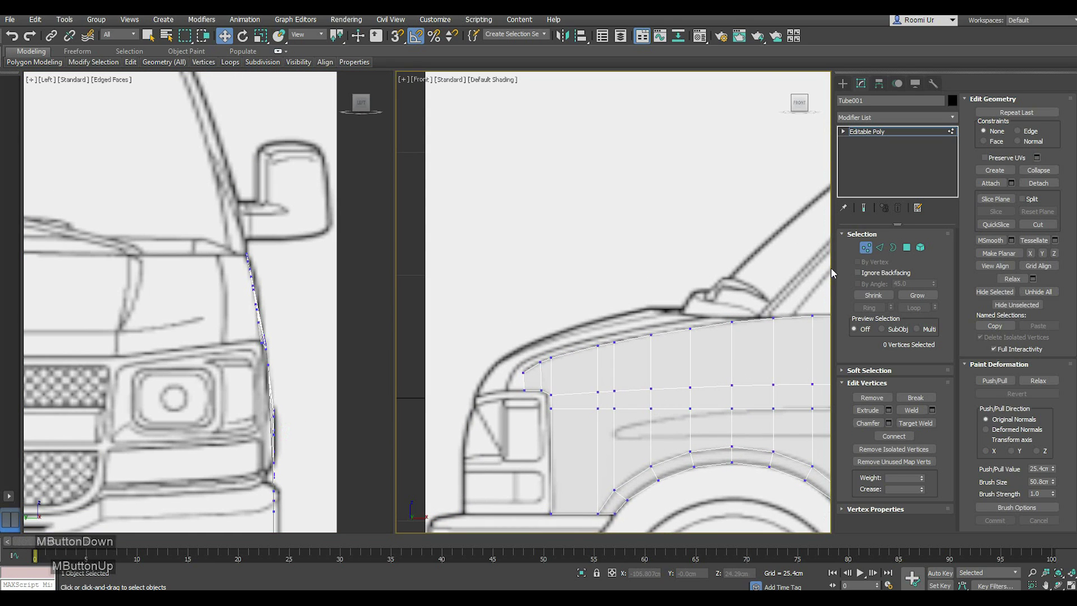
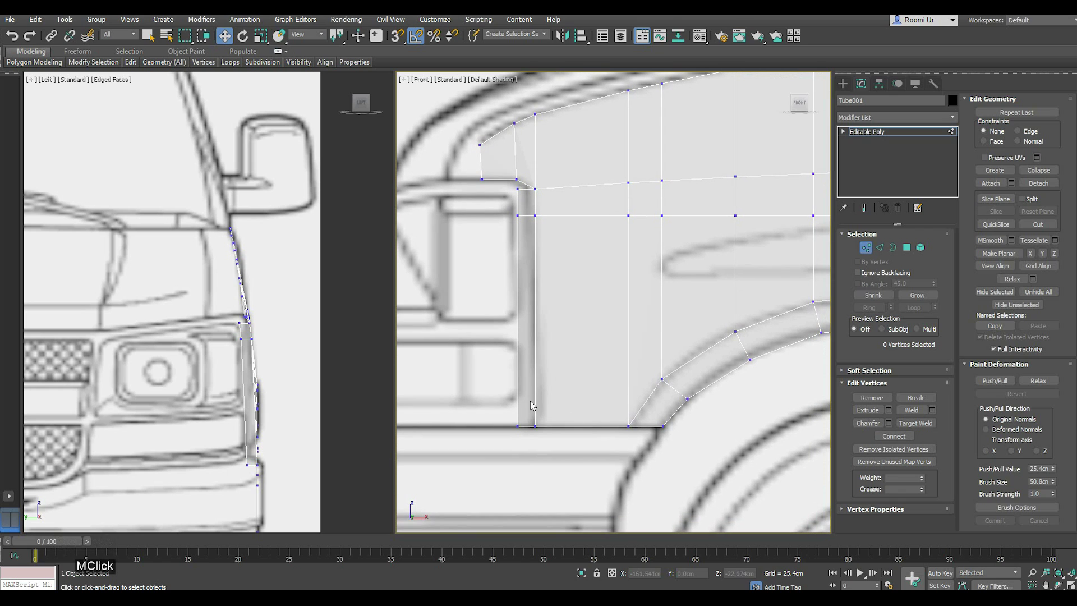
click(562, 417)
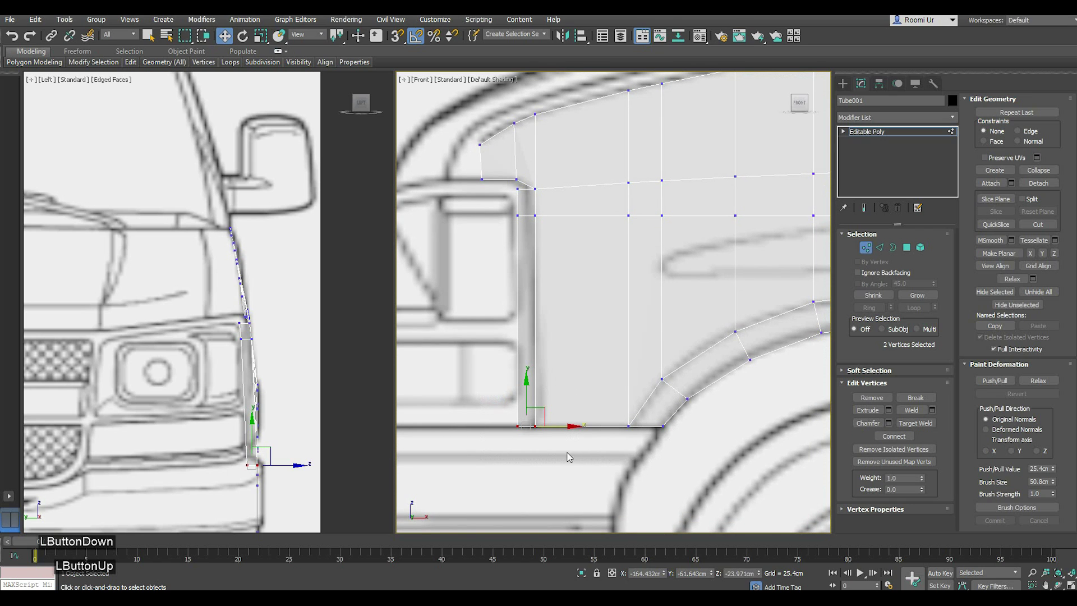
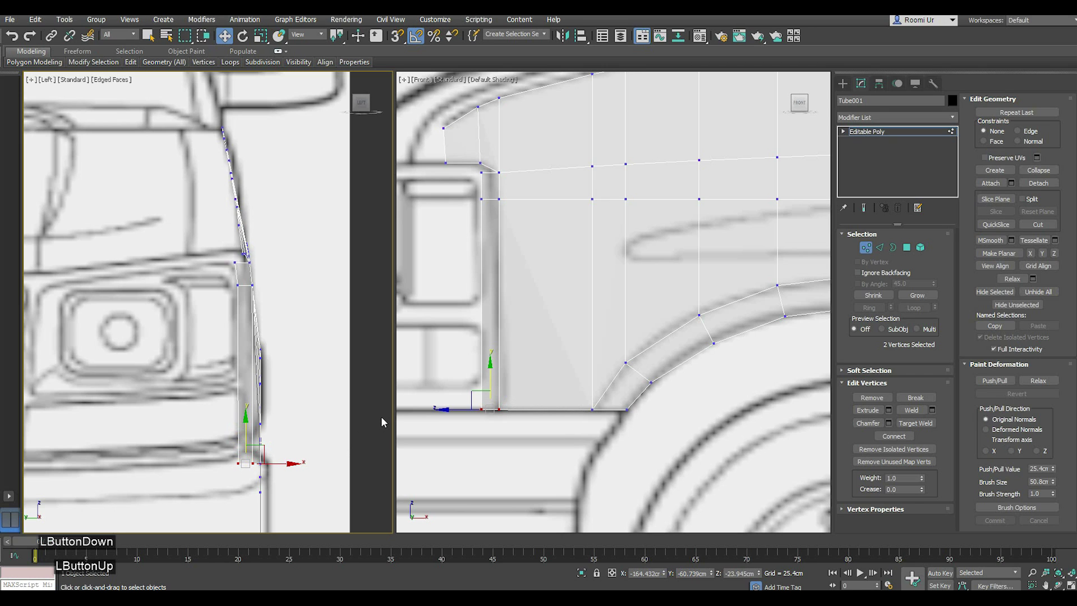
middle_click(537, 358)
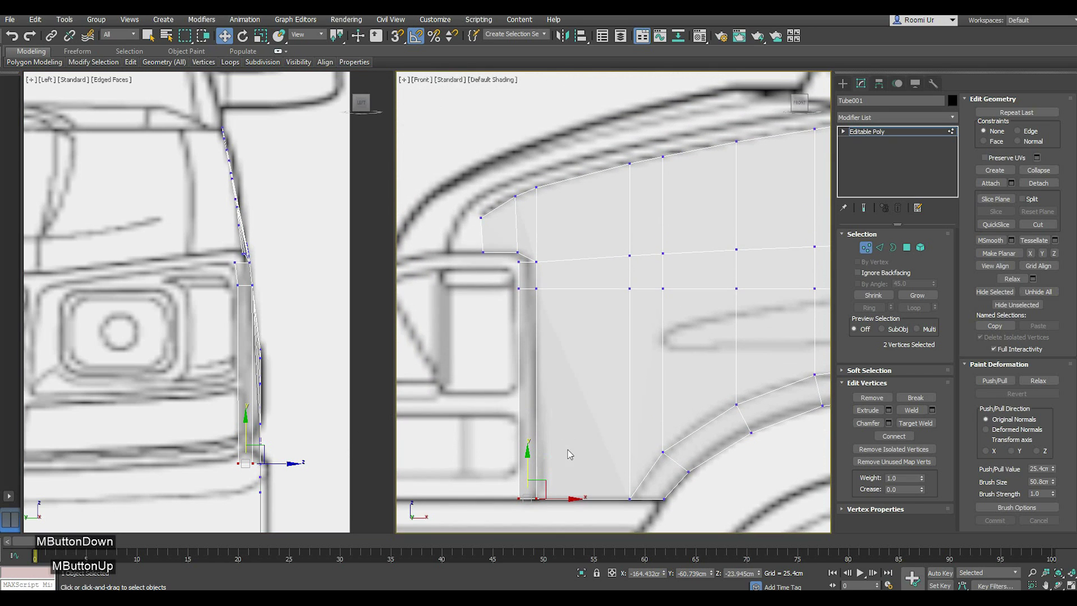
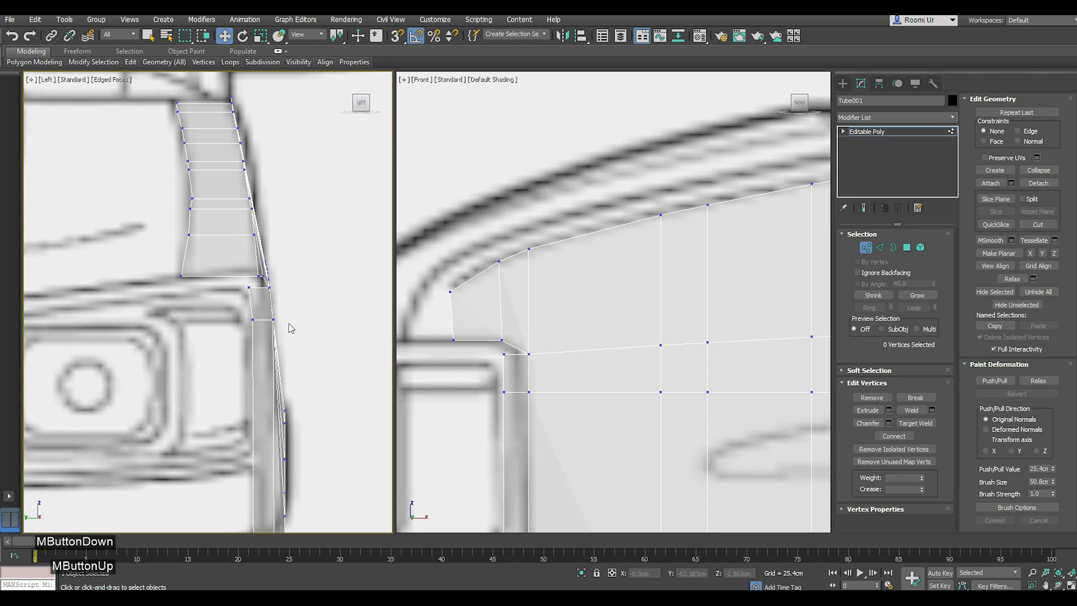
- Select the horizontal row of fender vertices to add segments along the hood curve
click(294, 319)
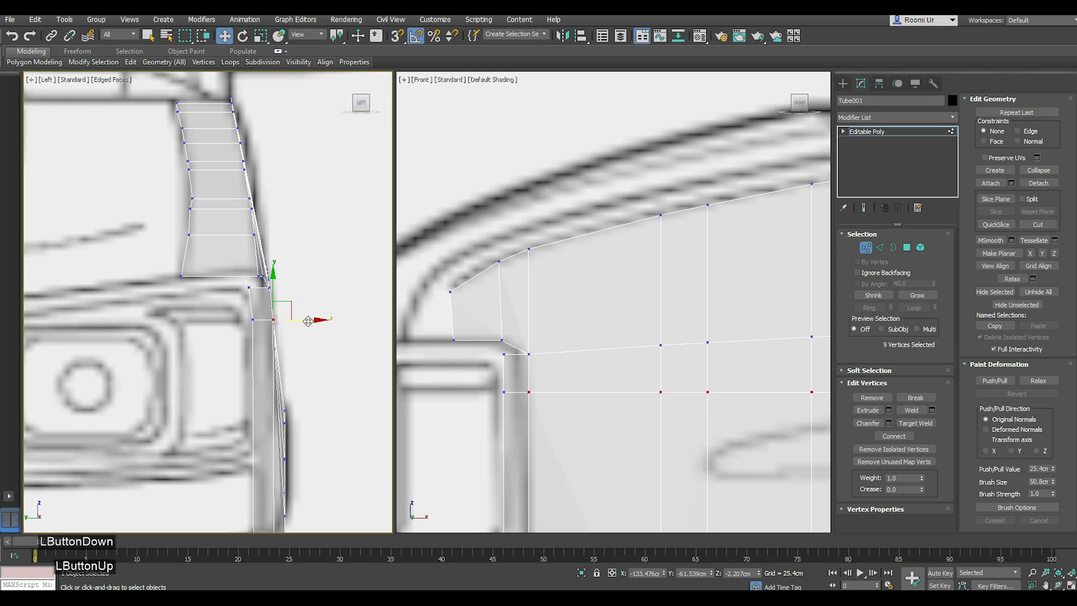
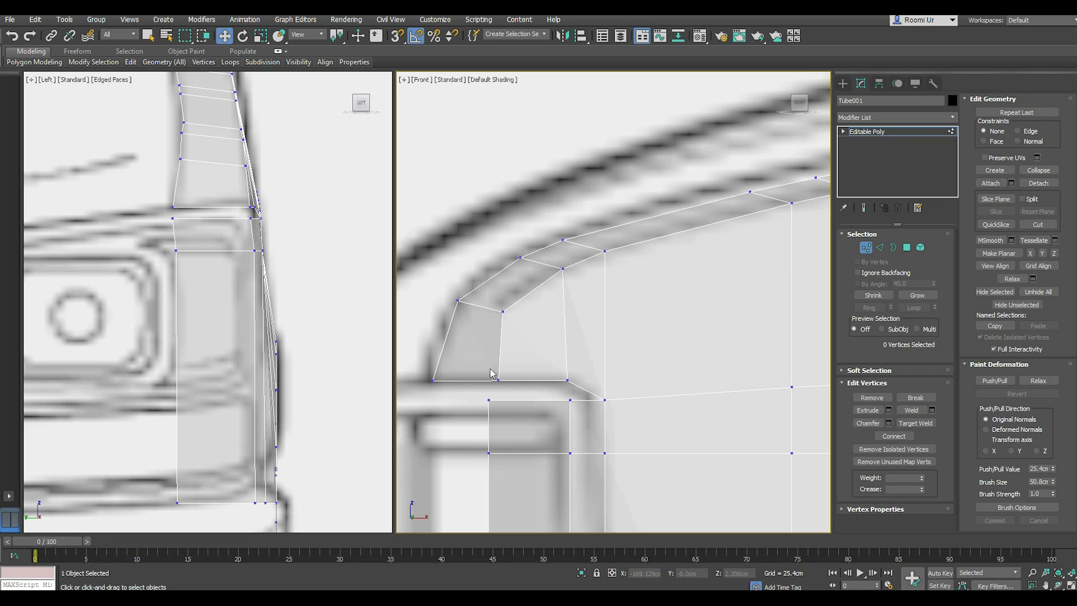
- Move each vertex of the fender's top edge onto the hood line in the Front view
scroll(down, 3)
middle_click(587, 364)
scroll(up, 3)
click(613, 289)
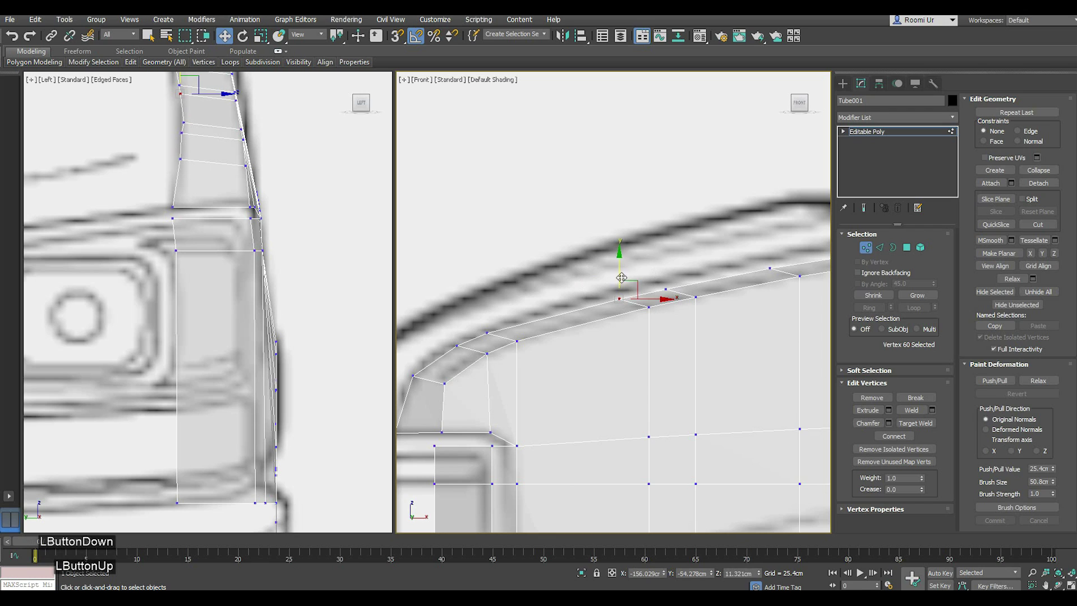
click(622, 280)
click(693, 277)
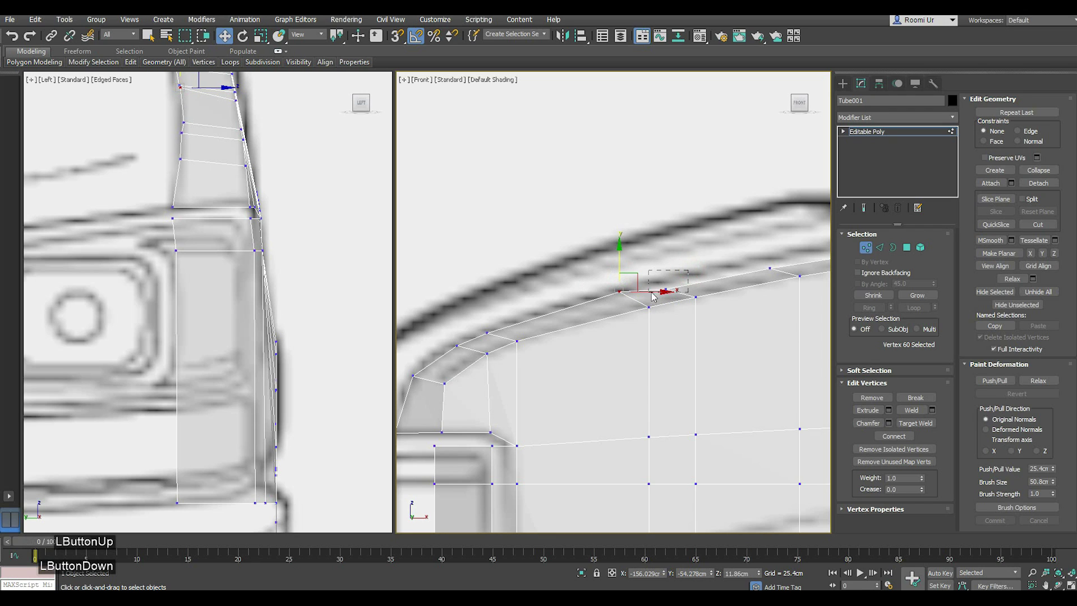
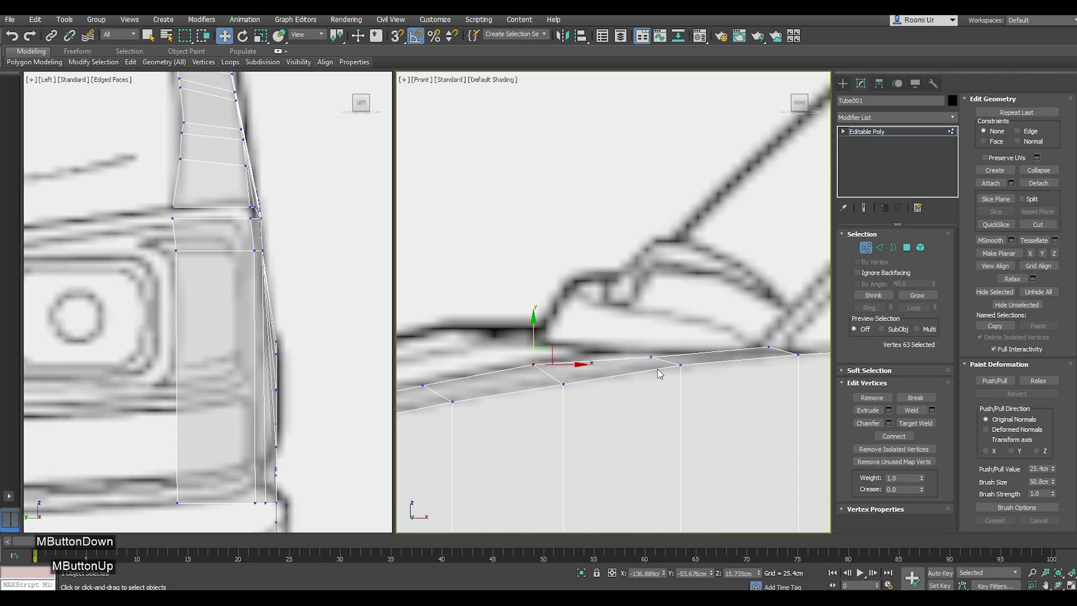
click(650, 351)
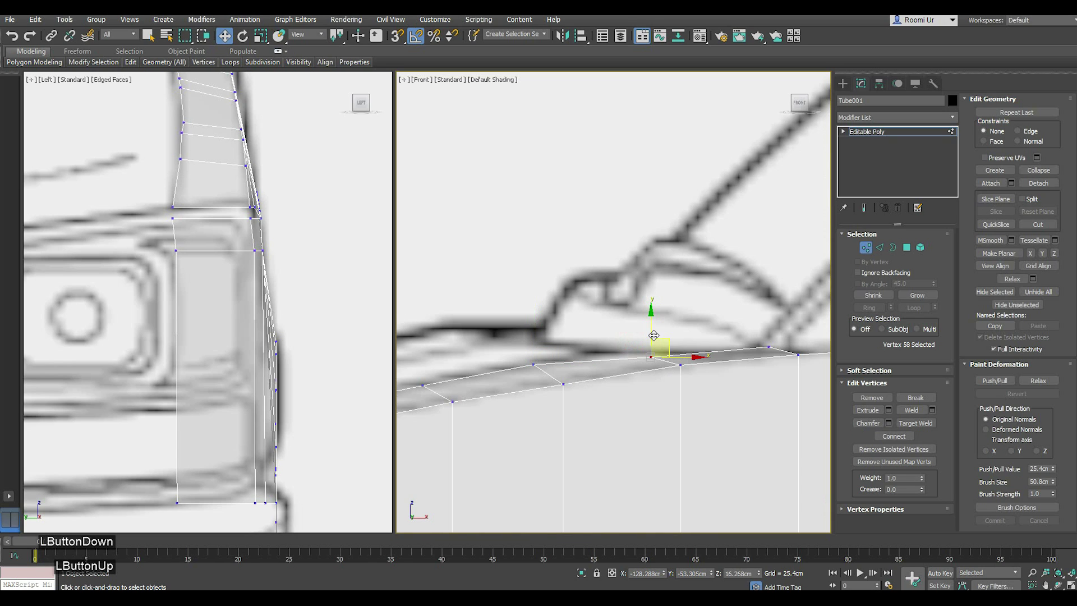
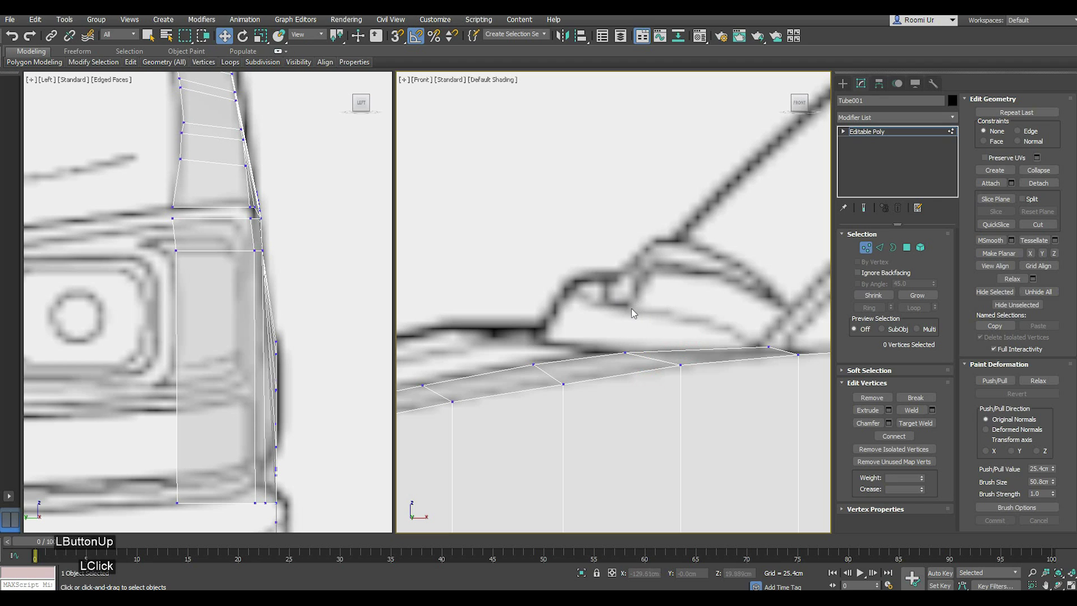
- Adjust the remaining top-row vertices near the windshield base in the side view
scroll(down, 3)
scroll(down, 3)
click(291, 388)
scroll(down, 3)
click(320, 396)
scroll(down, 3)
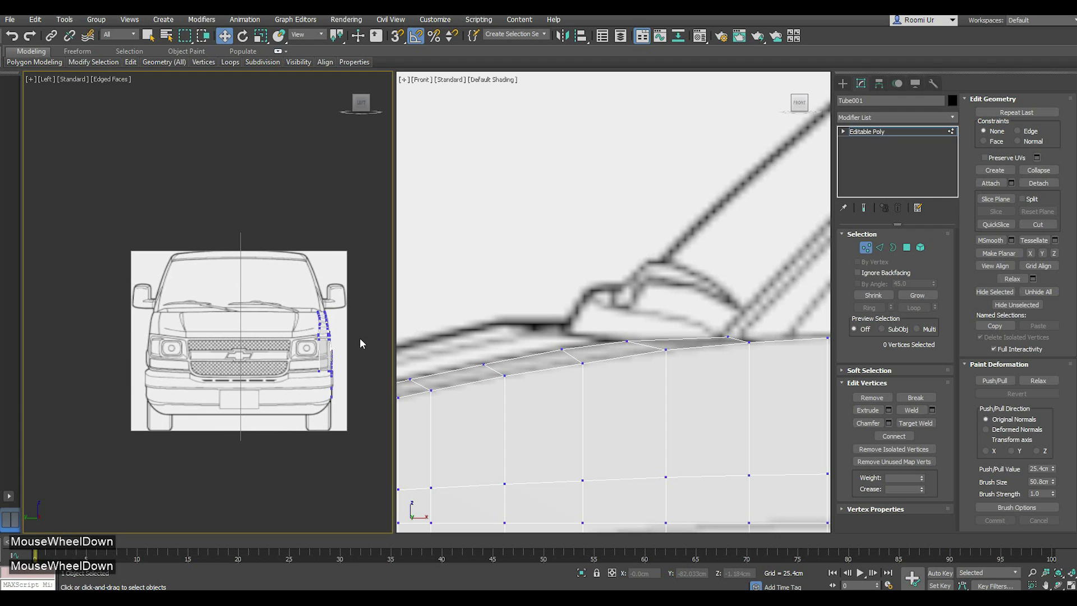
- Pull the strip's vertices beside the headlight onto the van's front profile line in the Left view
key(;)
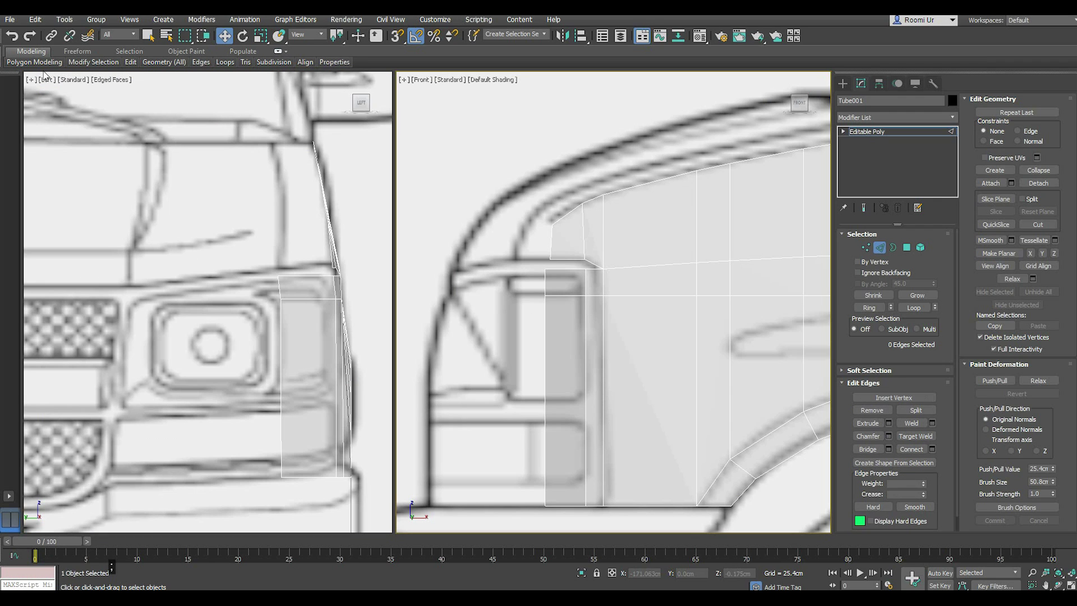
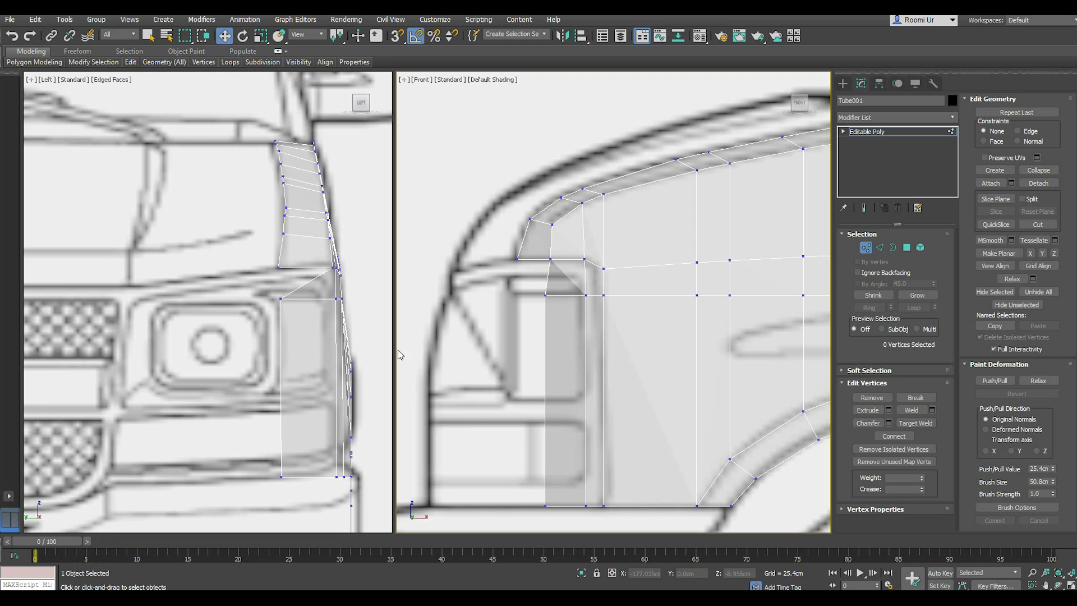
click(292, 324)
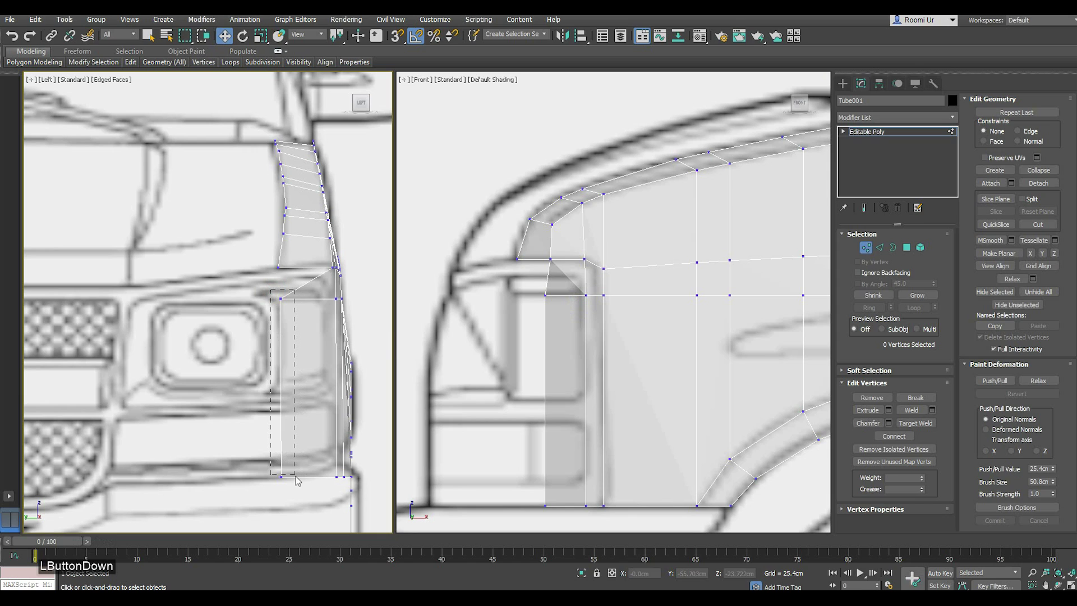
middle_click(332, 429)
click(319, 394)
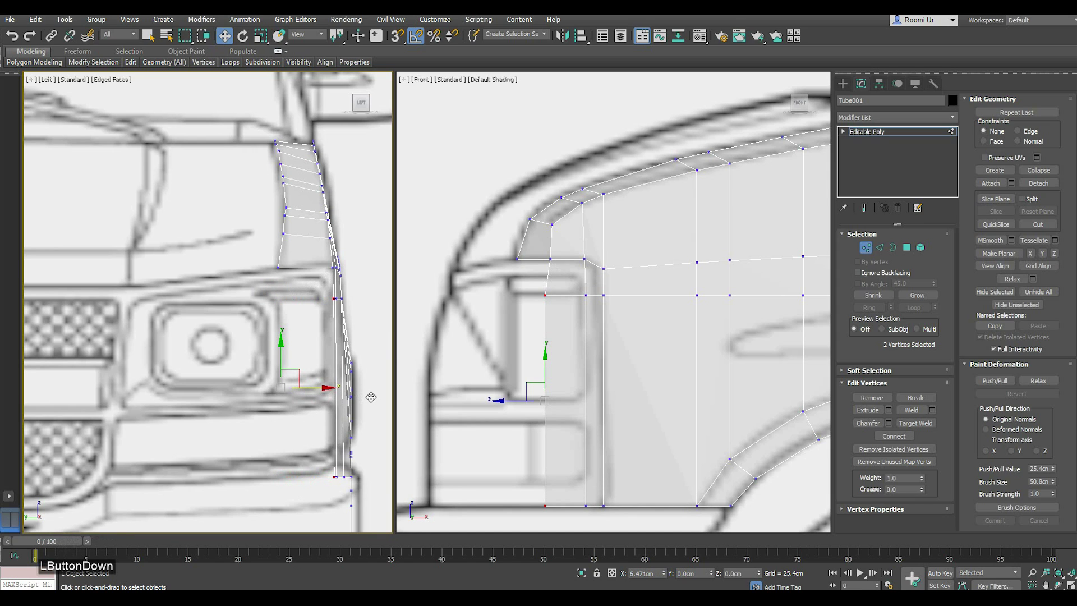
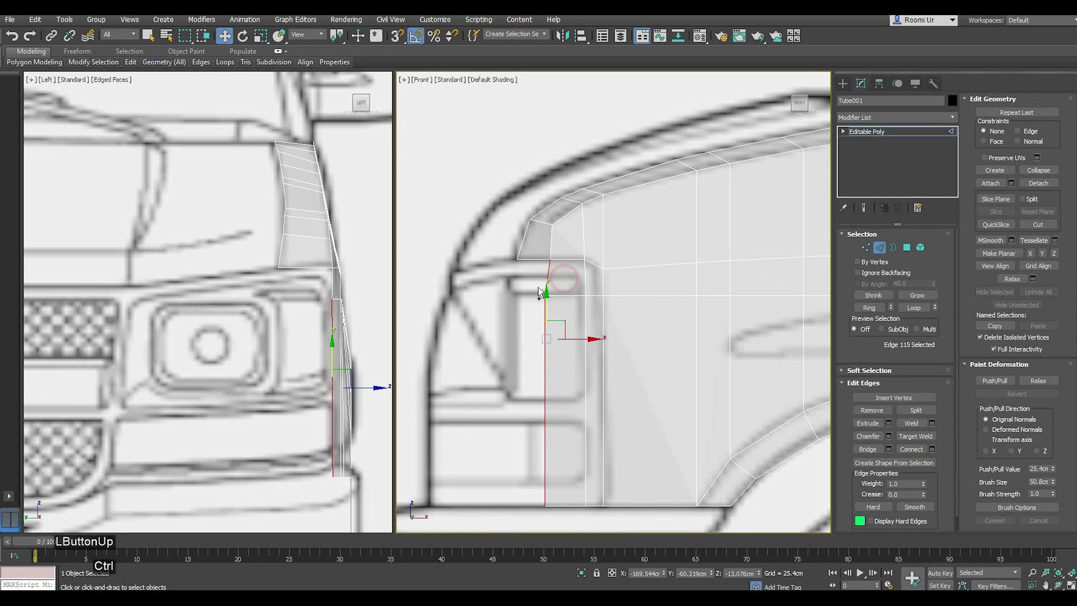
- Weld the two overlapping nose-corner vertices at 0.432cm threshold, reducing 71 vertices to 70
middle_click(358, 397)
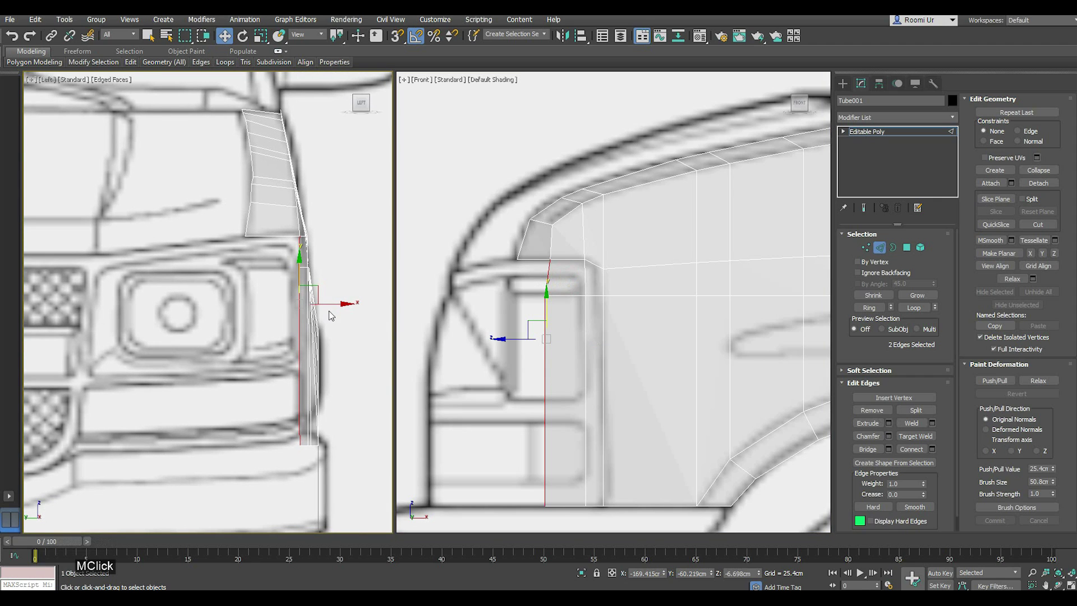
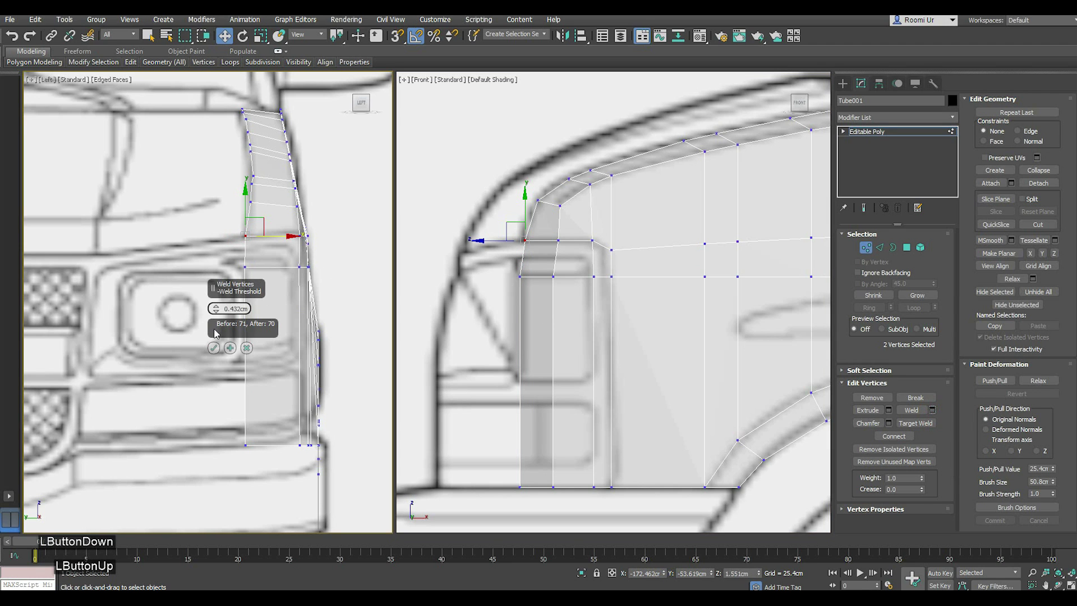
click(220, 312)
click(218, 349)
click(236, 346)
click(561, 348)
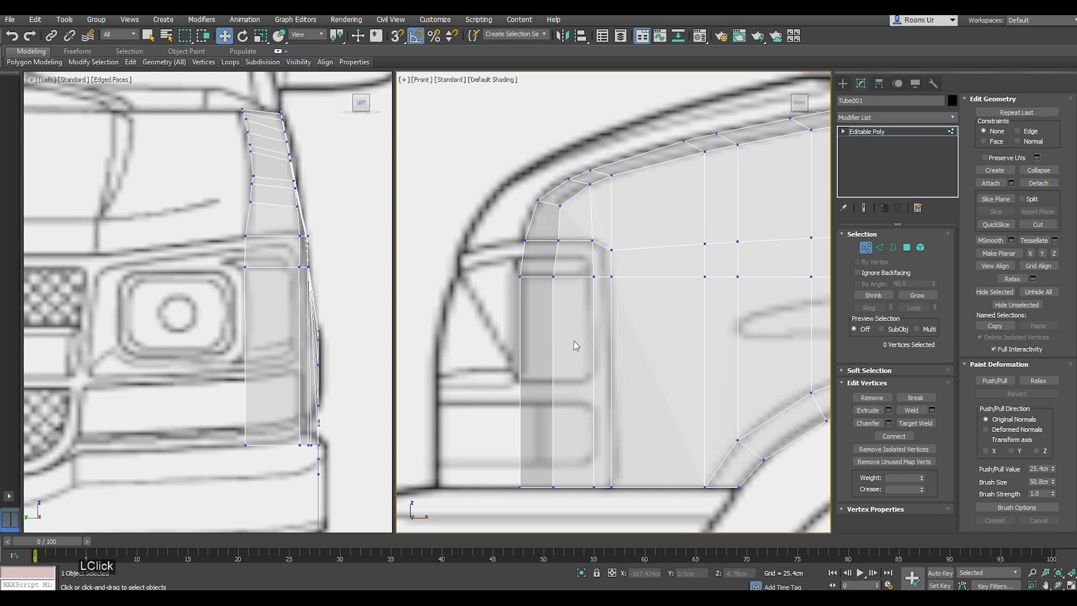
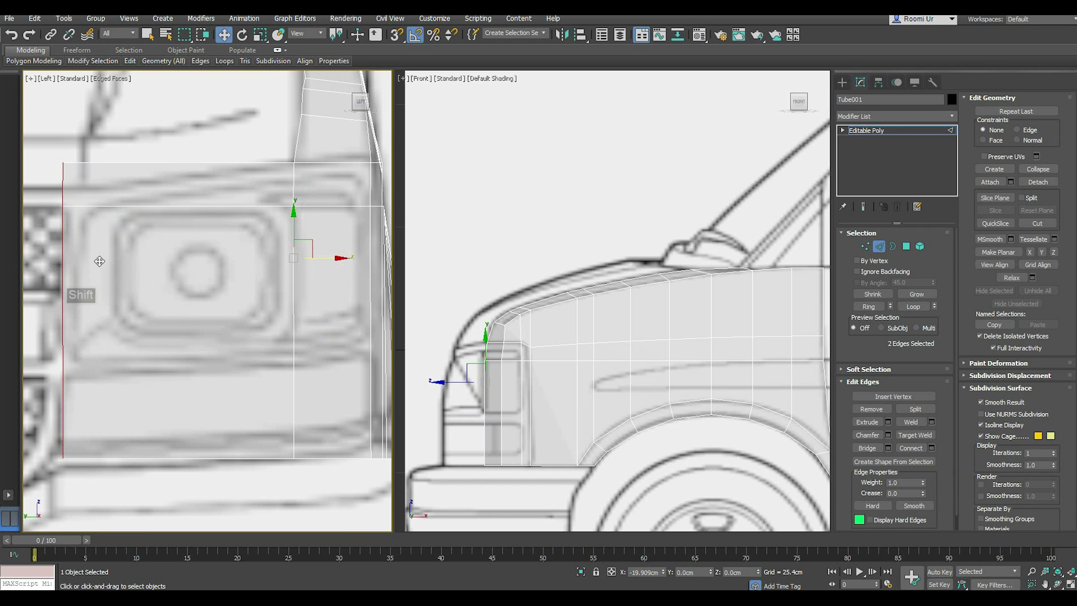
- Reposition the headlight-top row vertices of the nose over the blueprint in the side view
middle_click(130, 282)
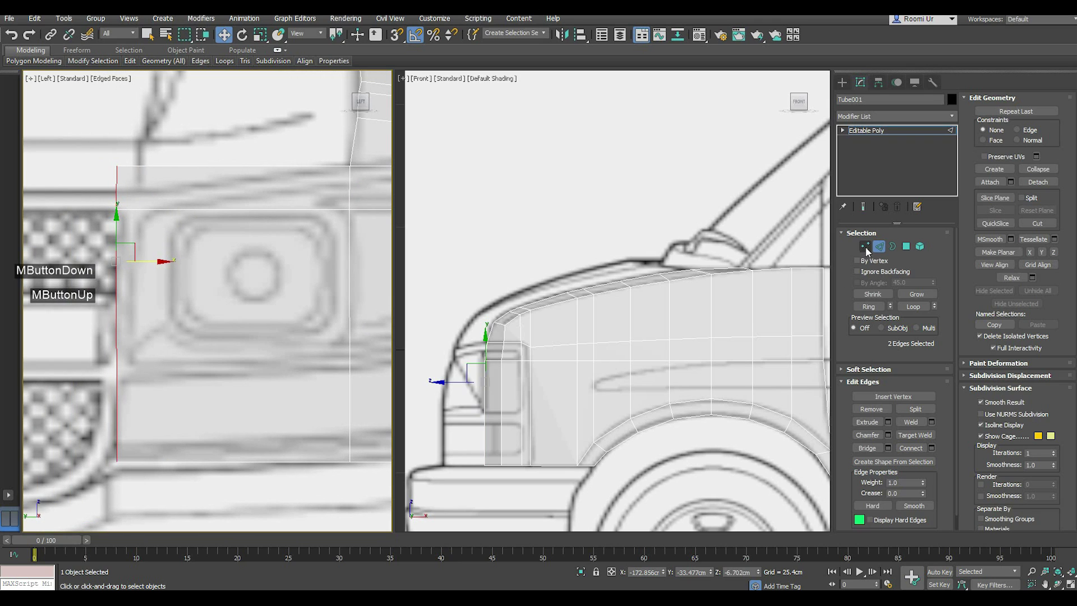
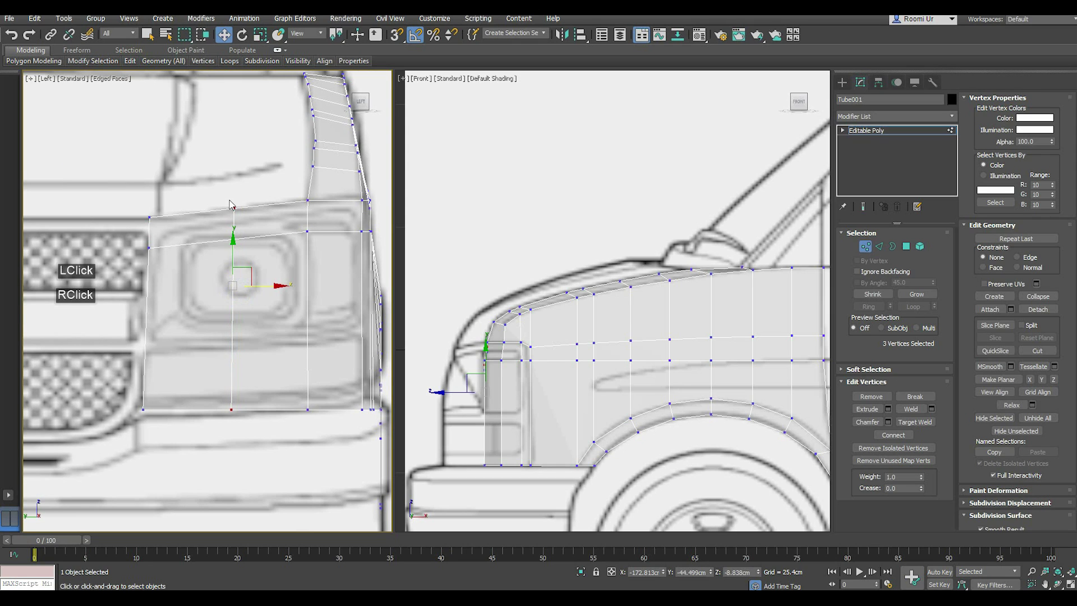
click(243, 200)
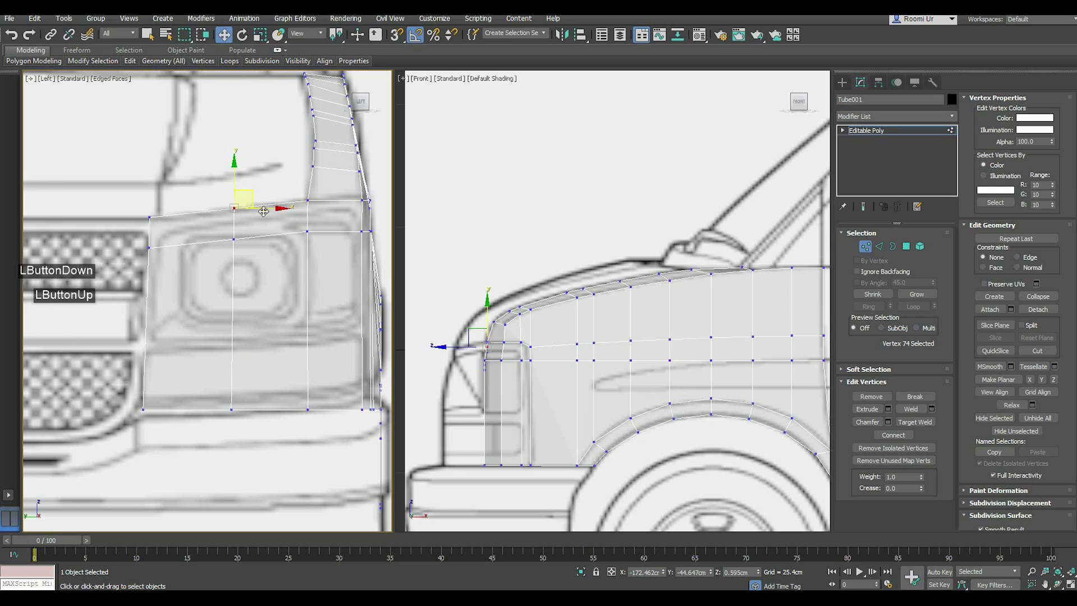
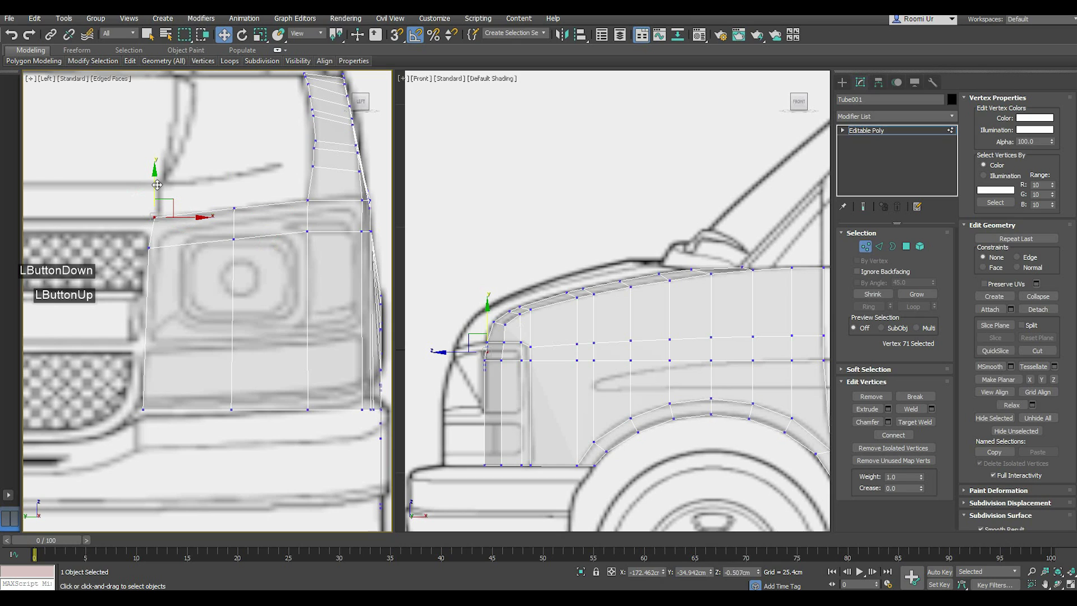
click(156, 190)
click(240, 208)
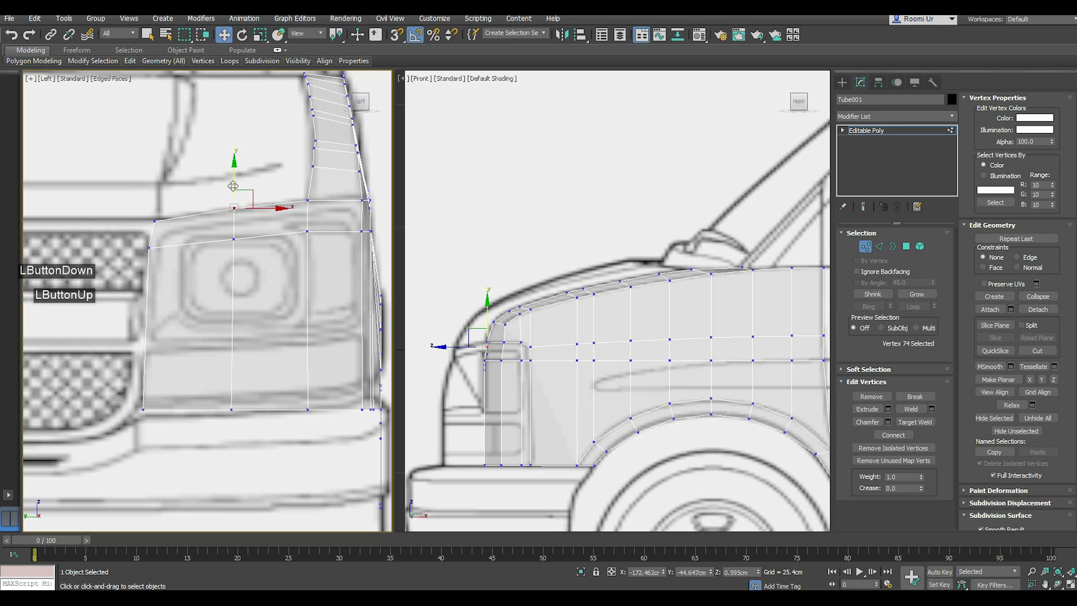
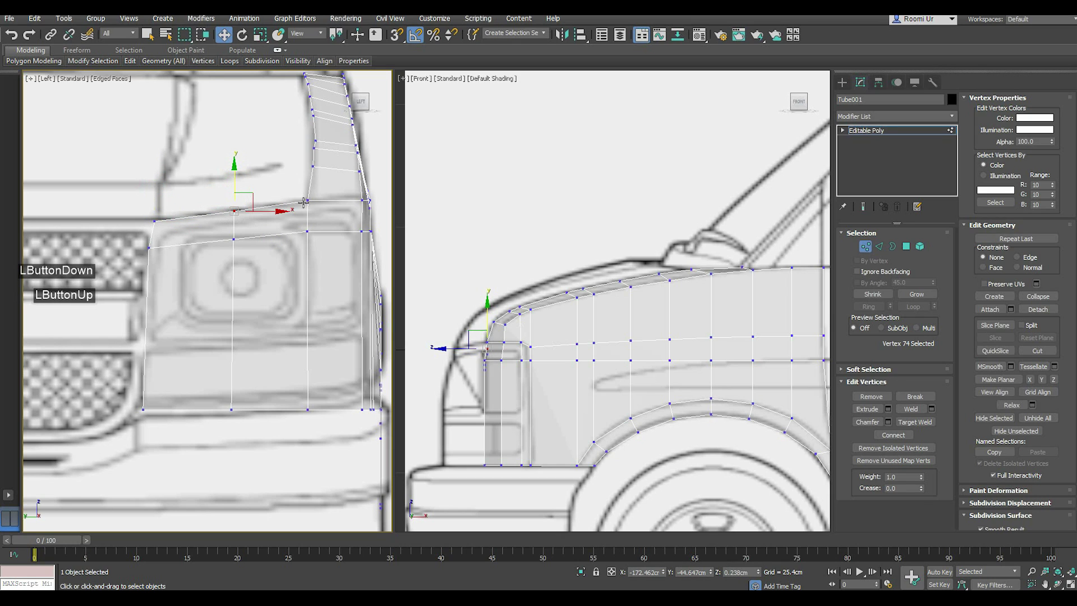
- Move the lower nose vertices and the nose column down onto the bumper line
click(288, 252)
click(142, 257)
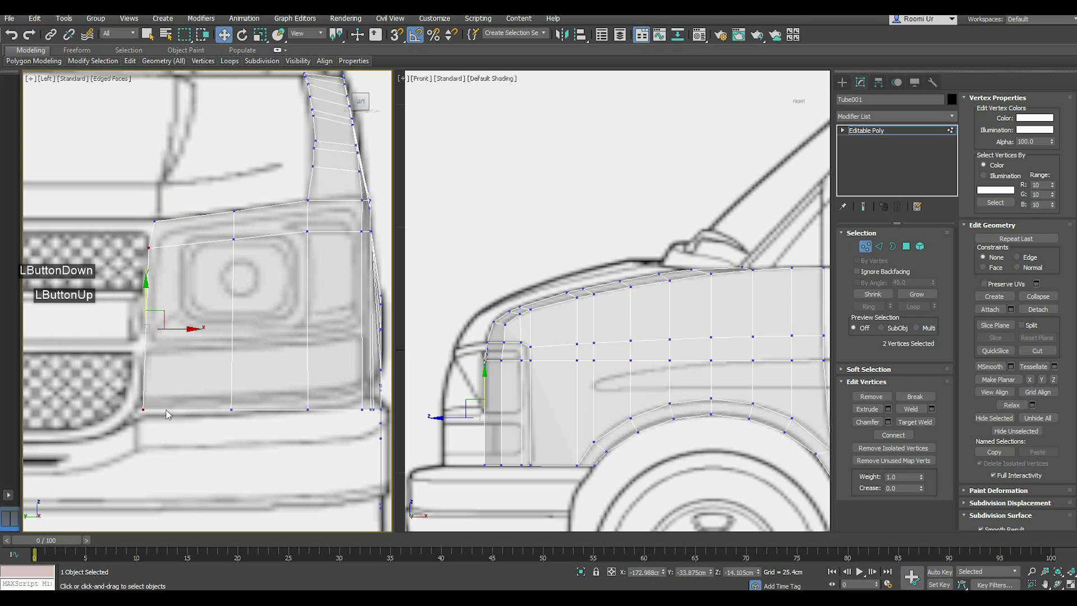
click(176, 333)
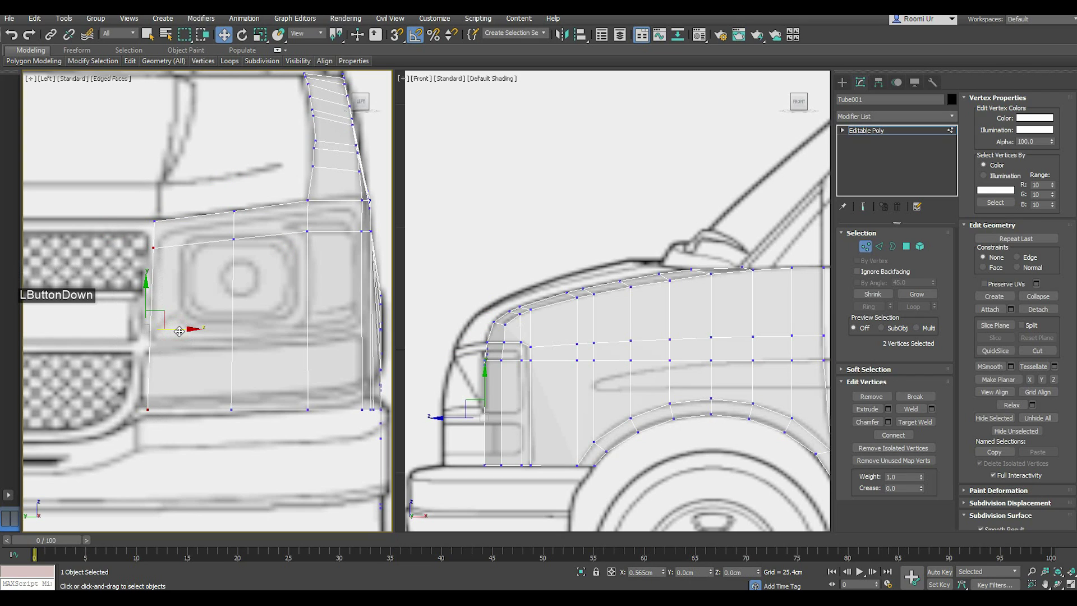
click(133, 401)
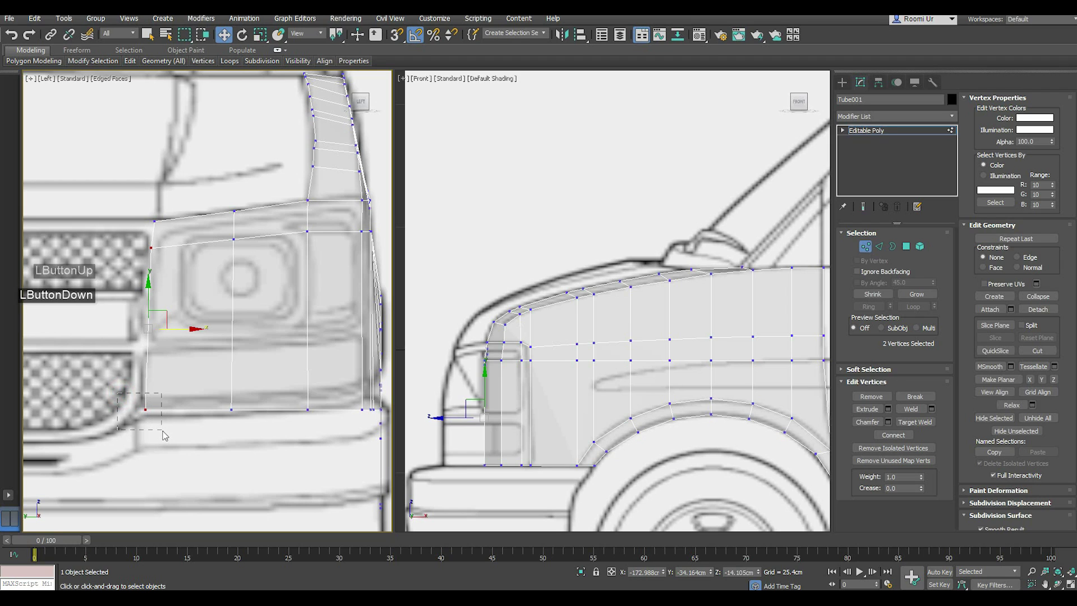
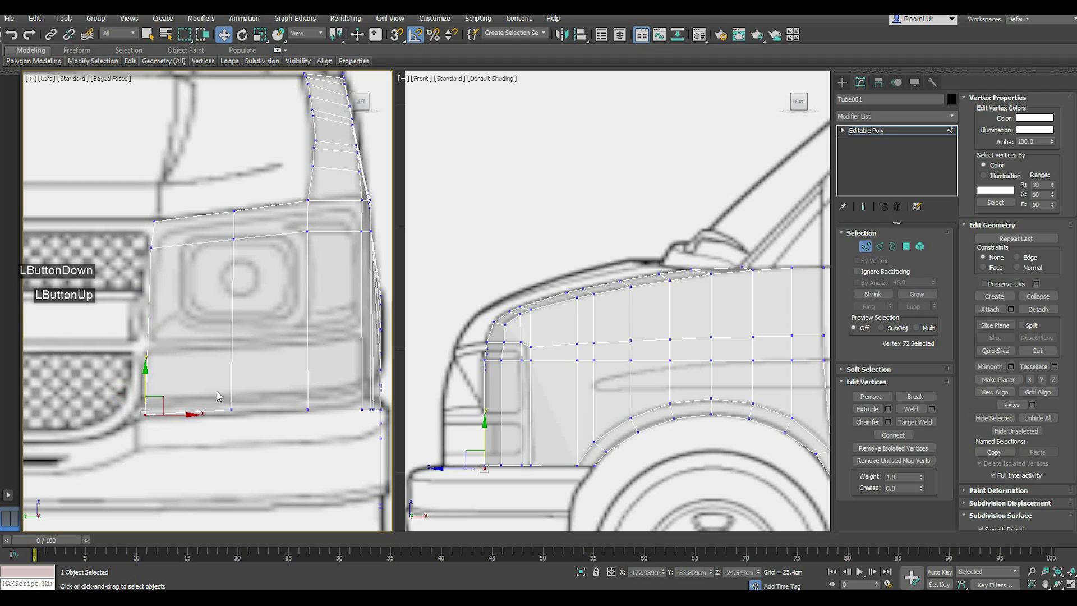
click(230, 394)
click(252, 420)
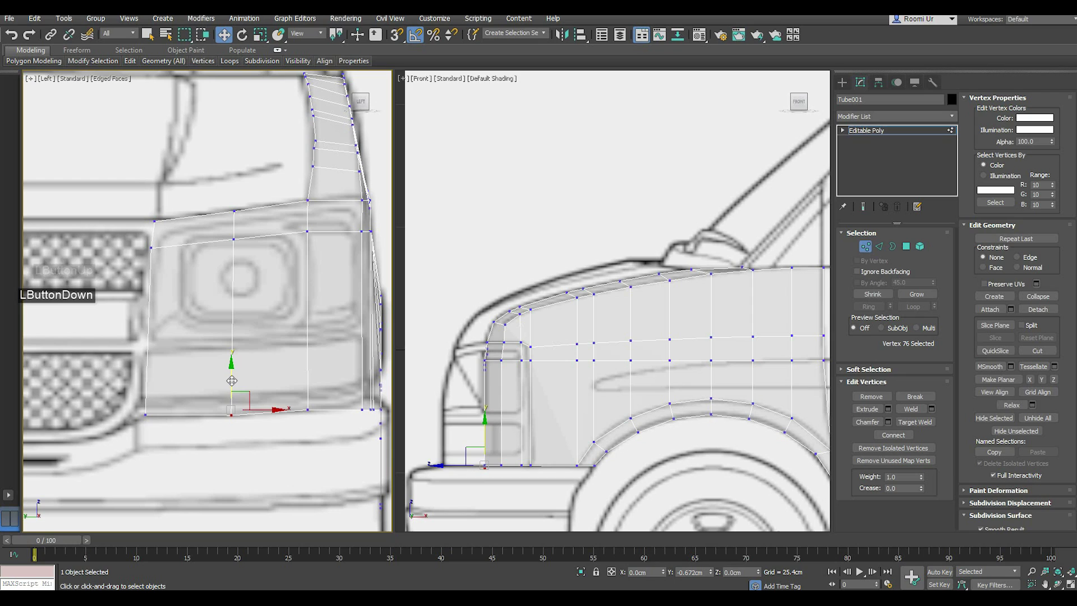
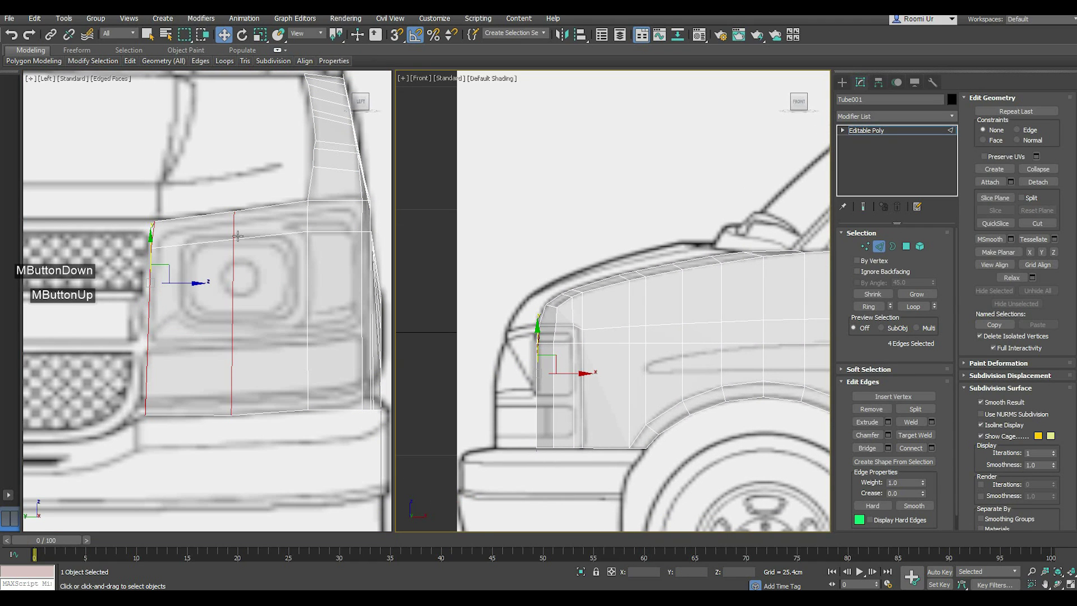
- Extrude the nose border edges inward toward the grille and shape the new outer vertices along the headlight edge
middle_click(573, 398)
click(567, 380)
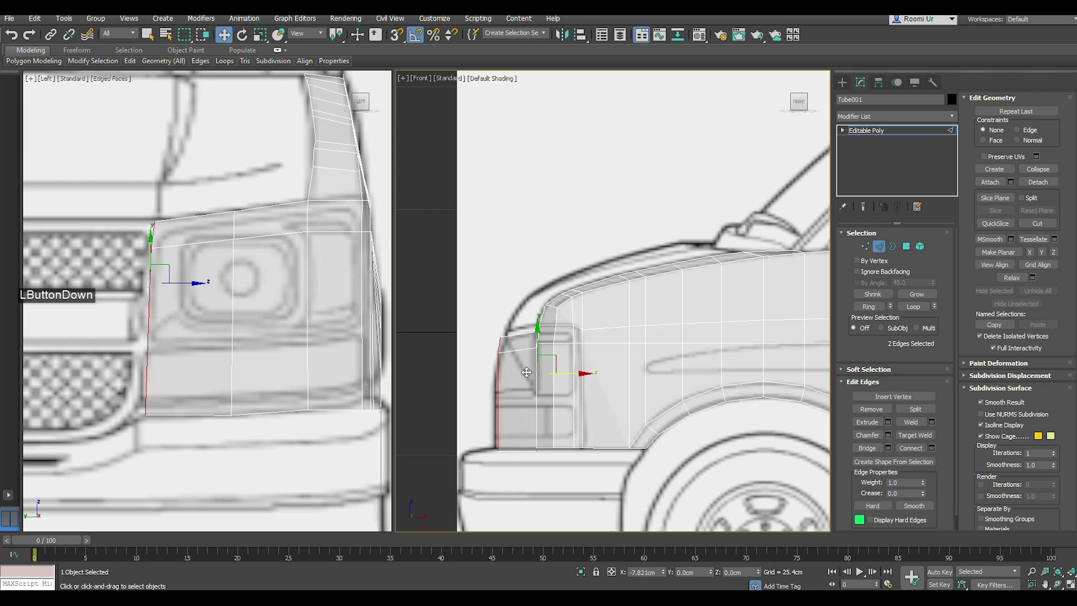
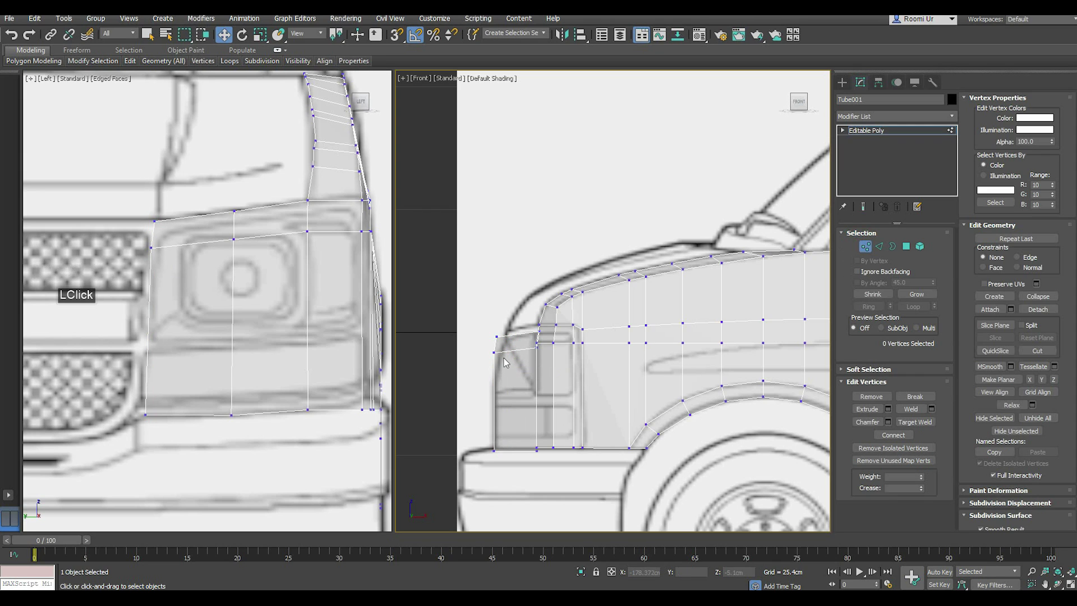
scroll(up, 3)
click(486, 351)
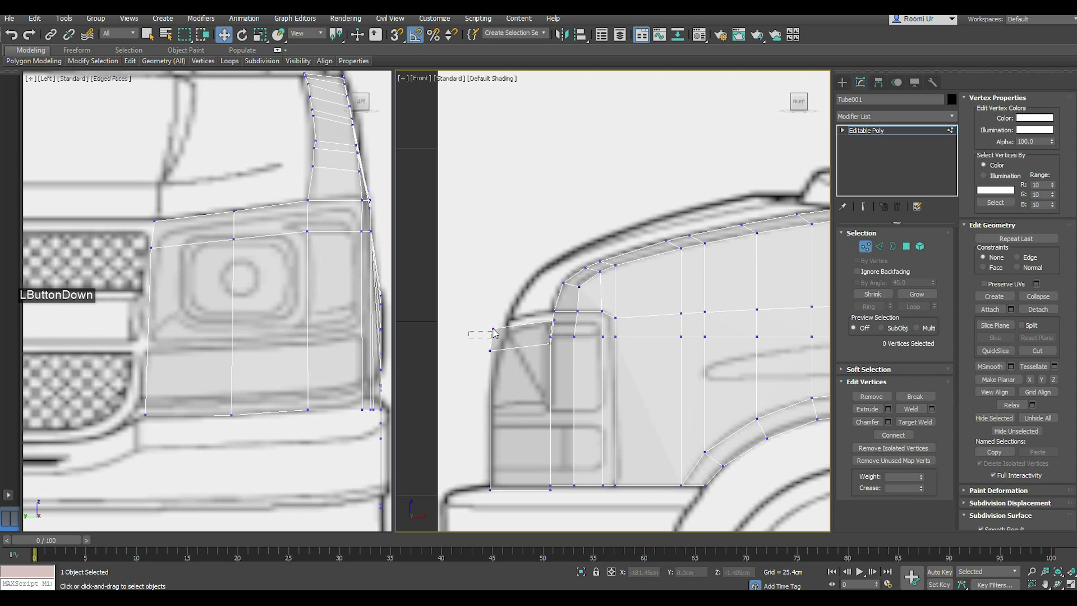
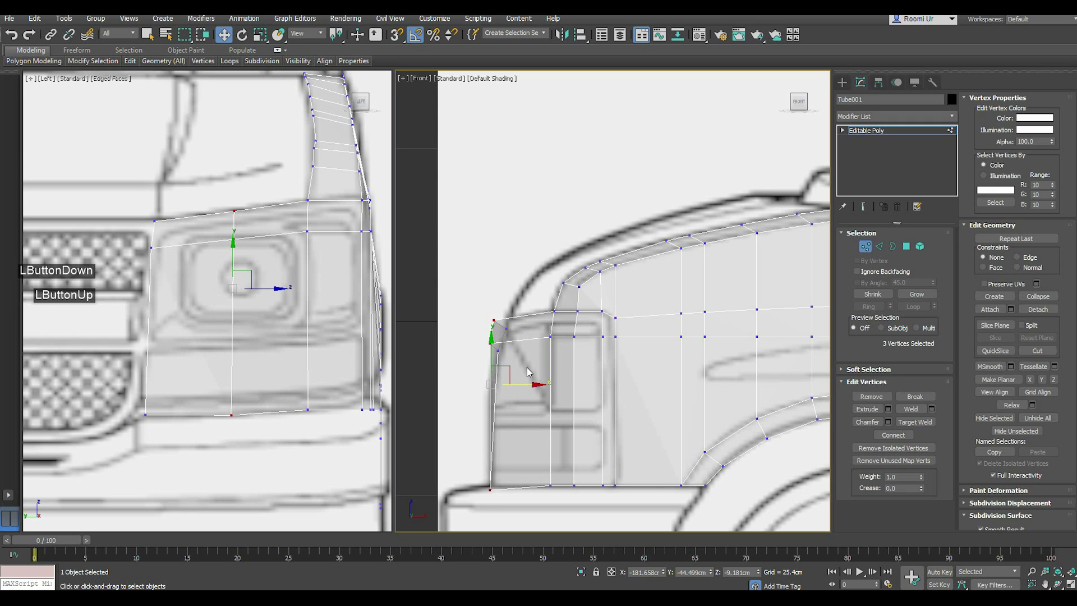
click(494, 322)
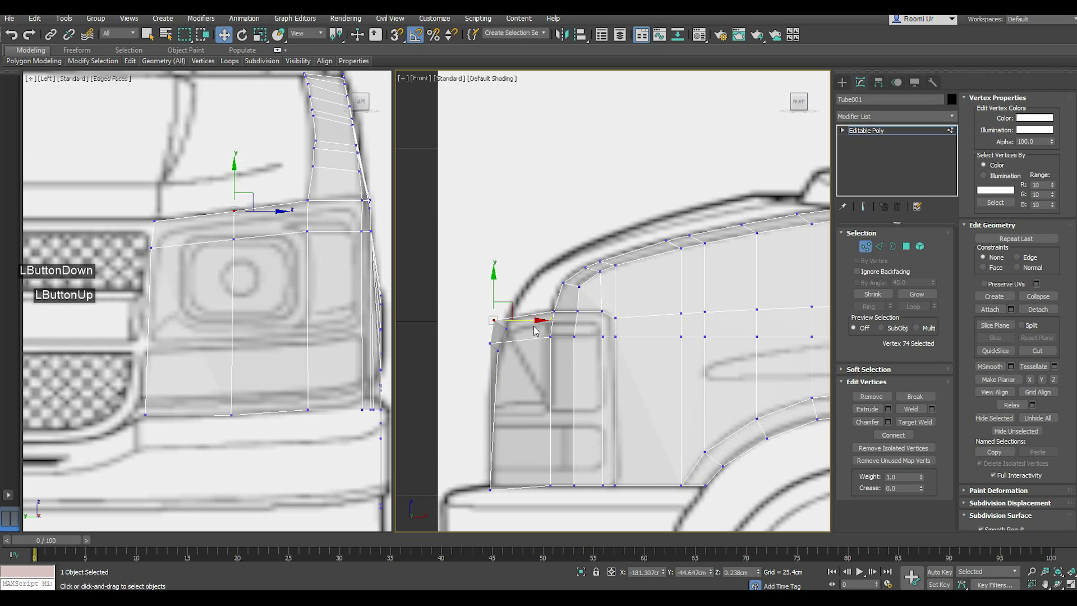
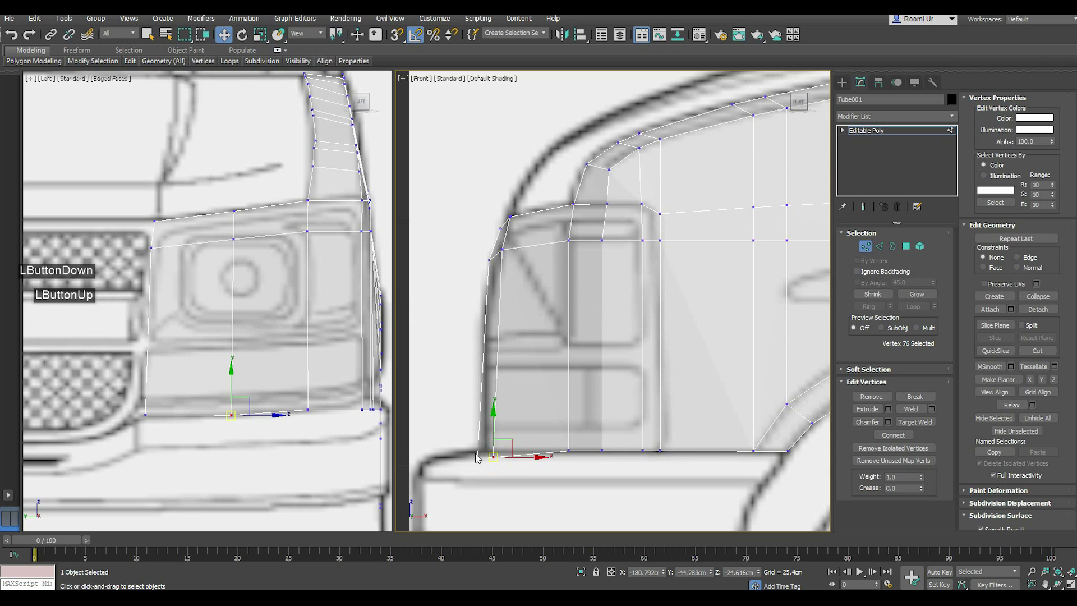
click(481, 458)
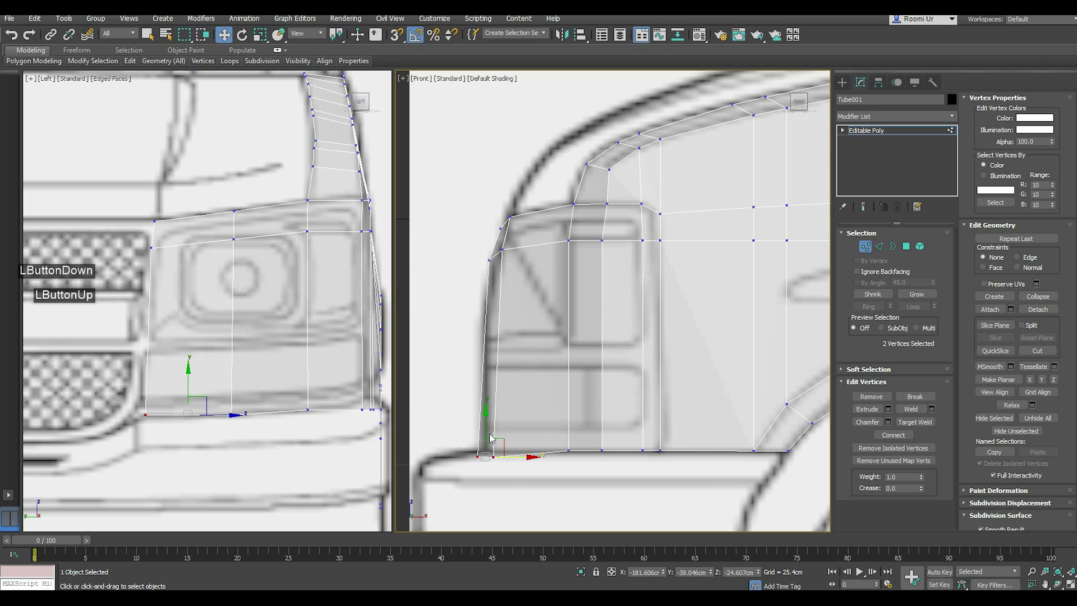
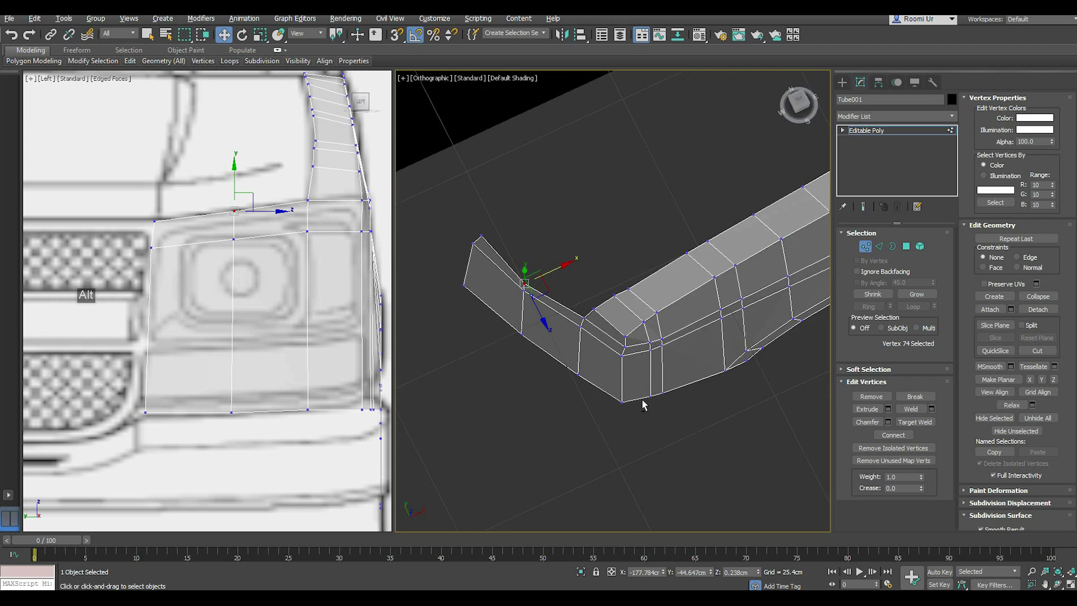
- Extend the side panel's border edges along X back to the front door's rear edge and straighten it vertically
click(629, 381)
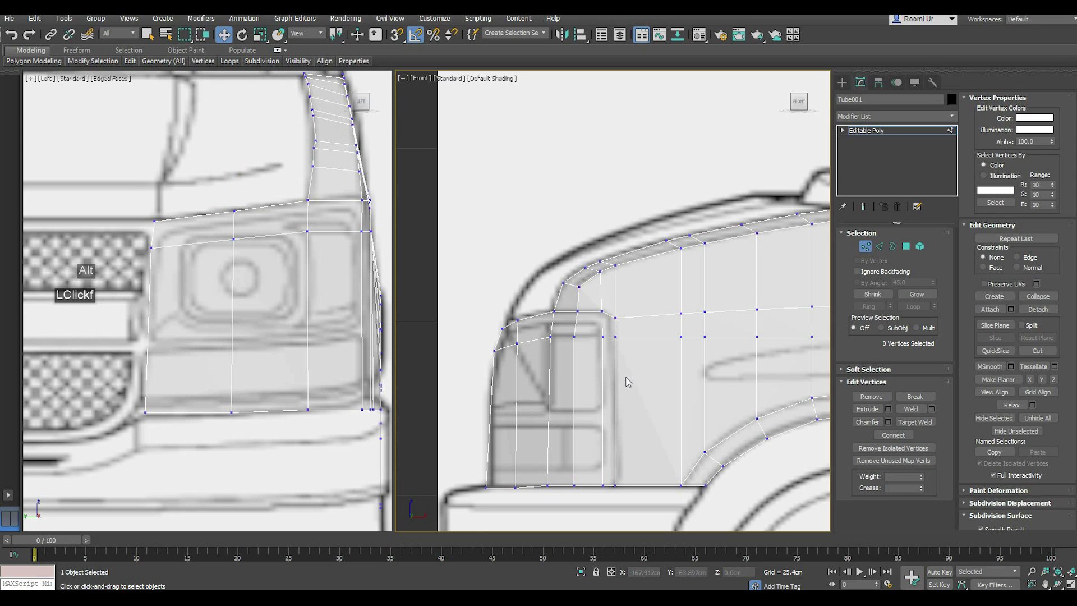
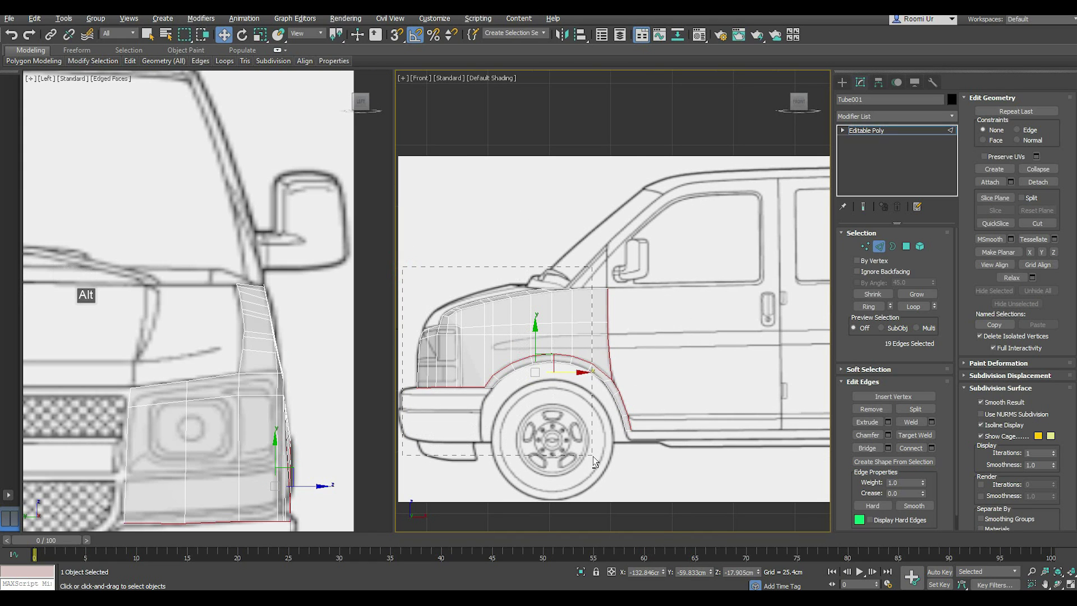
scroll(up, 3)
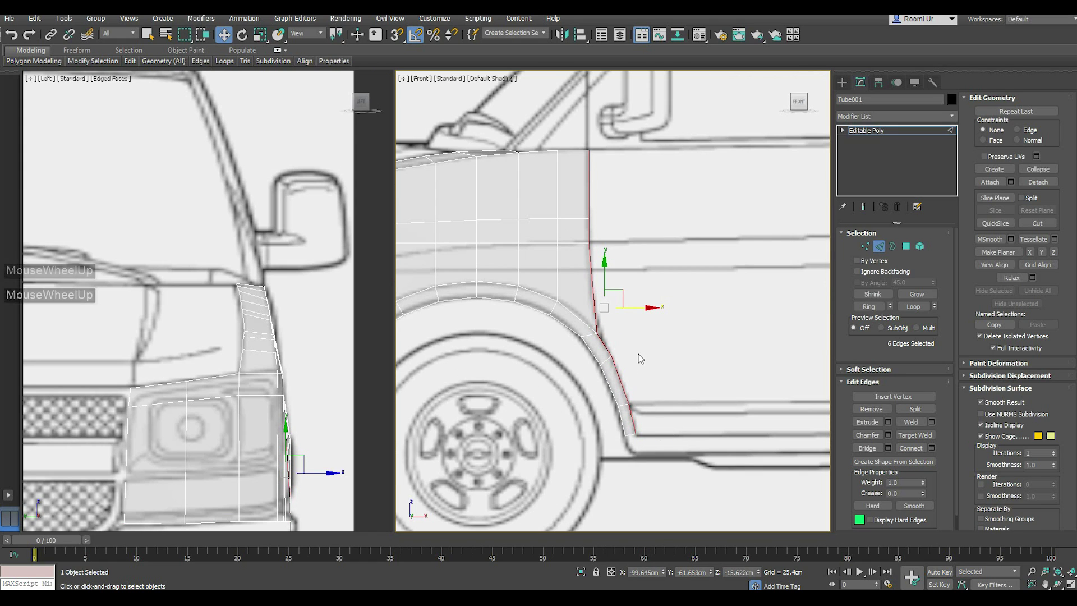
middle_click(646, 371)
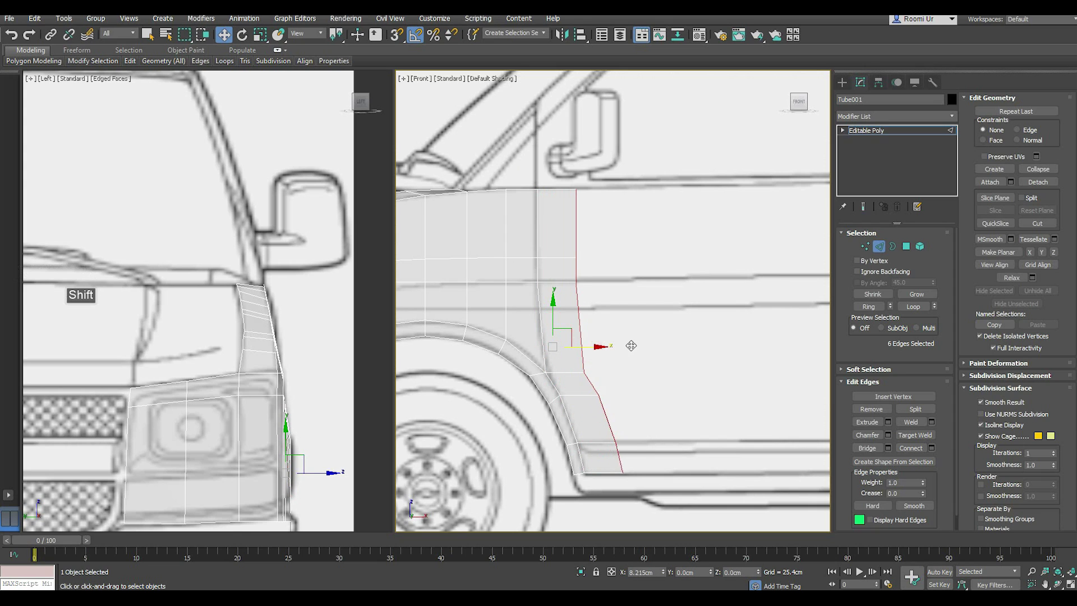
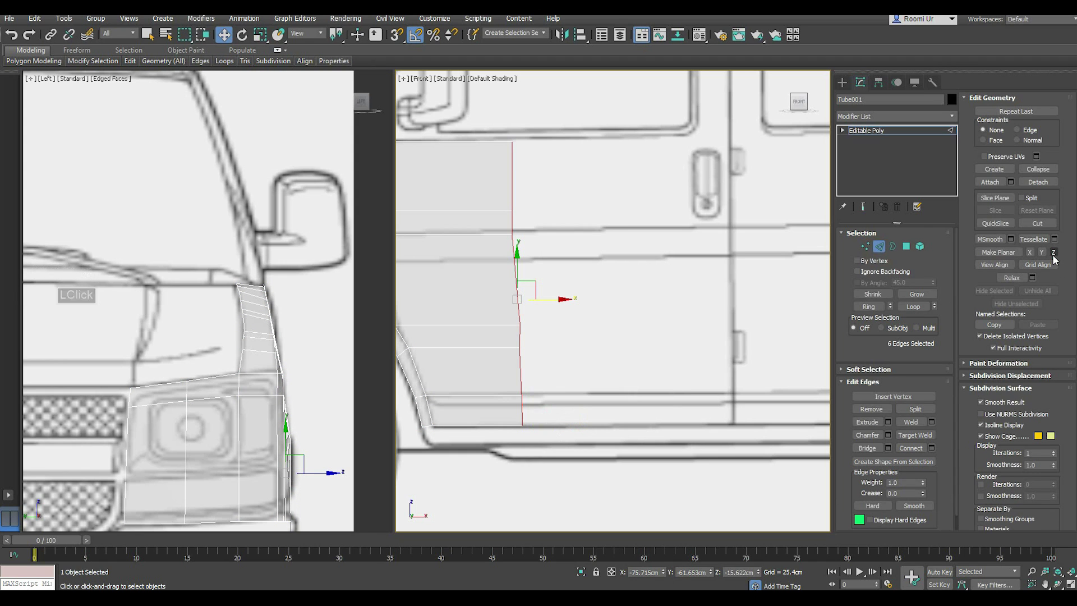
double_click(1034, 258)
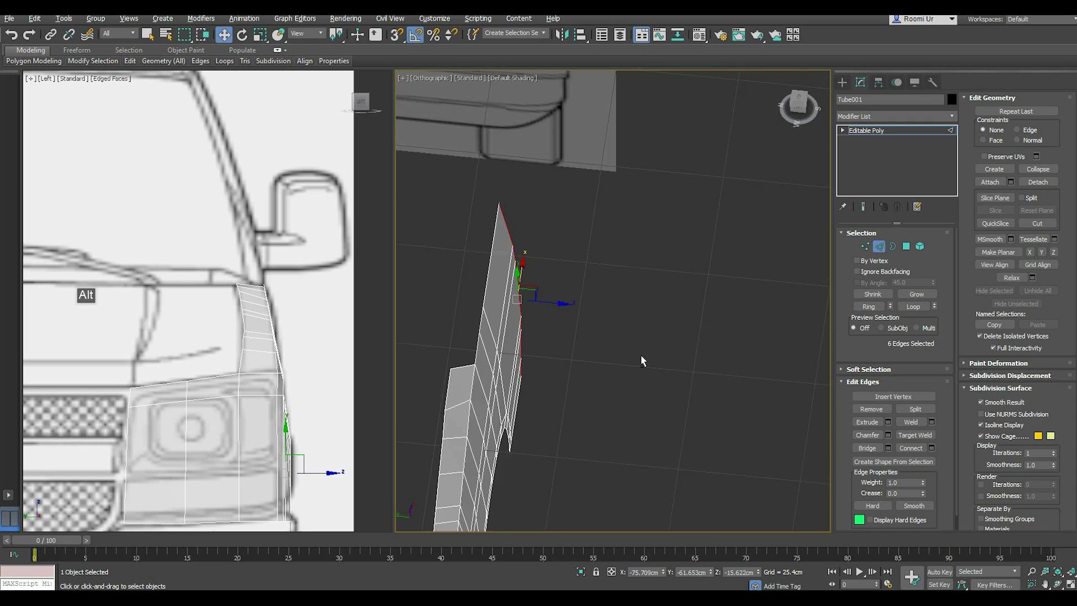
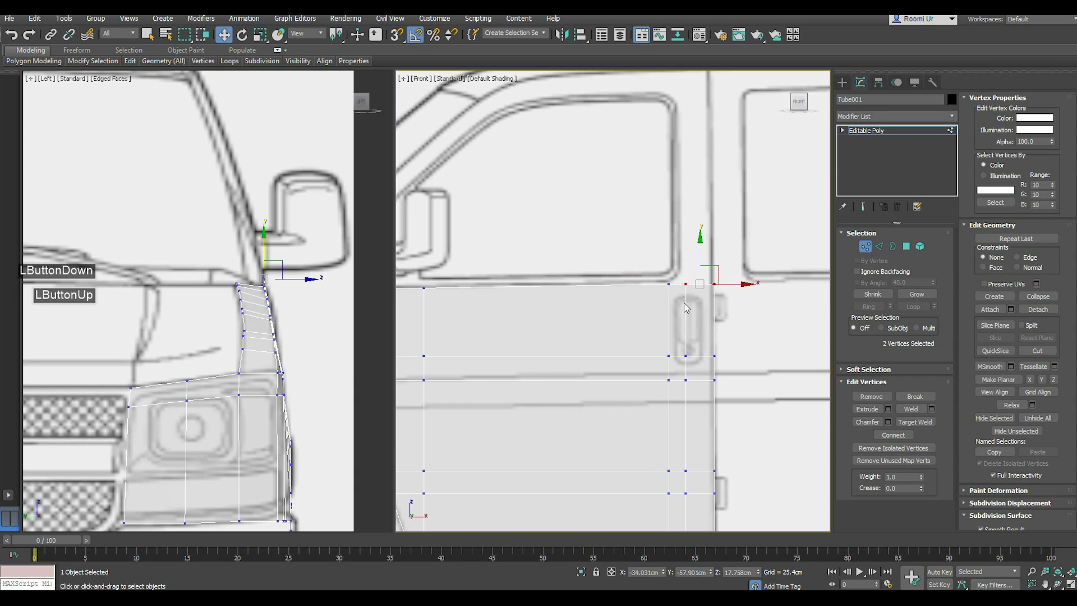
- Raise a narrow pillar strip from the door edge and move its top vertices up to the roof line
click(703, 260)
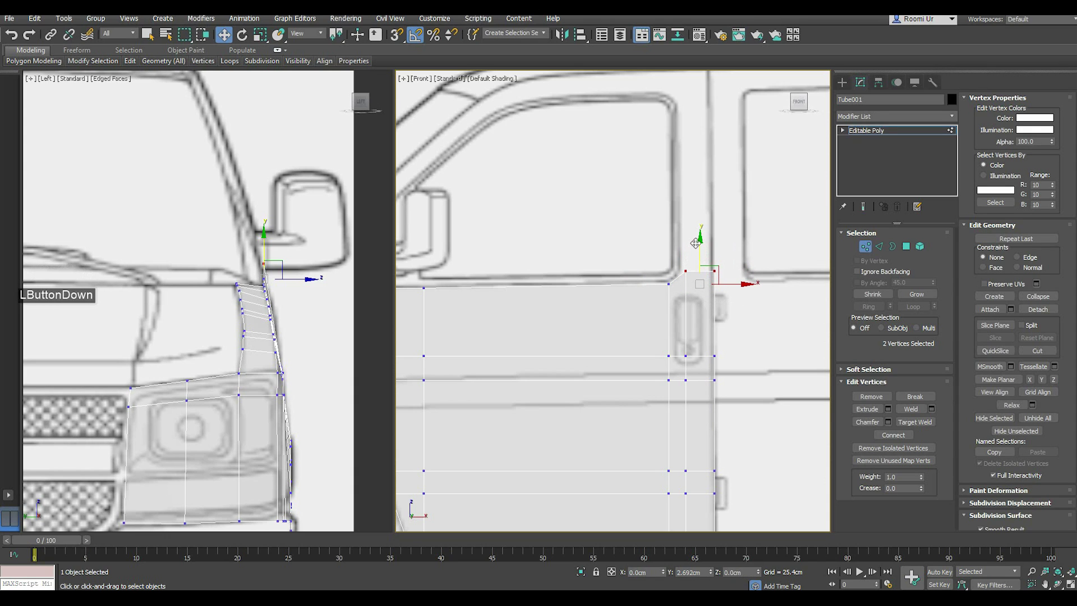
double_click(734, 307)
scroll(down, 3)
click(700, 308)
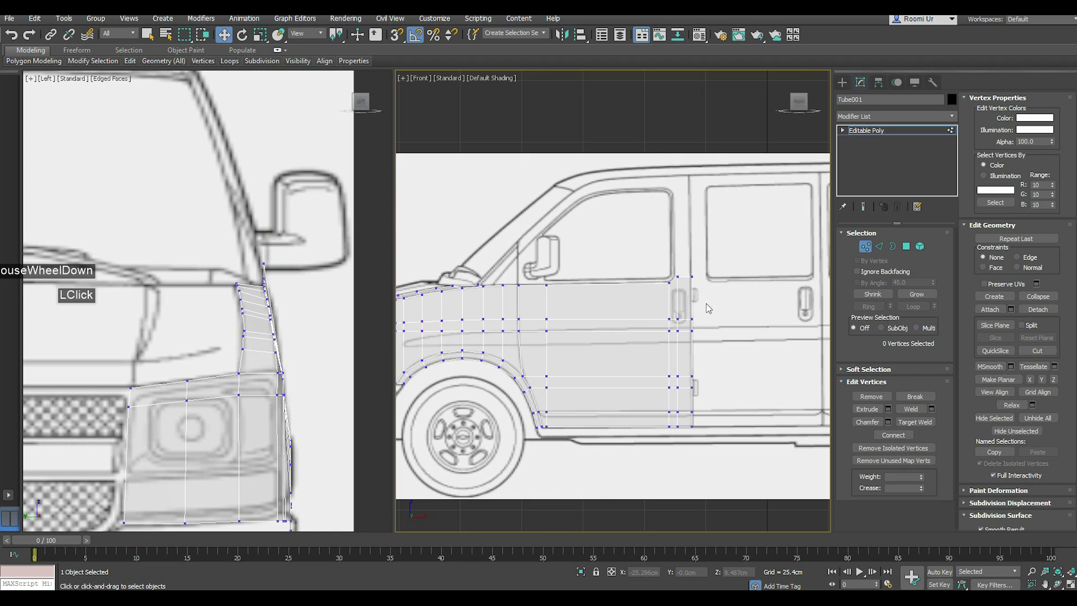
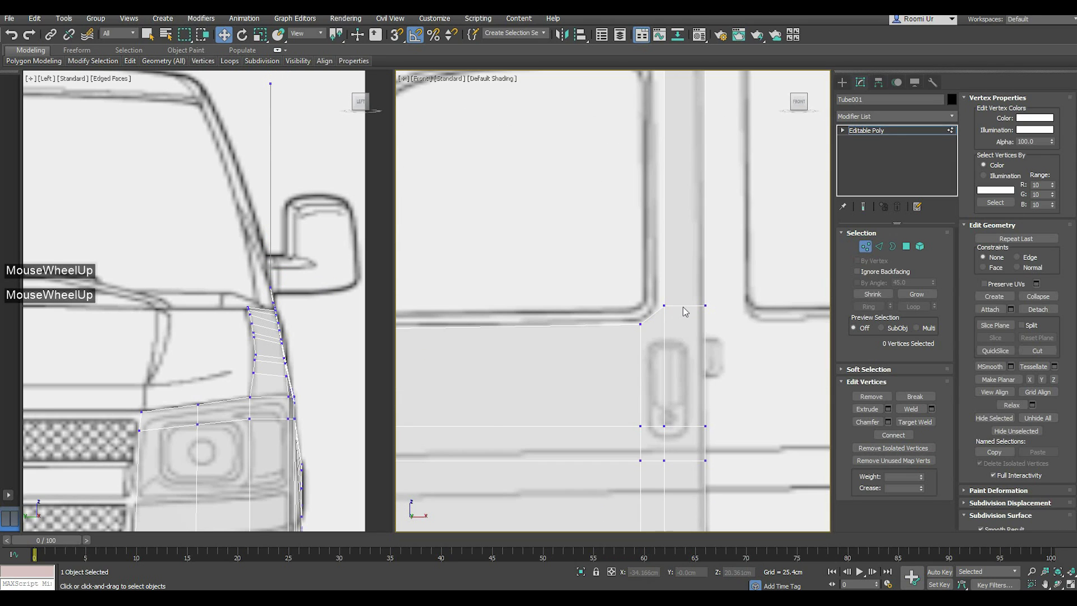
click(660, 298)
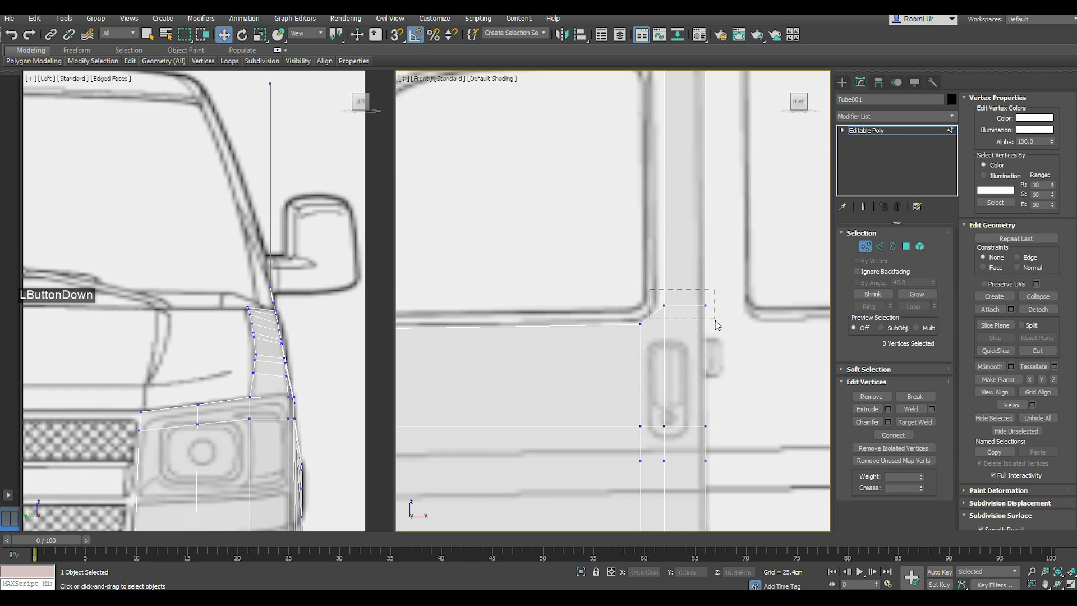
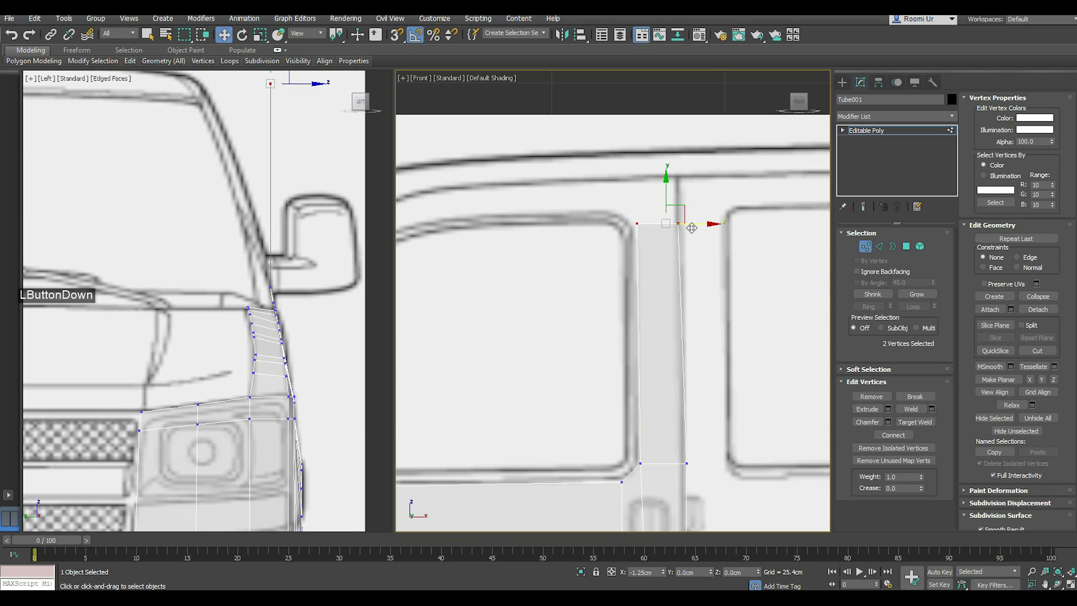
- In edge mode, select the edge at the windshield base for the next extrusion
key(;)
middle_click(520, 329)
middle_click(537, 352)
scroll(up, 3)
click(885, 248)
click(490, 413)
scroll(up, 3)
- Extrude the windshield-base edge upward into a slanted strip aligned along the A-pillar in Front and Left views
double_click(504, 406)
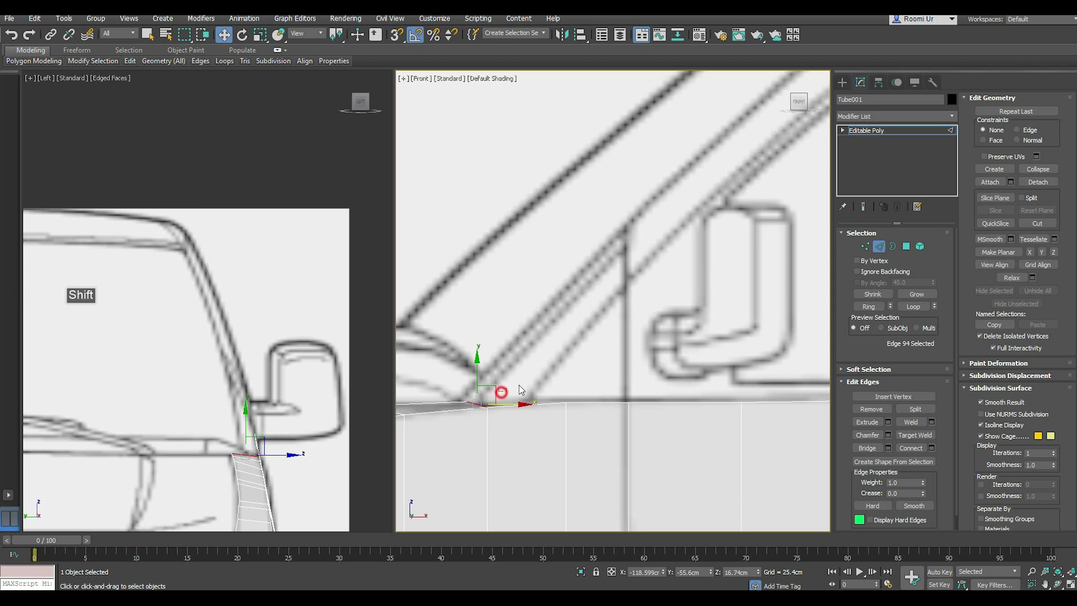
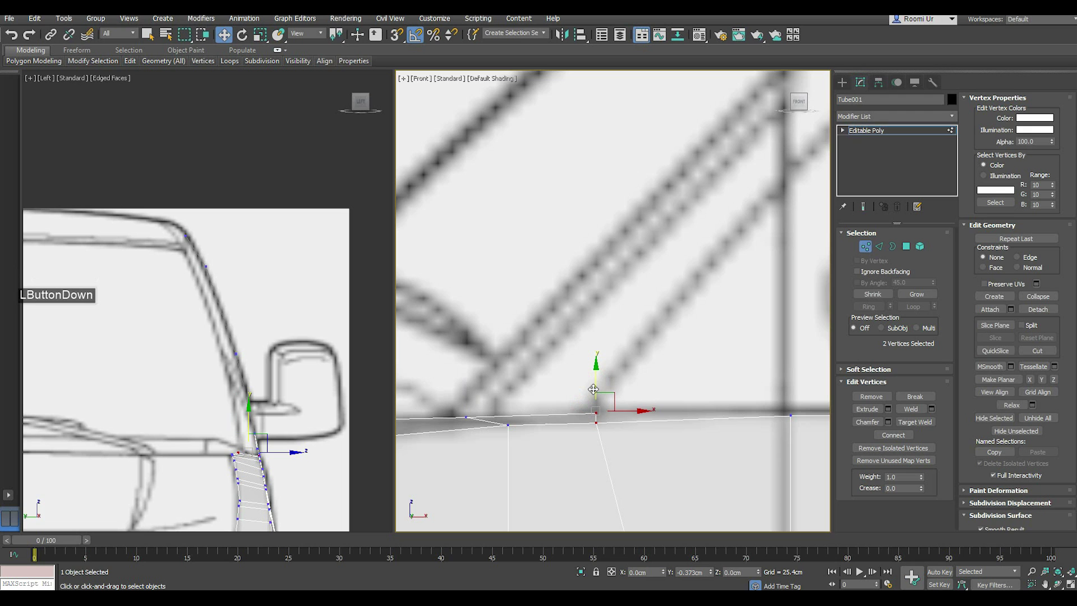
click(595, 392)
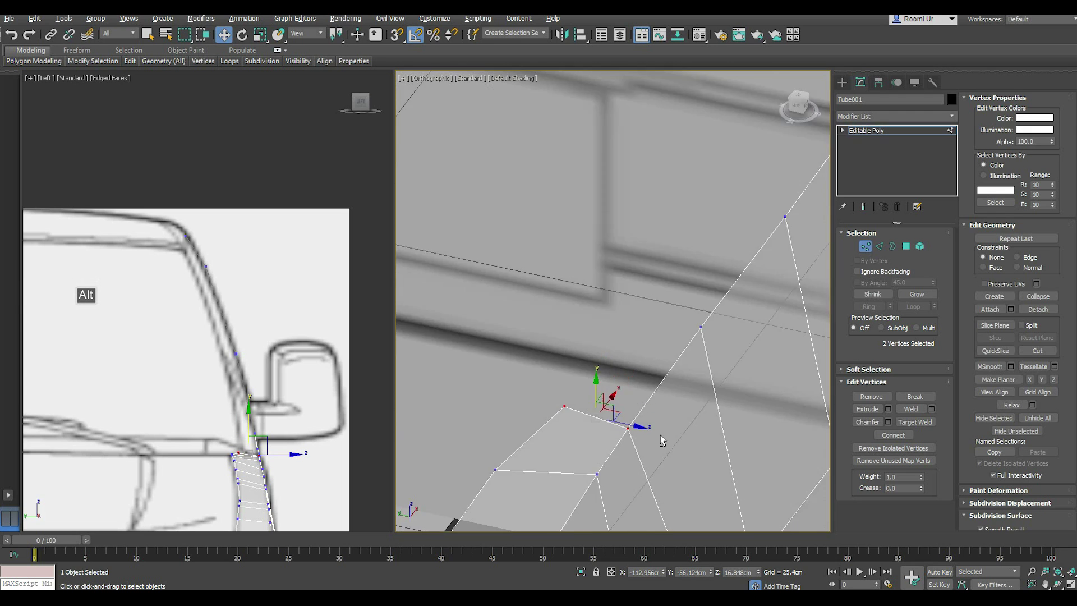
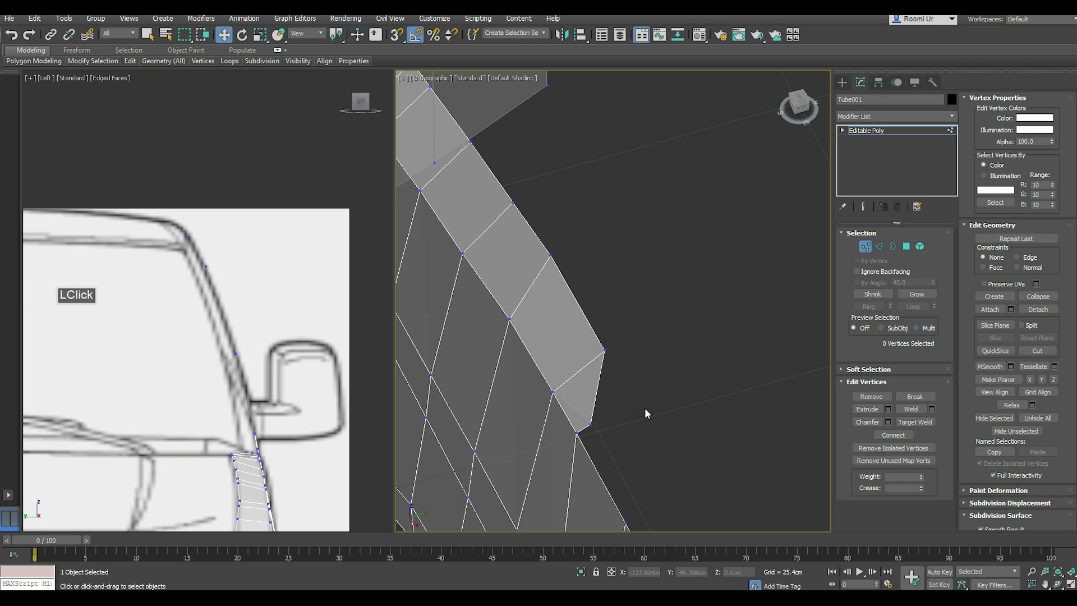
key(f)
scroll(down, 3)
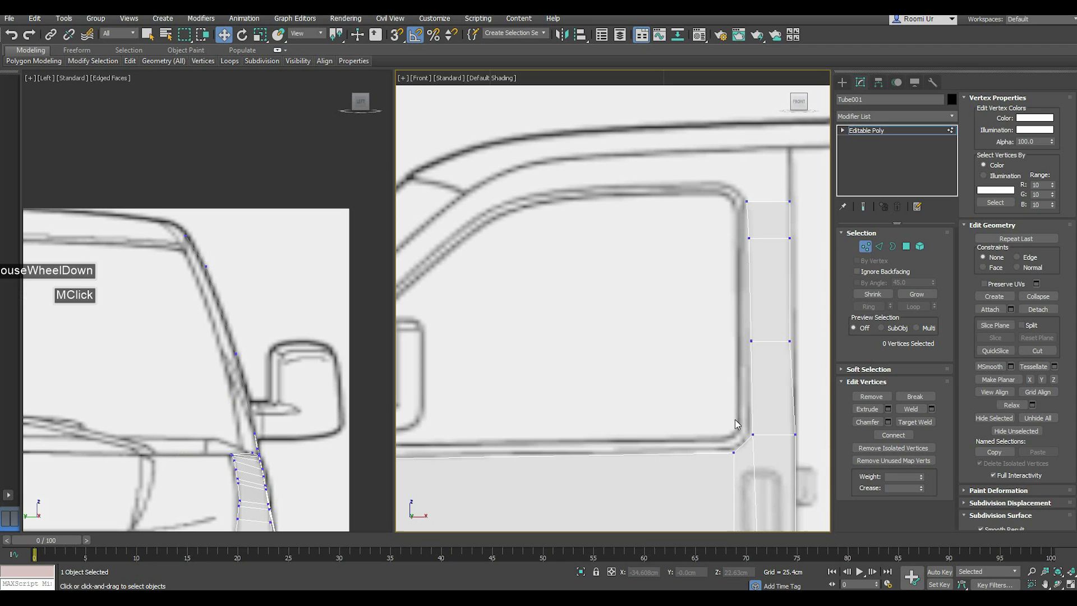
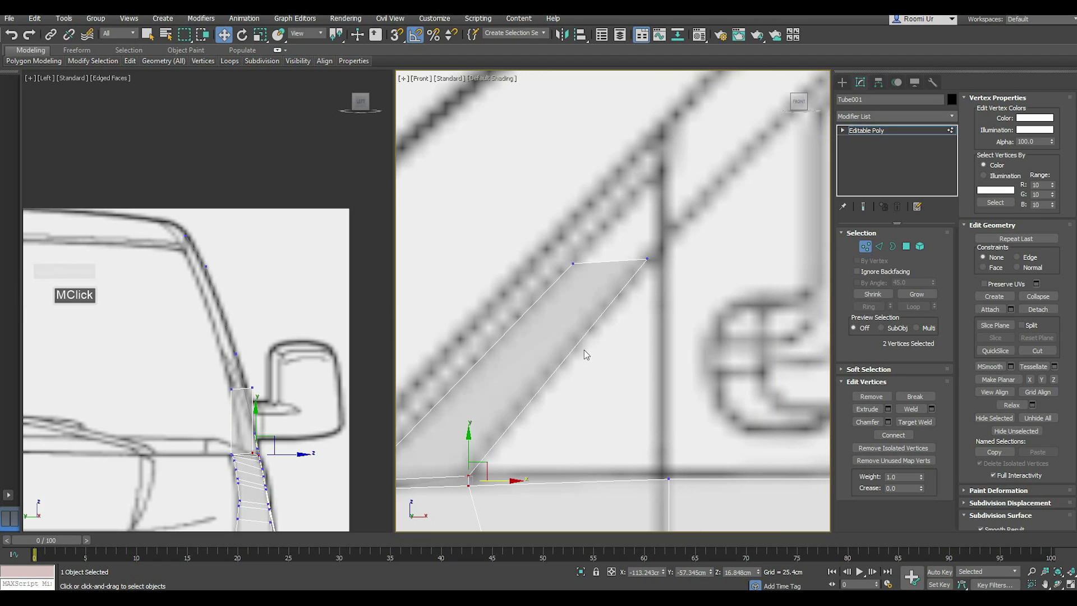
scroll(up, 3)
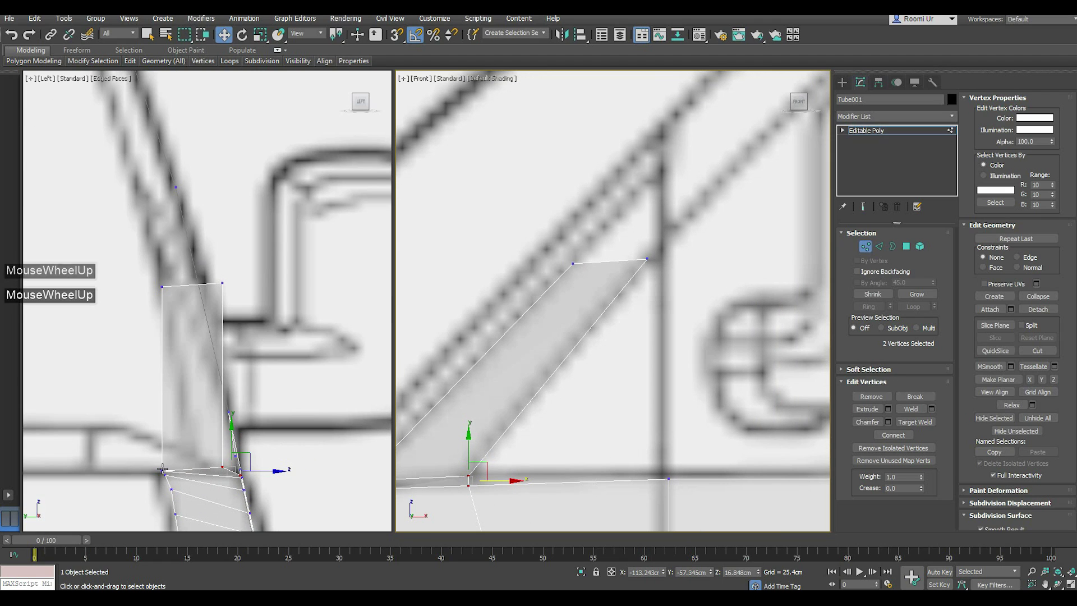
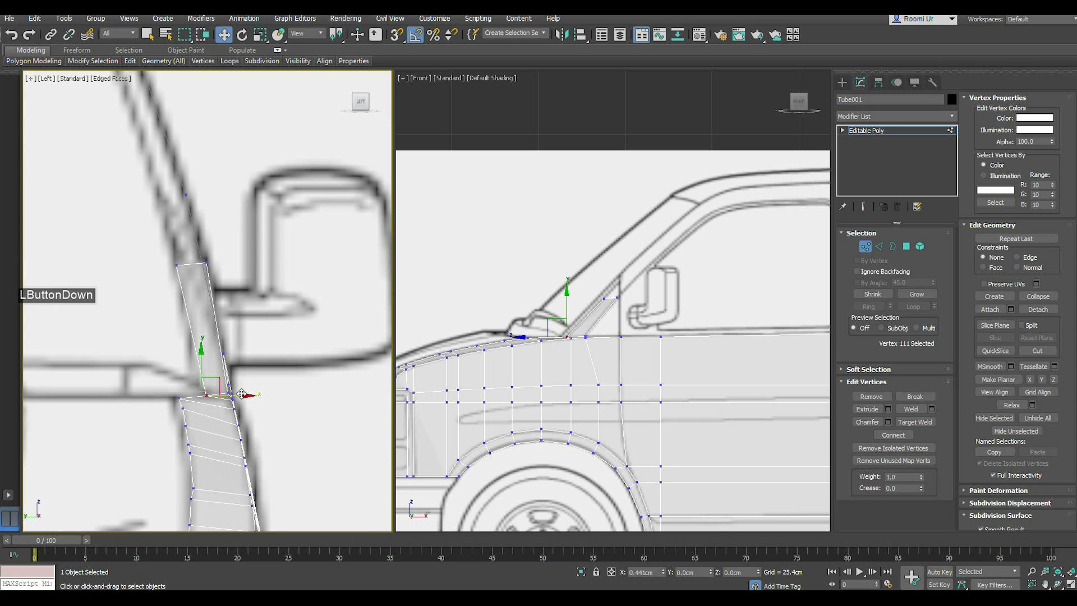
- Continue the pillar strip upward toward the roof curve, placing its vertices on the A-pillar lines
scroll(down, 3)
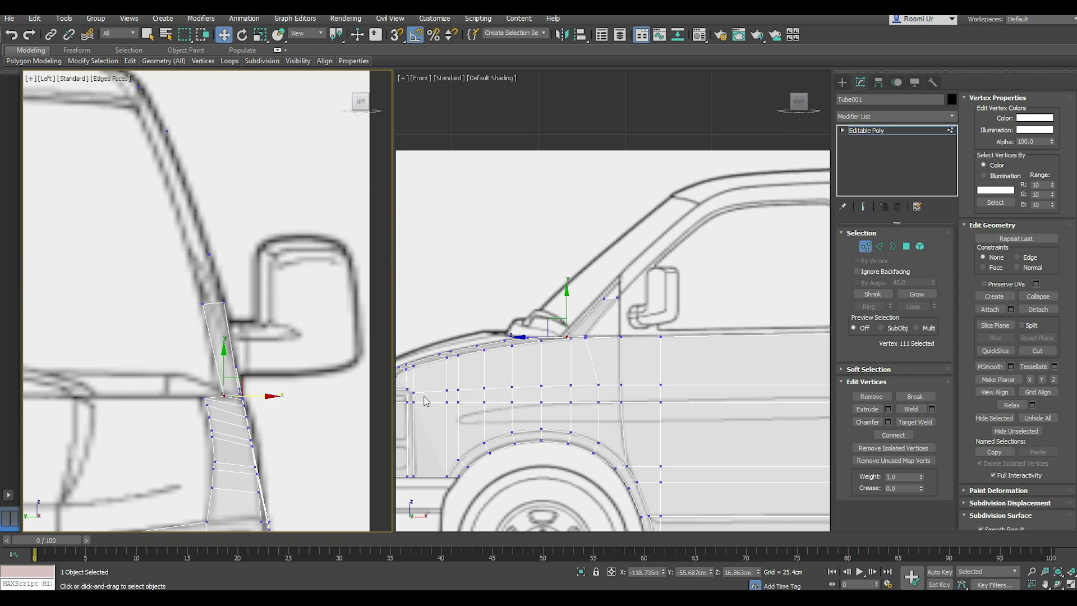
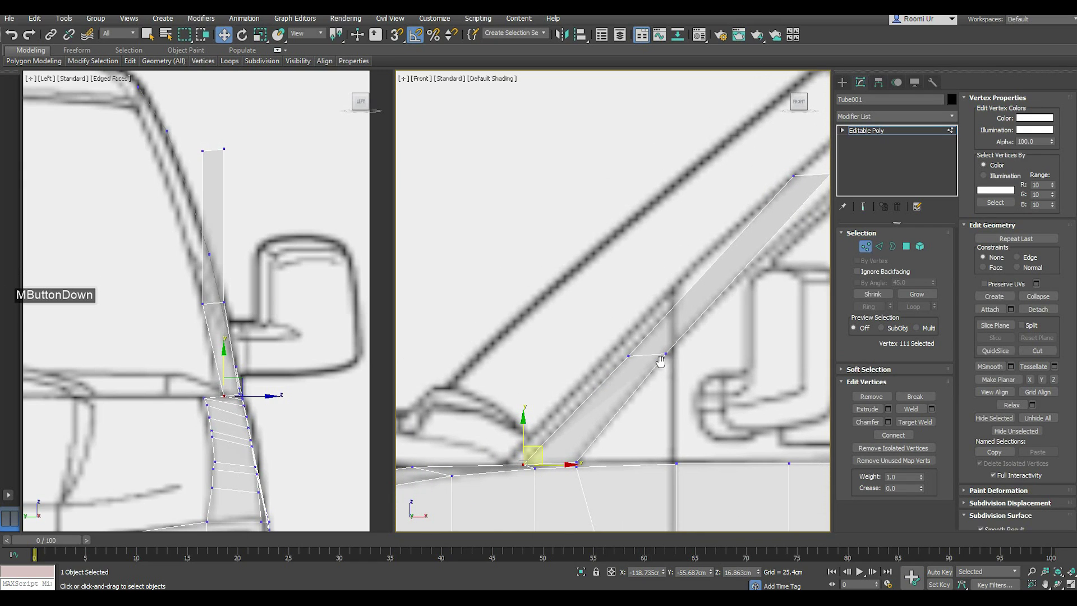
click(624, 376)
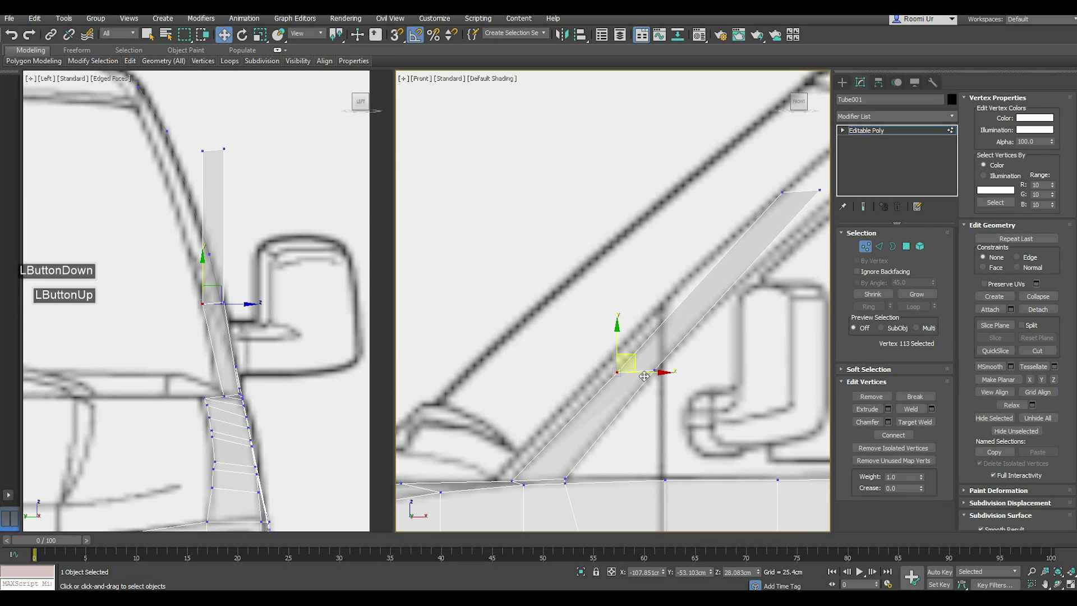
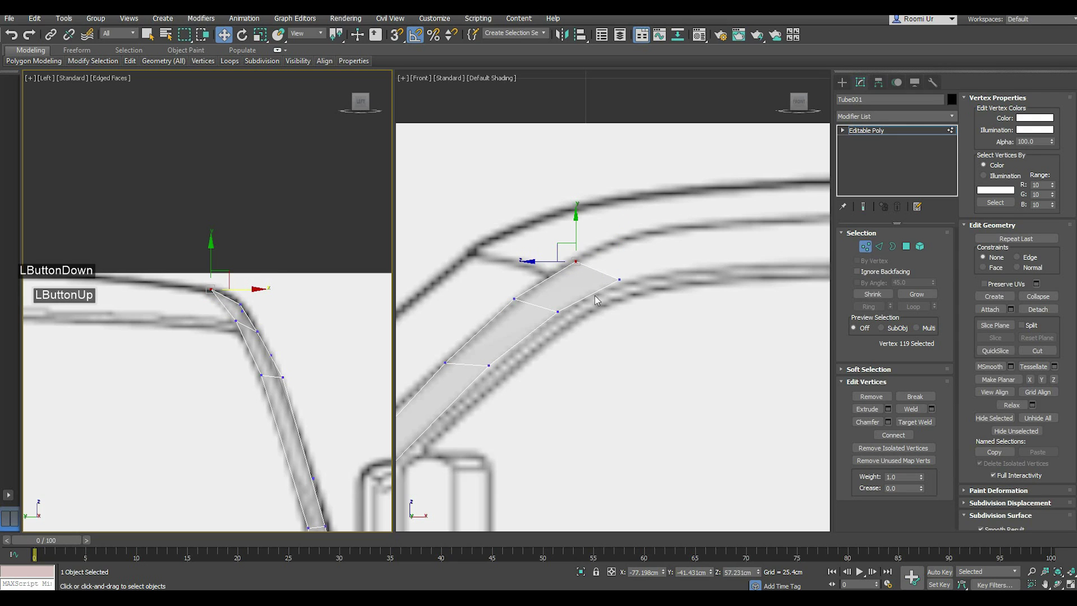
- Select the top edges at the roof end of the door pillar strip
click(884, 249)
click(874, 252)
scroll(down, 3)
middle_click(585, 341)
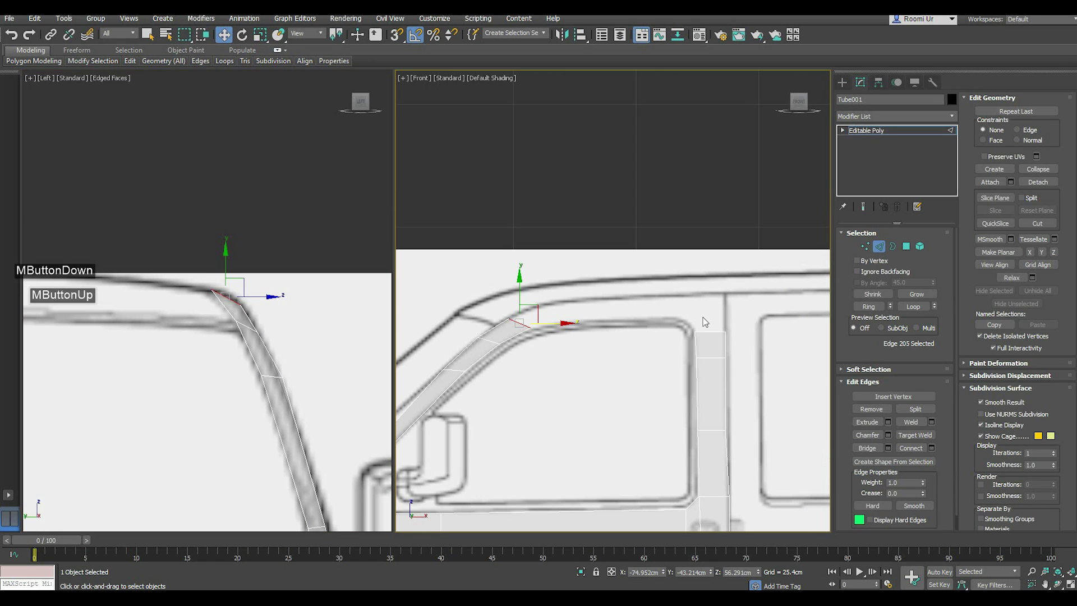
click(715, 338)
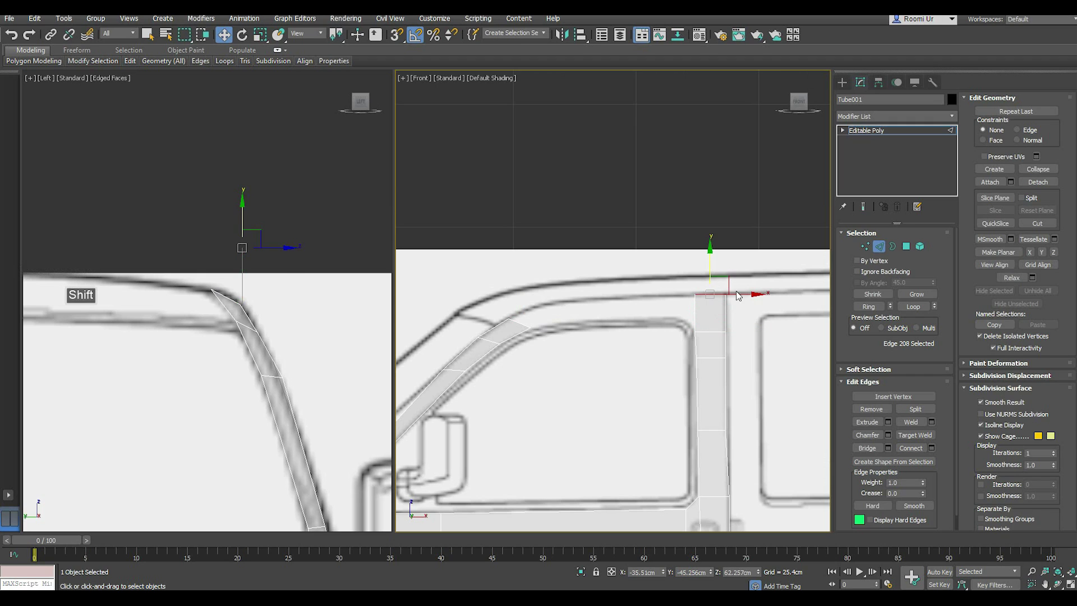
- Extend the door pillar up to the roof, add a face sideways along the roof rail, and square the panel's left corner vertices
click(710, 306)
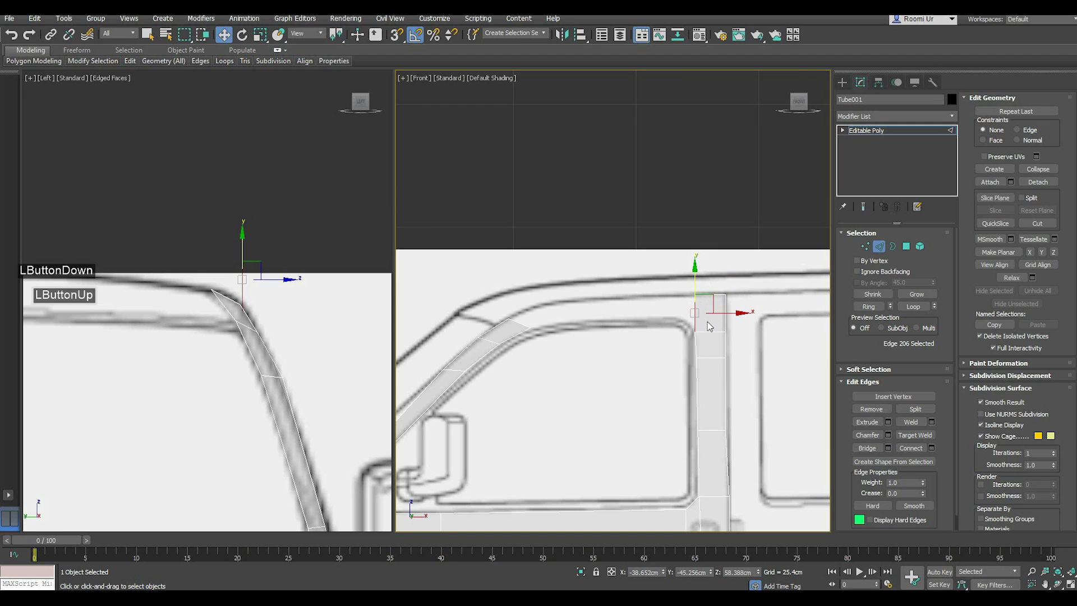
scroll(up, 3)
click(704, 251)
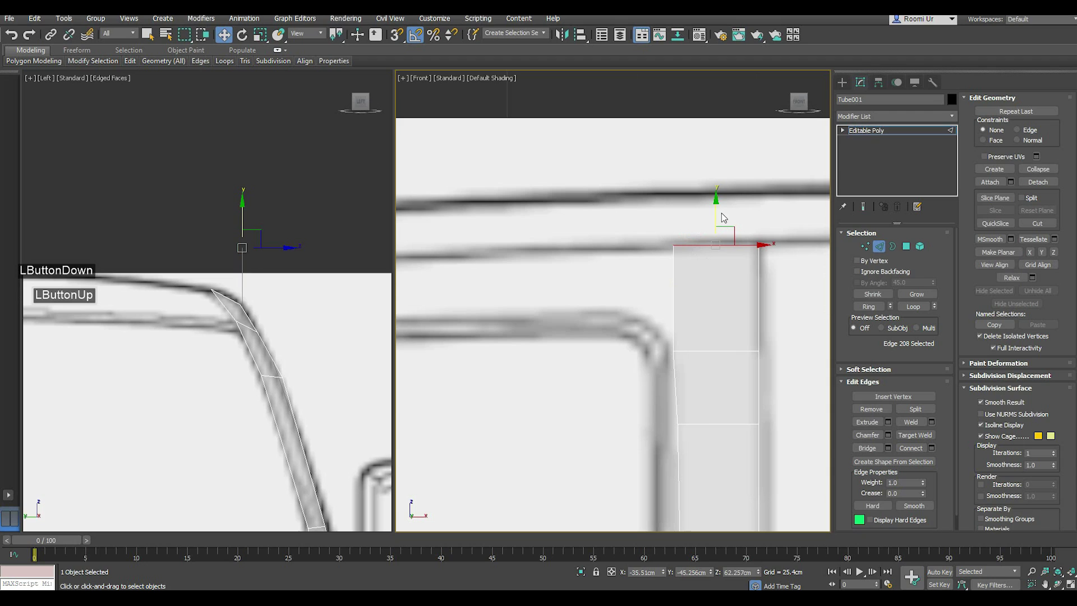
click(715, 227)
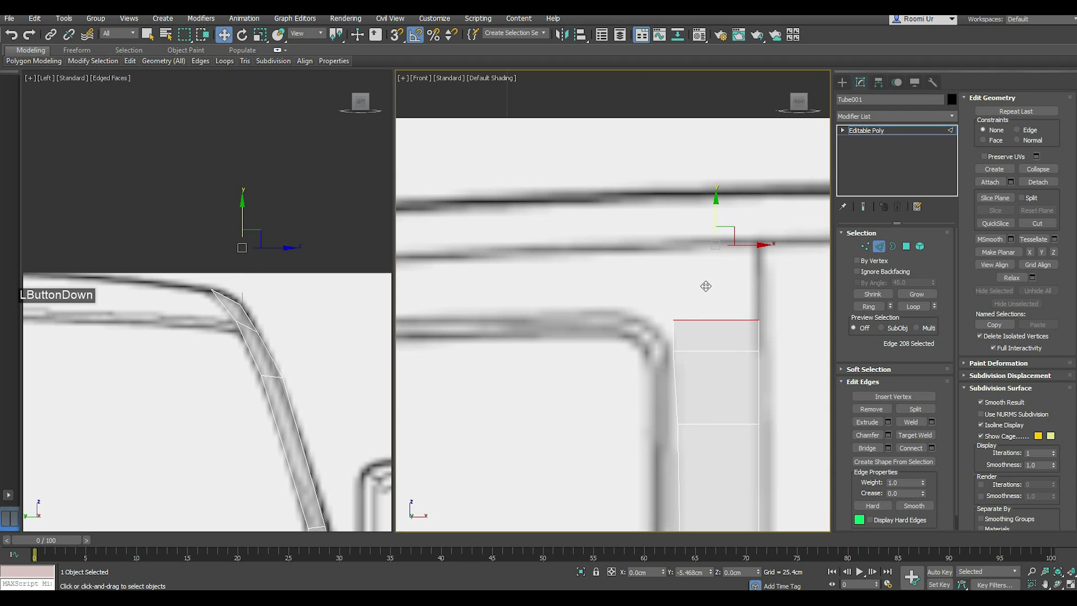
click(713, 284)
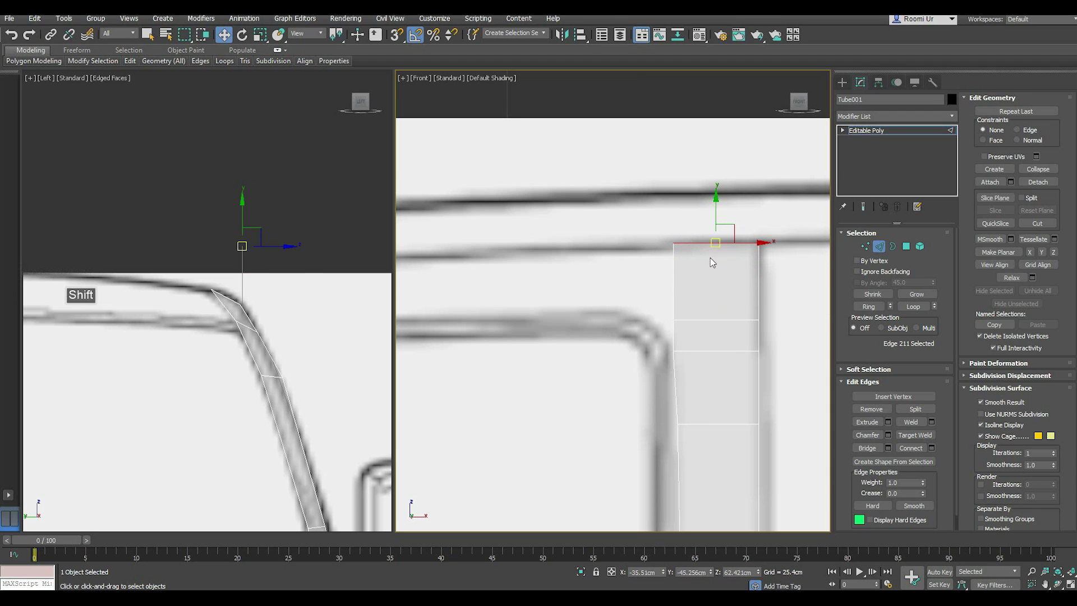
click(681, 272)
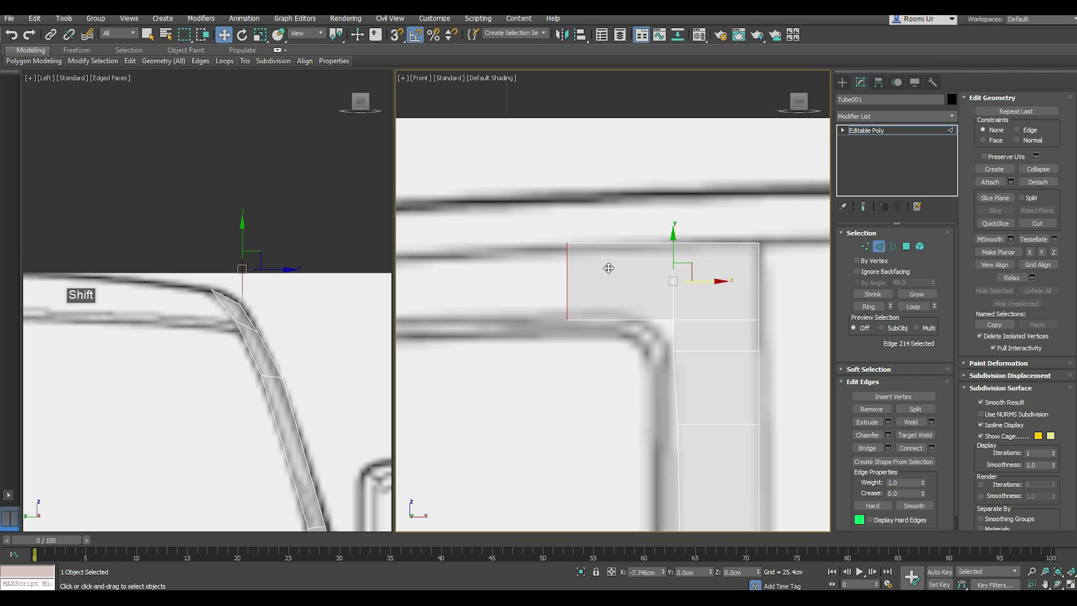
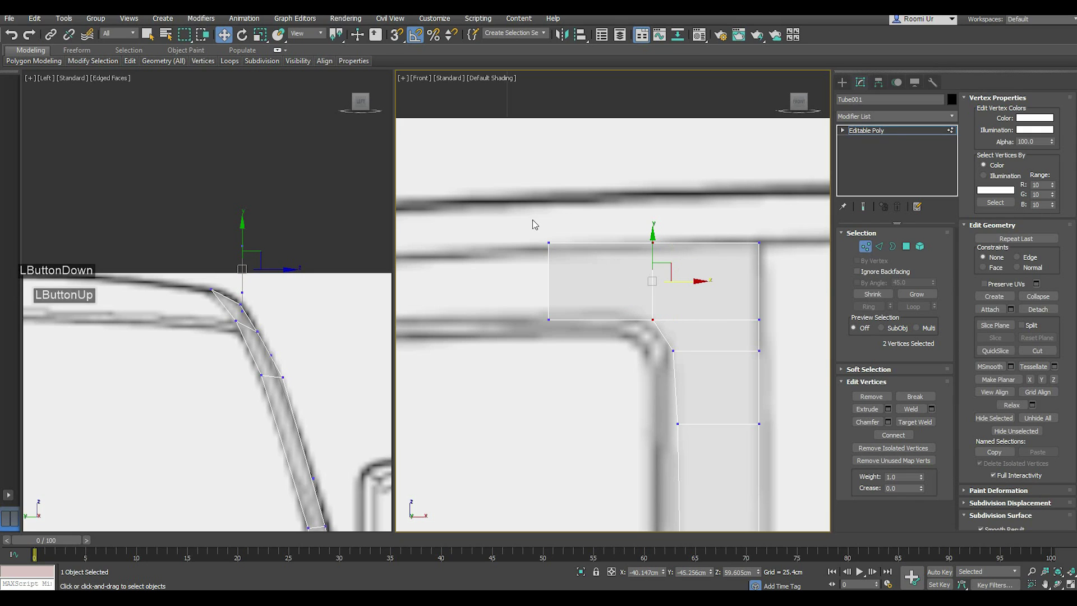
click(553, 275)
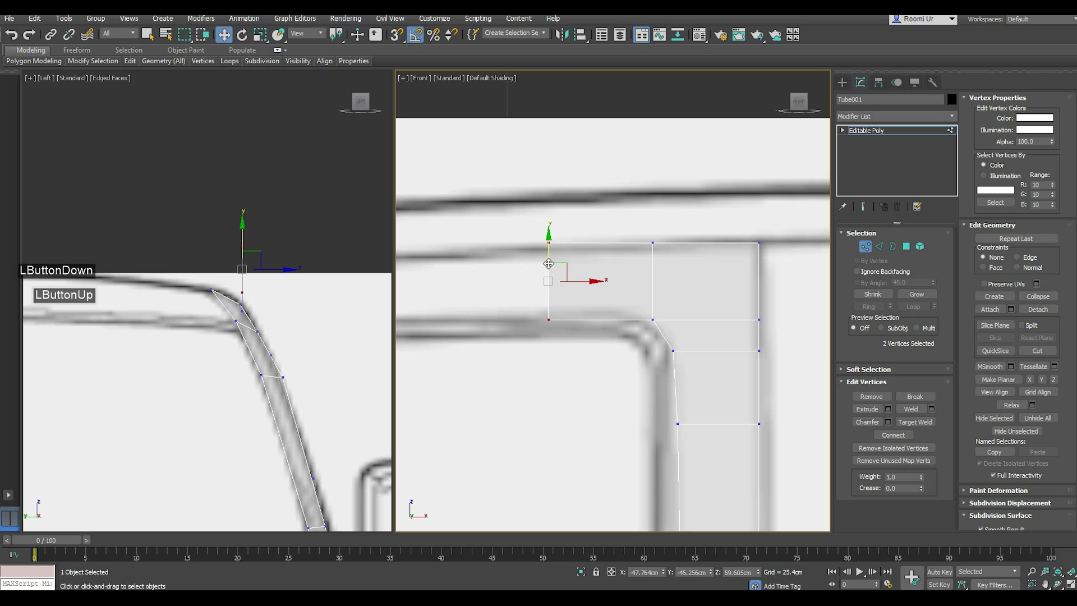
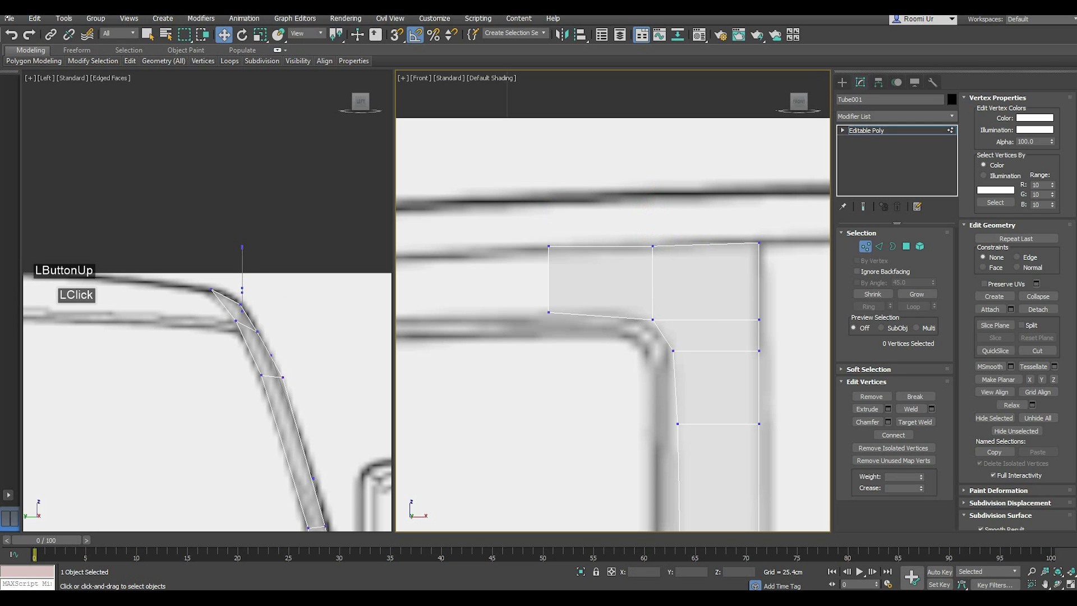
- Chamfer the panel's inner corner vertex into two, adding a diagonal edge across the frame corner
click(30, 106)
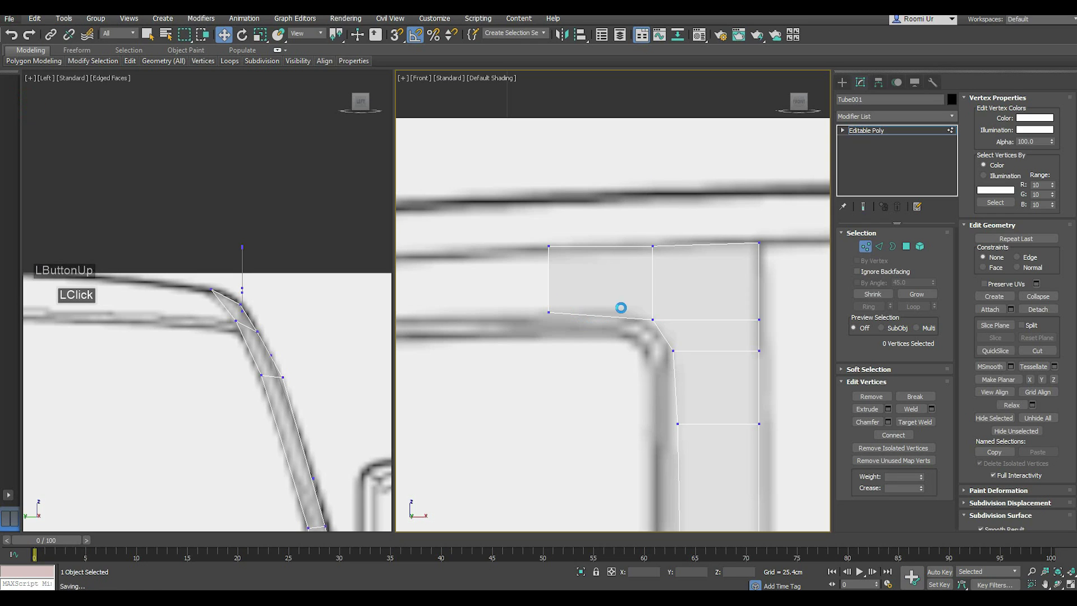
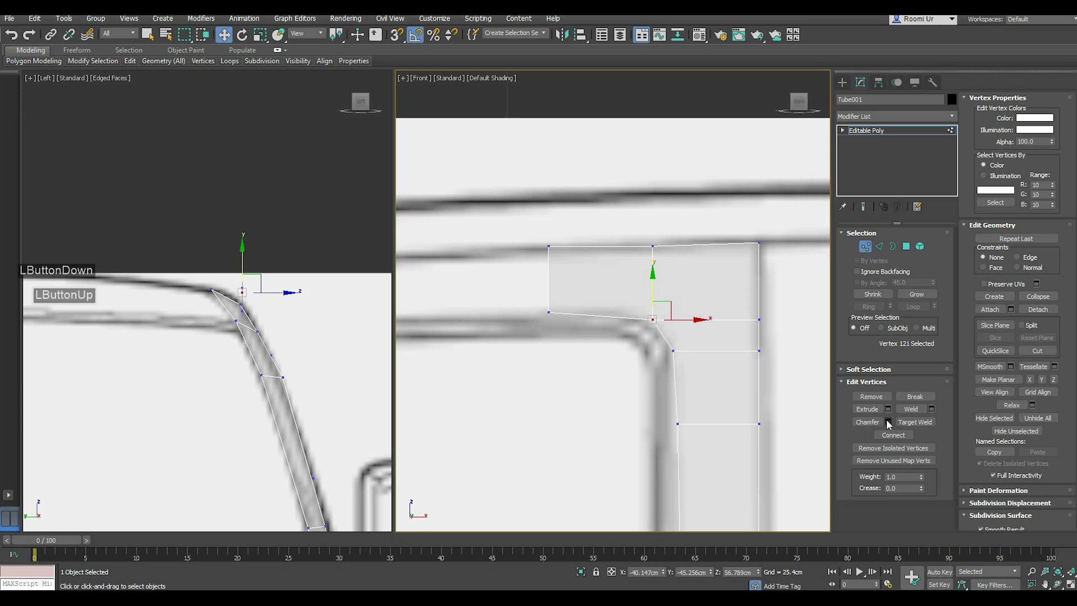
double_click(890, 424)
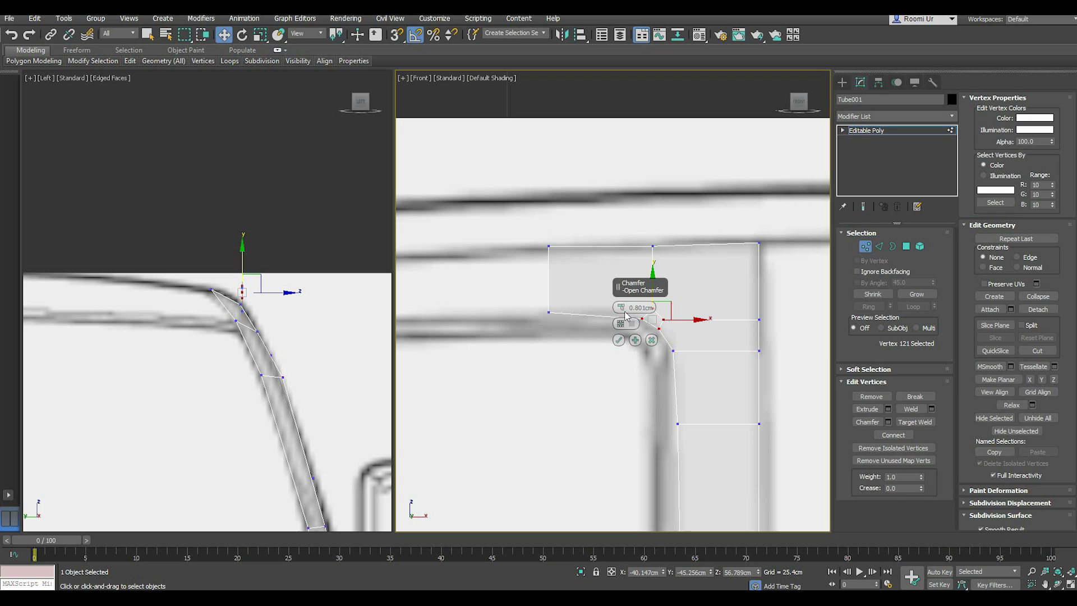
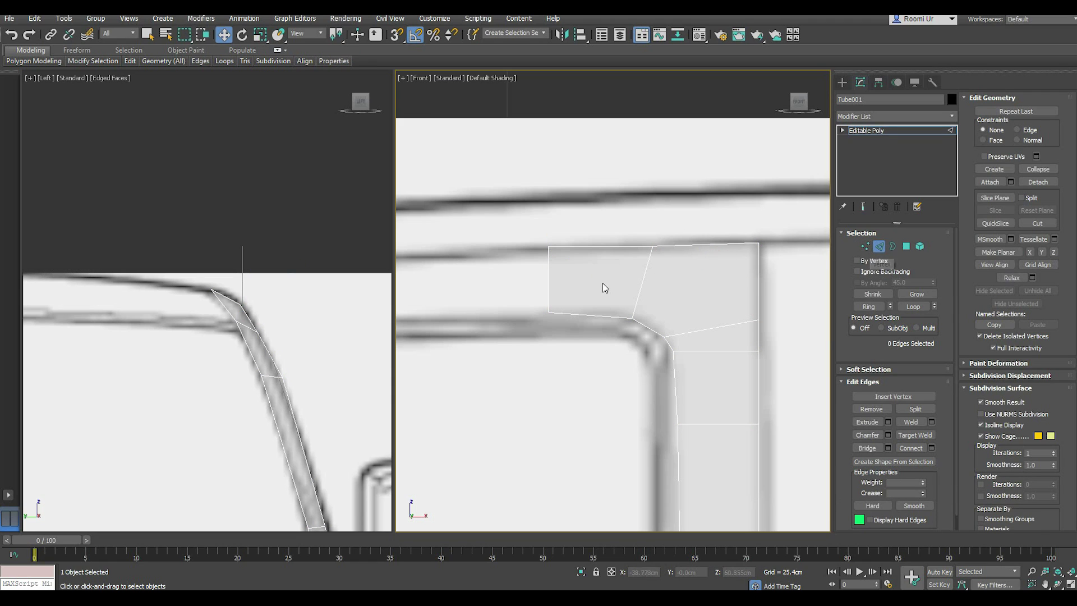
- Drop the pillar strip's top vertices onto the windshield frame curve in the Left view, tapering the strip
click(538, 274)
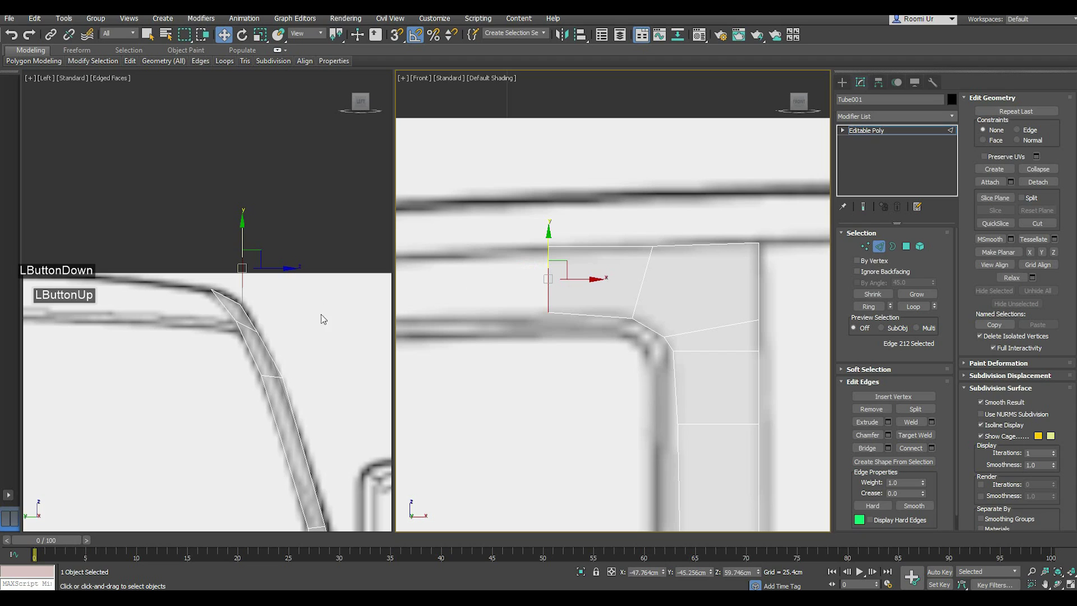
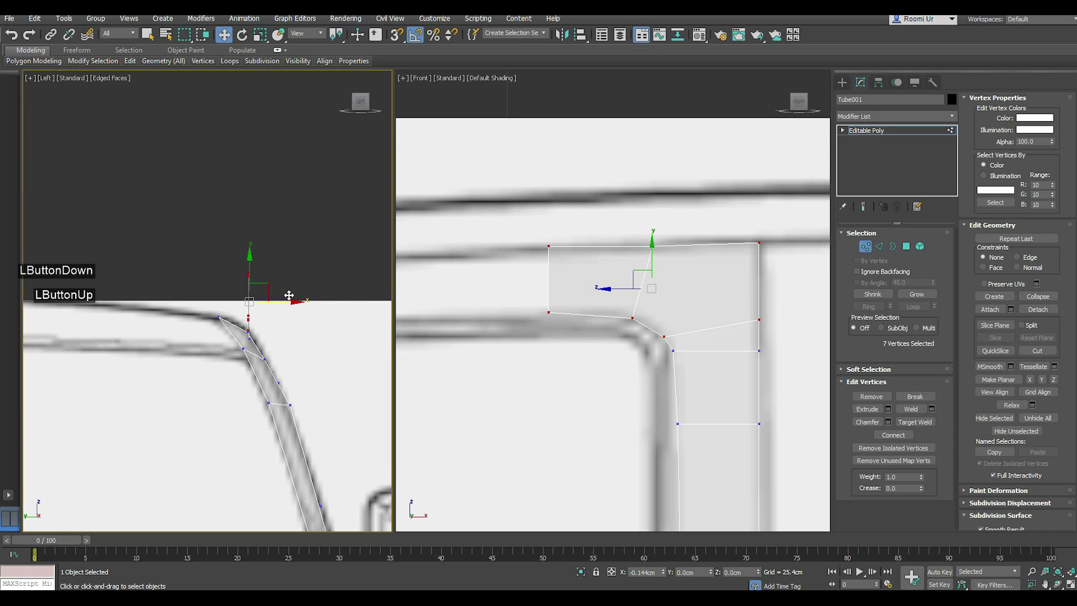
scroll(up, 3)
click(272, 314)
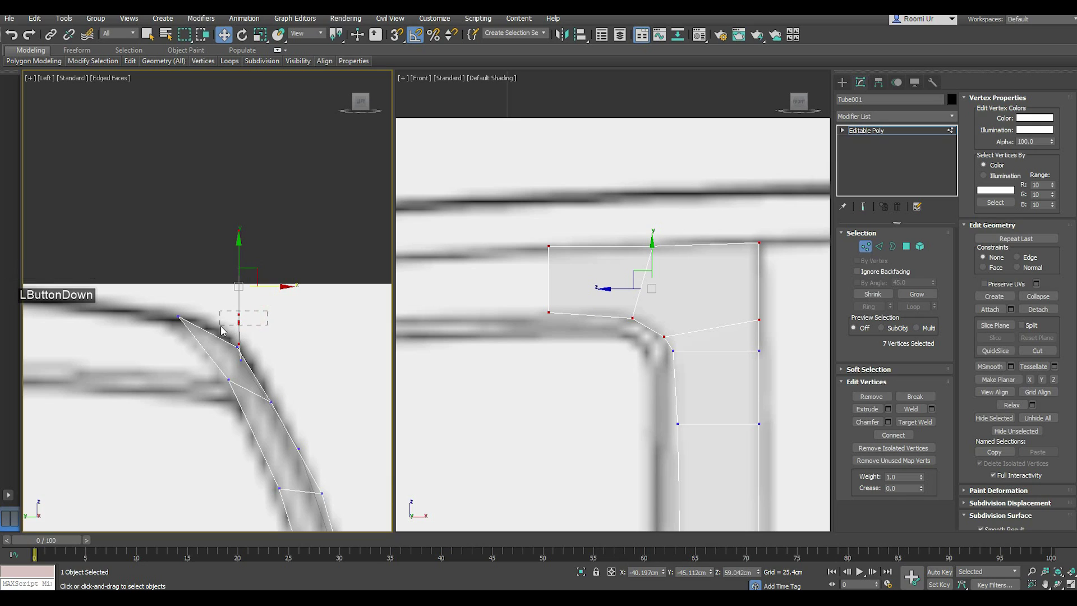
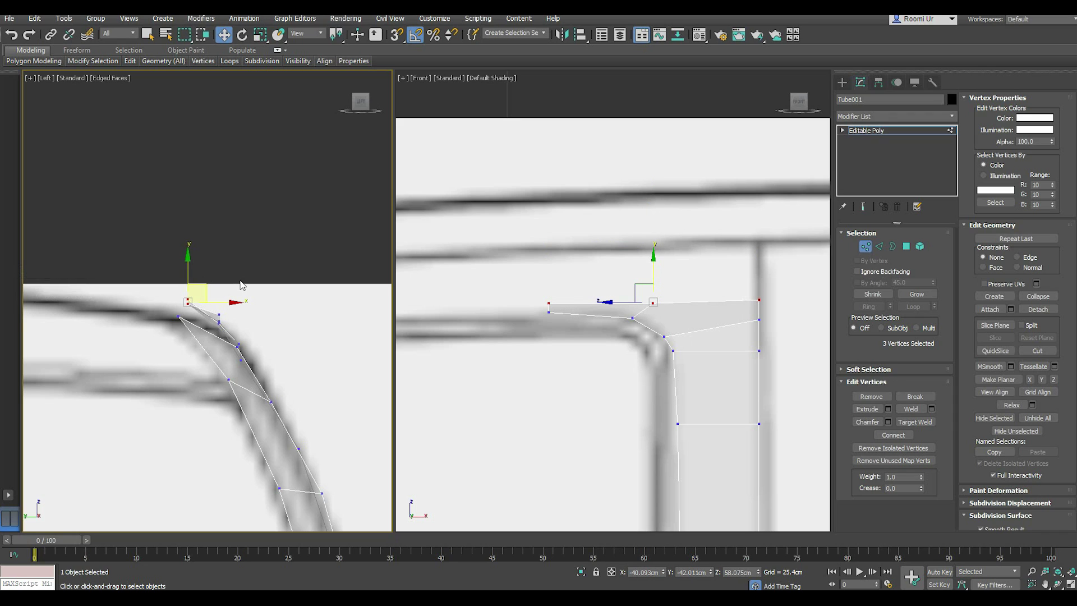
scroll(down, 3)
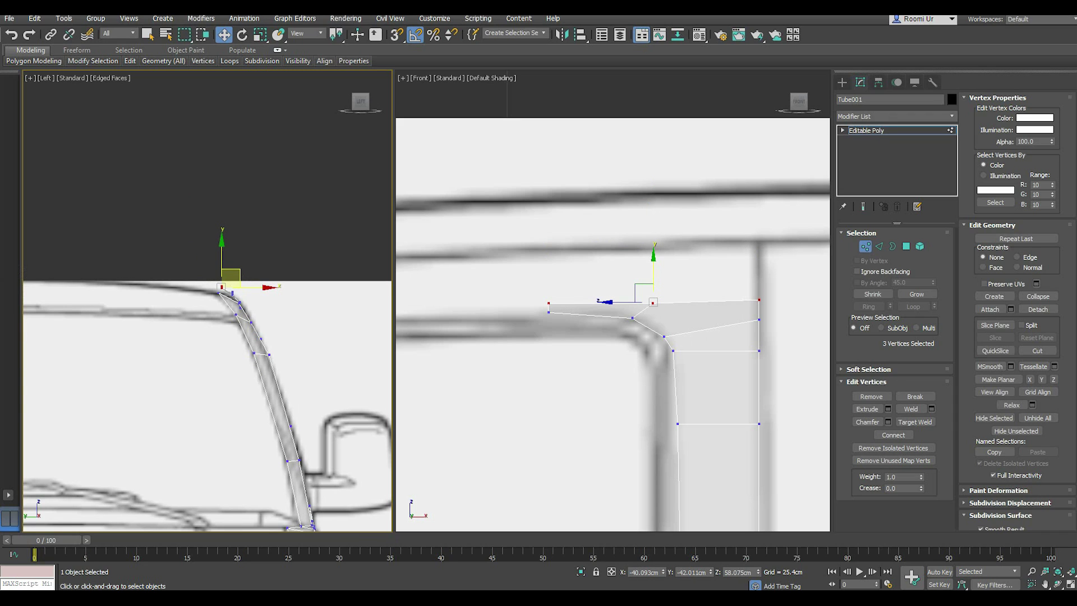
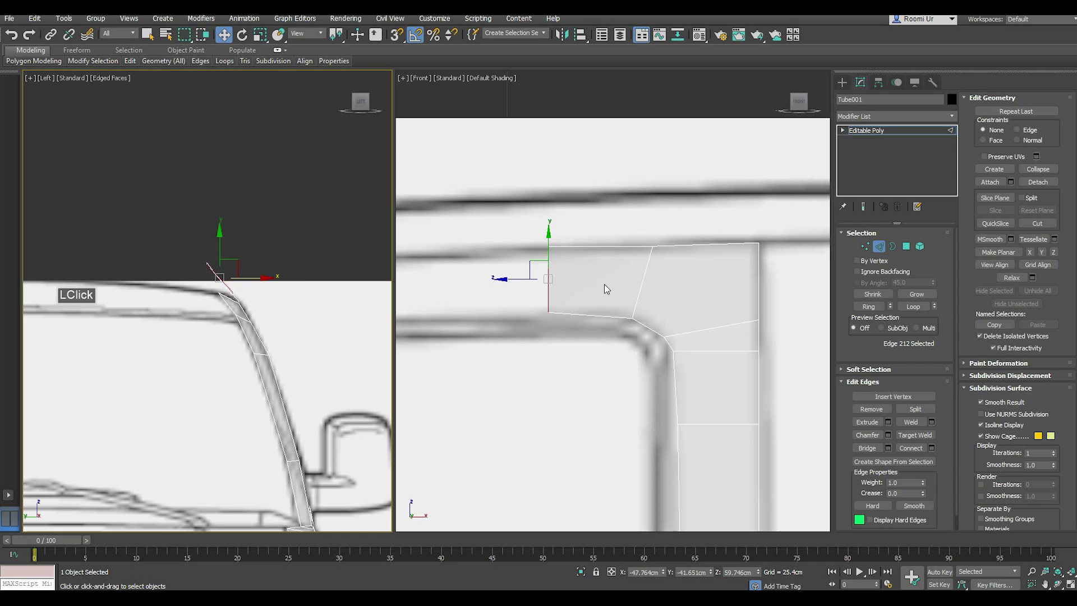
- Bridge the pillar strip and corner panel edges with 3 segments, then nudge the new vertices onto the frame curve
scroll(down, 3)
middle_click(570, 352)
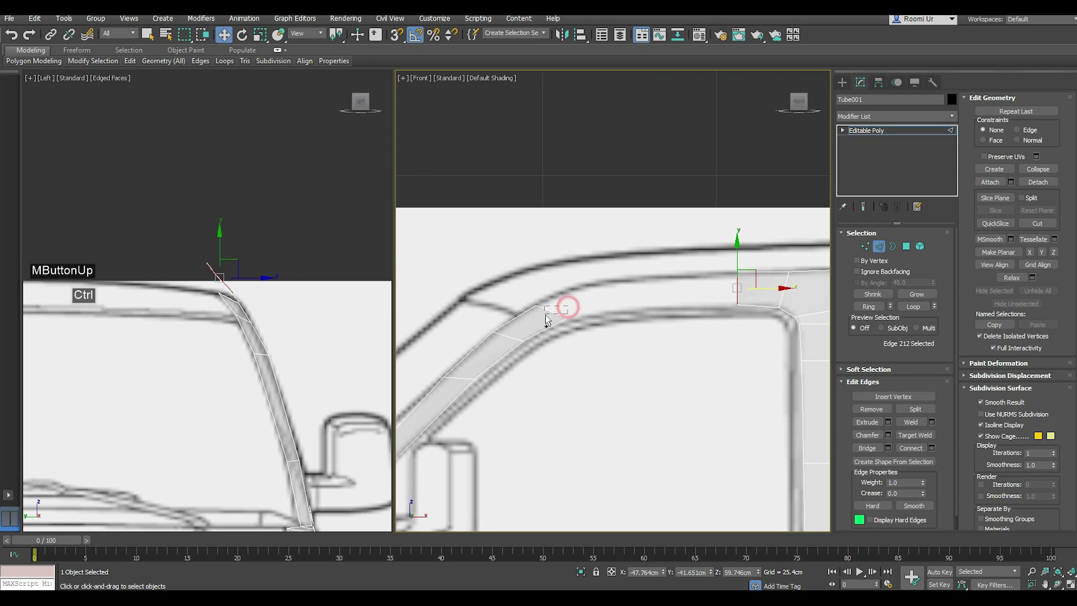
click(893, 450)
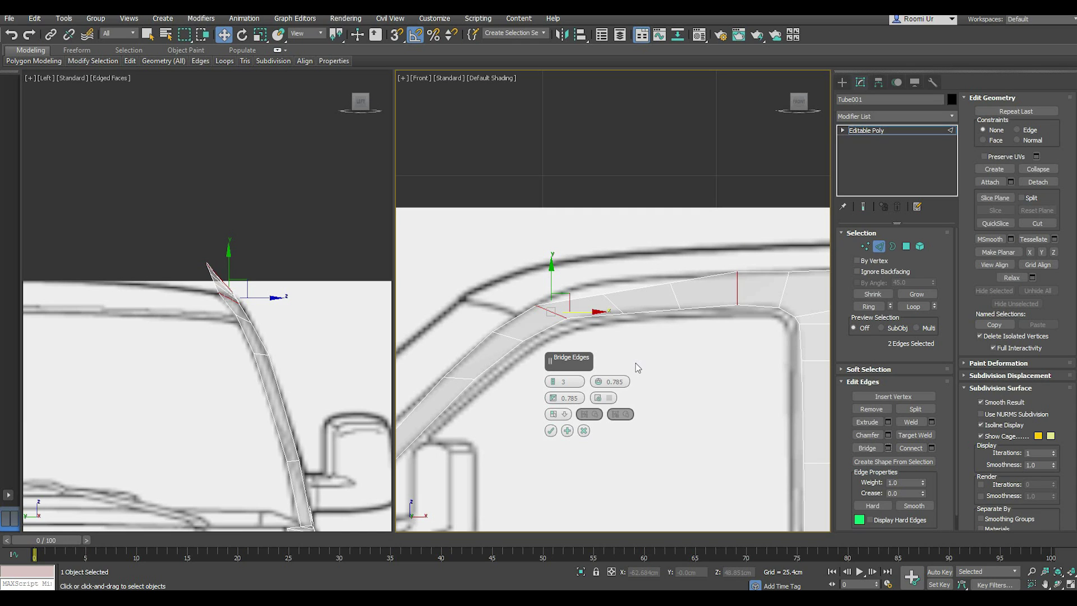
scroll(up, 3)
scroll(down, 3)
click(592, 415)
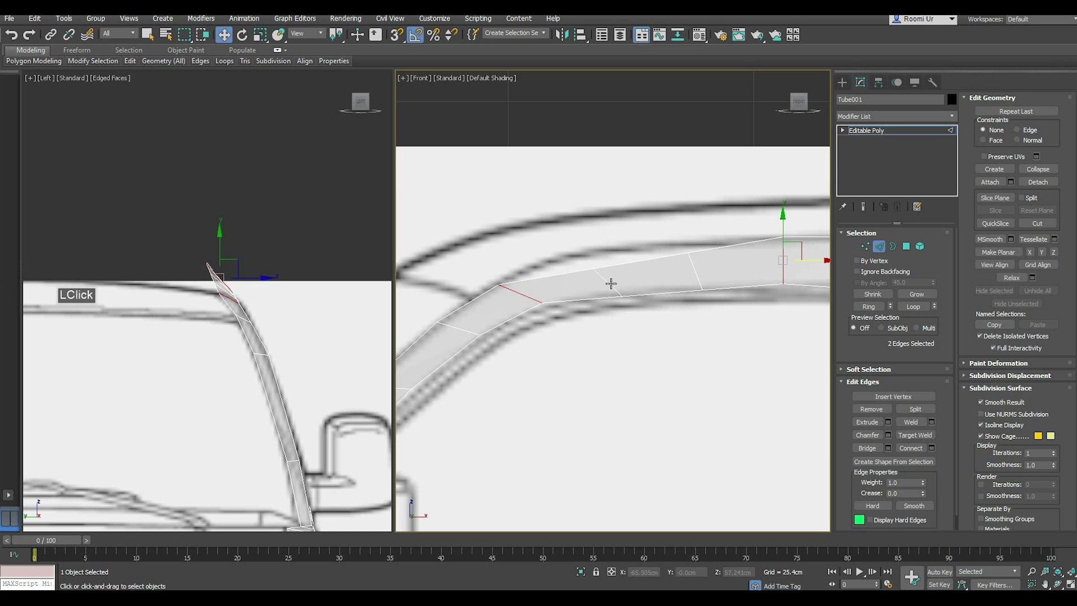
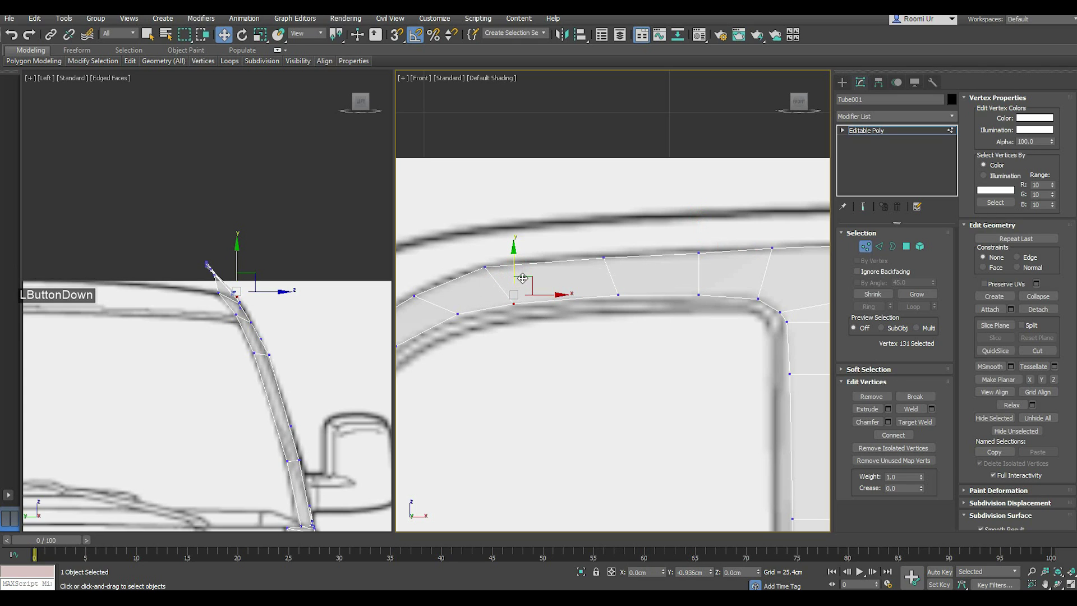
click(613, 262)
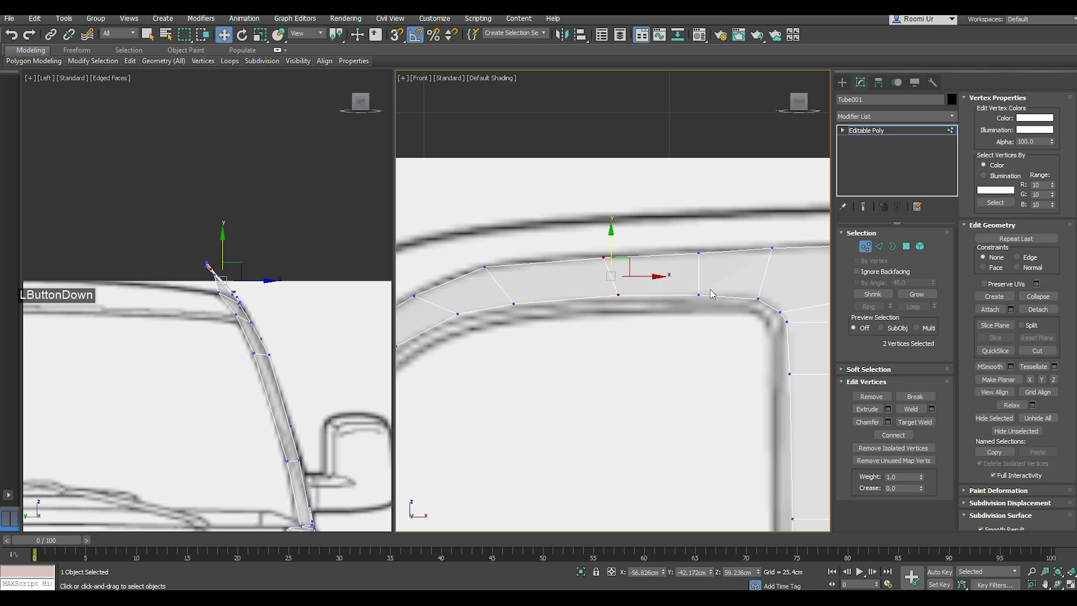
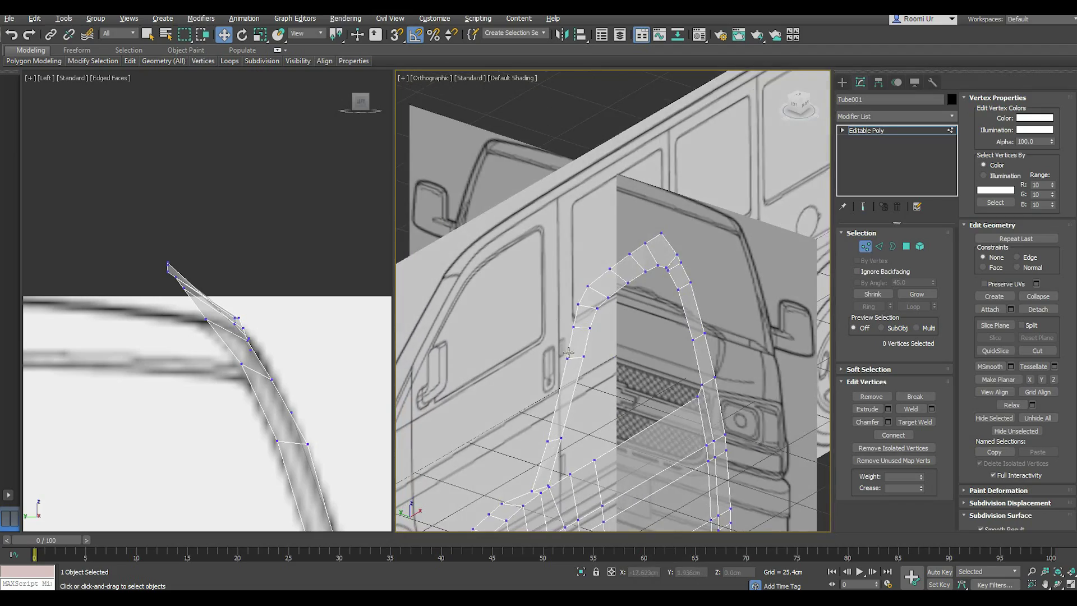
scroll(down, 3)
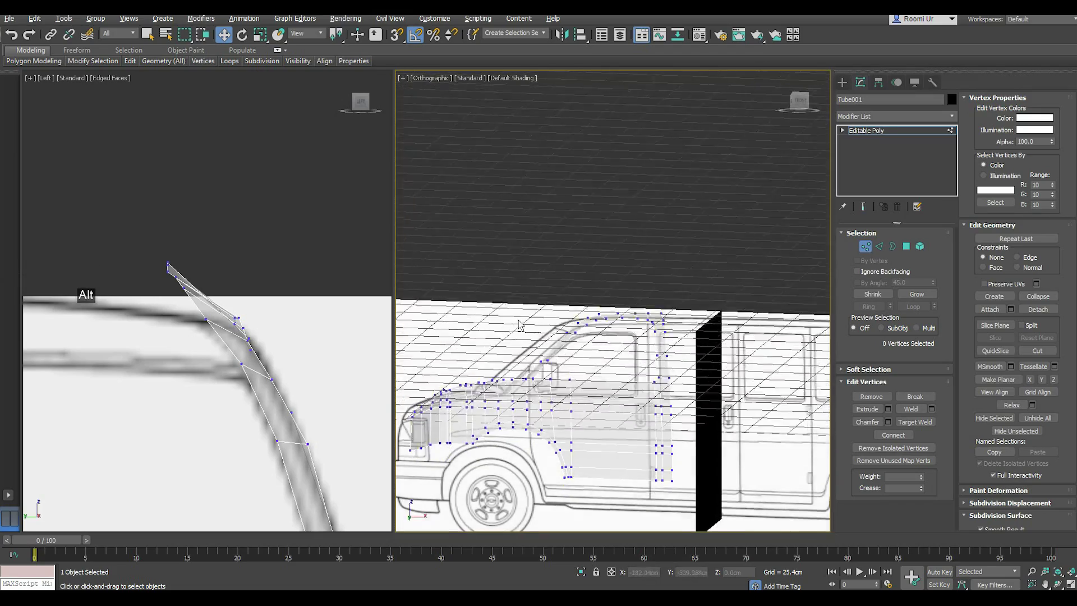
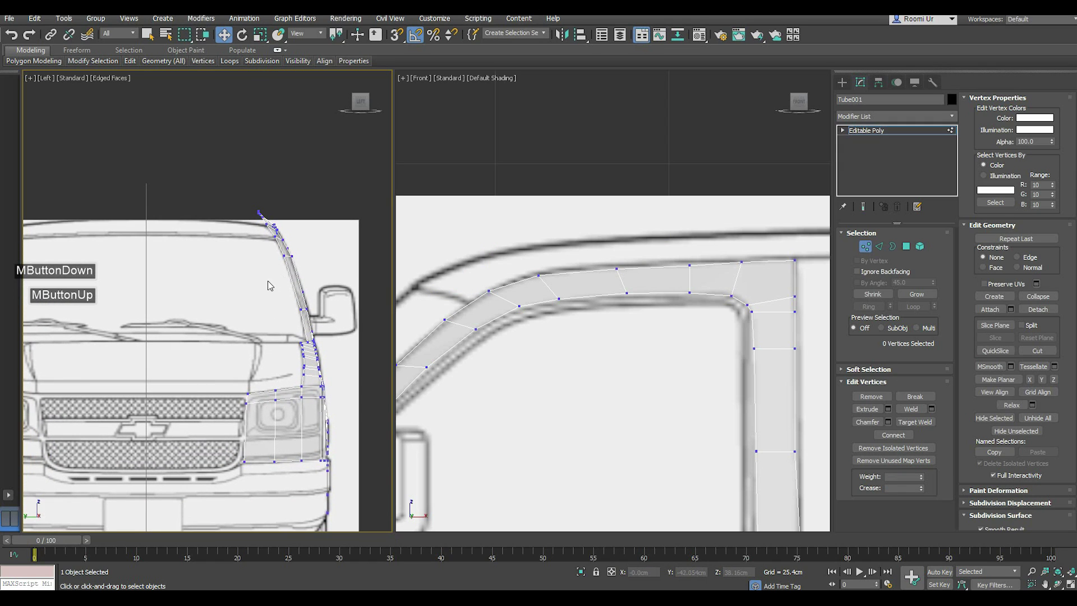
middle_click(283, 302)
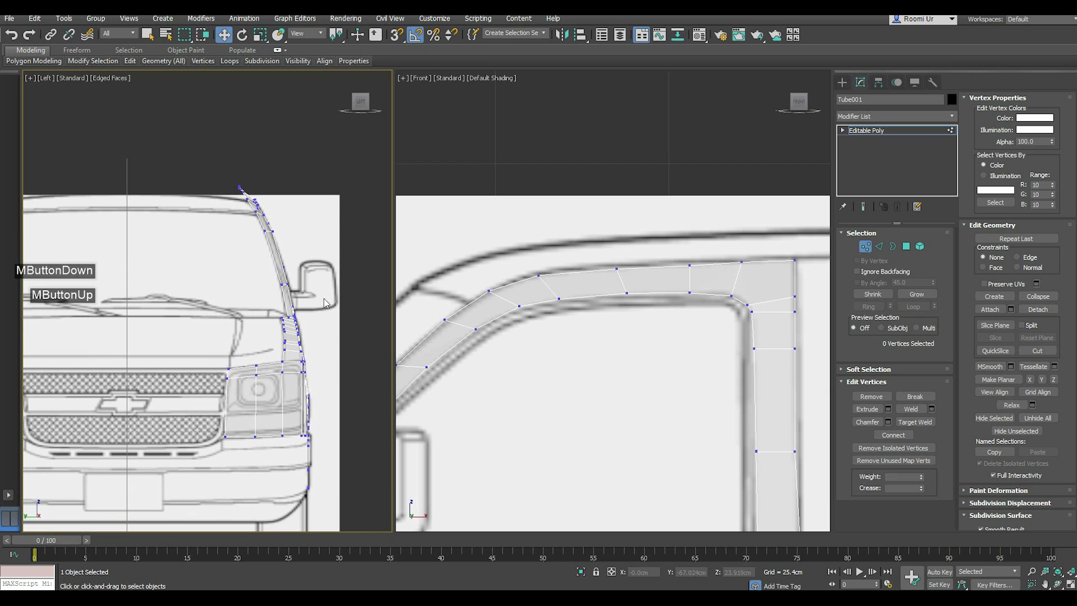
double_click(327, 300)
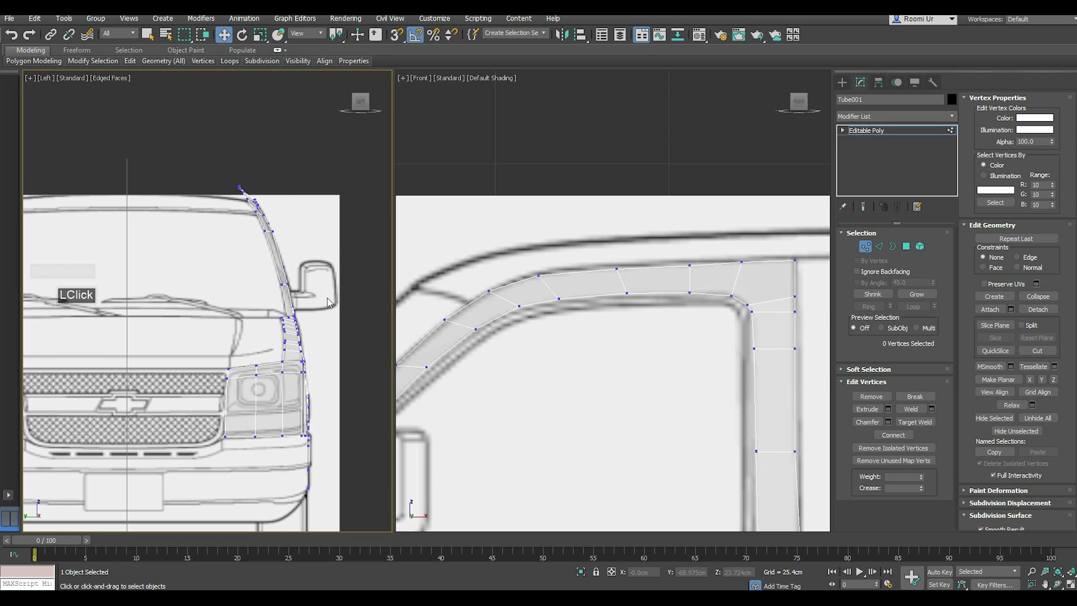
key(;)
- Chamfer the hood-rim edge loop into a thin double strip along the fender top
double_click(885, 251)
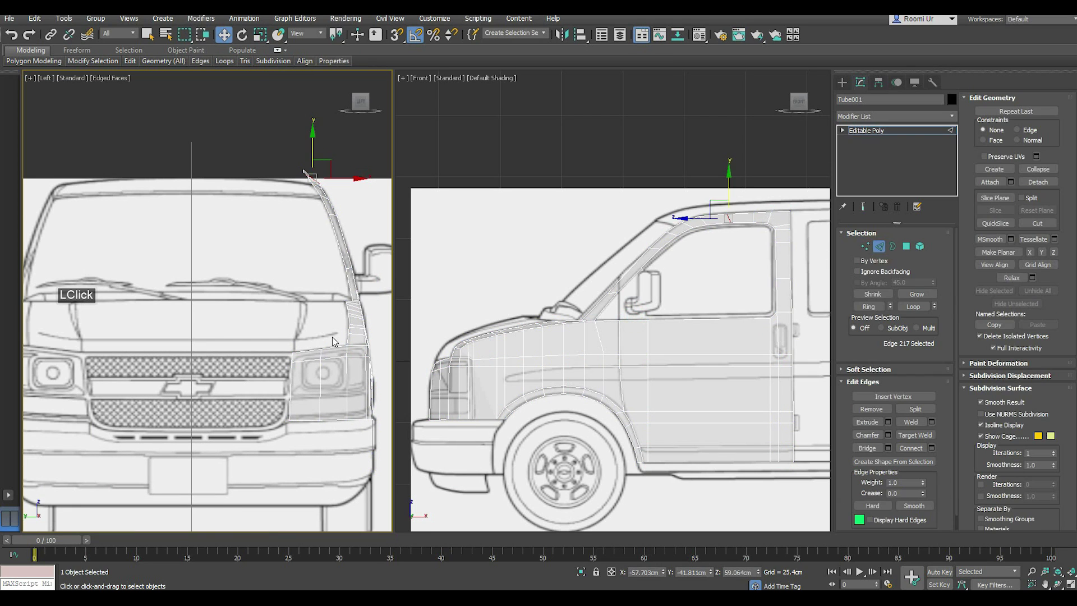
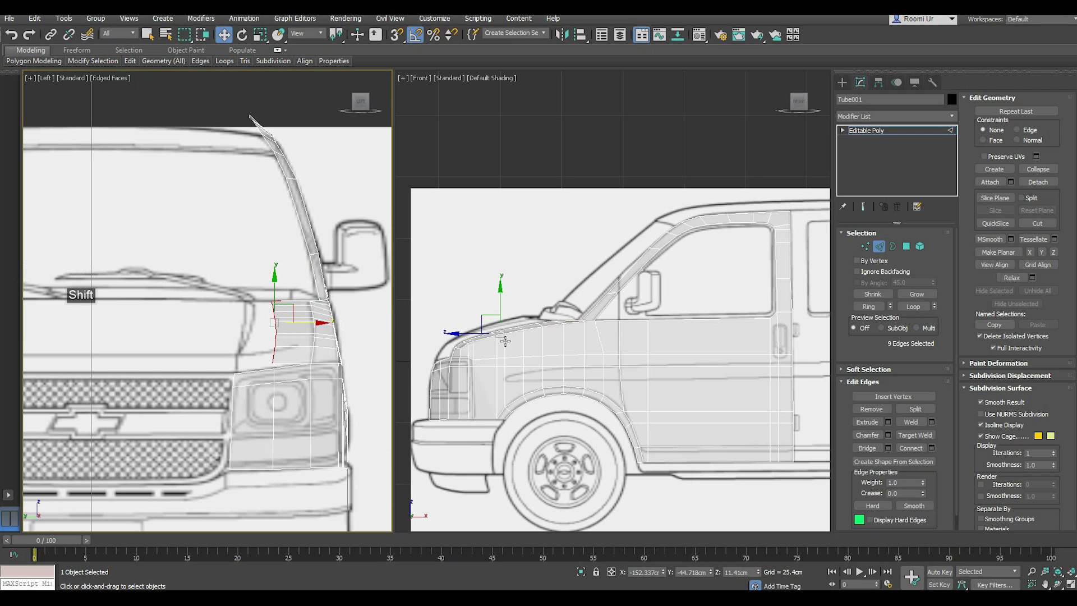
scroll(up, 3)
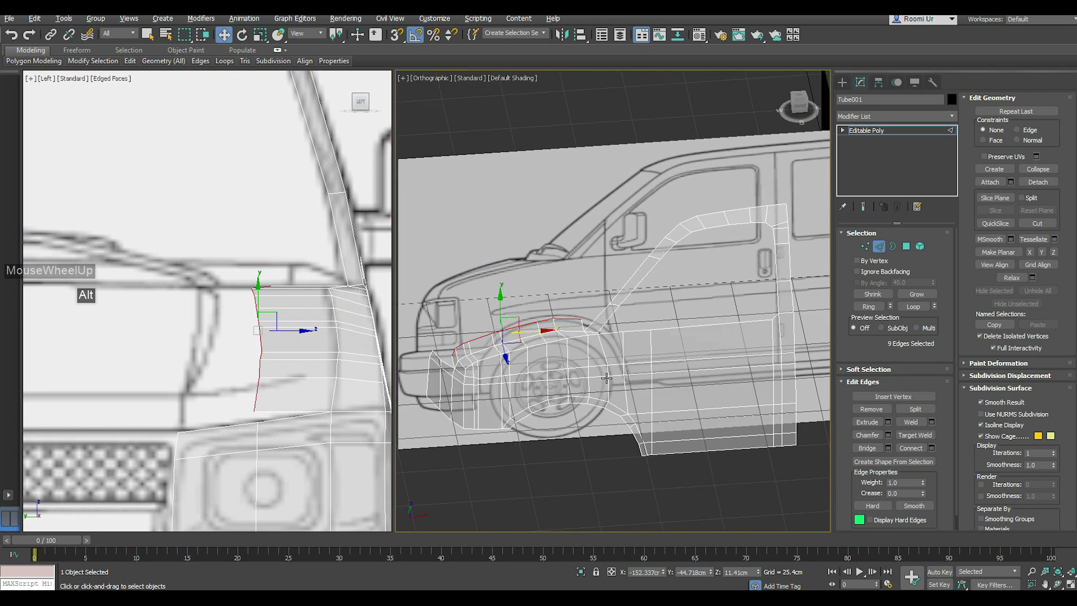
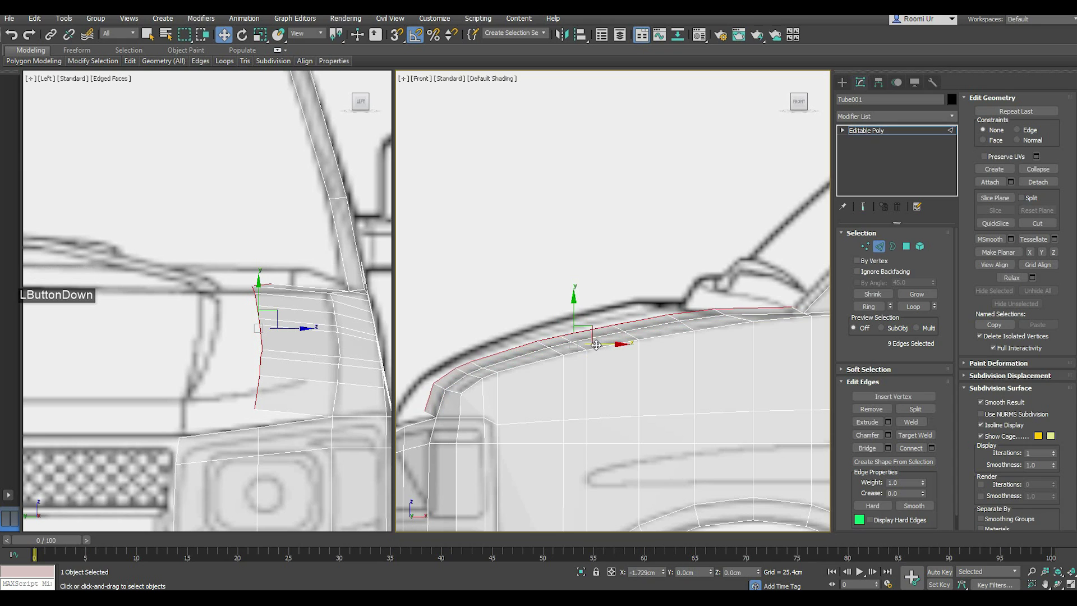
middle_click(590, 356)
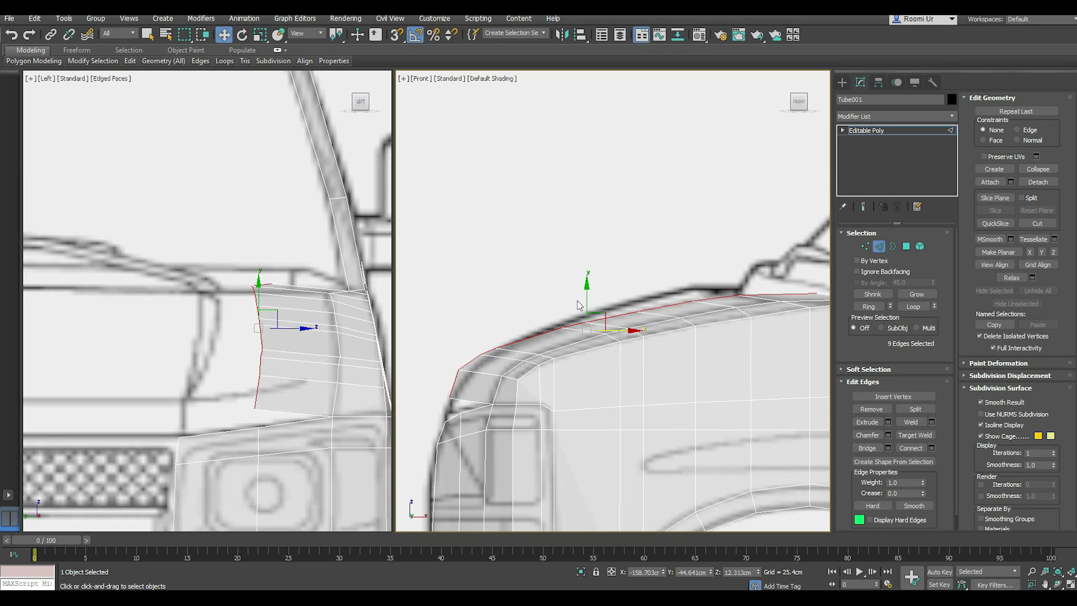
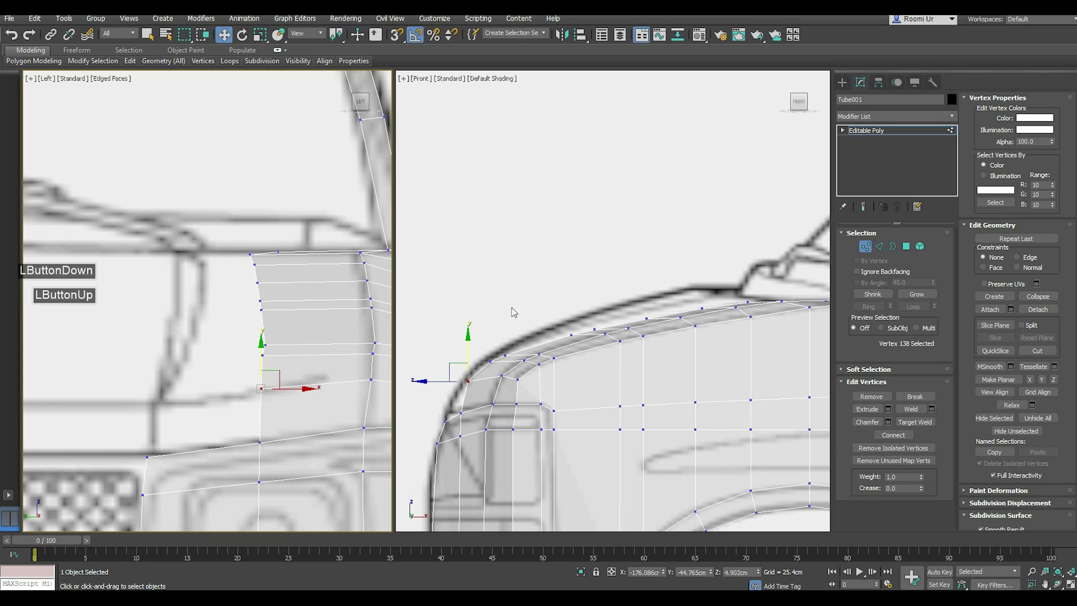
- Move the hood nose corner vertex onto the blueprint roofline in the Front view, reviewing along the roof edge
middle_click(623, 362)
scroll(up, 3)
middle_click(475, 424)
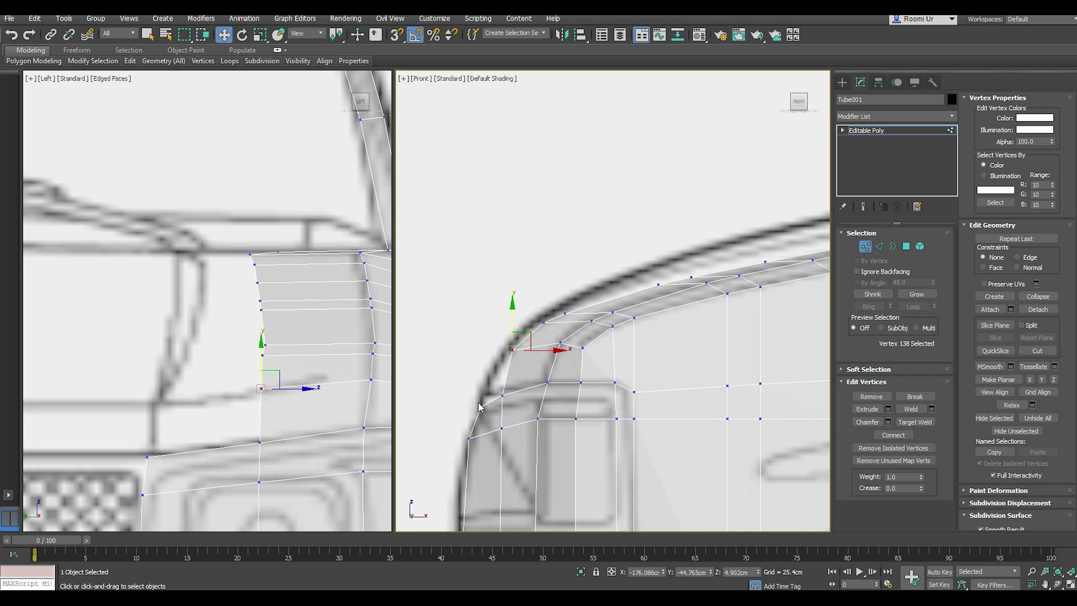
click(480, 407)
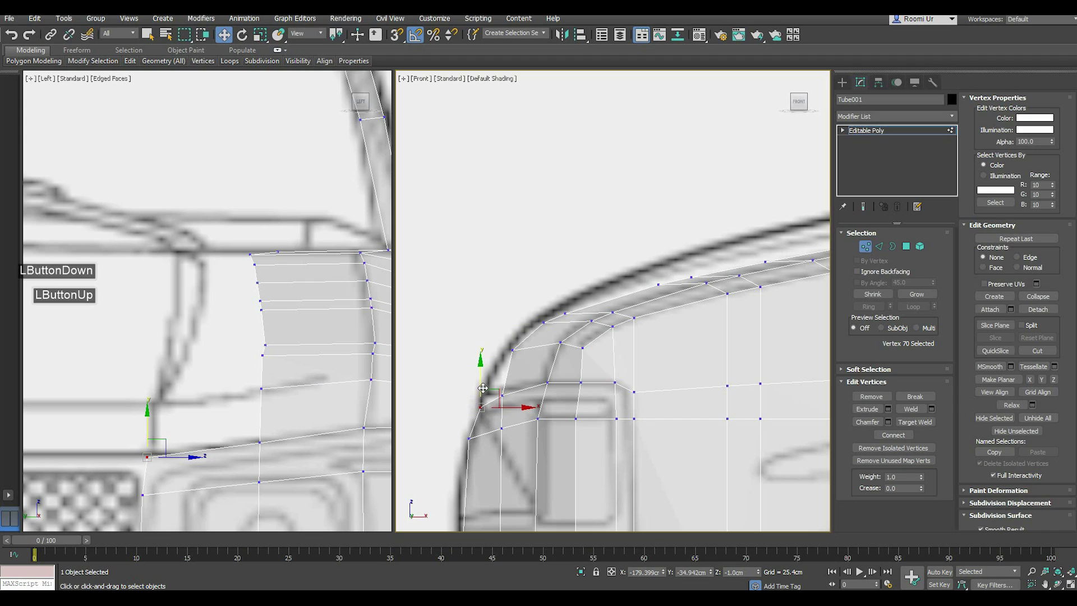
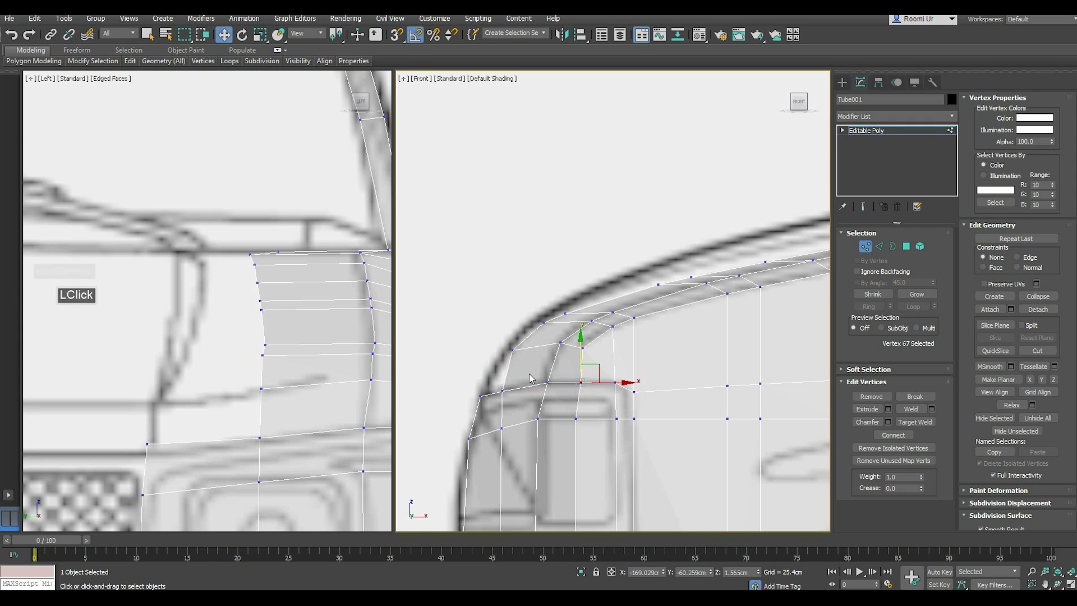
middle_click(543, 425)
click(568, 422)
middle_click(578, 428)
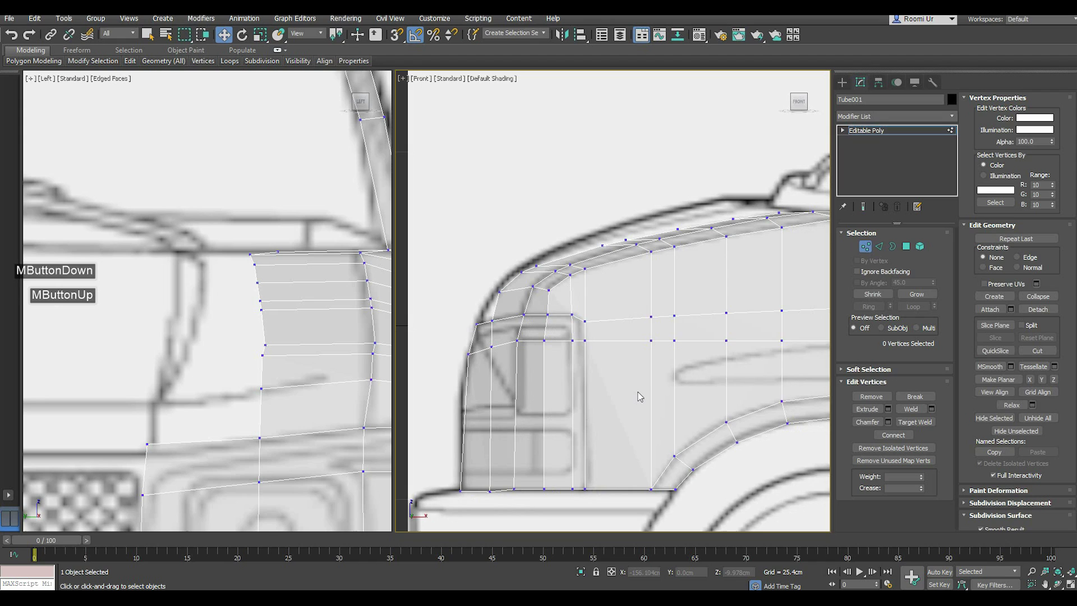
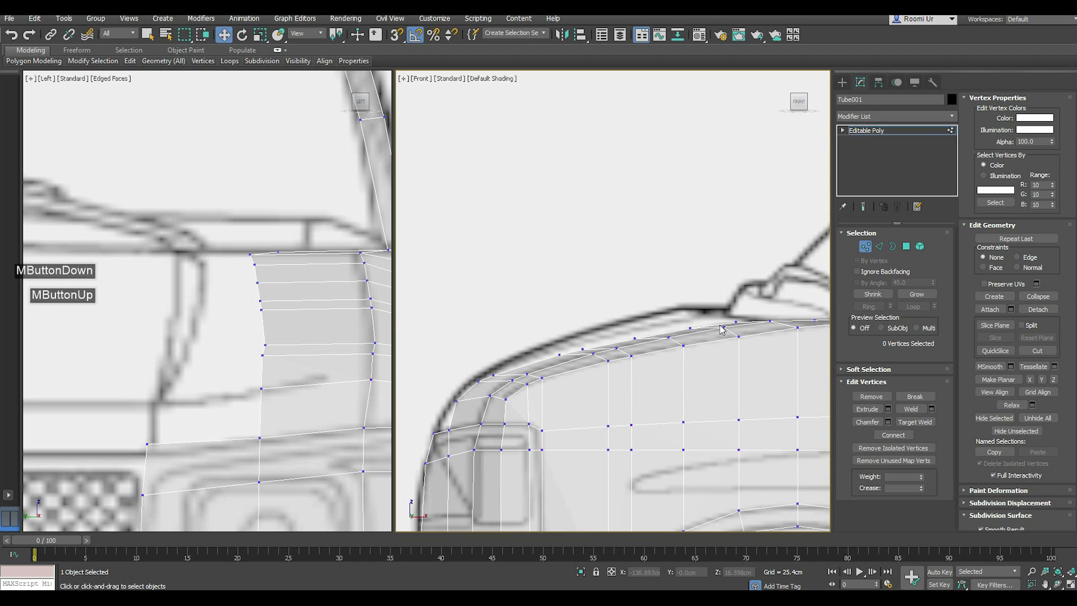
middle_click(716, 334)
scroll(up, 3)
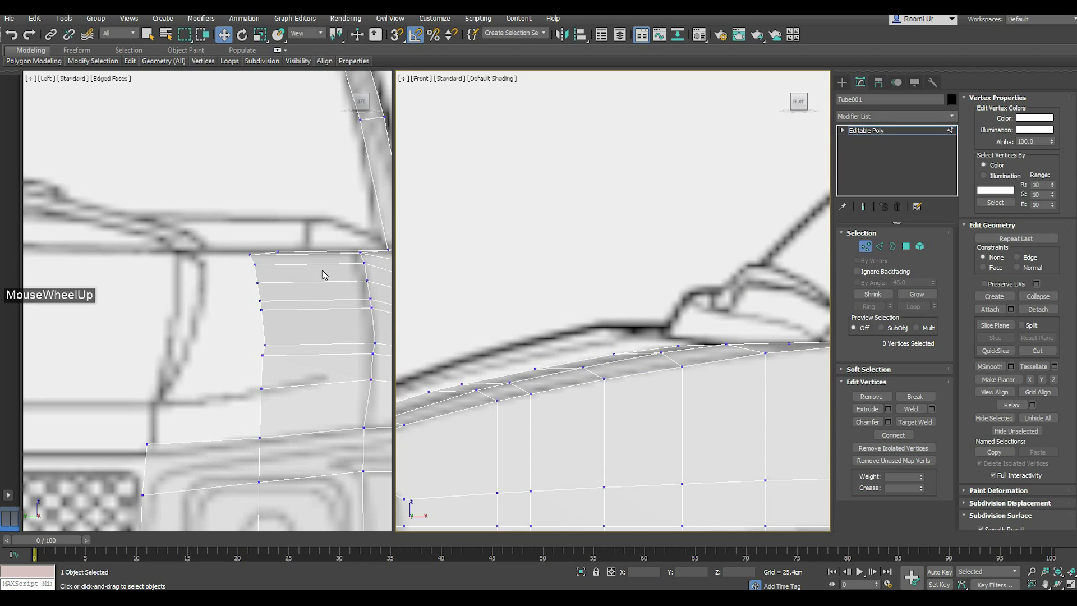
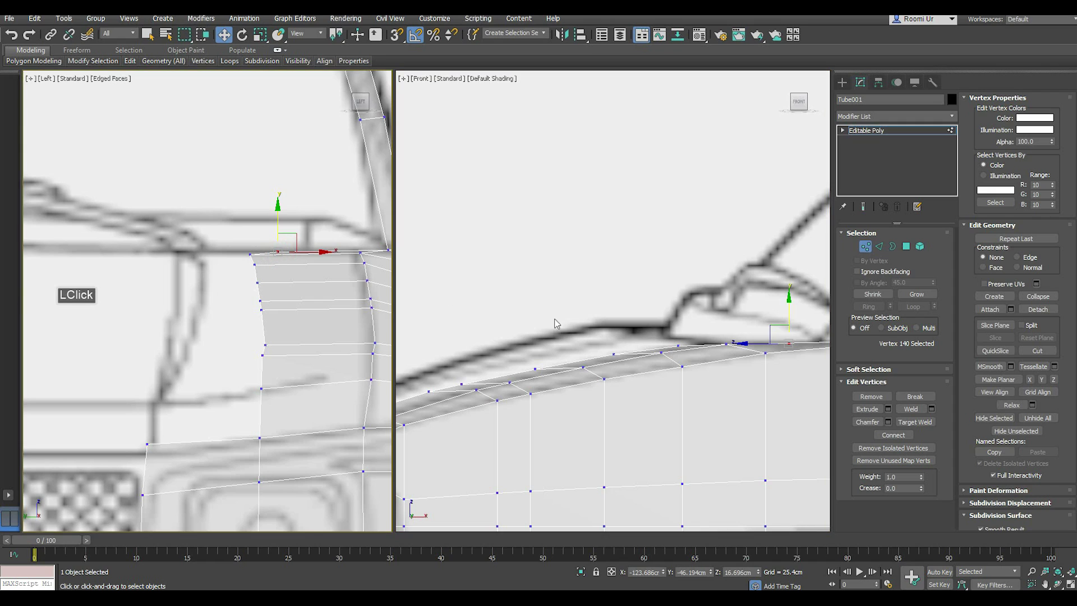
middle_click(568, 334)
middle_click(580, 360)
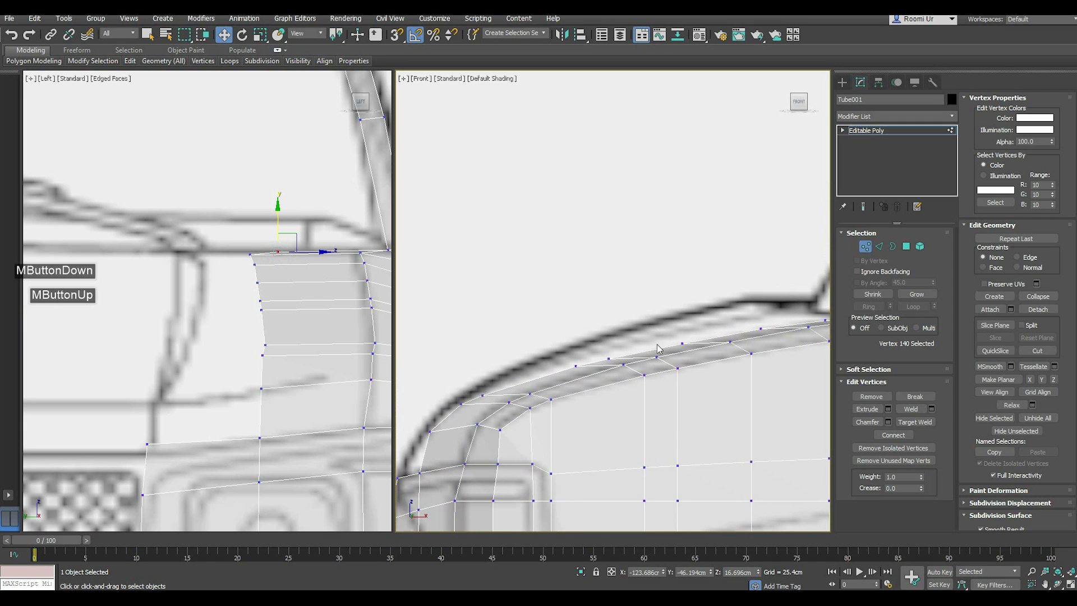
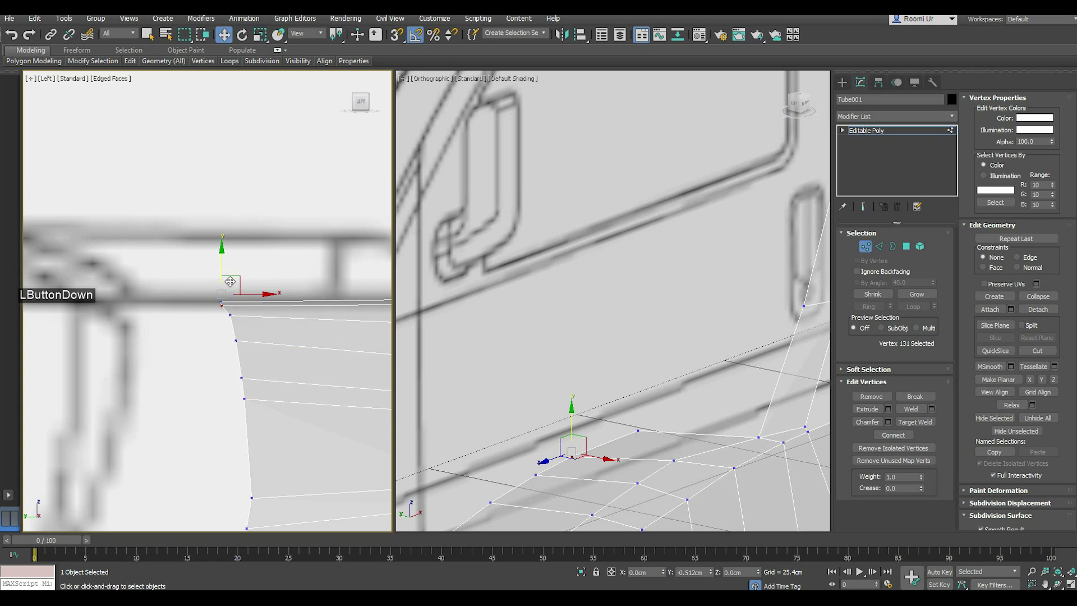
- Straighten the vertical nine-edge loop on the van nose in the side view and review the shell in perspective
scroll(down, 3)
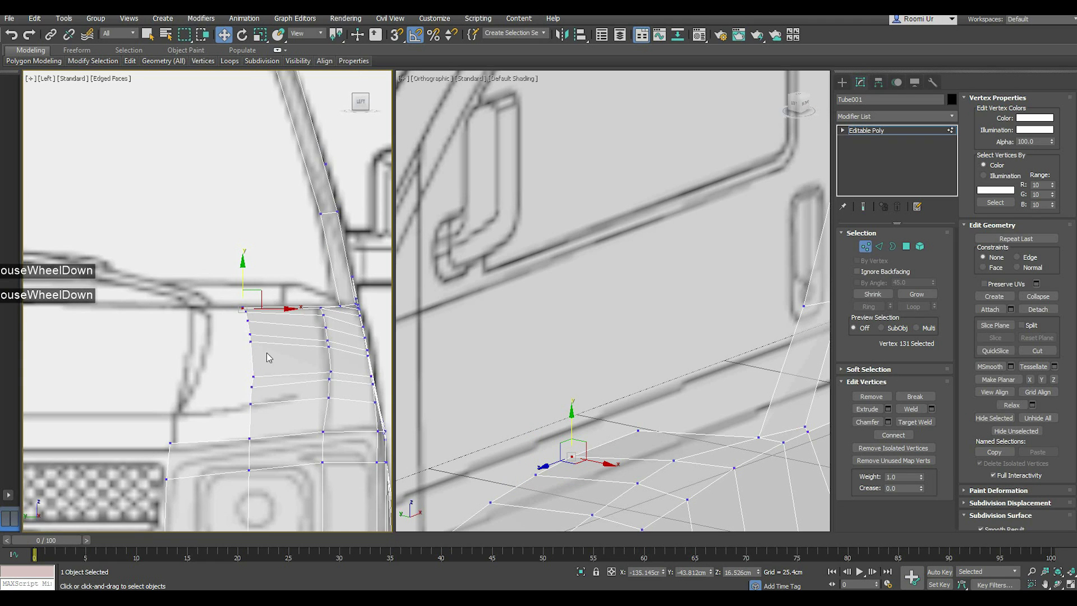
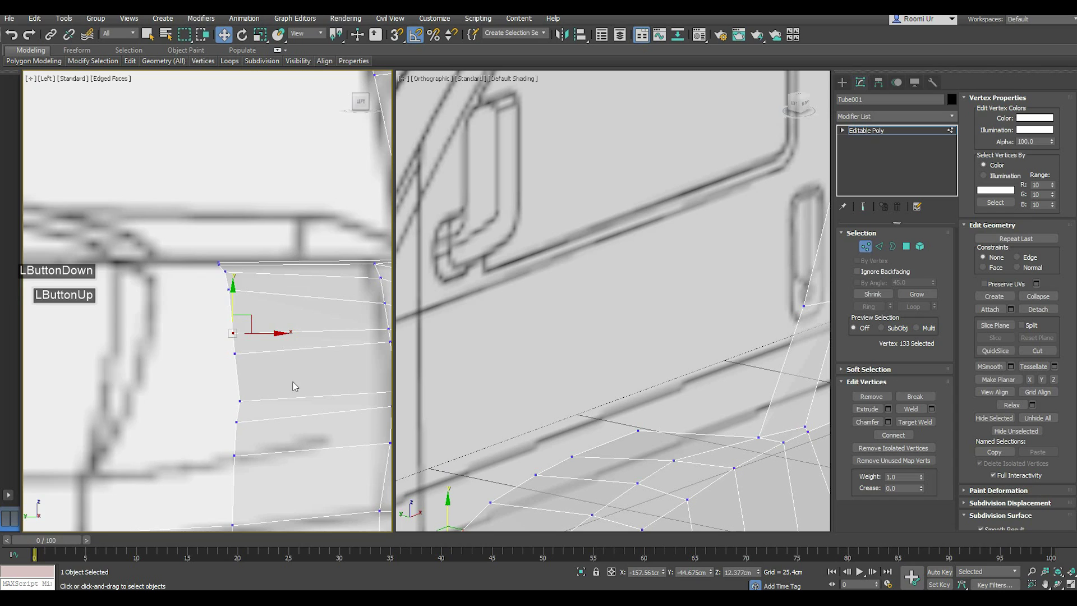
scroll(down, 3)
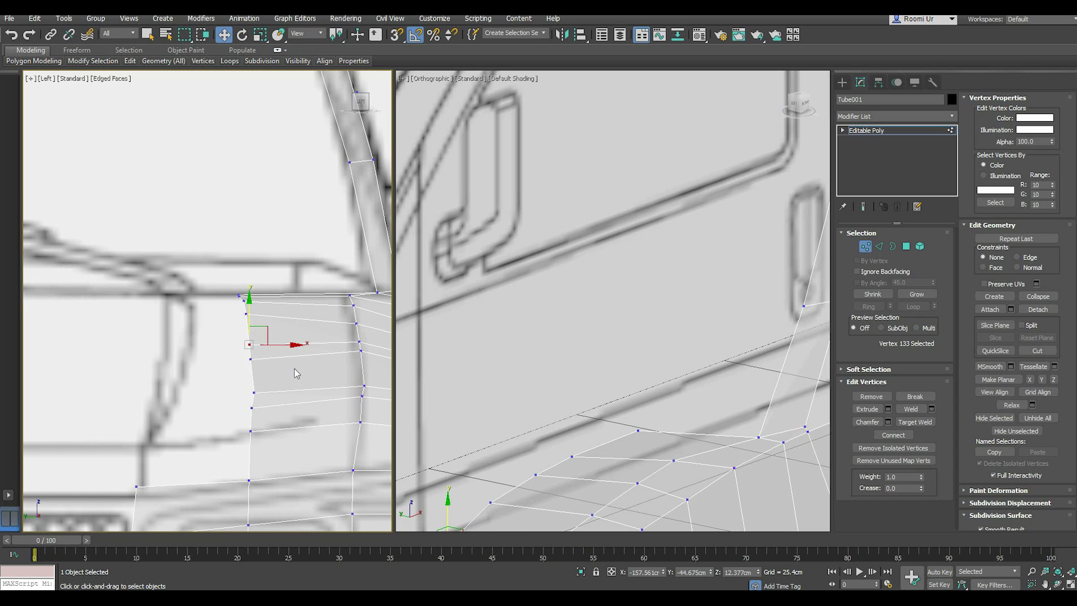
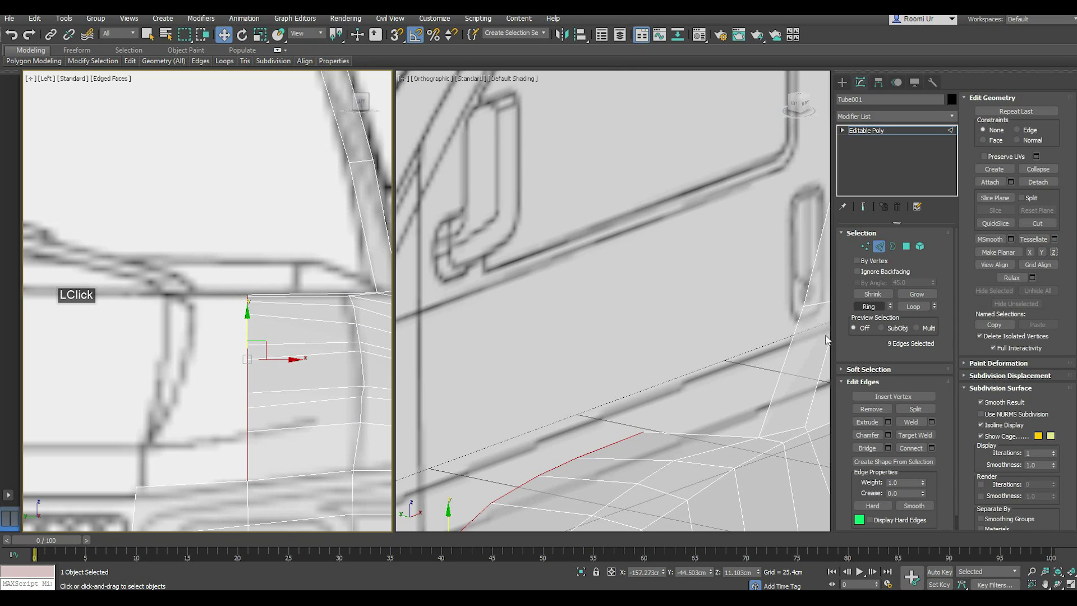
scroll(down, 3)
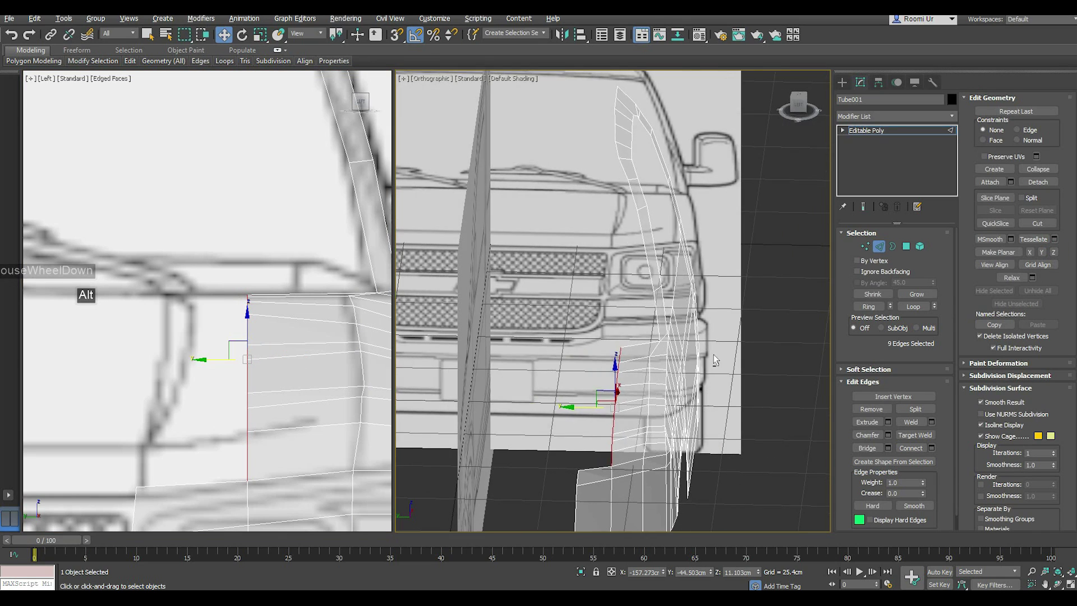
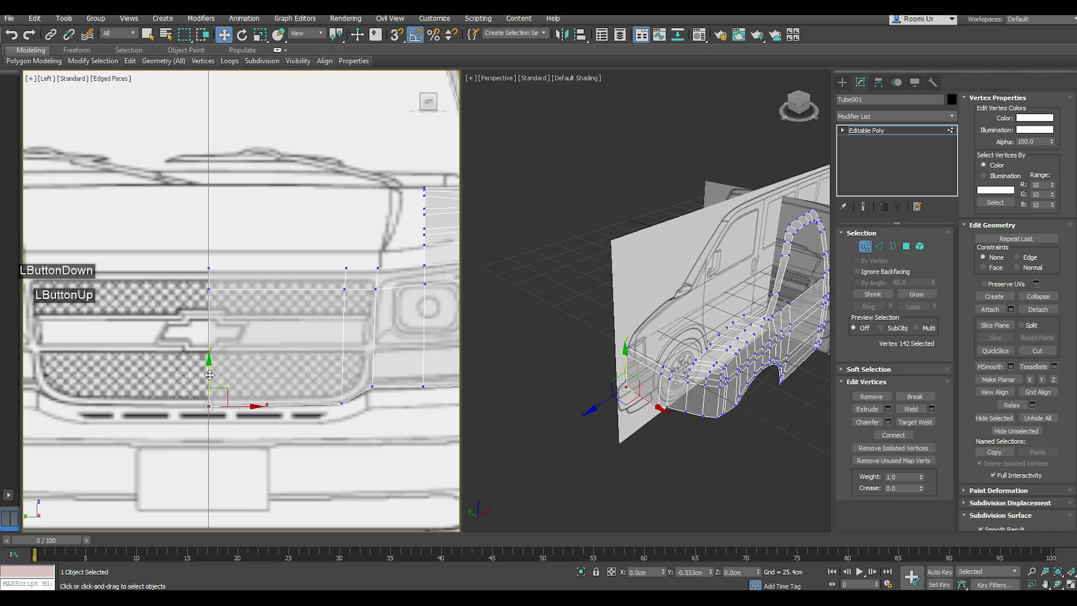
- Extend a new band of faces above the grille from the headlight toward the nose centre line
click(233, 268)
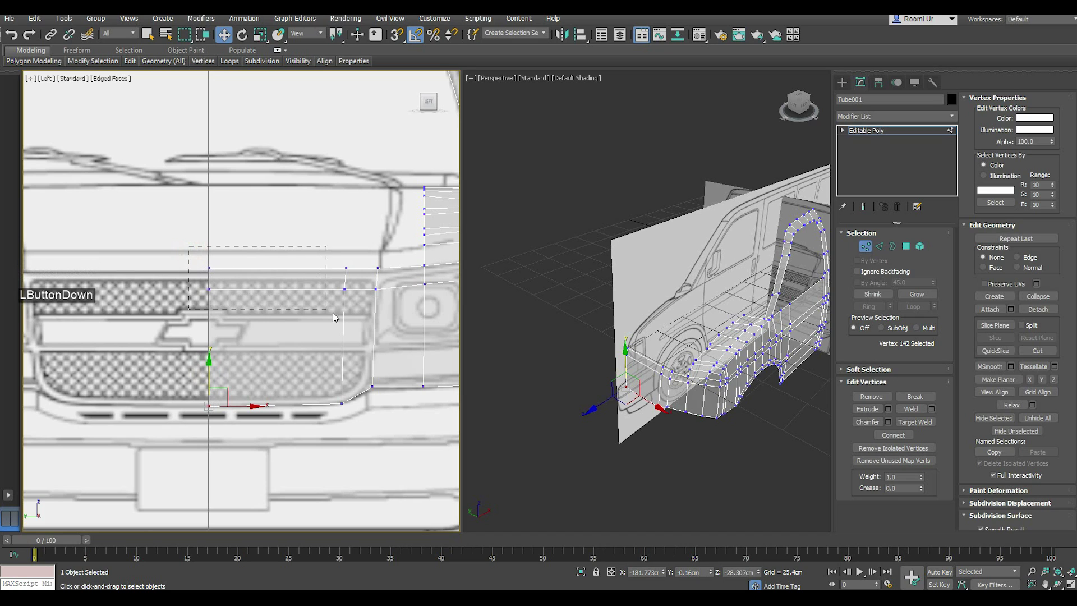
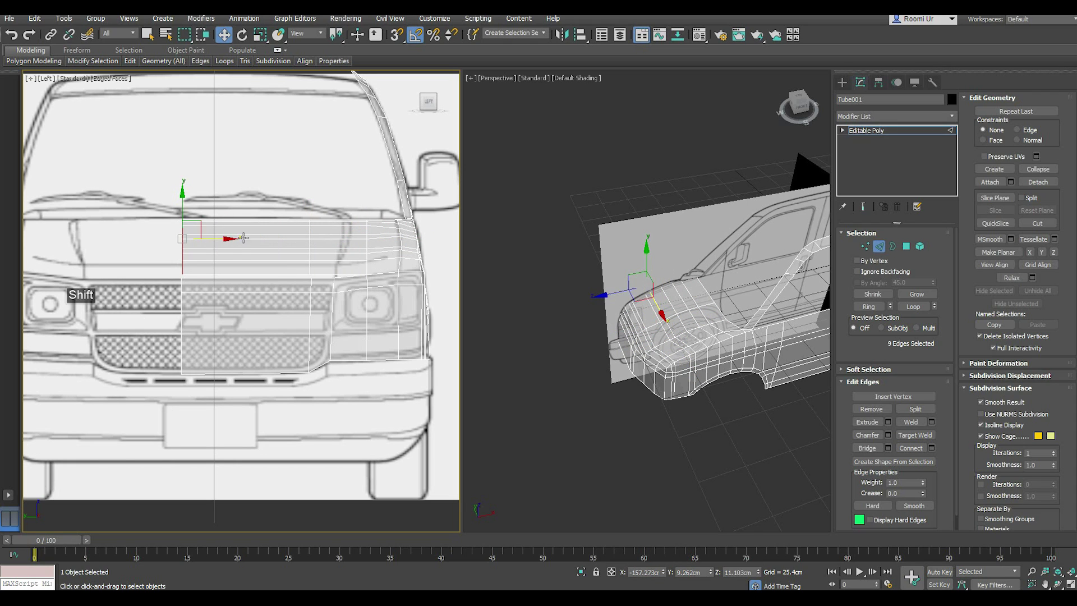
scroll(up, 3)
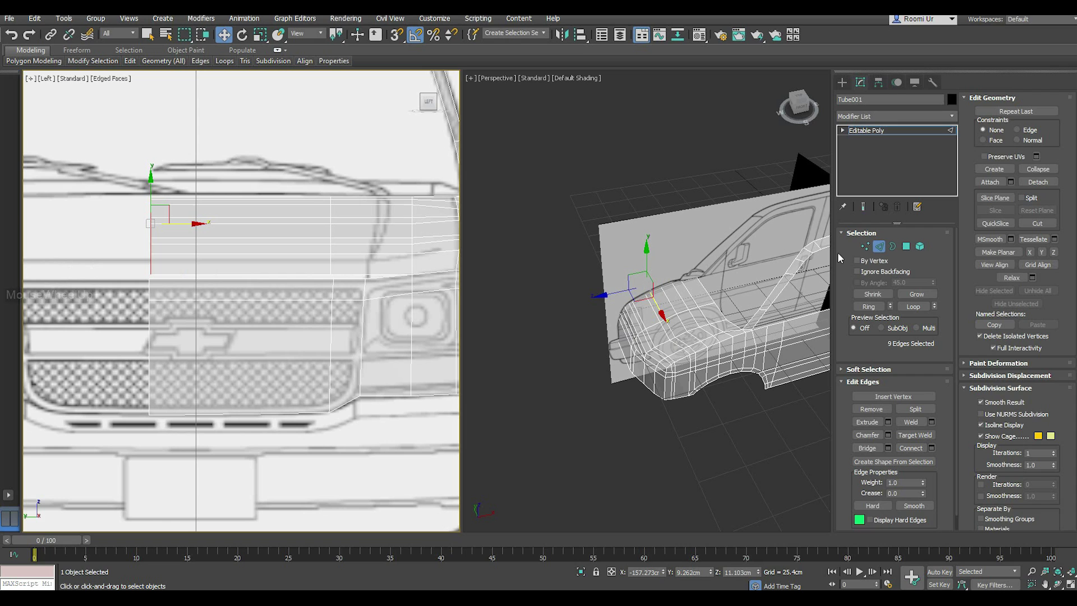
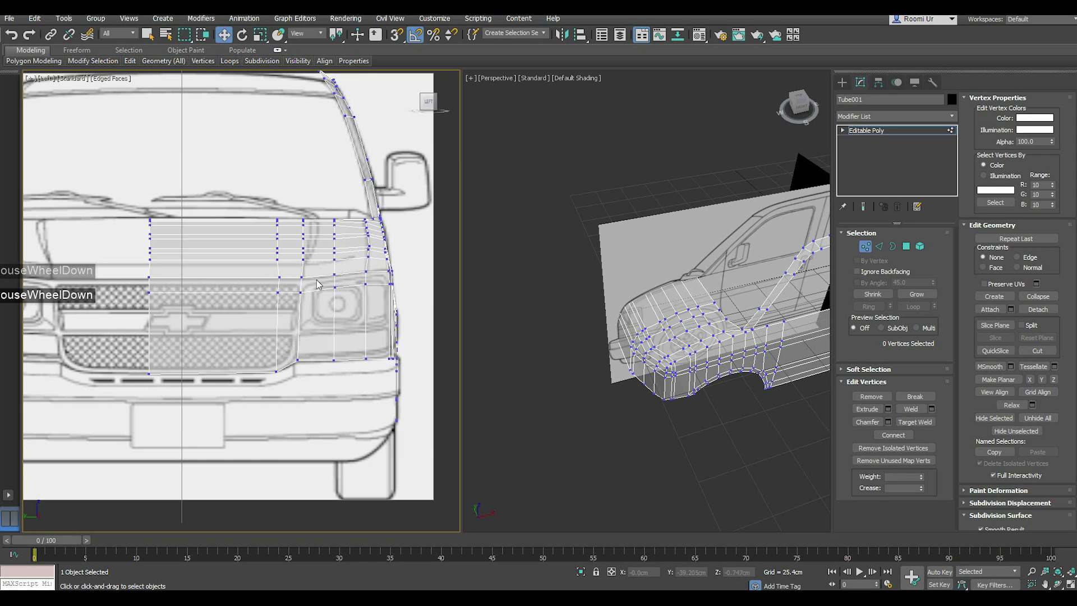
- Line up the nine front-column vertices of the nose band vertically along the grille top in the side view
click(883, 248)
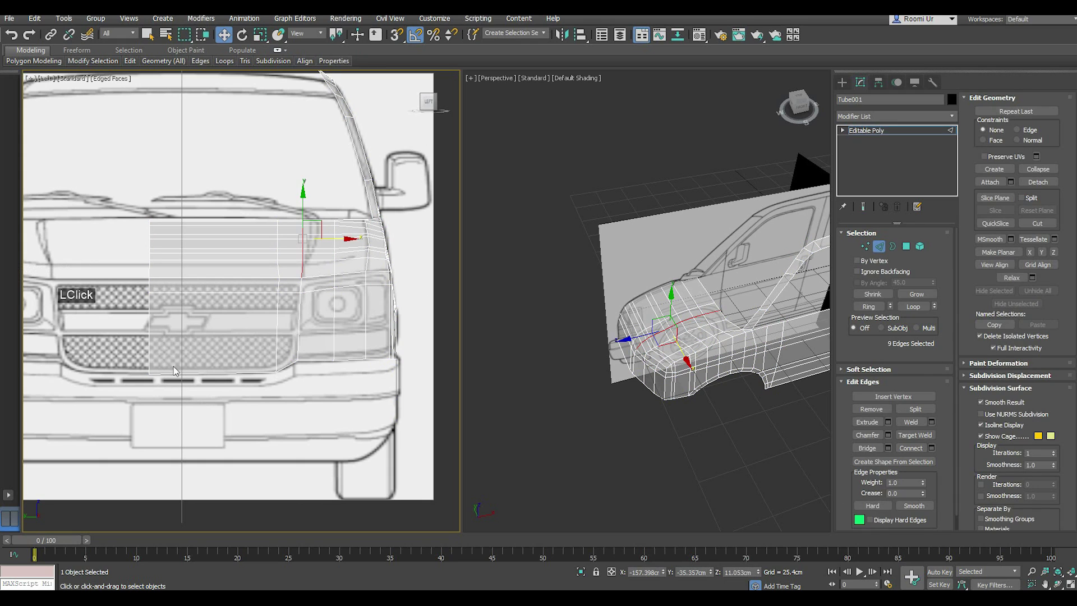
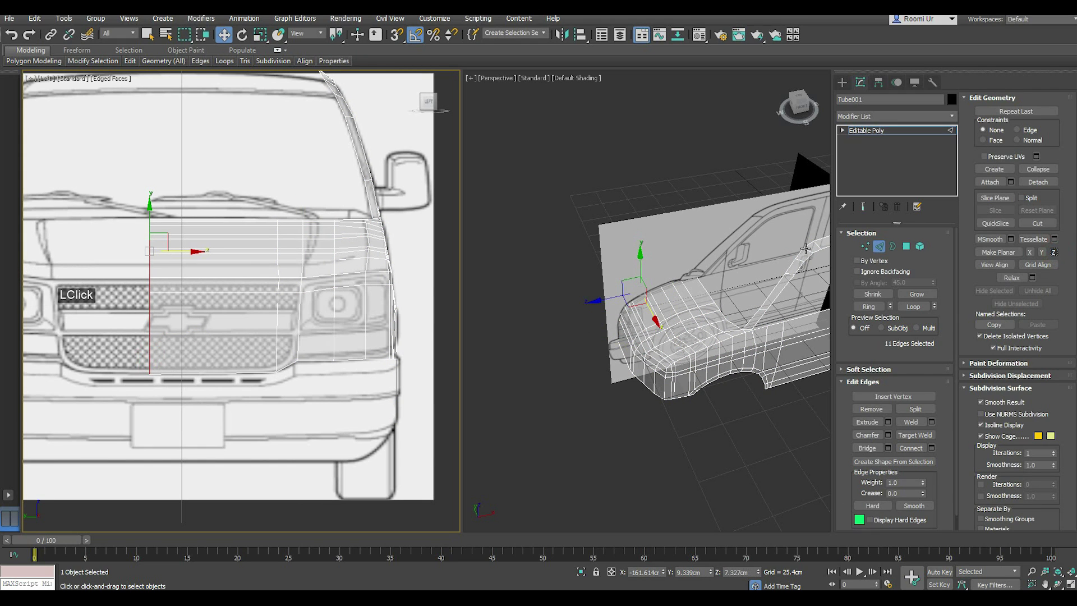
scroll(up, 3)
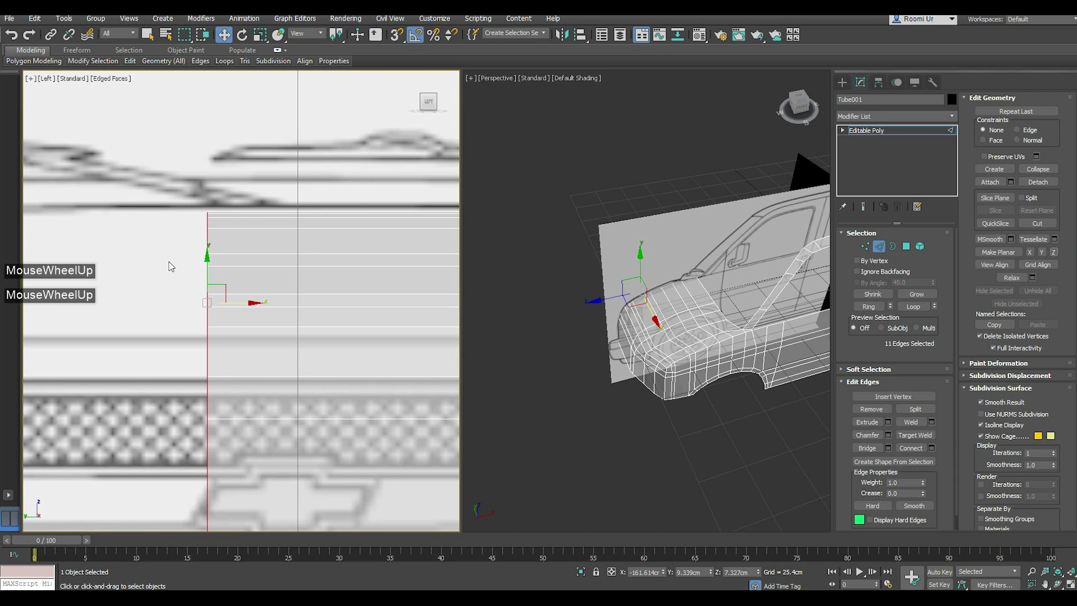
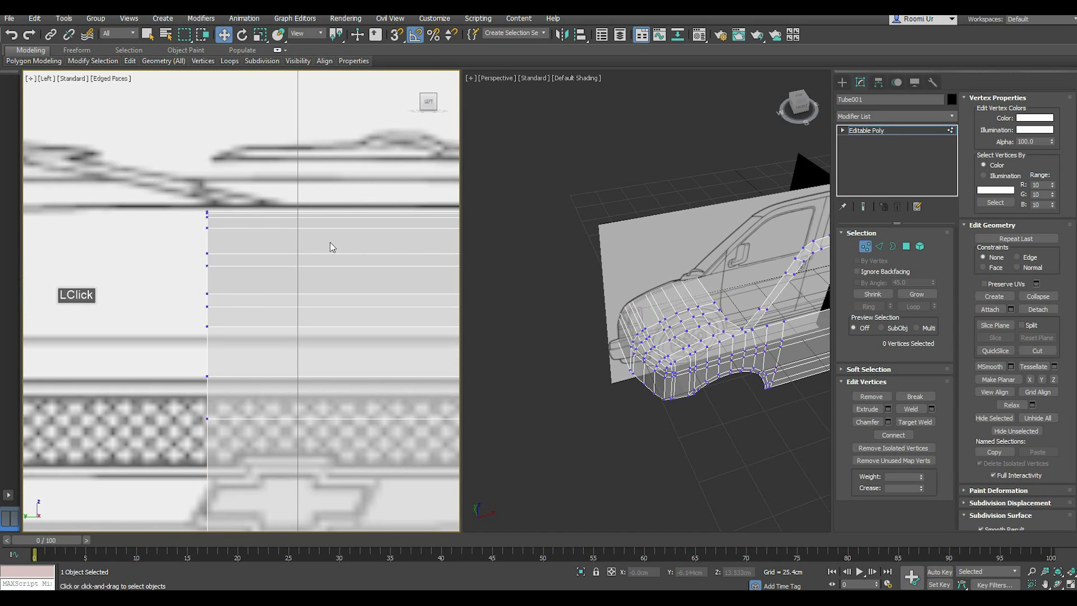
click(190, 198)
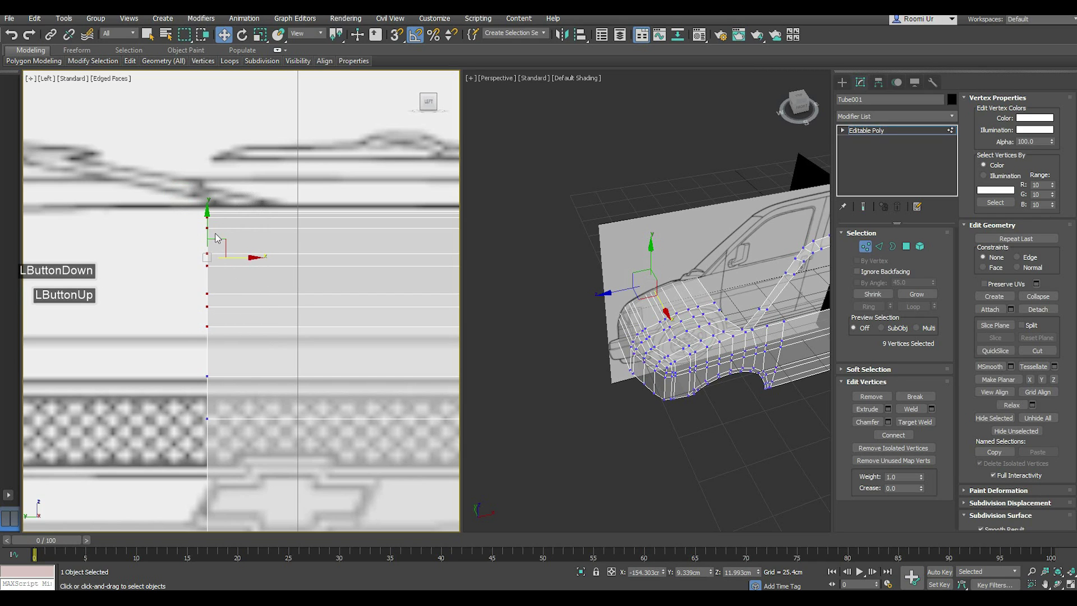
click(217, 225)
scroll(down, 3)
scroll(up, 3)
middle_click(380, 336)
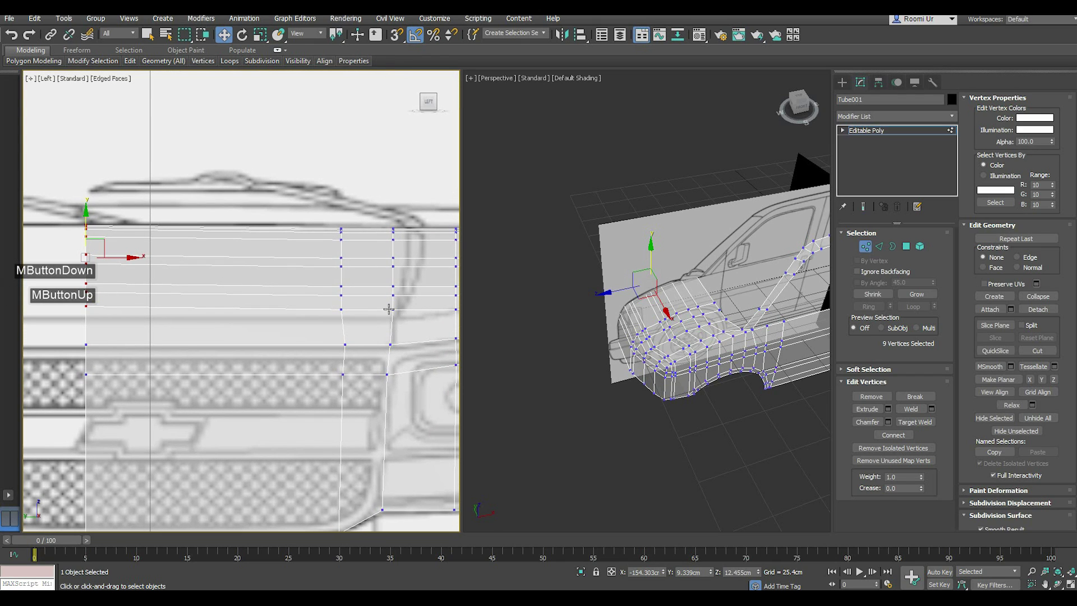
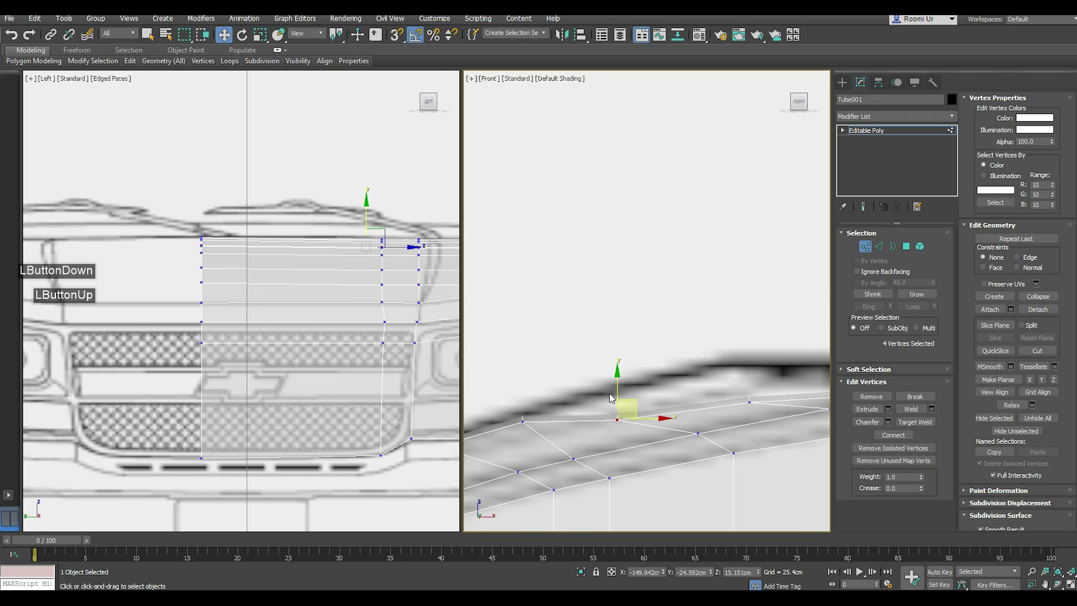
- Place the grille-corner and hood-rim vertices along the curved hood outline in the front view
click(623, 383)
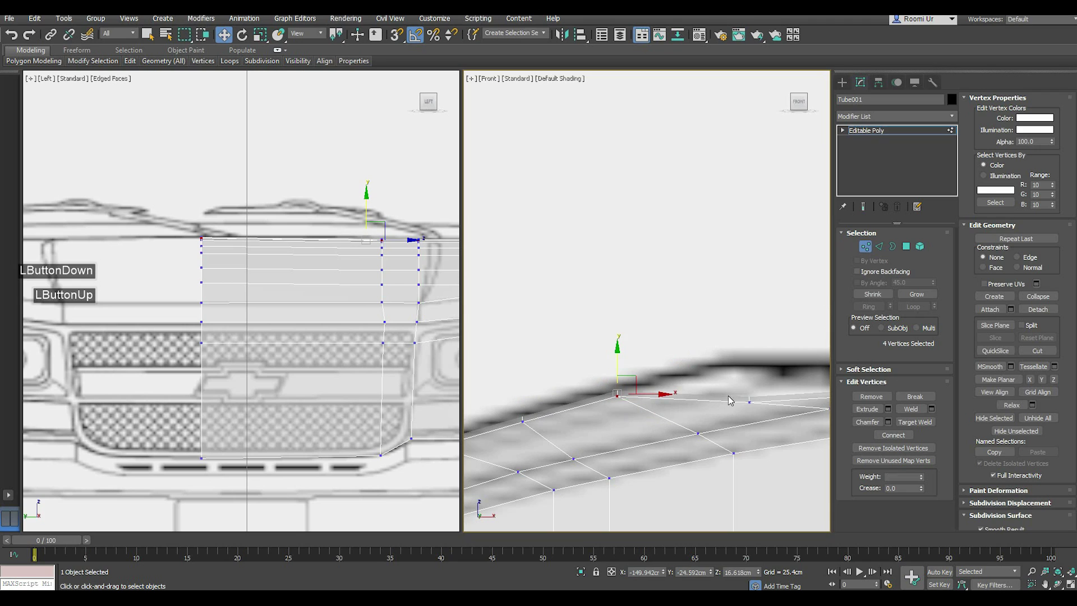
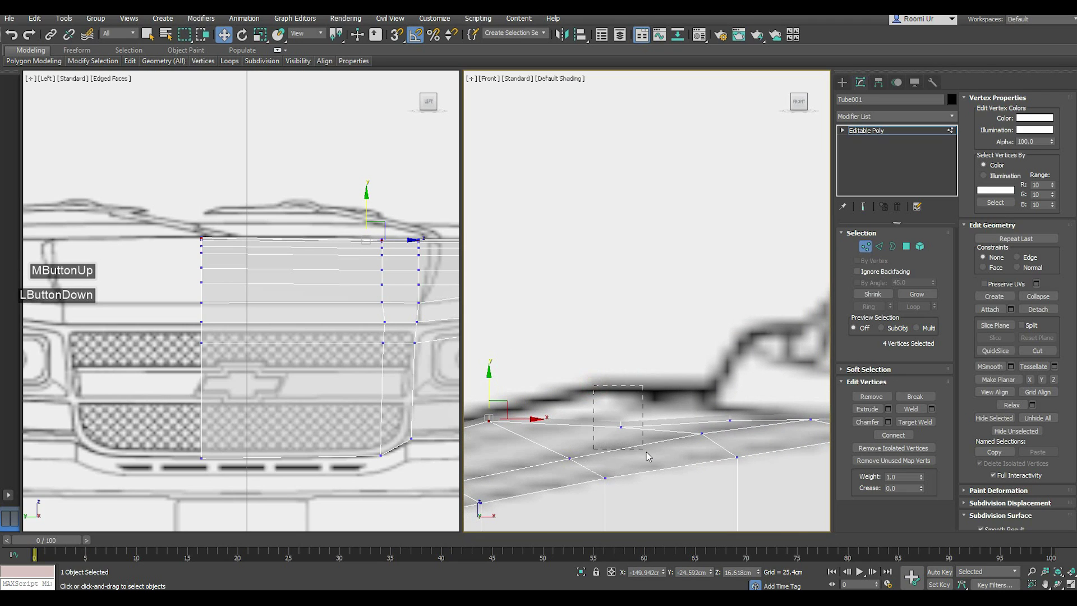
click(636, 403)
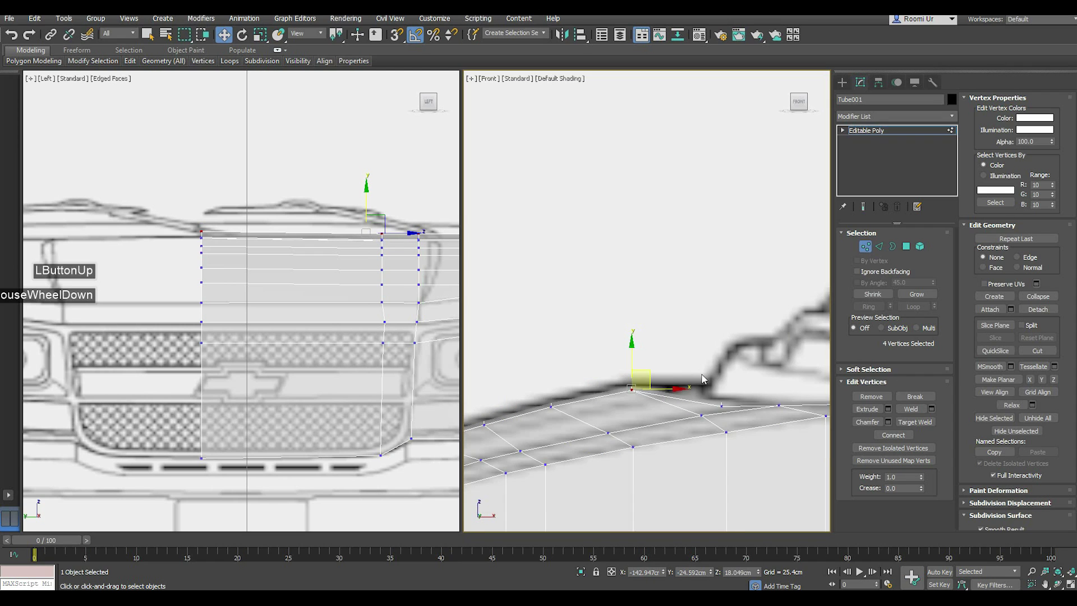
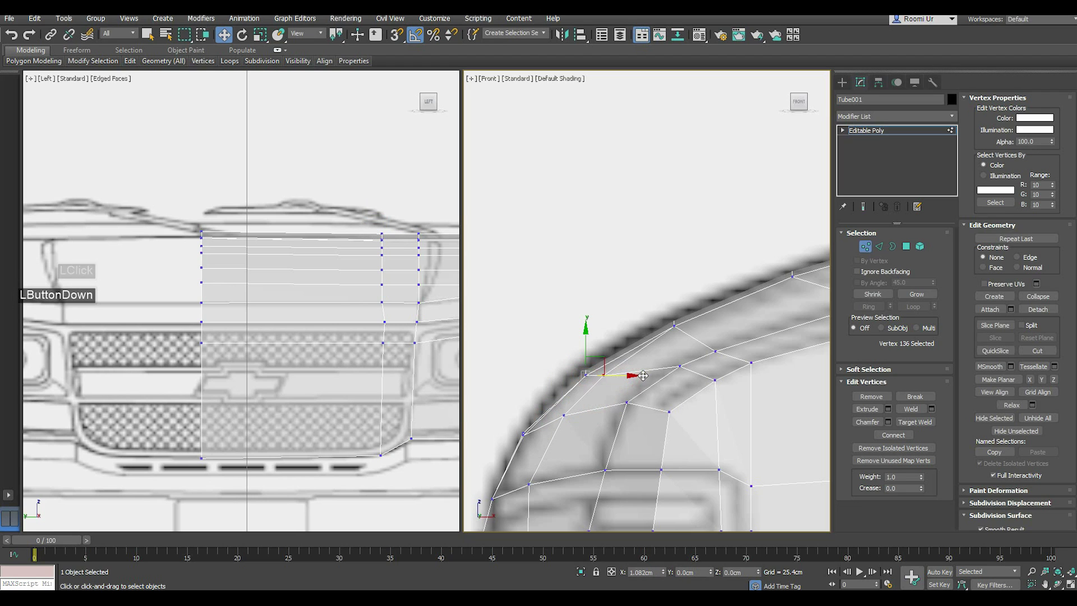
middle_click(661, 423)
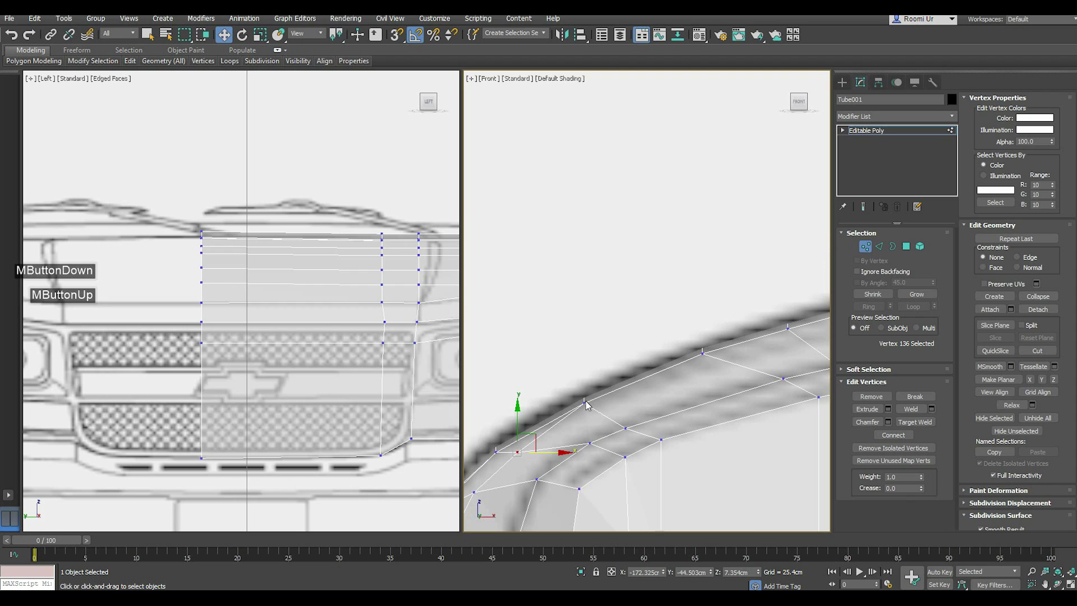
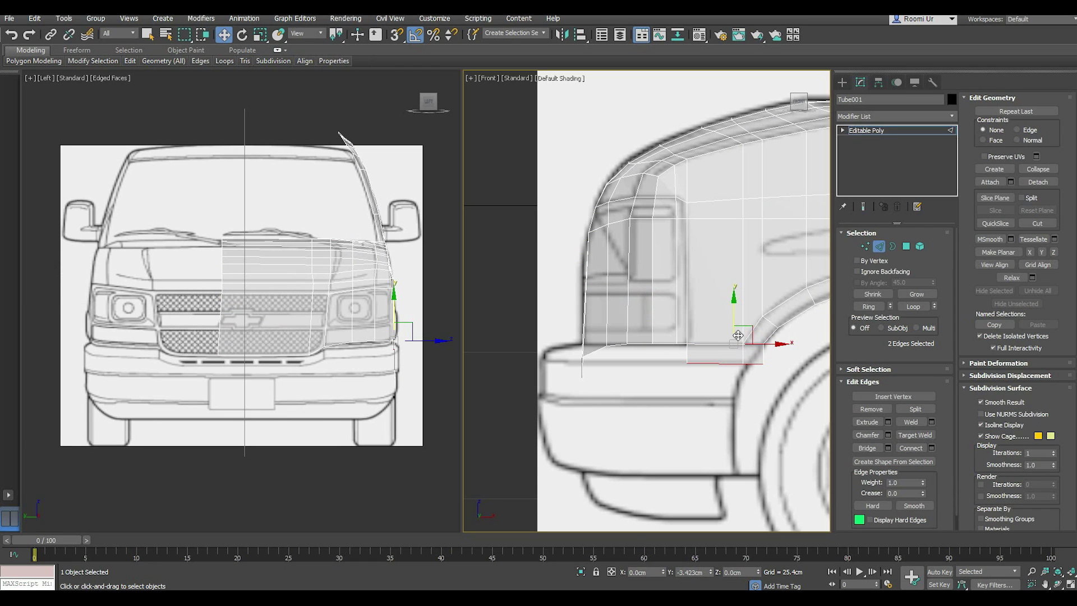
- Level the nose band's bottom vertex row along the bumper top, starting from the corner vertex
scroll(up, 3)
click(871, 253)
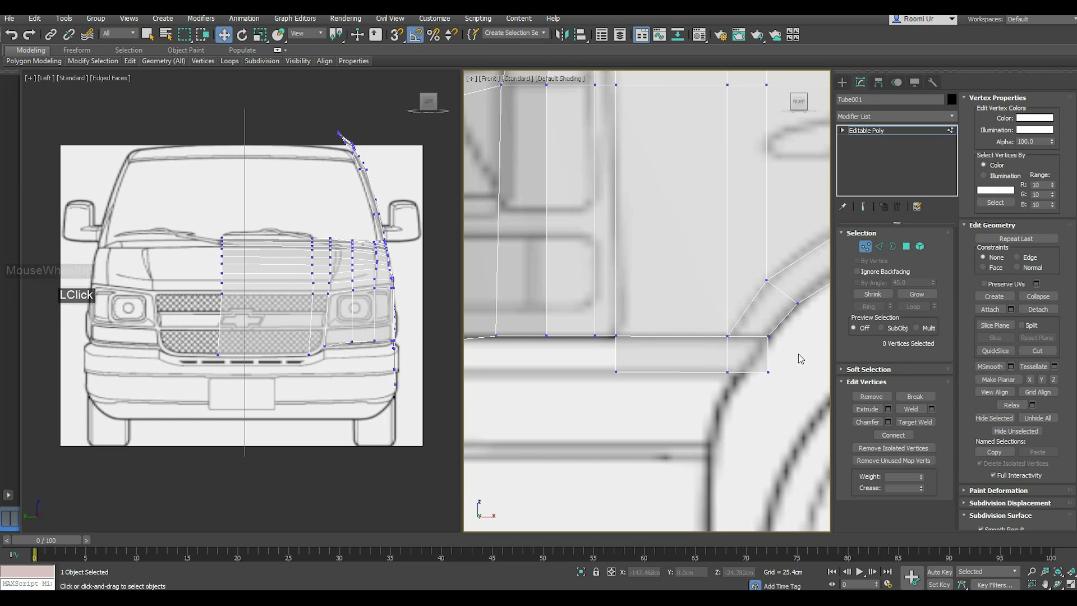
click(782, 375)
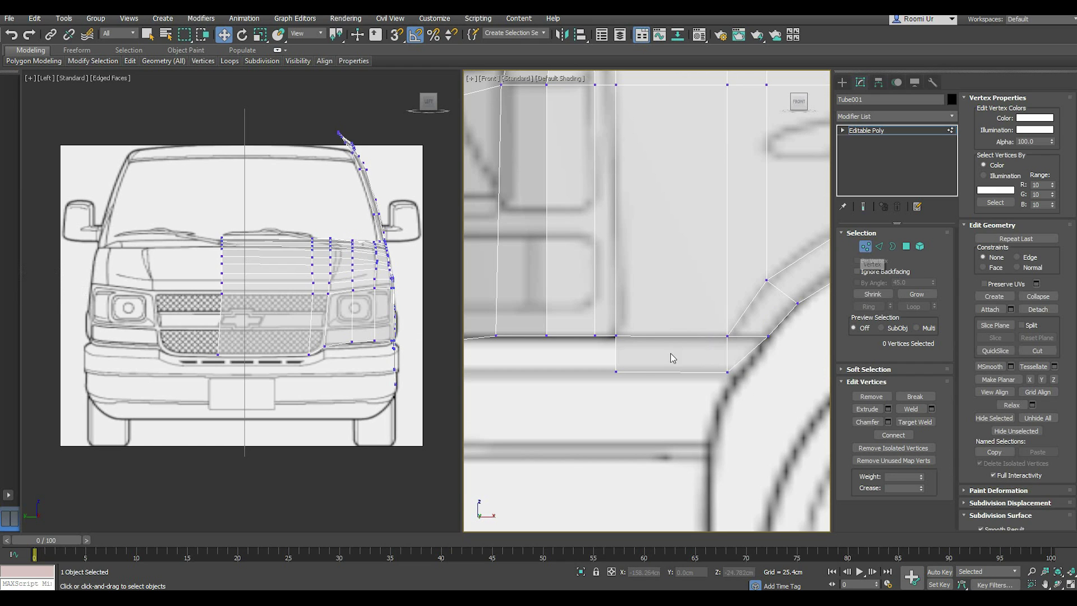
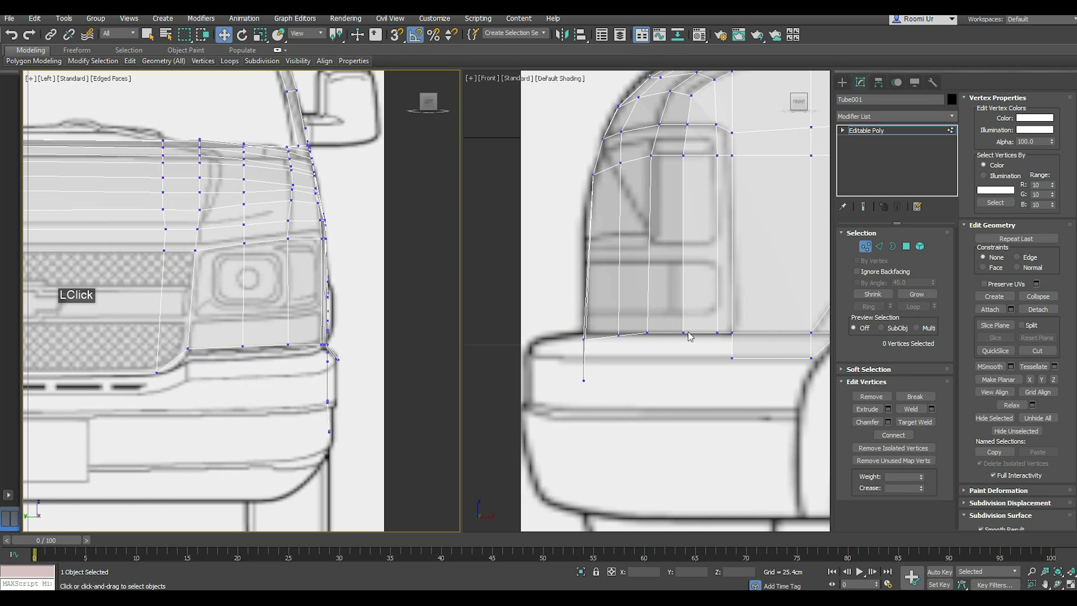
double_click(588, 347)
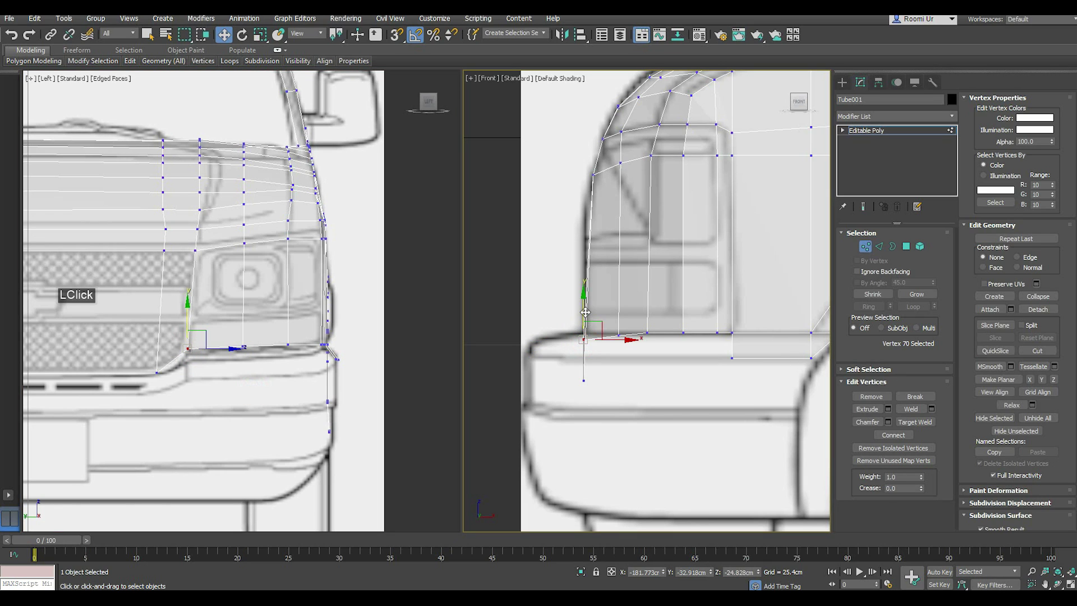
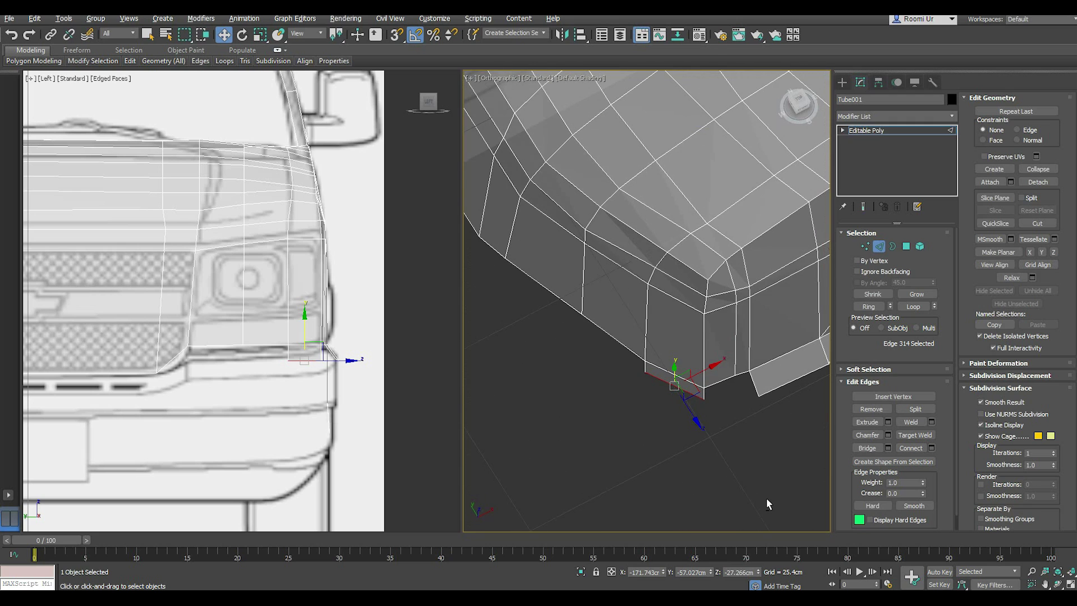
- Extrude a second corner flap, bridge the gap, and reposition a bumper-strip vertex along the bumper top
scroll(down, 3)
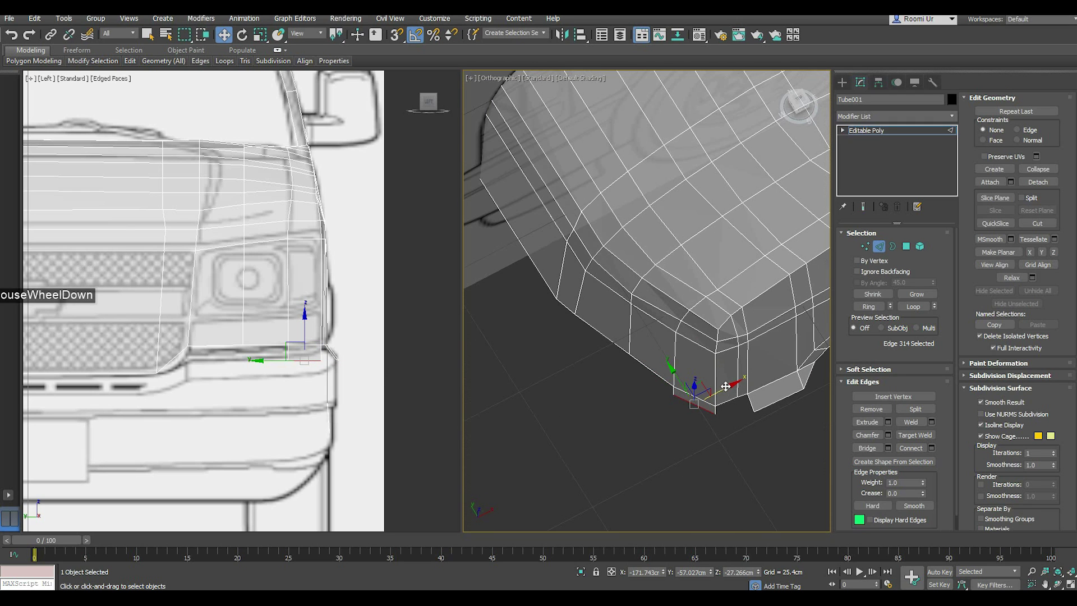
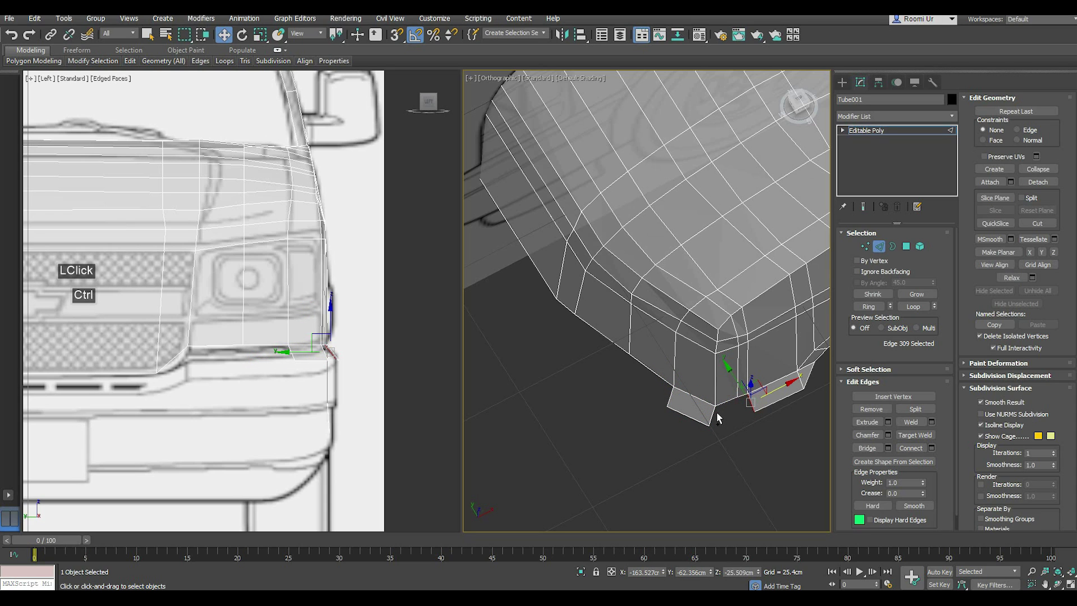
scroll(up, 3)
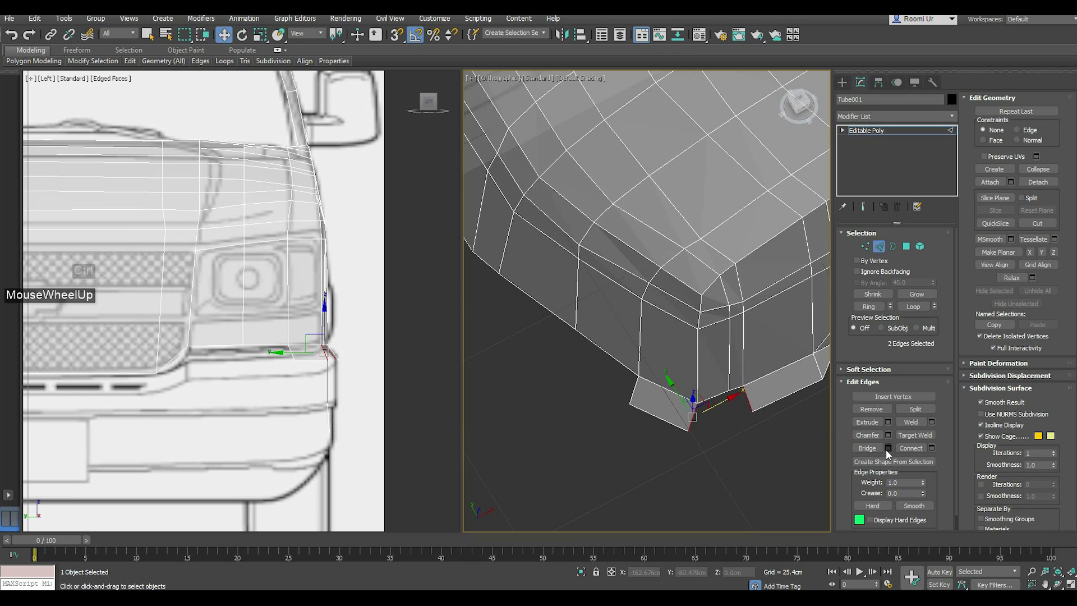
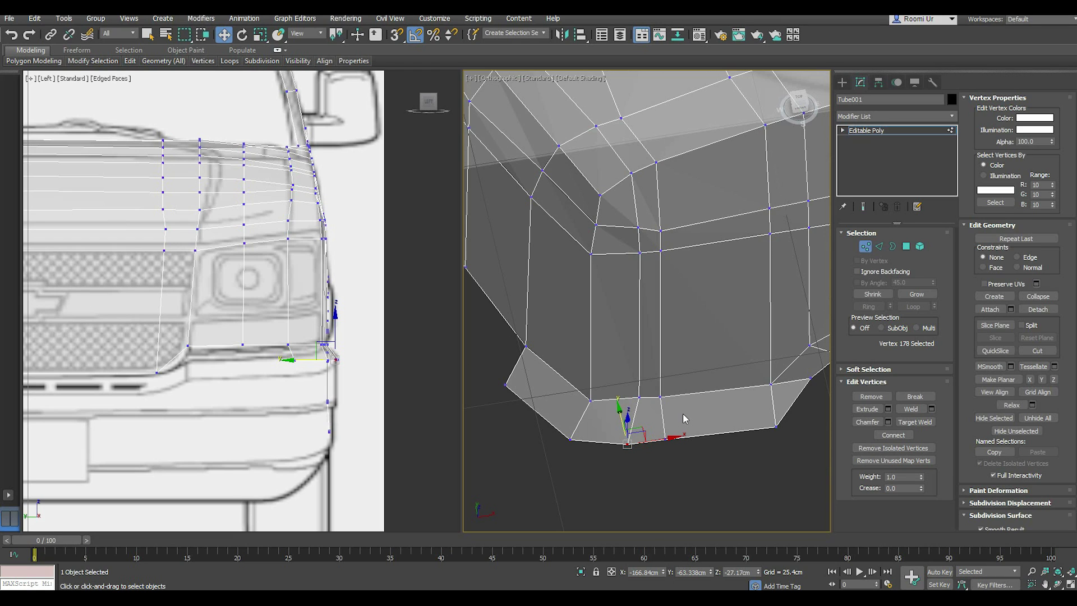
- Return to the Front view and frame the lower corner strip against the bumper top line
key(f)
middle_click(659, 358)
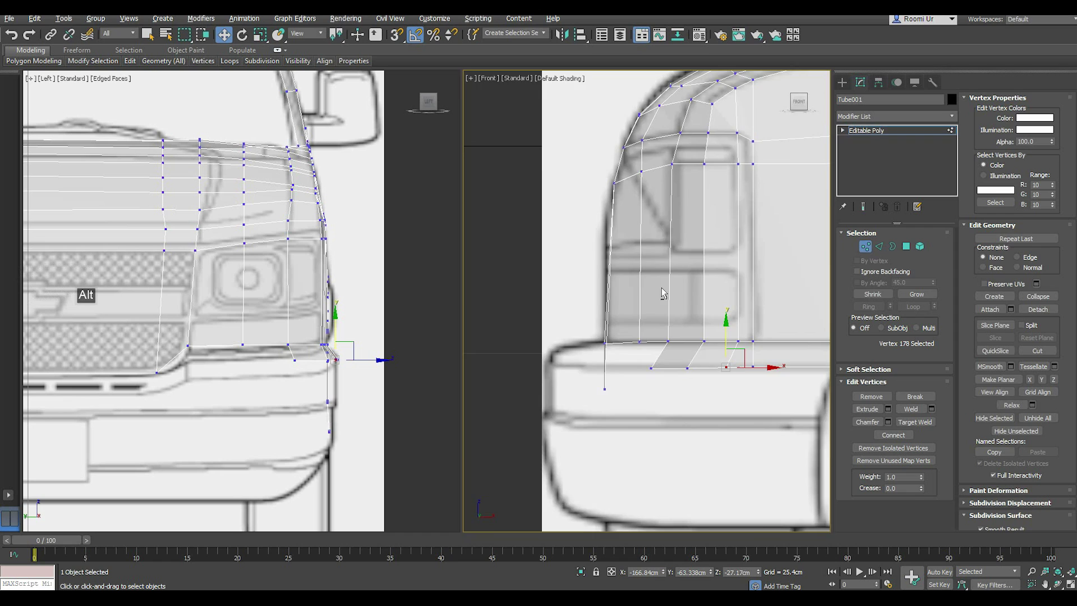
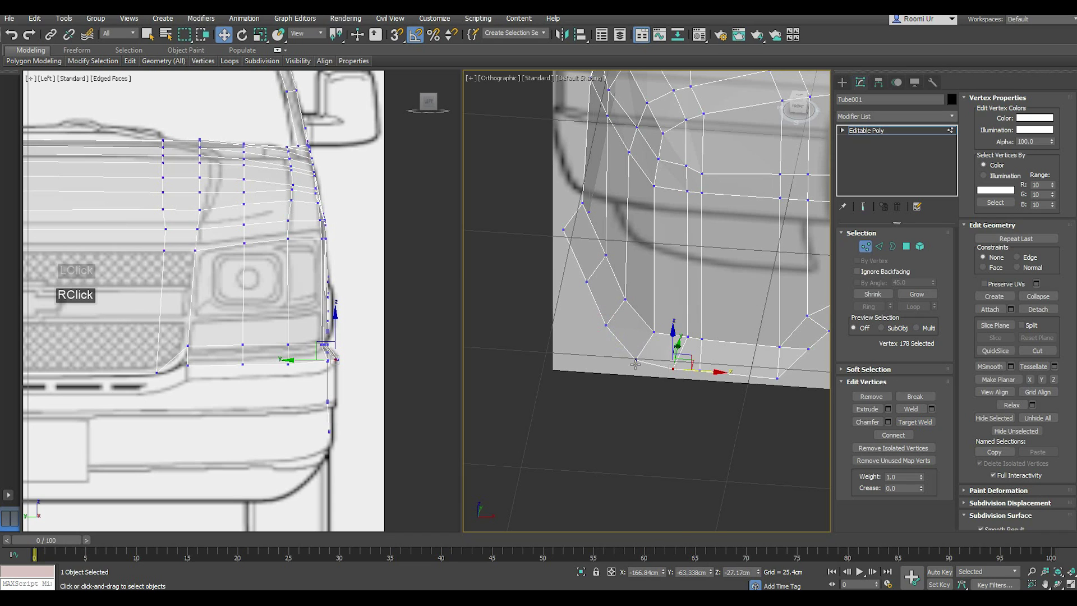
scroll(down, 3)
- Move the strip's outer end vertex onto the blueprint's bumper corner in the Front view
key(f)
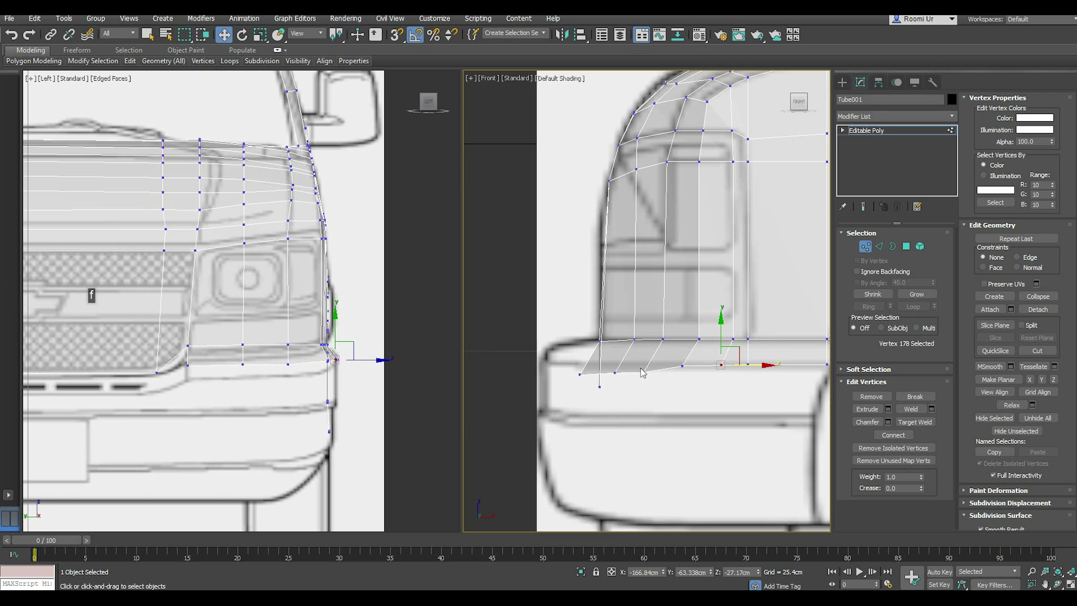
click(579, 371)
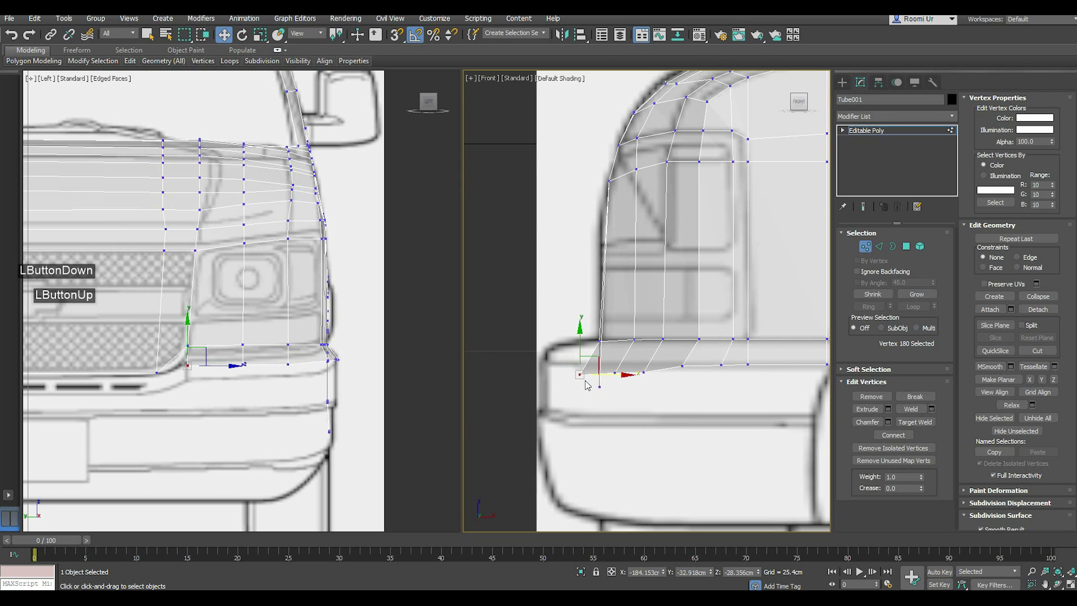
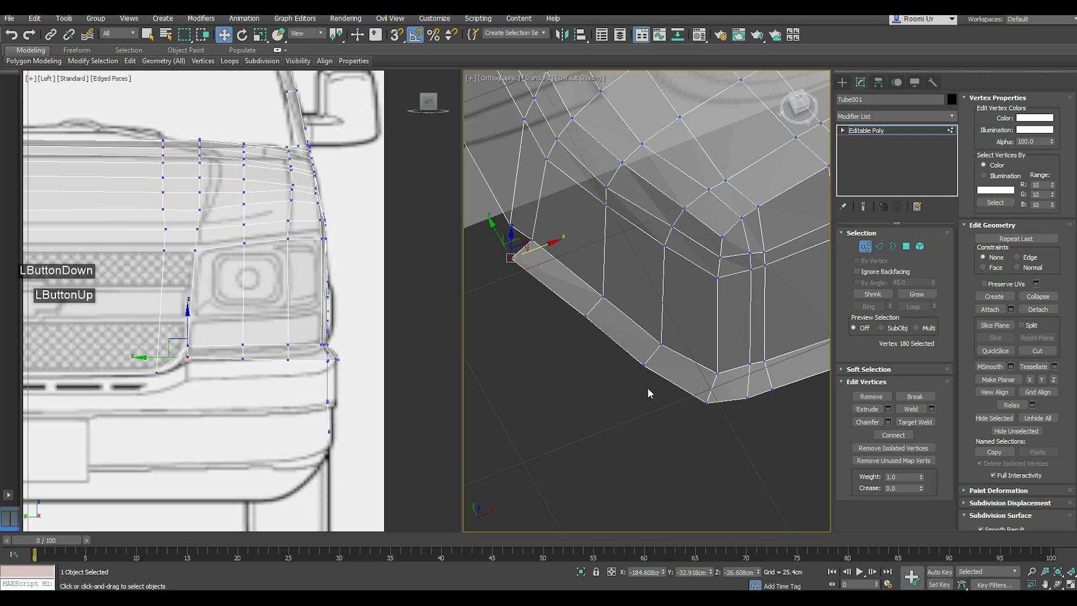
key(f)
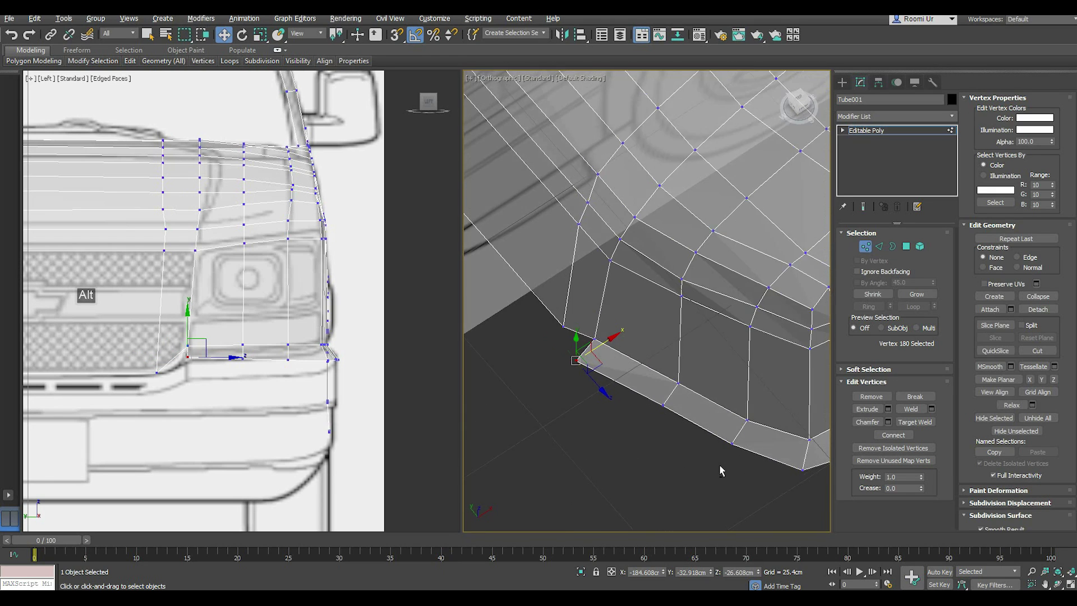
scroll(down, 3)
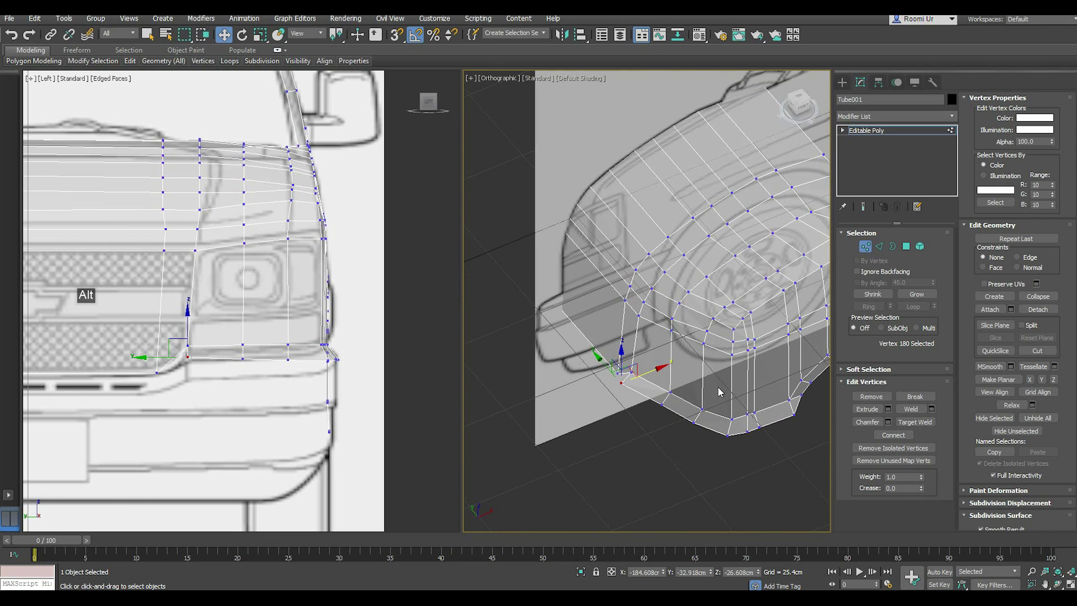
key(f)
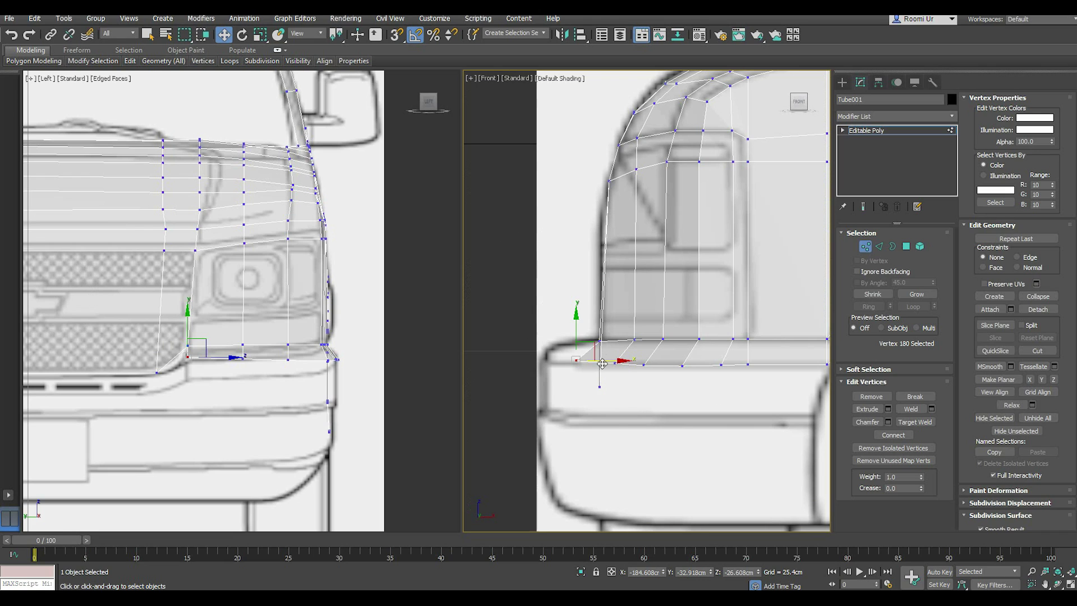
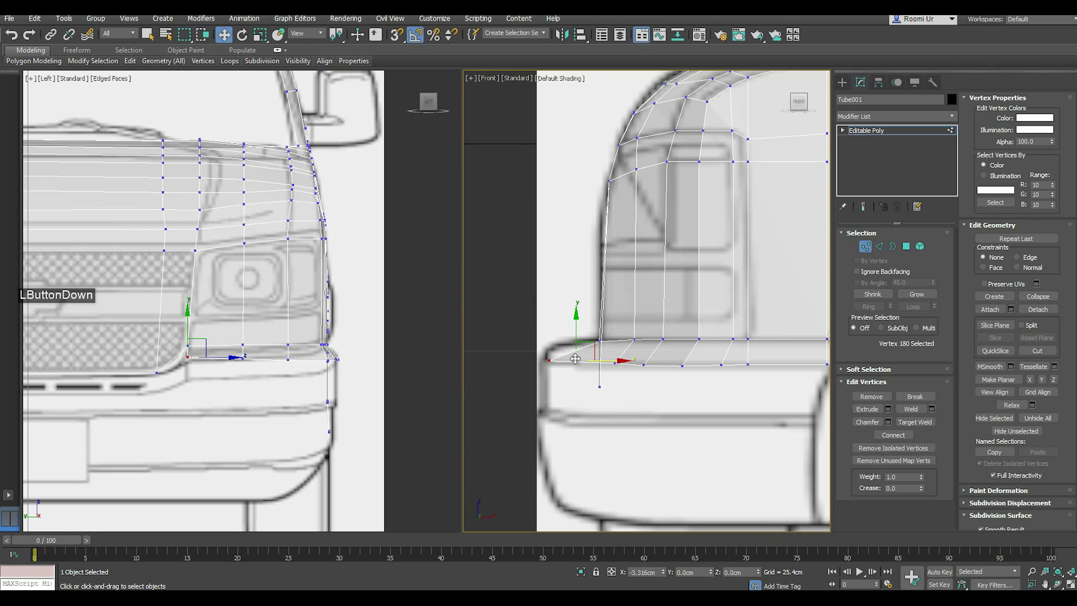
click(566, 348)
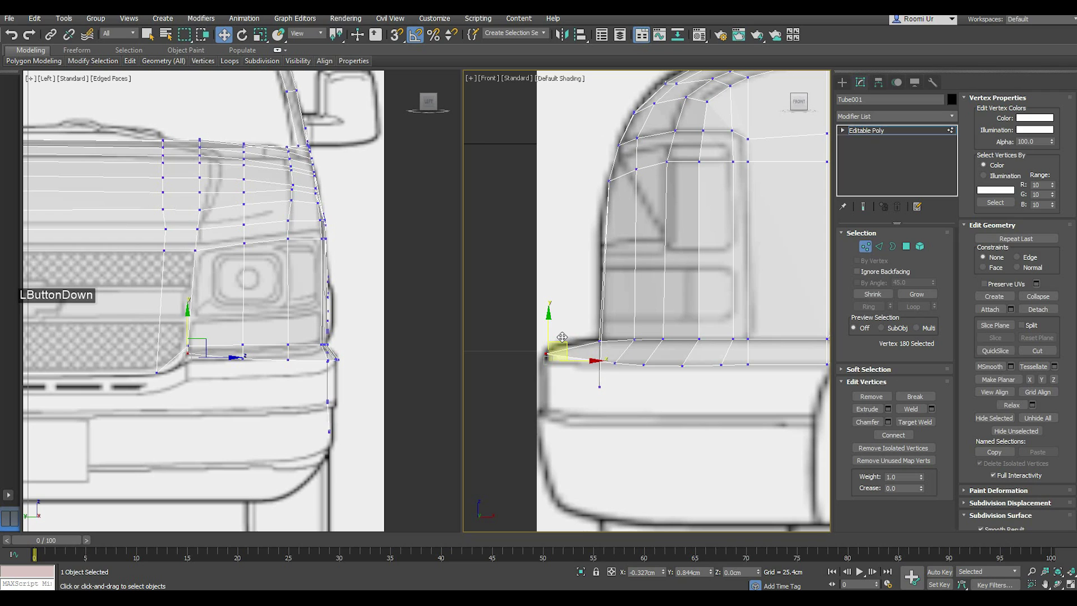
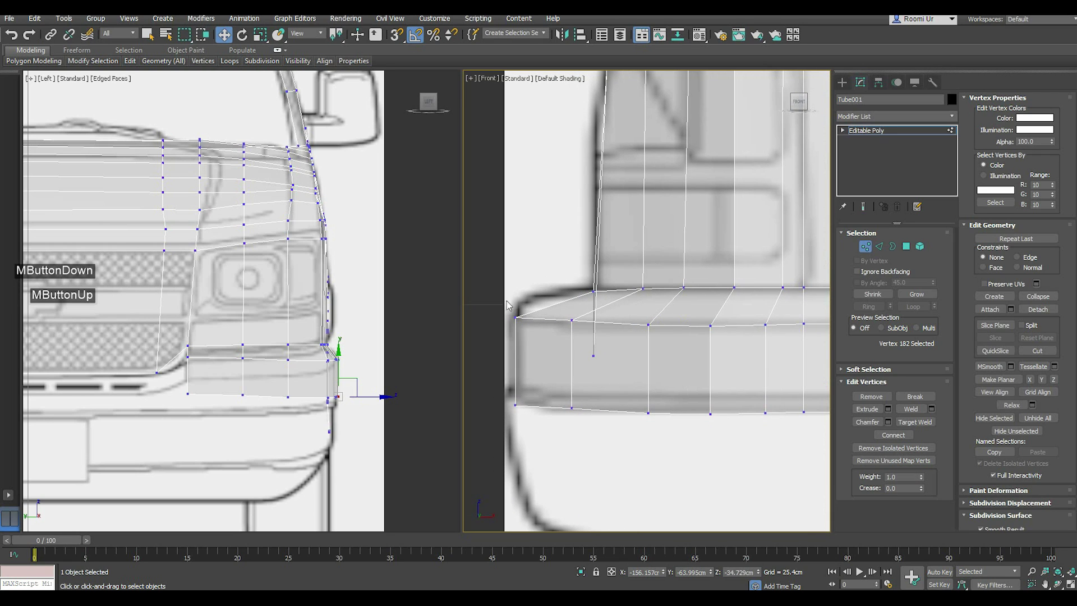
- Select the two bumper outer-corner vertices for welding, then the edge loop along the bumper's bottom
click(526, 311)
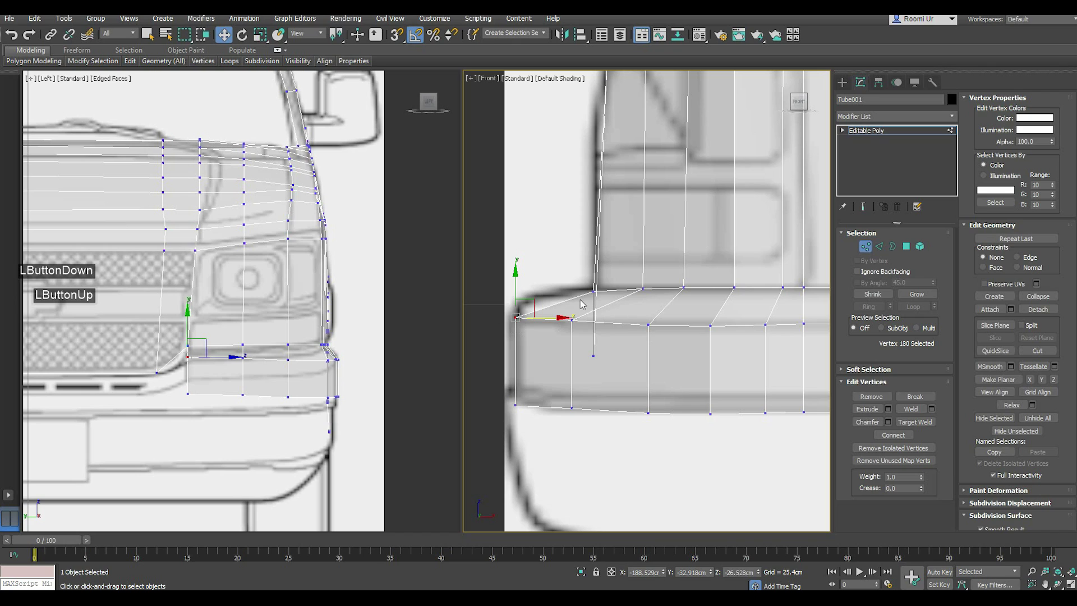
click(513, 309)
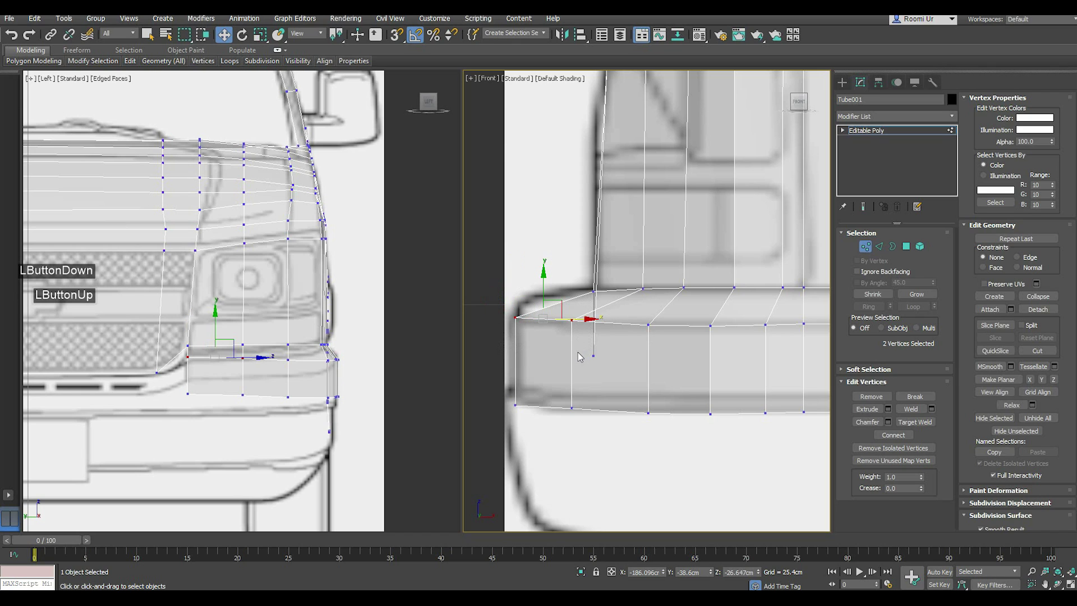
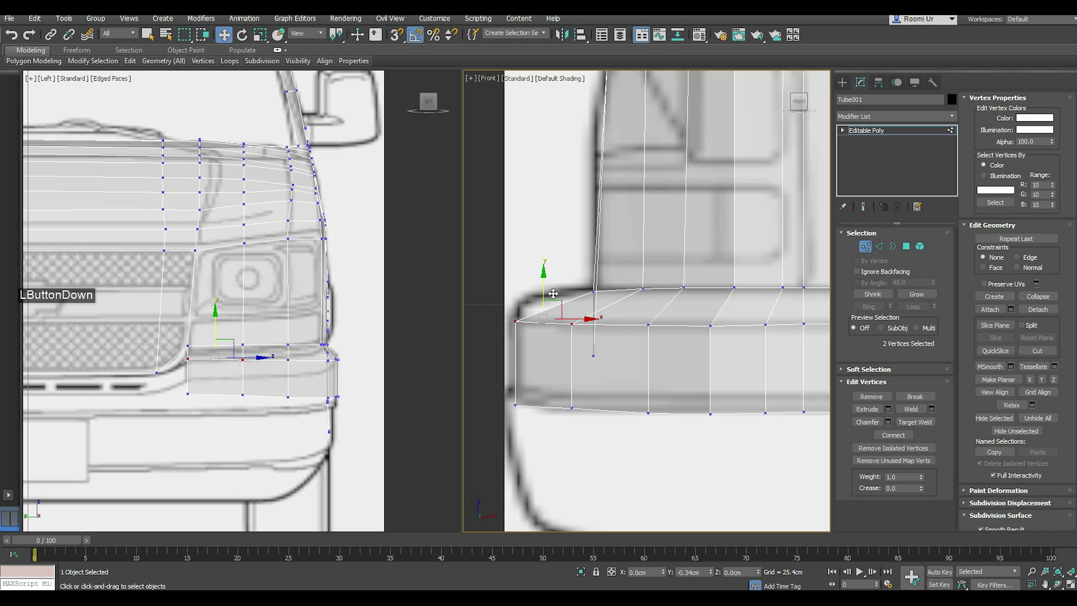
middle_click(696, 393)
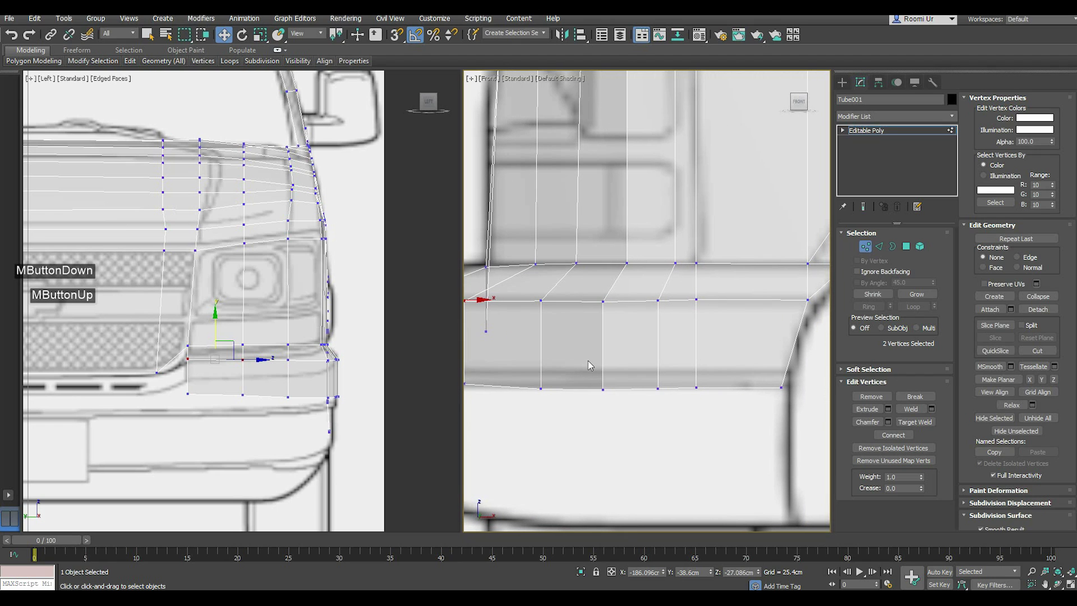
scroll(down, 3)
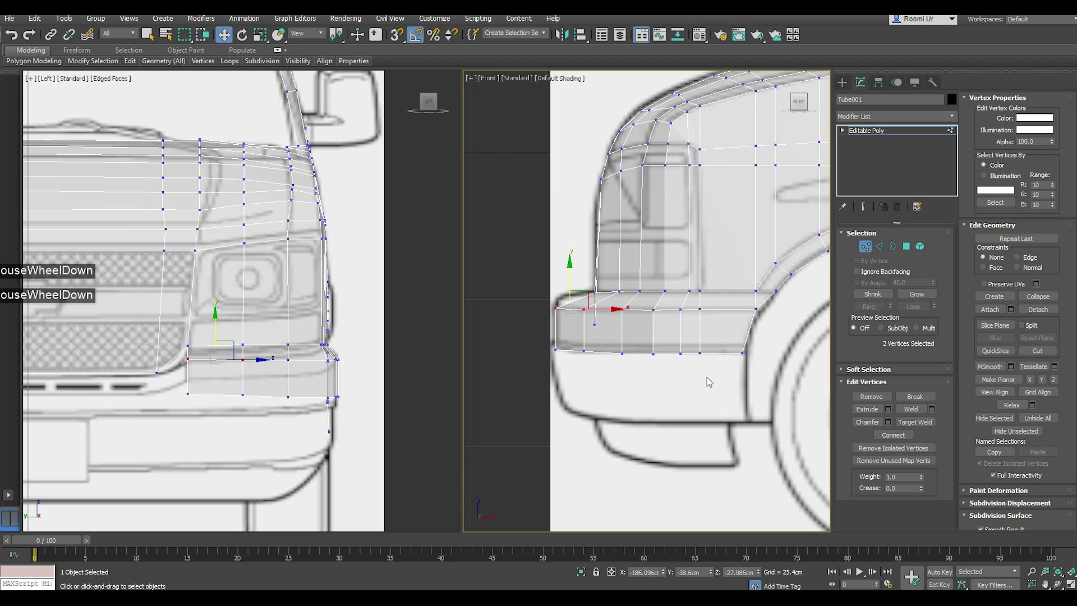
middle_click(672, 399)
scroll(down, 3)
double_click(881, 249)
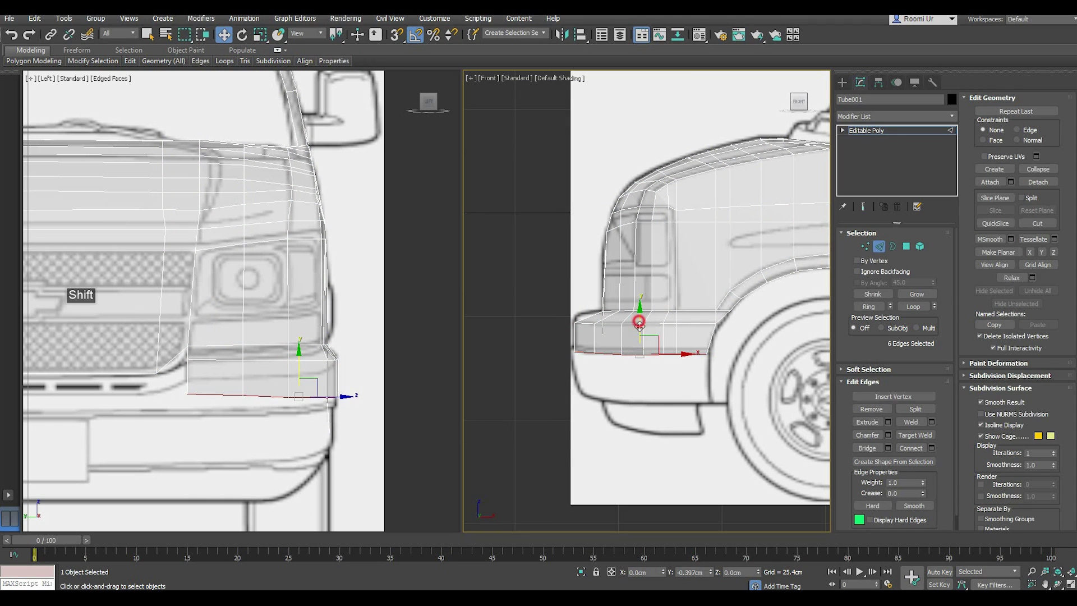
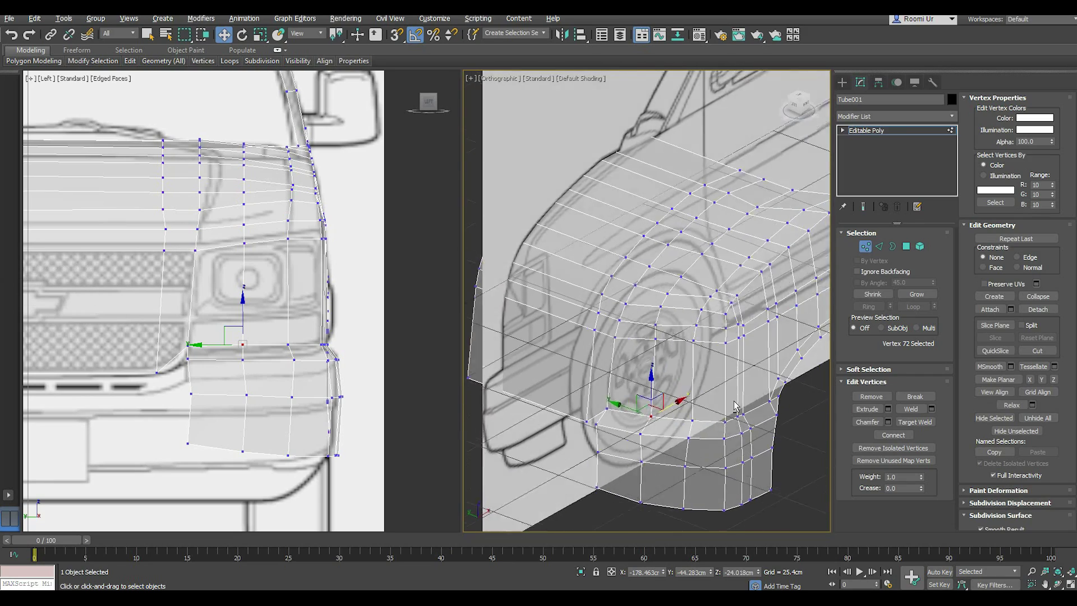
- Switch back to the front view to tweak the new lower bumper band's corner vertex
key(alt+f)
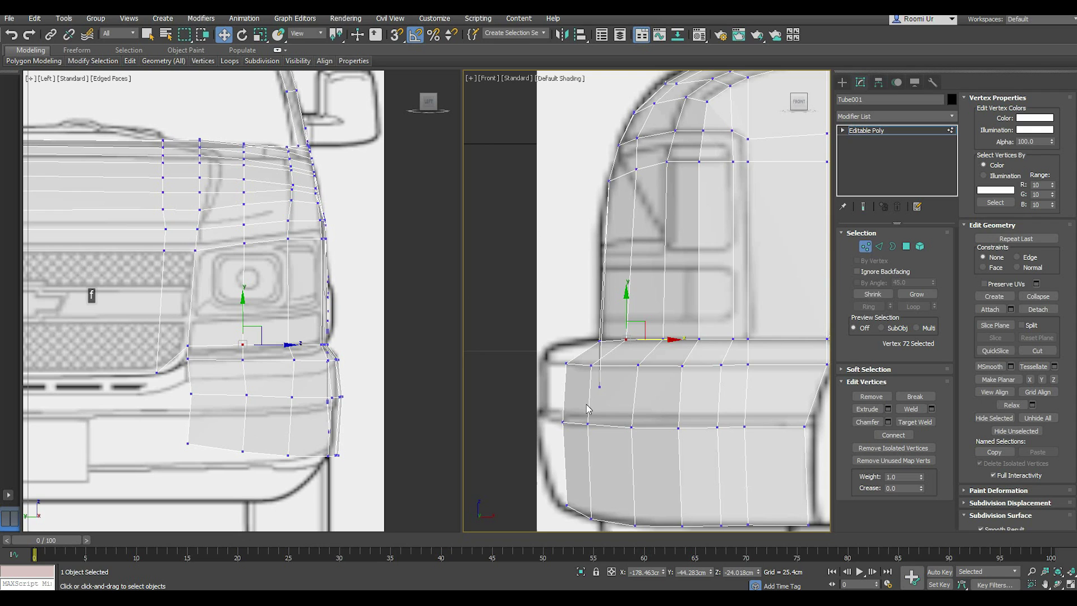
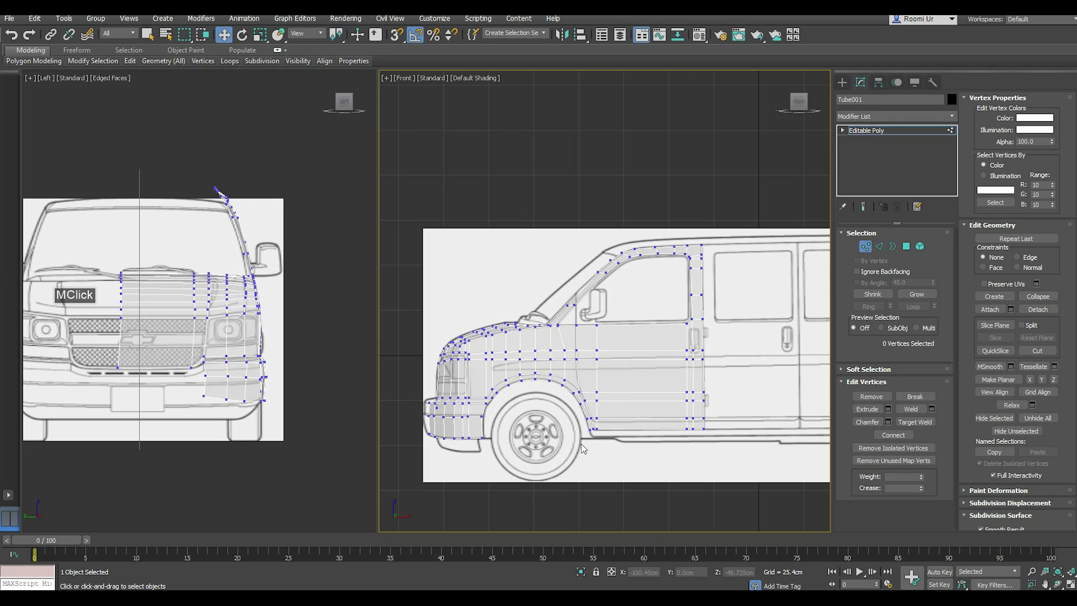
- Close the side view in on the van nose where the bumper meets the grille edge
key(;)
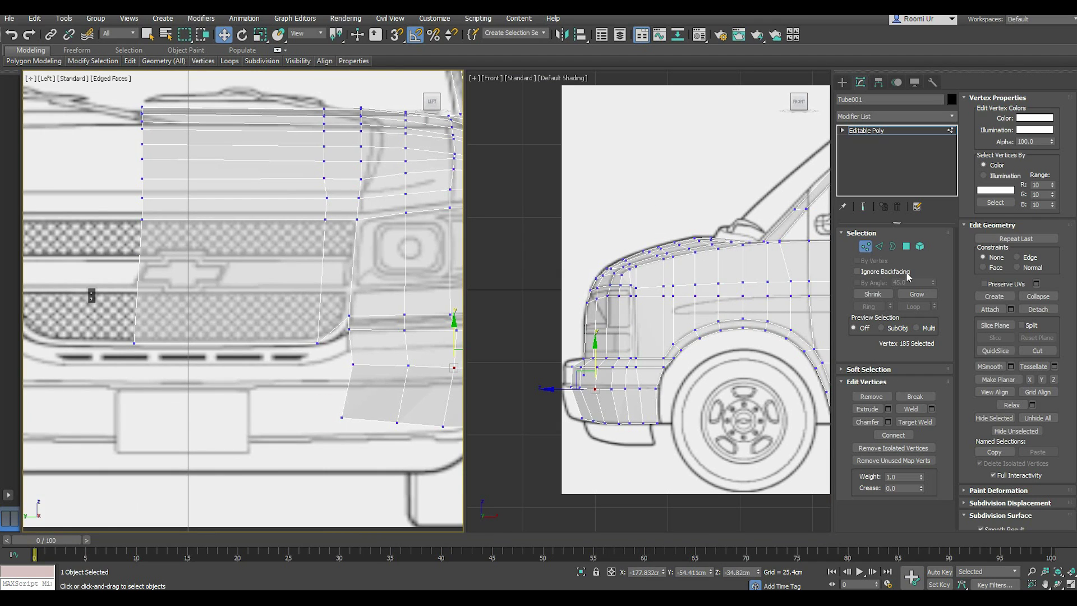
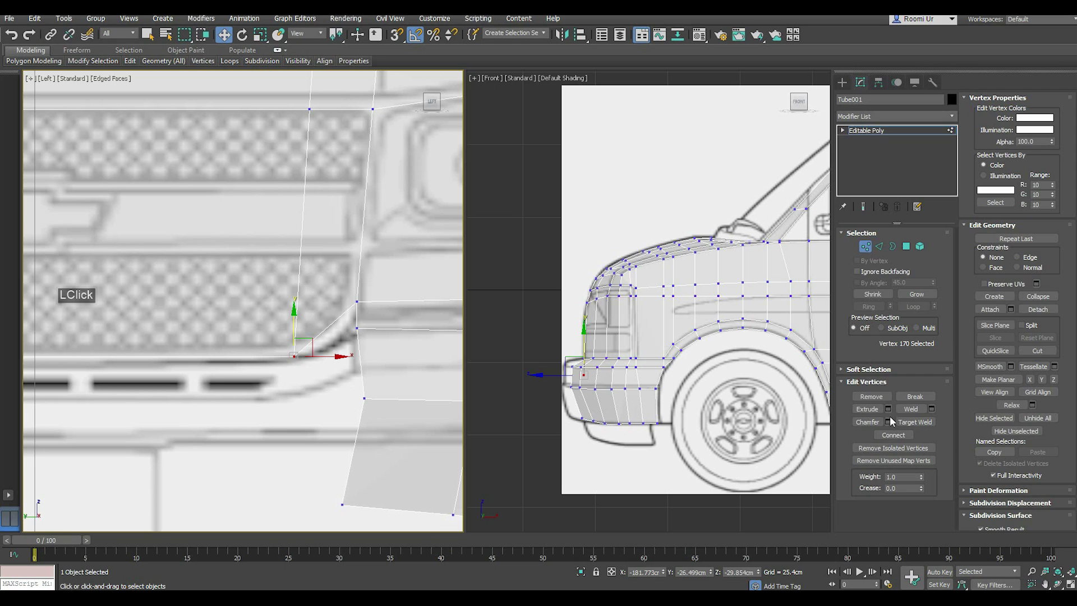
- Chamfer the bumper corner vertex beside the grille and accept the result
double_click(896, 422)
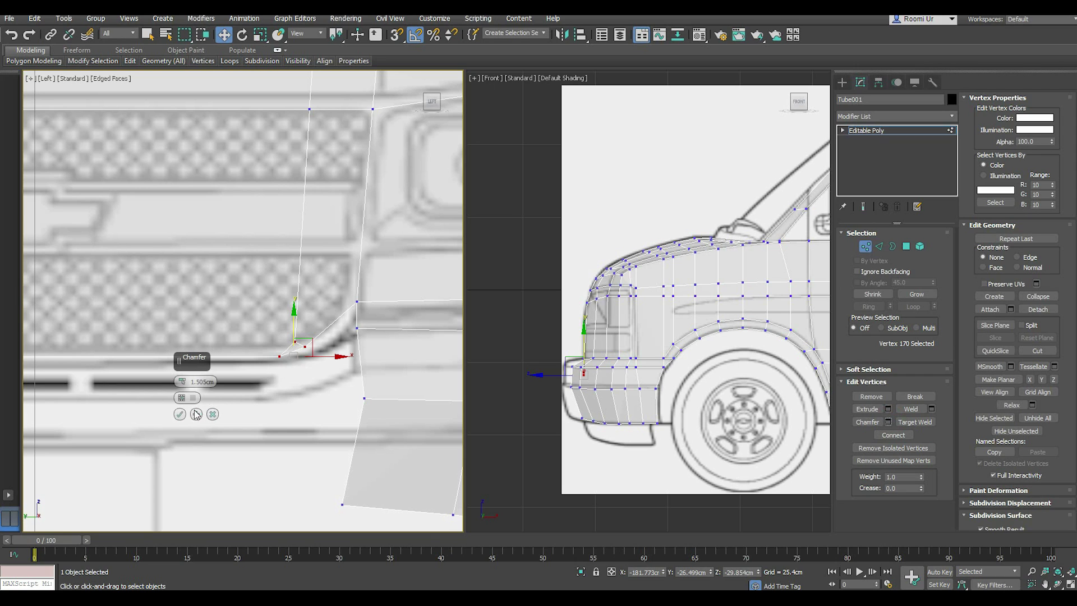
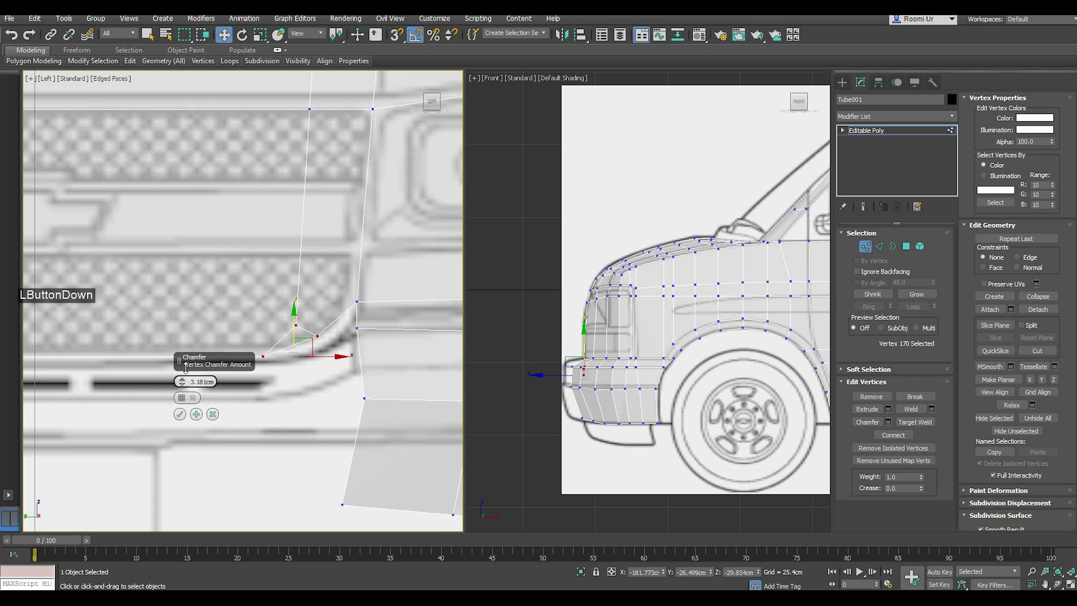
click(190, 419)
click(230, 392)
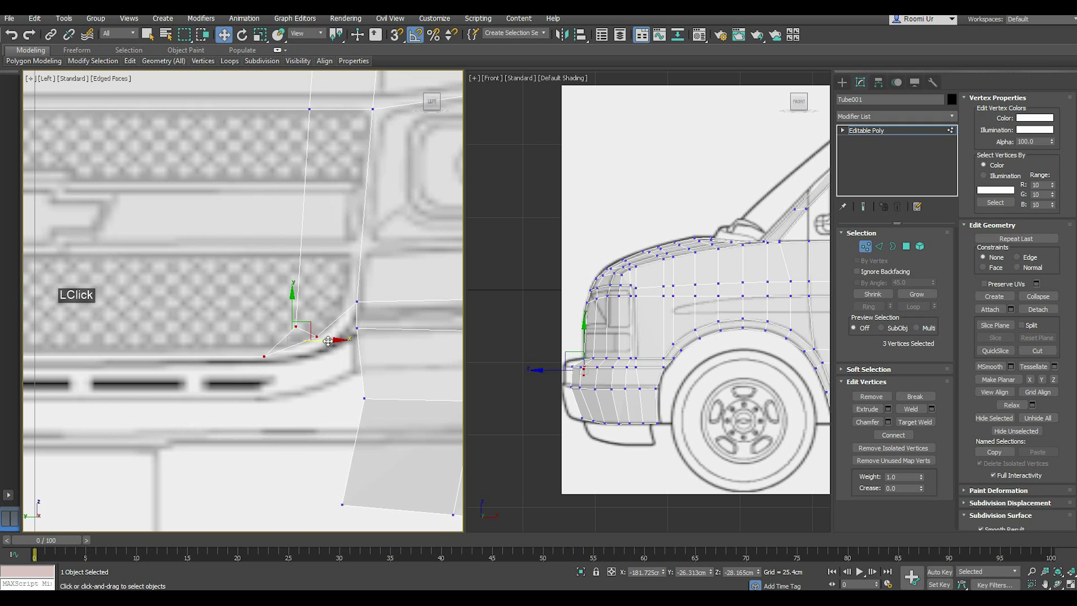
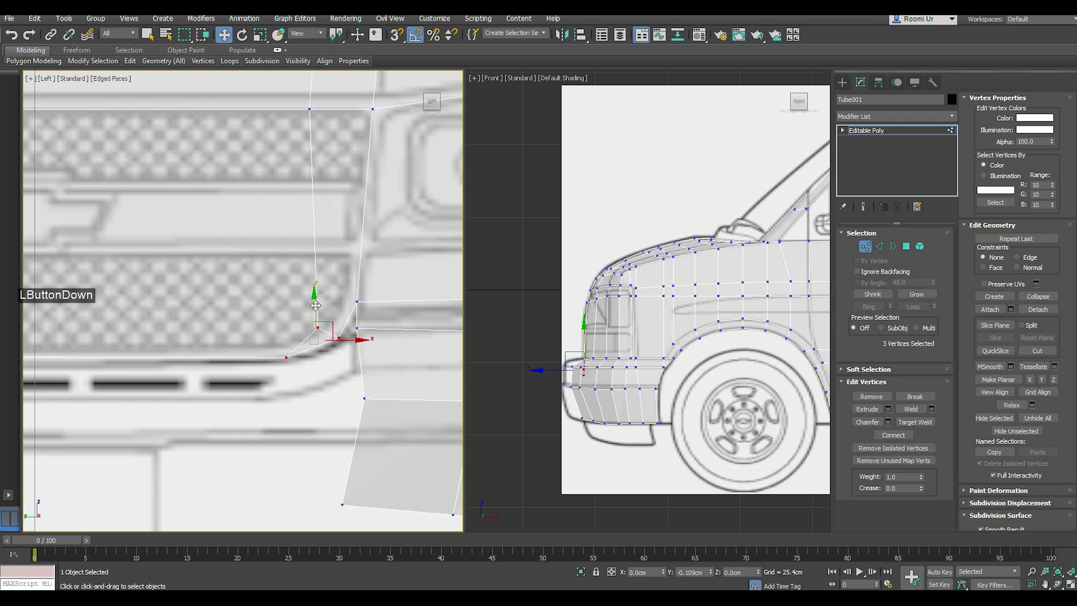
scroll(down, 3)
- Target-weld the new chamfer vertices onto their neighbours, forming a rounded grille-edge corner
right_click(347, 288)
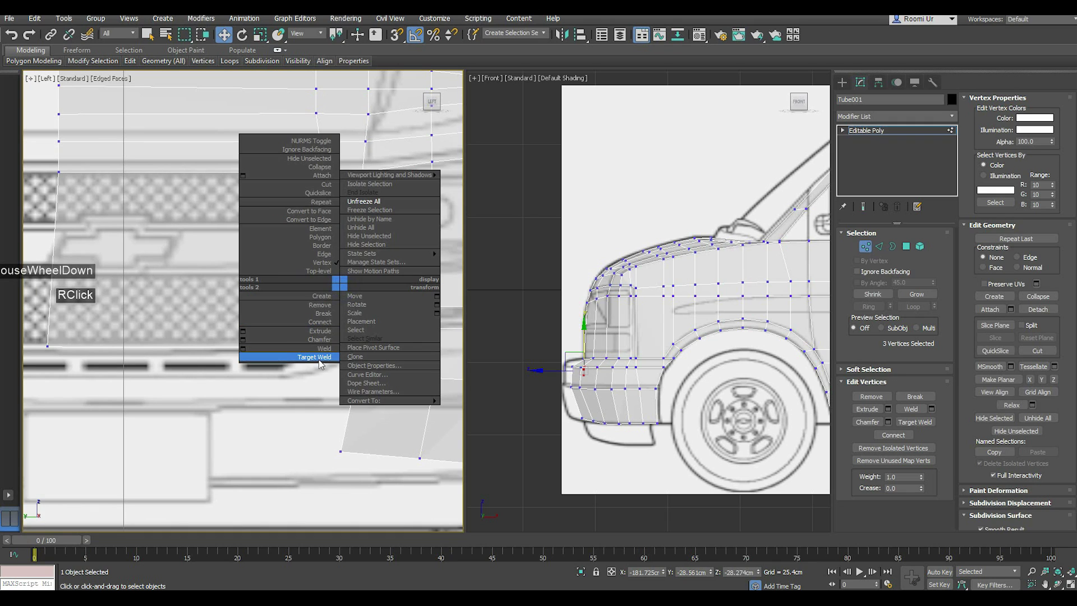
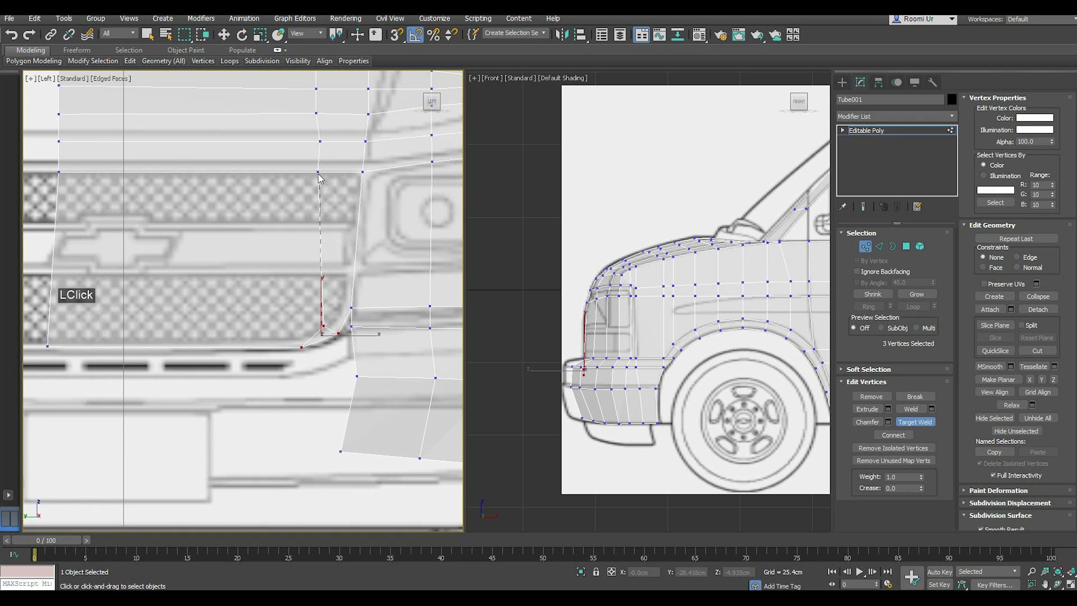
click(322, 176)
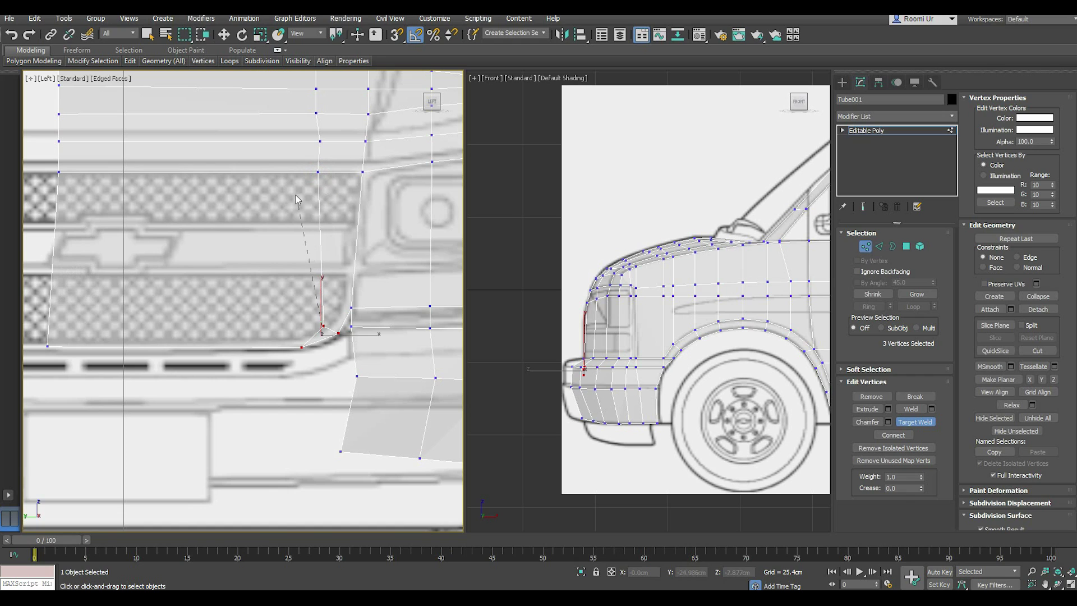
right_click(261, 211)
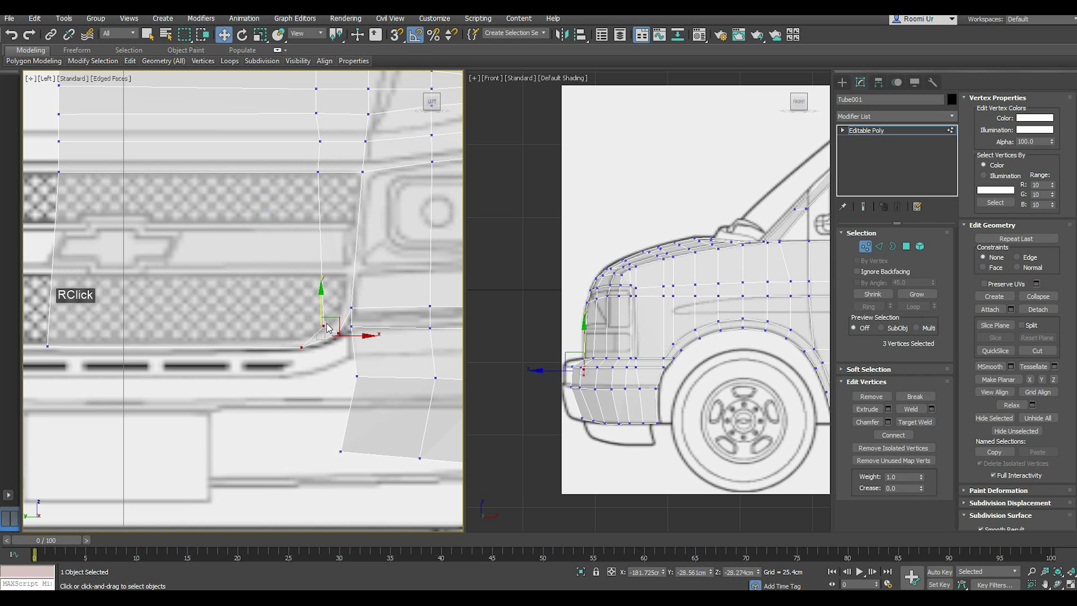
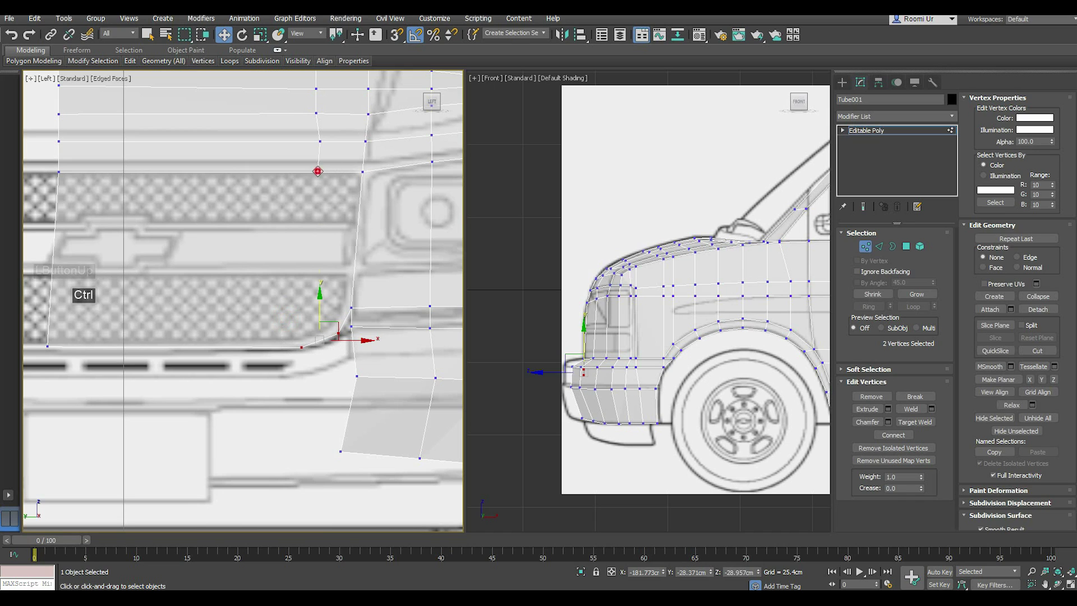
double_click(898, 436)
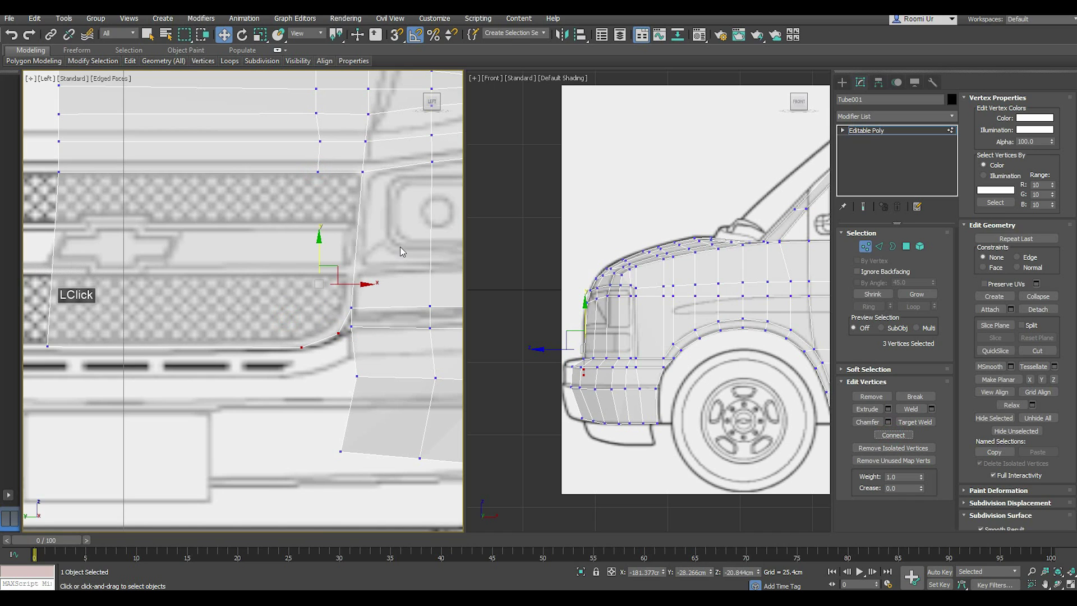
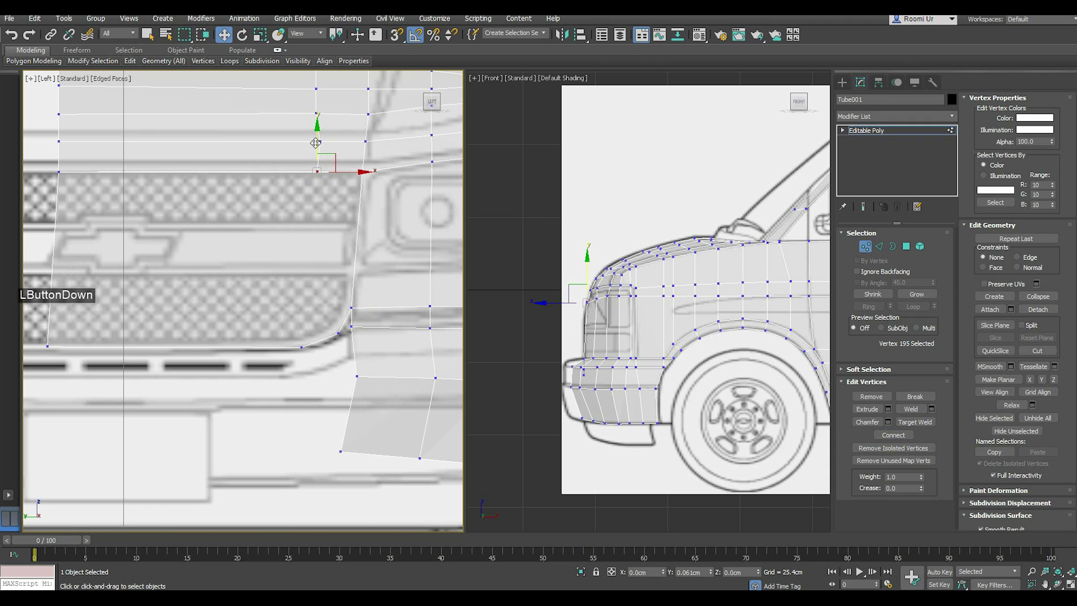
middle_click(195, 259)
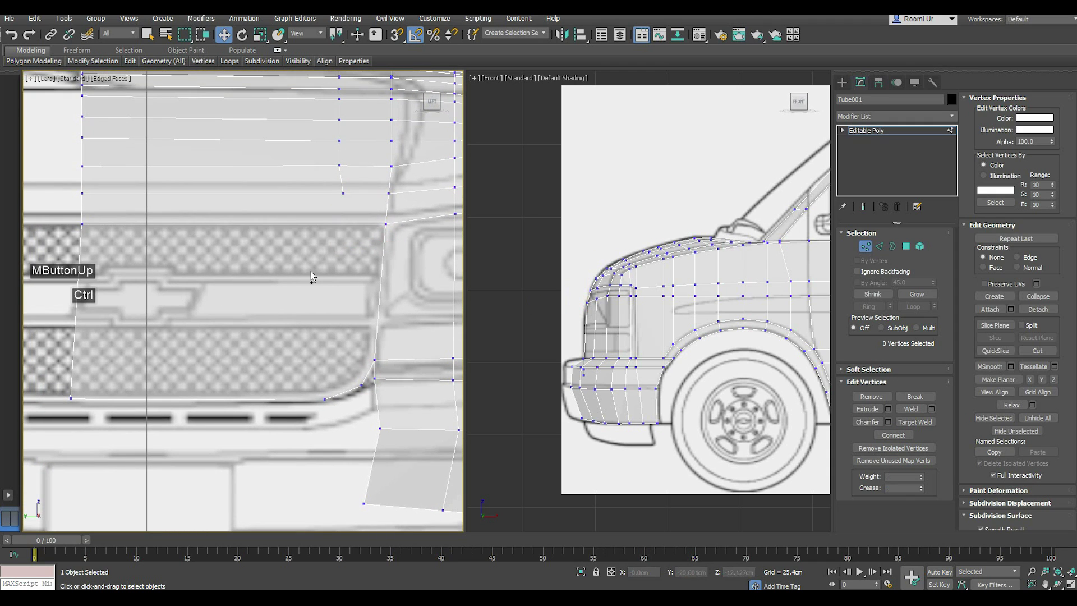
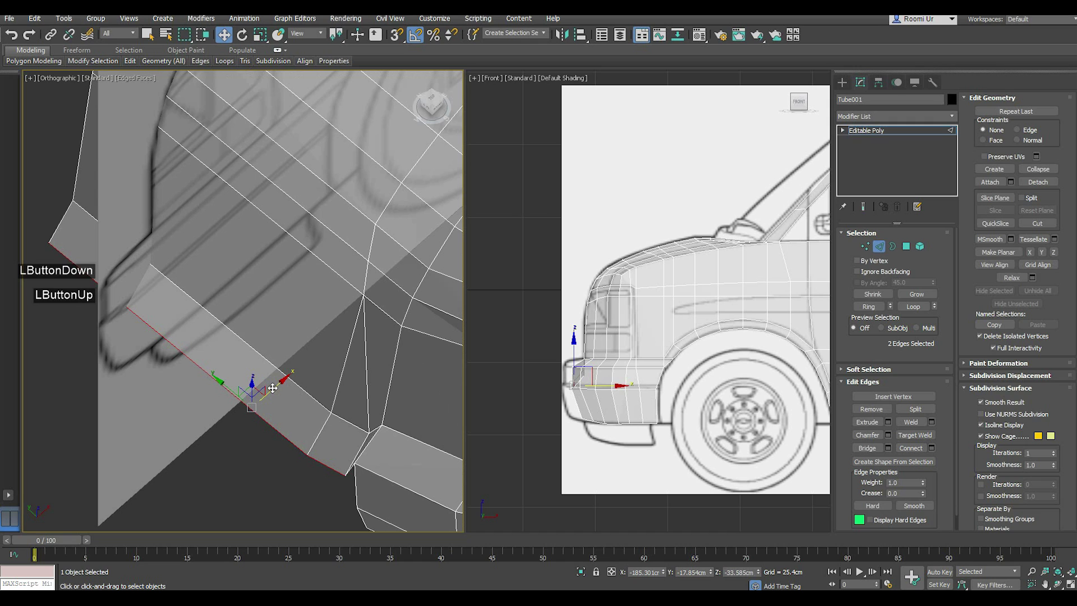
- Switch to the side view and line up the bumper corner's bottom vertices into a rounded curve
key(i)
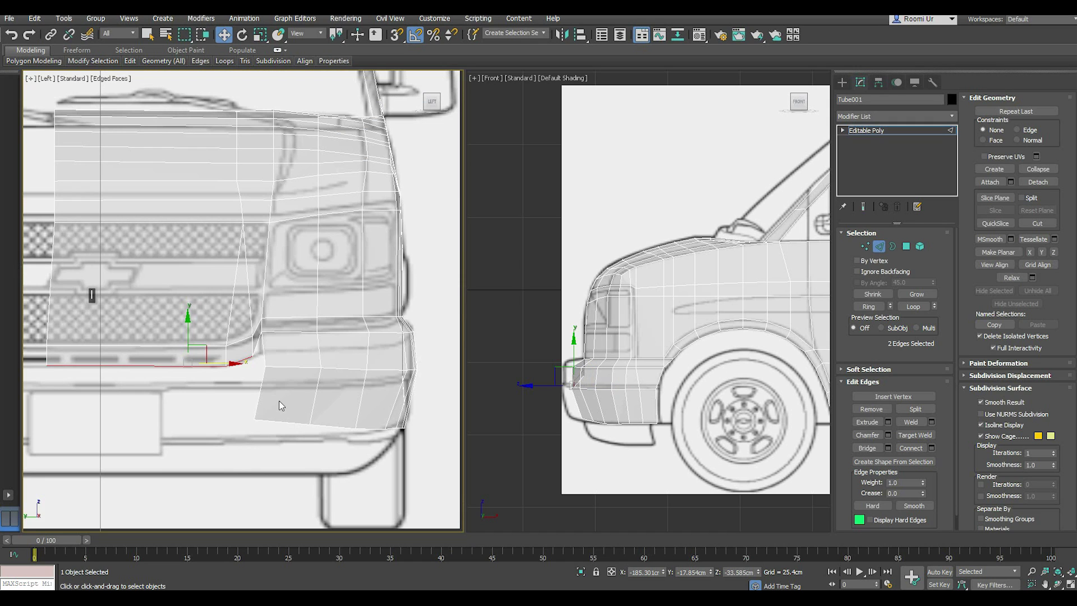
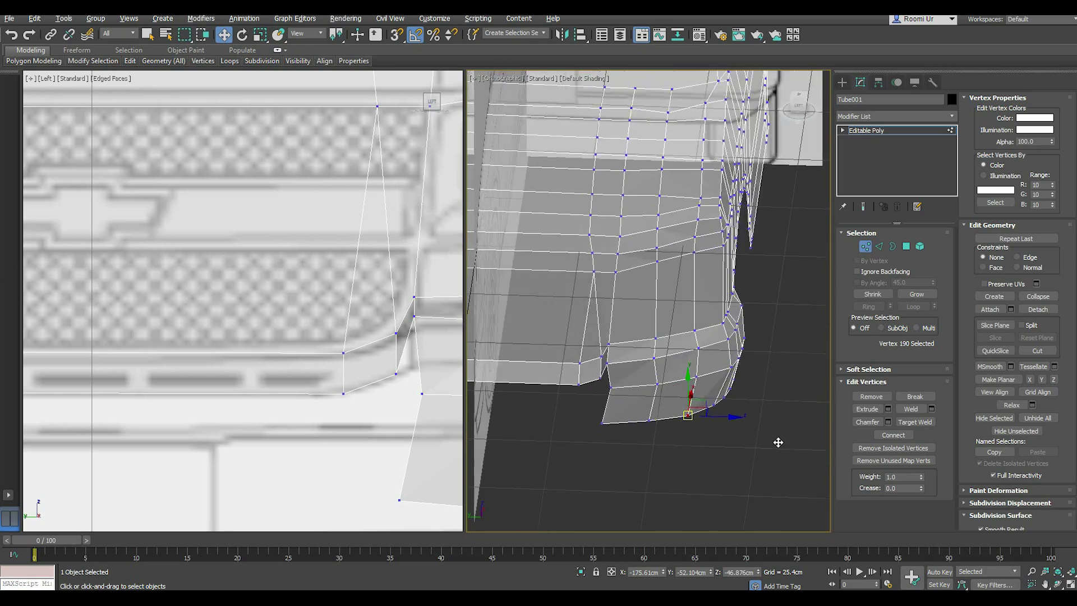
click(627, 444)
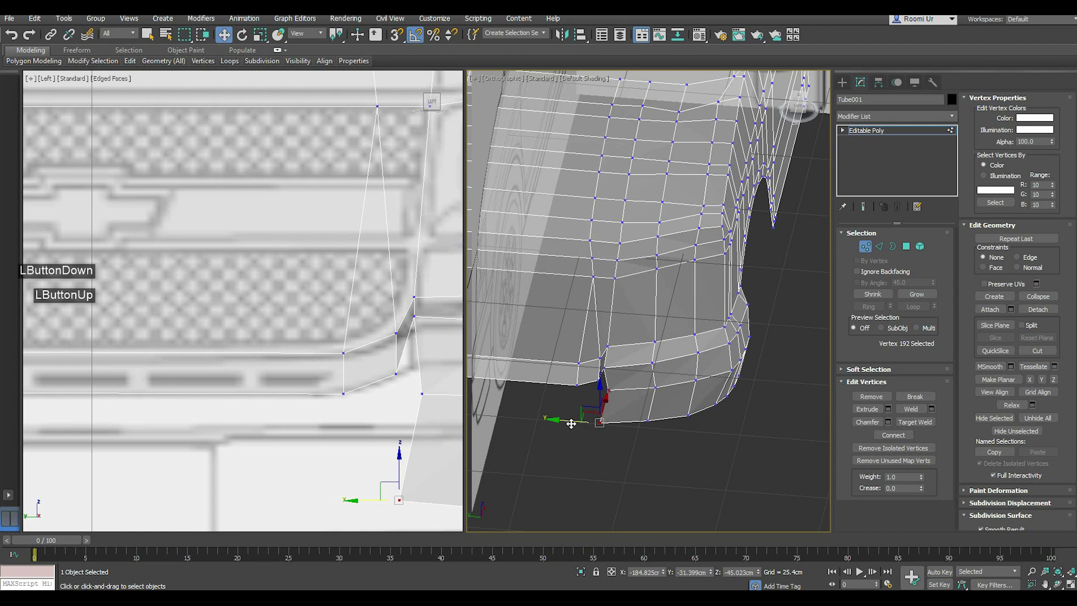
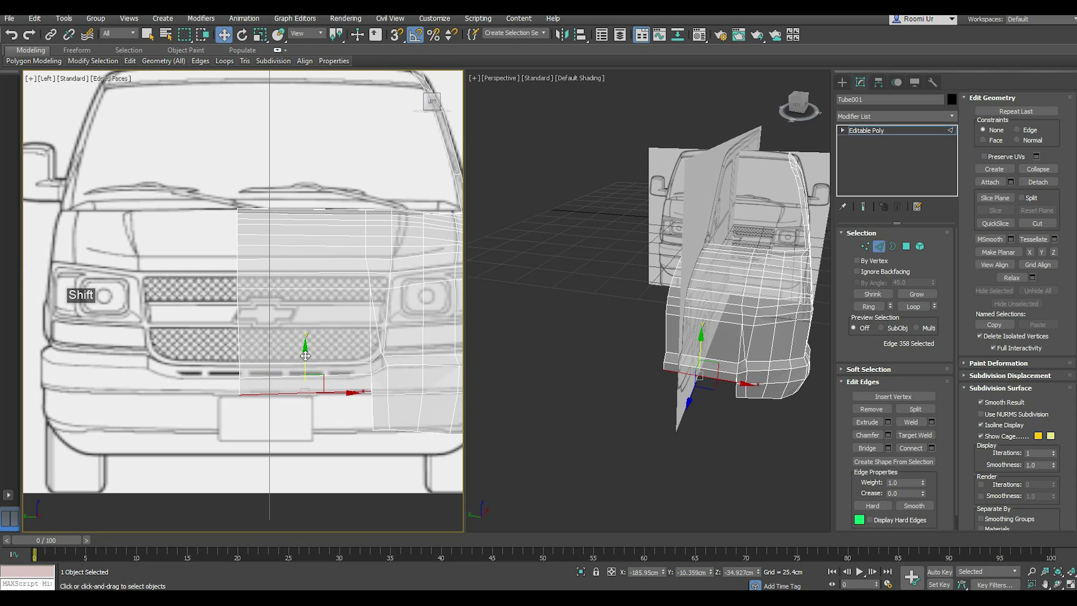
- Select the bumper edge loop and start Target Weld from the quad menu, zoomed in on the lower bumper
scroll(up, 3)
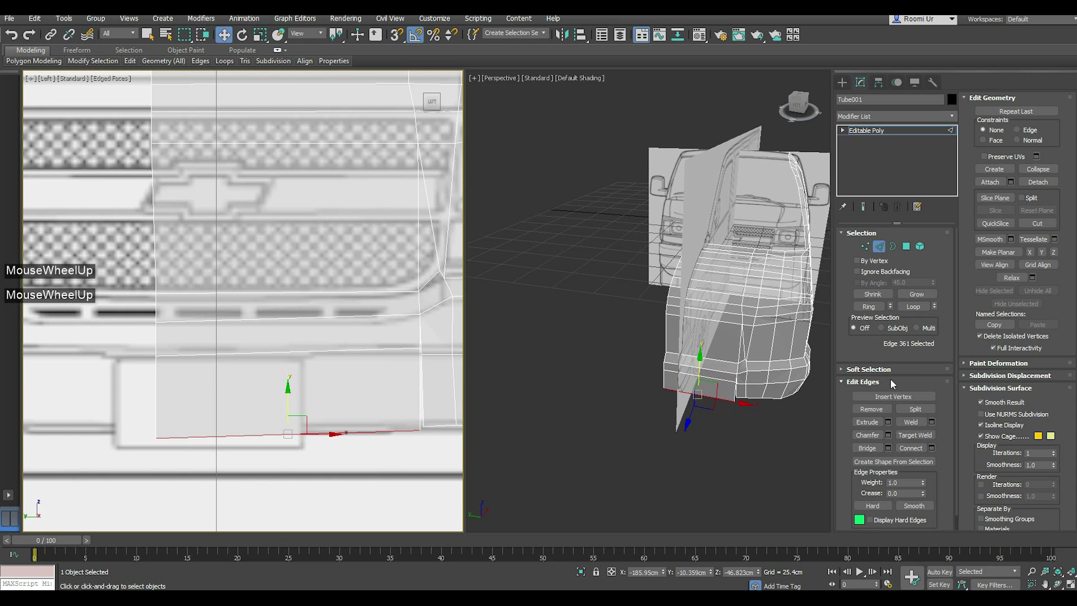
double_click(762, 277)
scroll(up, 3)
right_click(411, 433)
right_click(408, 445)
click(385, 501)
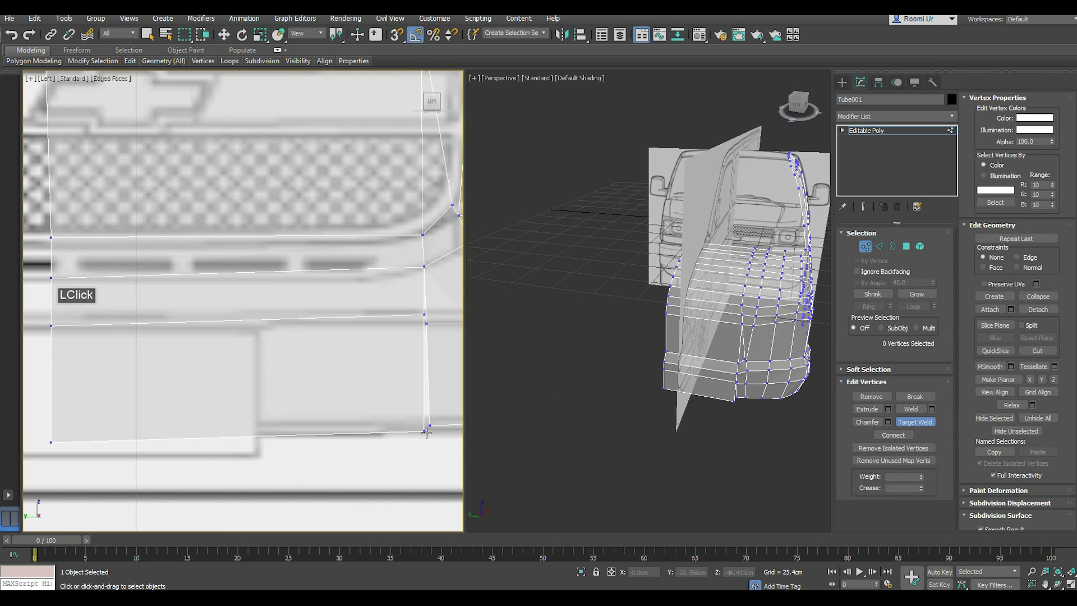
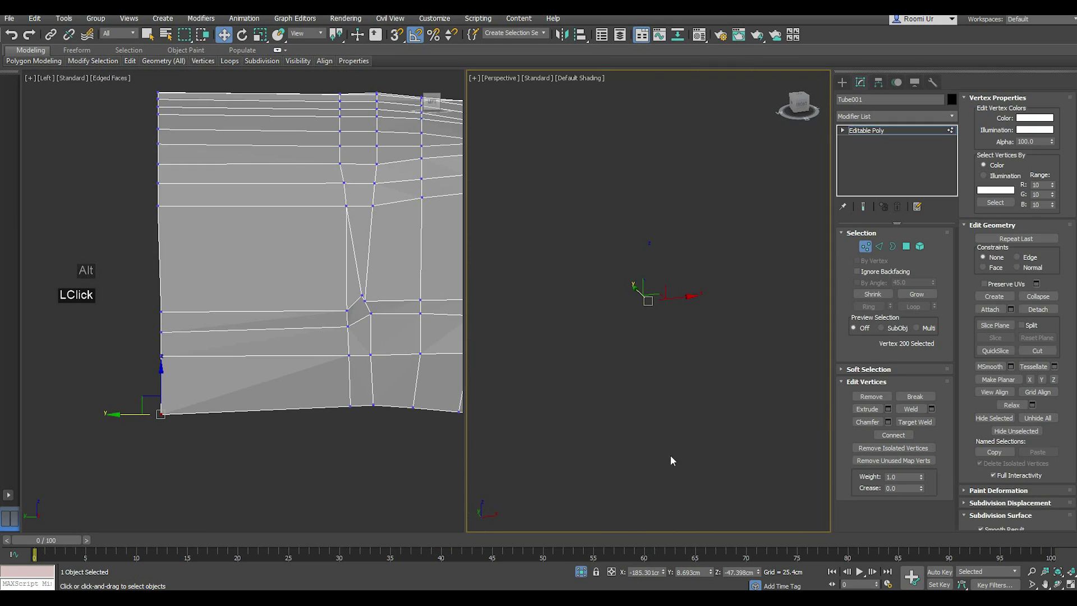
scroll(down, 3)
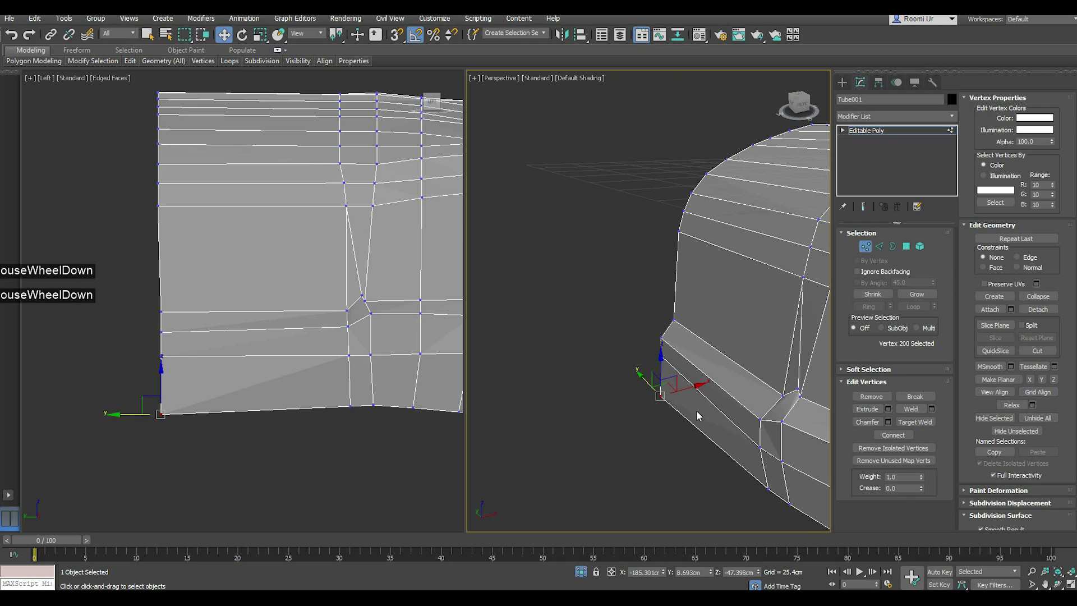